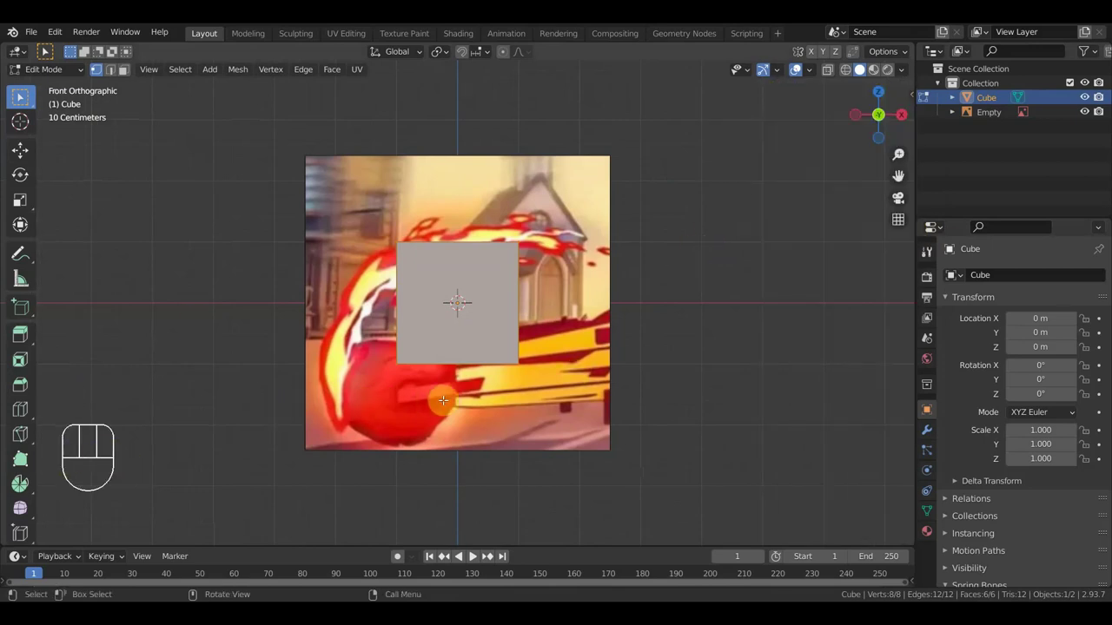
Select all the cube's vertices and merge them At Center into one vertex
key("n")
key("n")
key("m")
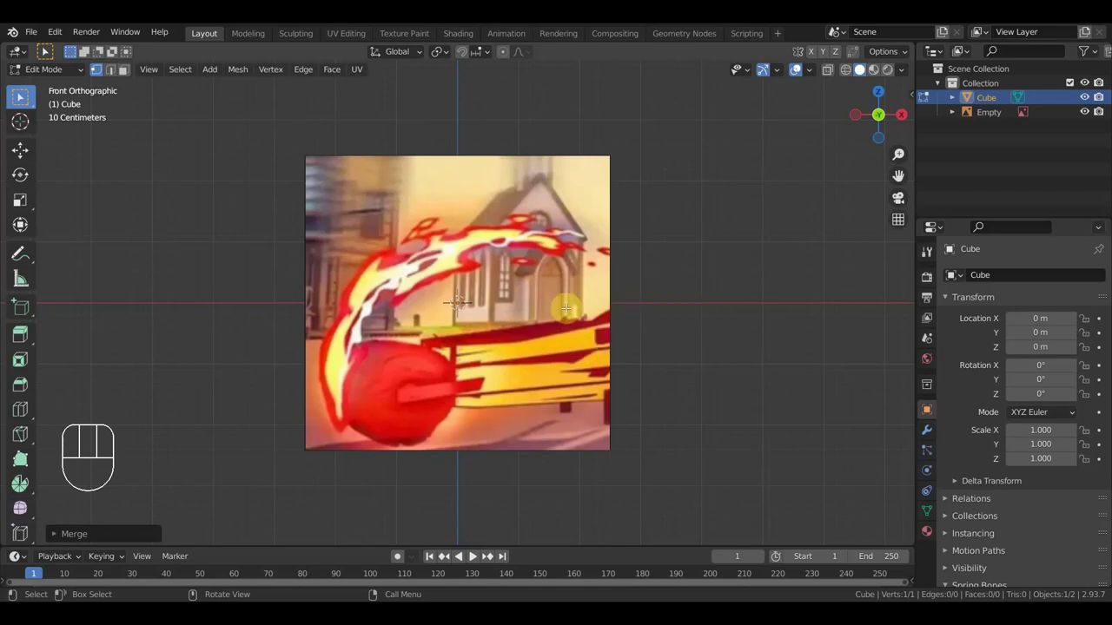
Extrude vertices one by one along the red flame's upper edge in the reference
key("e")
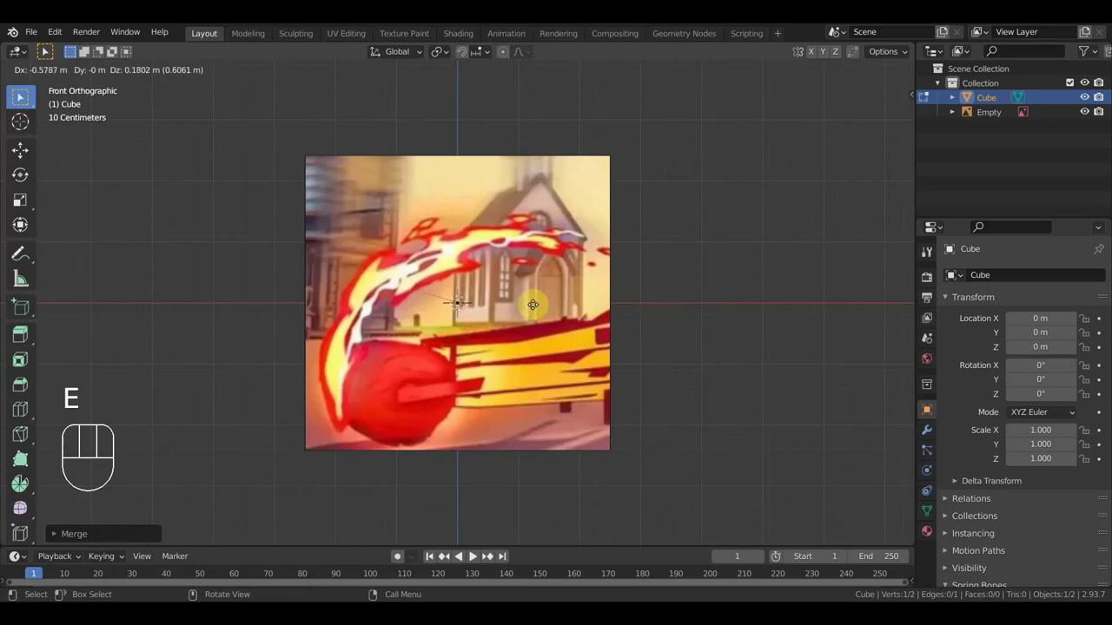
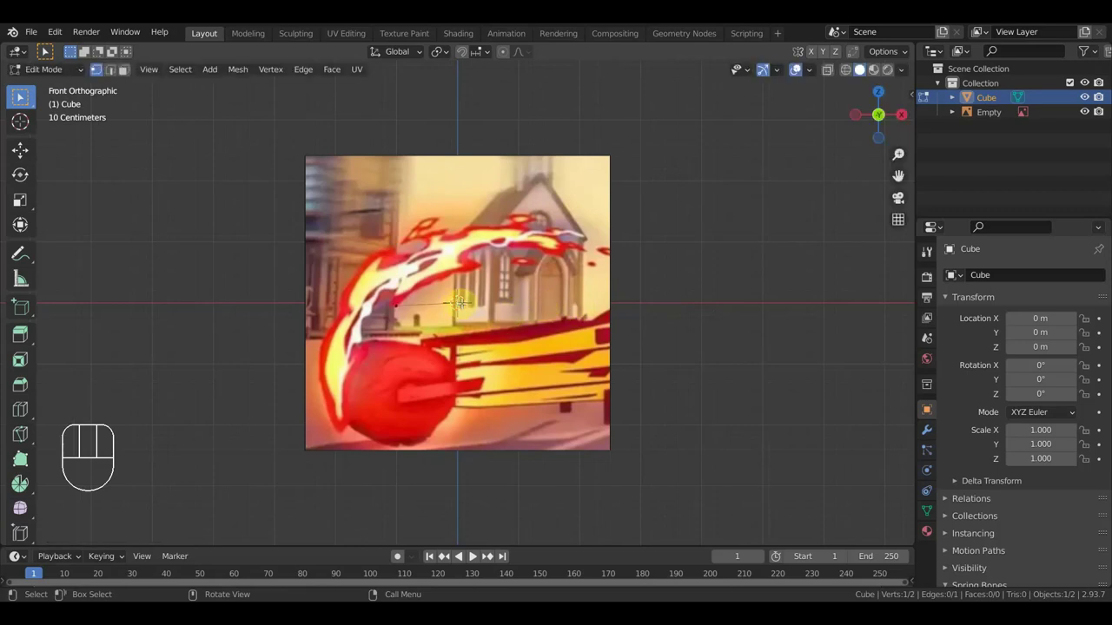
key("g")
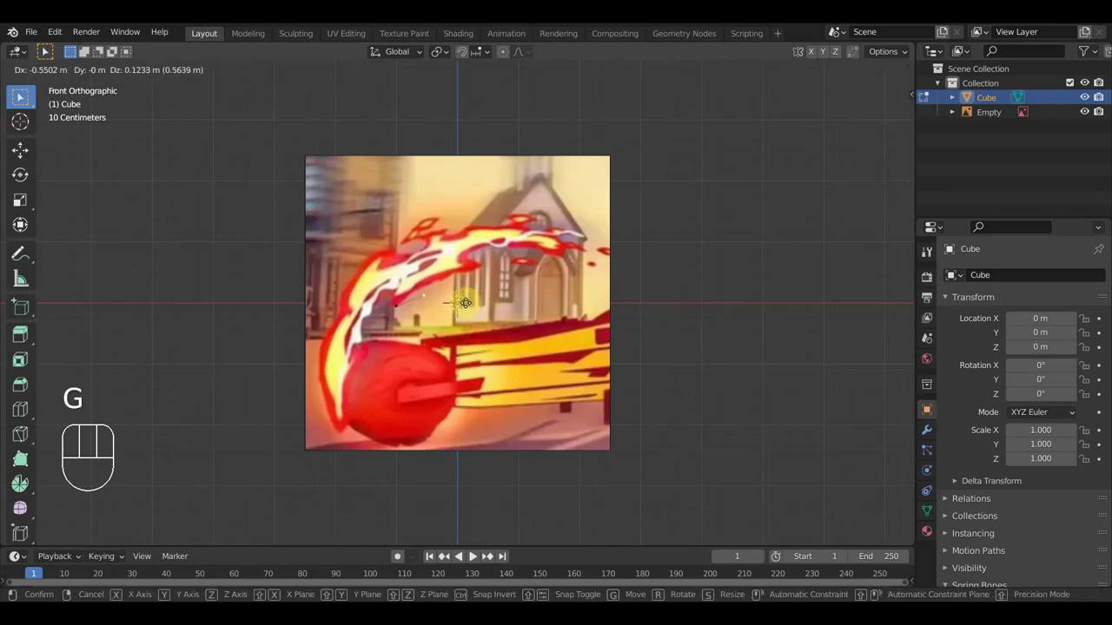
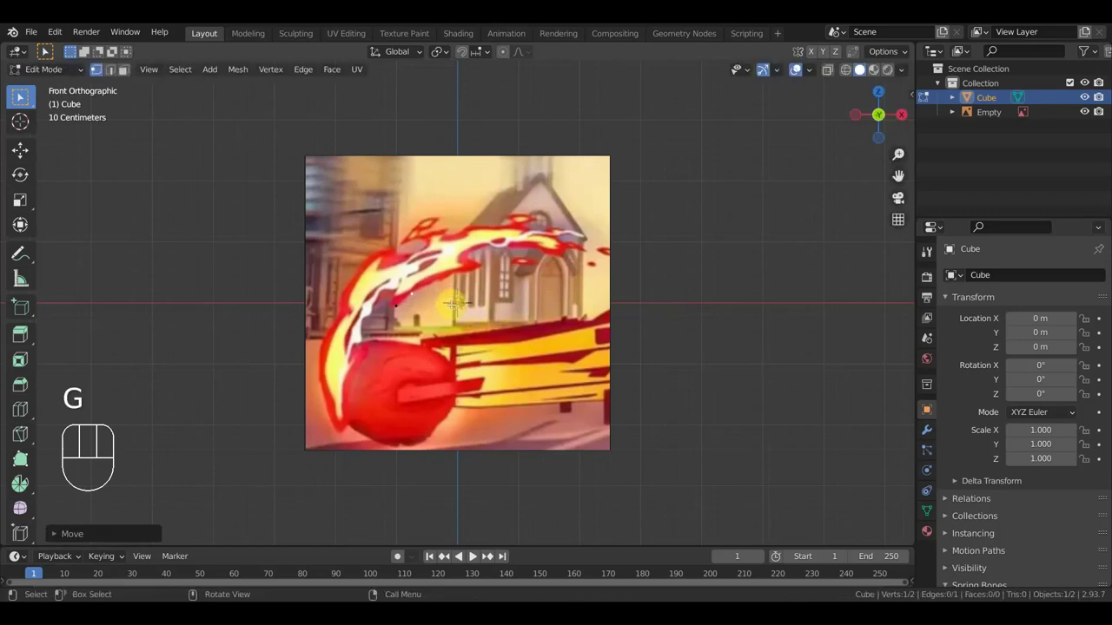
key("e")
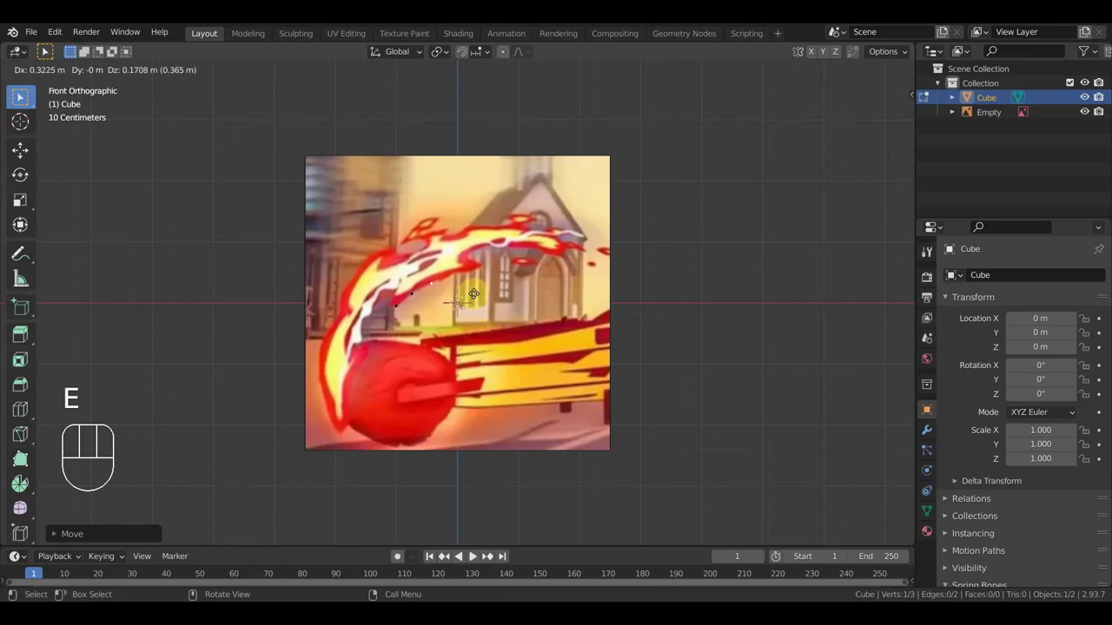
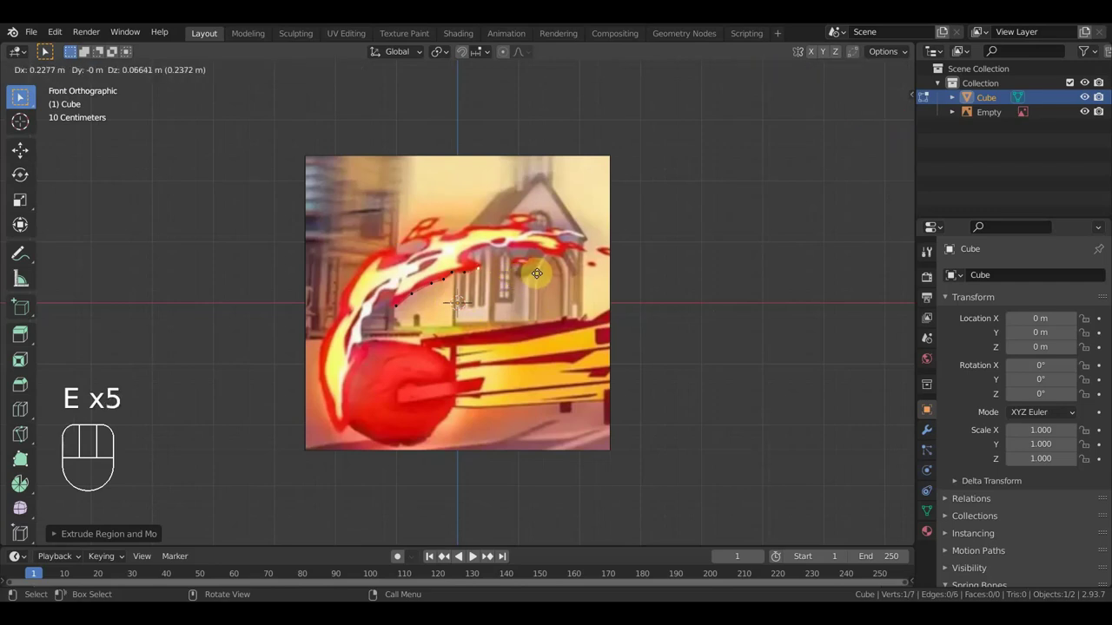
left_click(547, 270)
key("e")
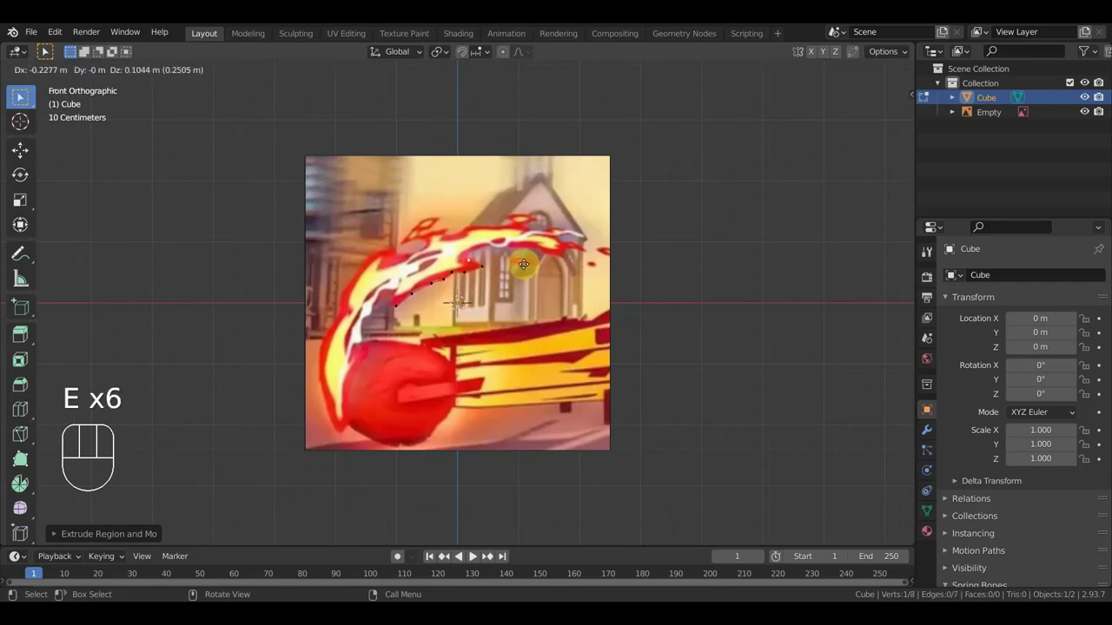
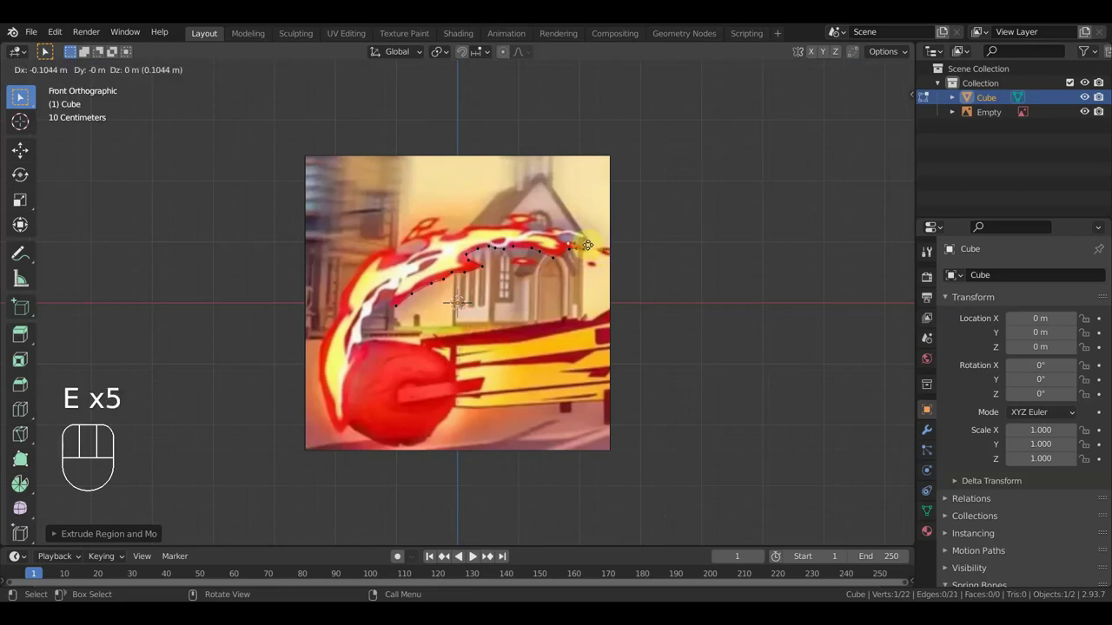
key("e")
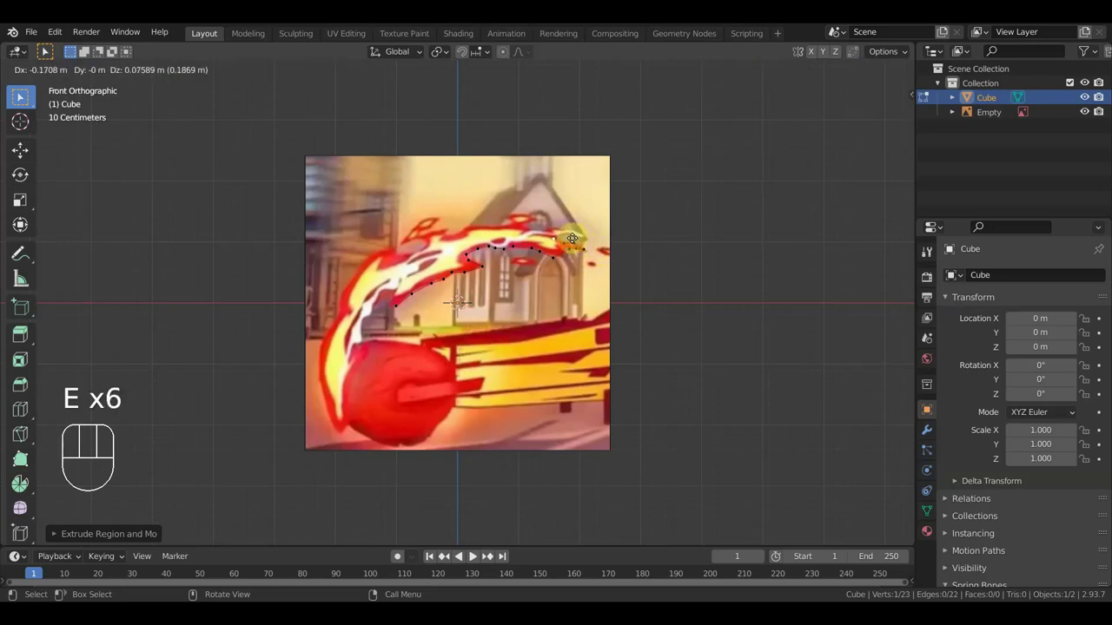
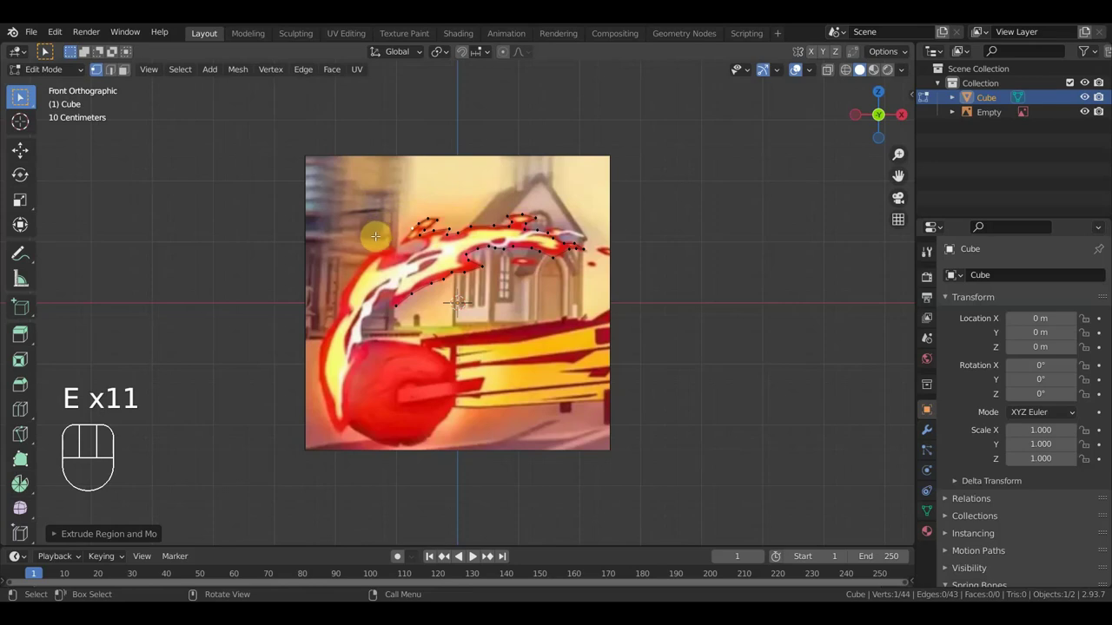
Continue extruding outline points down the flame's lower side toward closing the loop
key("e")
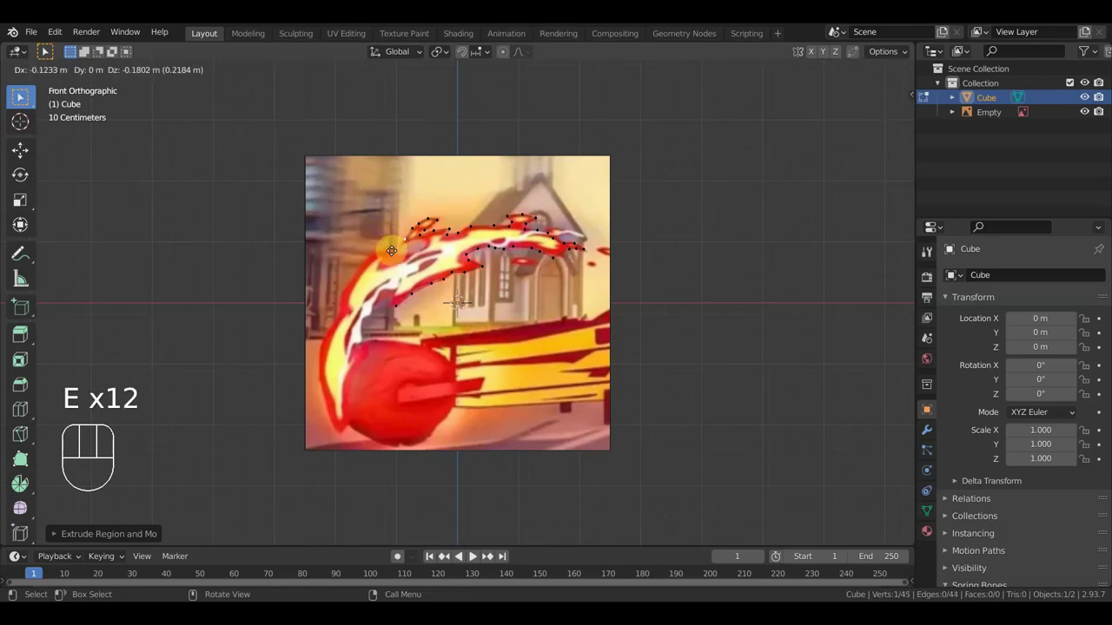
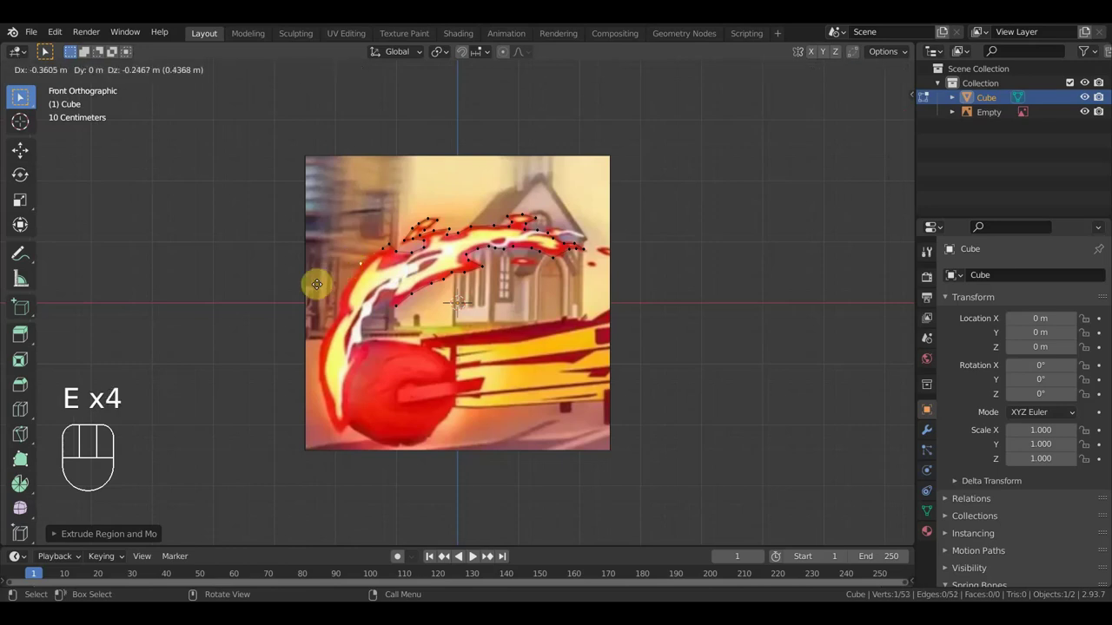
key("e")
key("e")
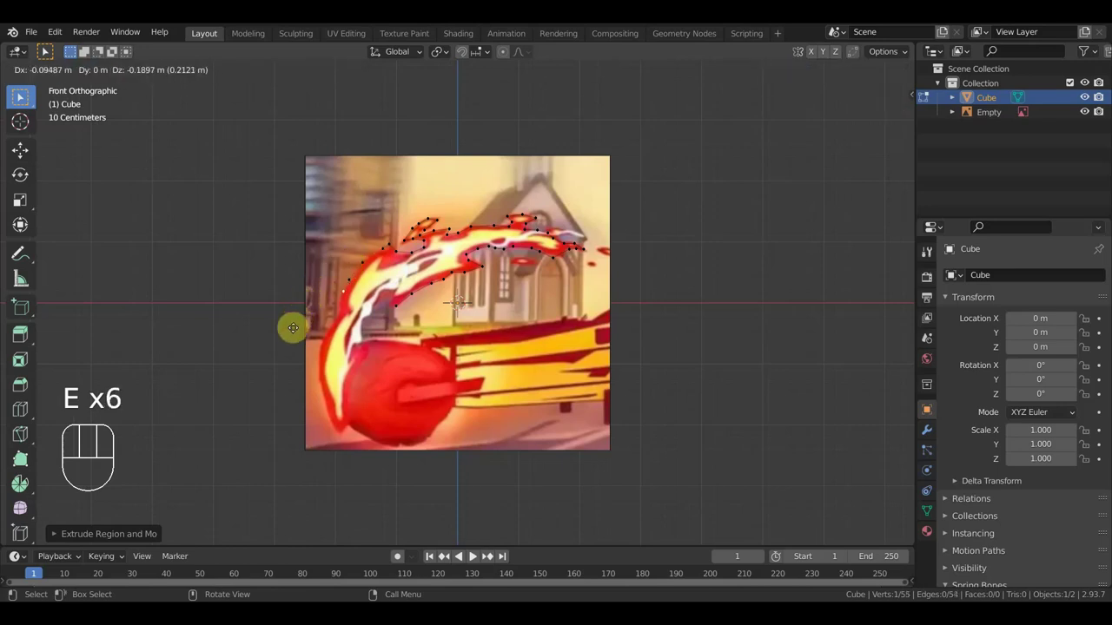
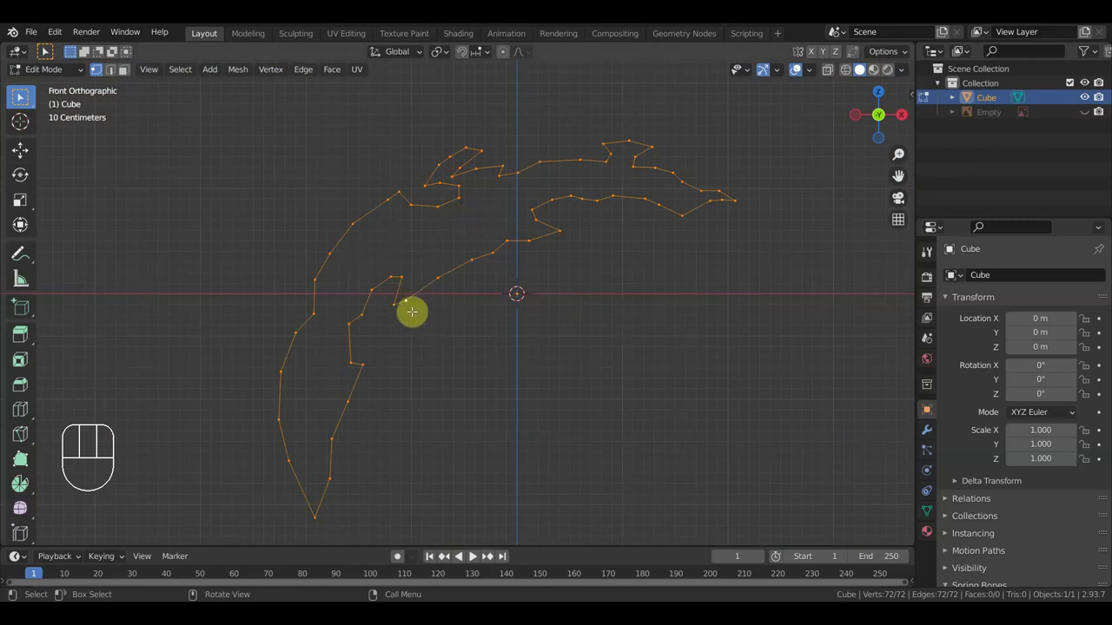
Fill the closed flame loop, split it into smaller faces, and undo a test extrusion
key("f")
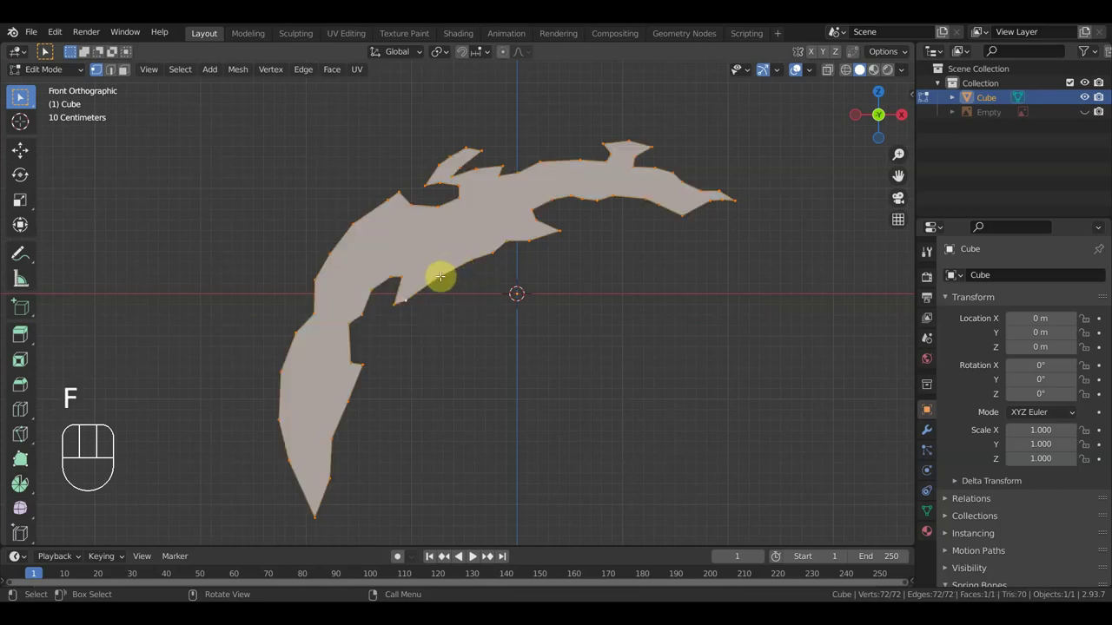
key("k")
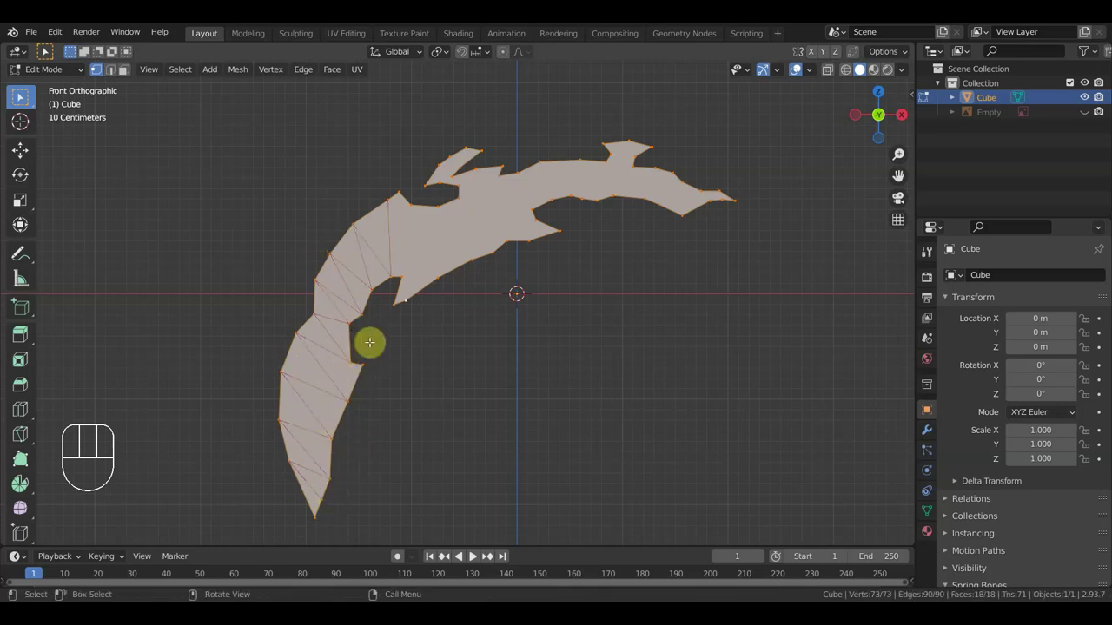
key("e")
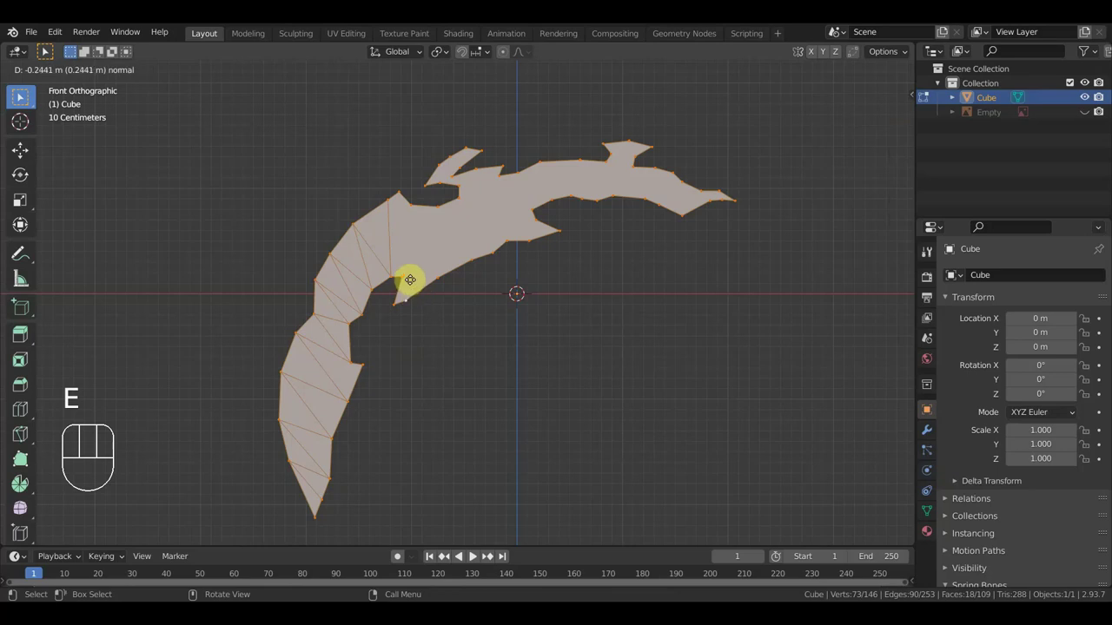
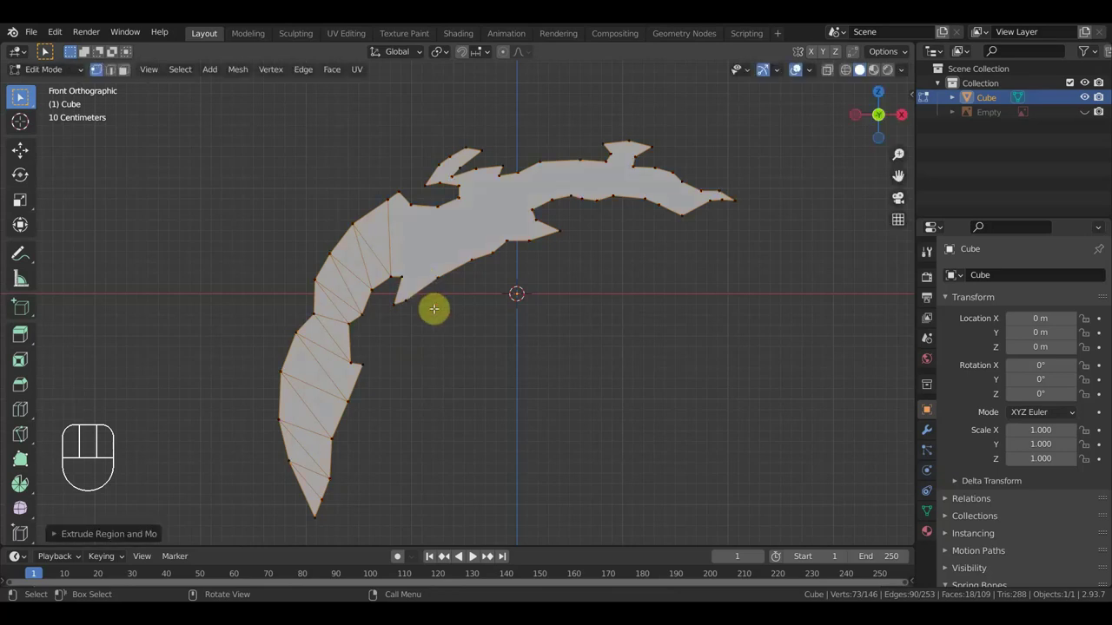
key("ctrl+z")
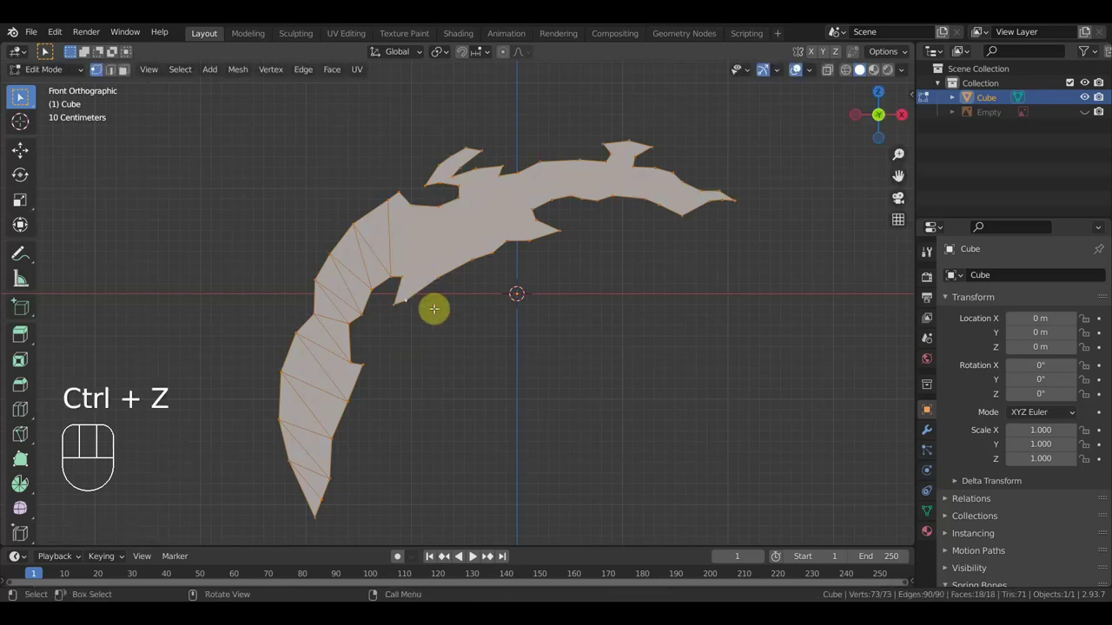
Cut several sets of Knife edges across the flame to break it into triangular faces
key("k")
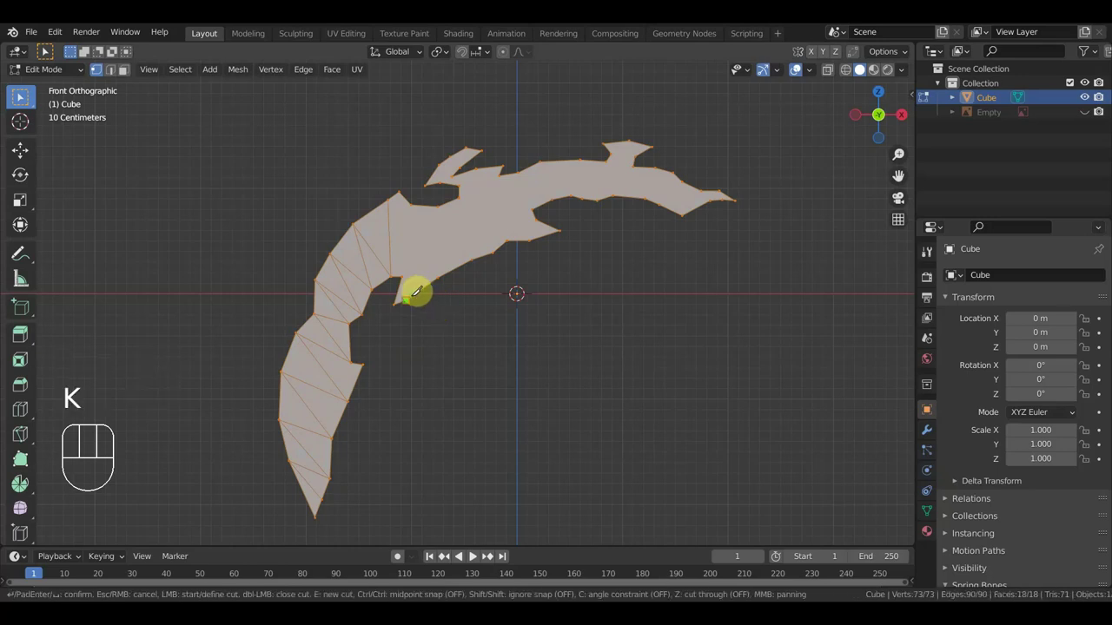
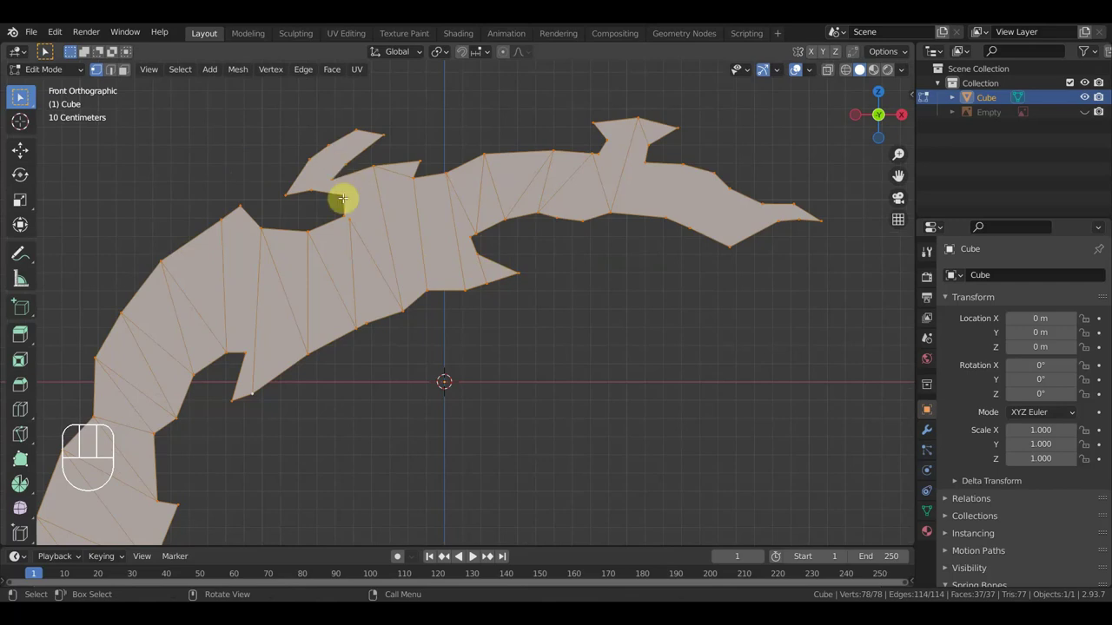
key("k")
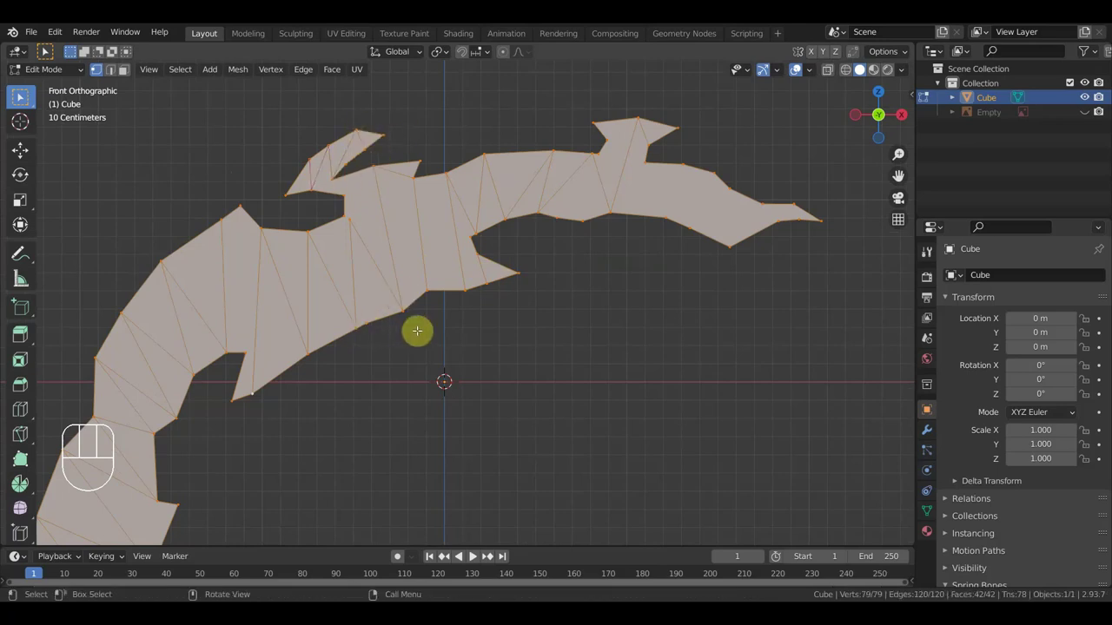
key("k")
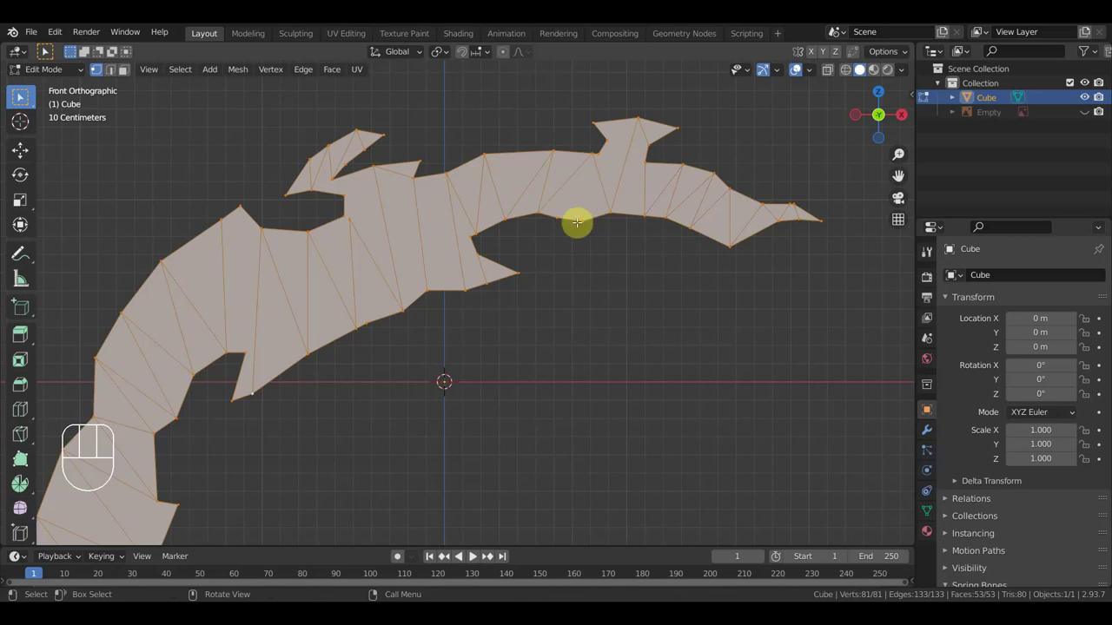
key("k")
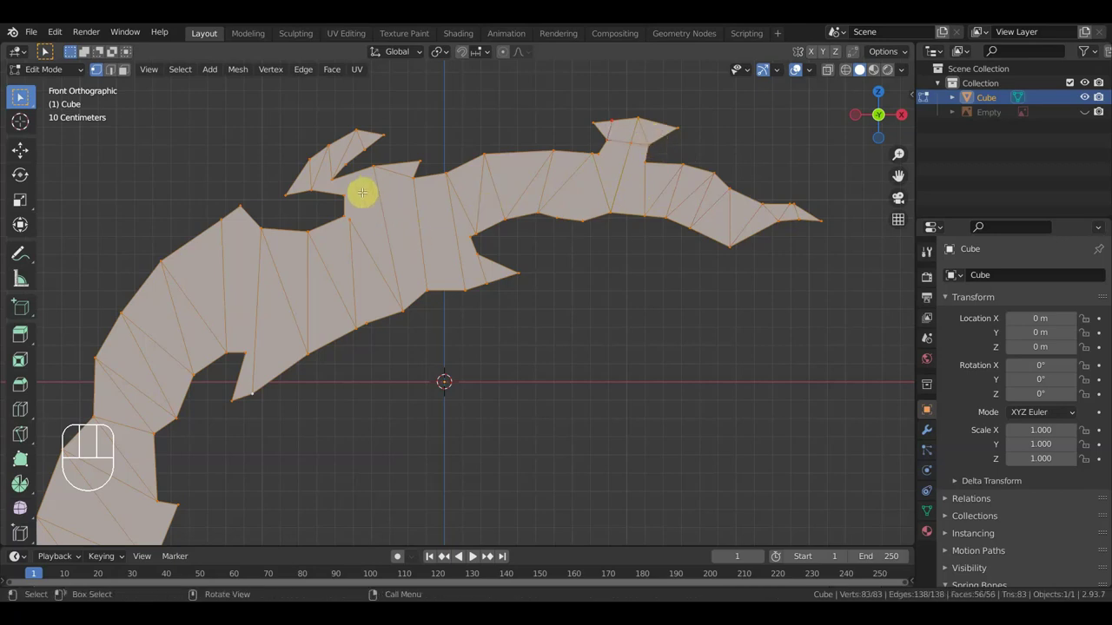
key("k")
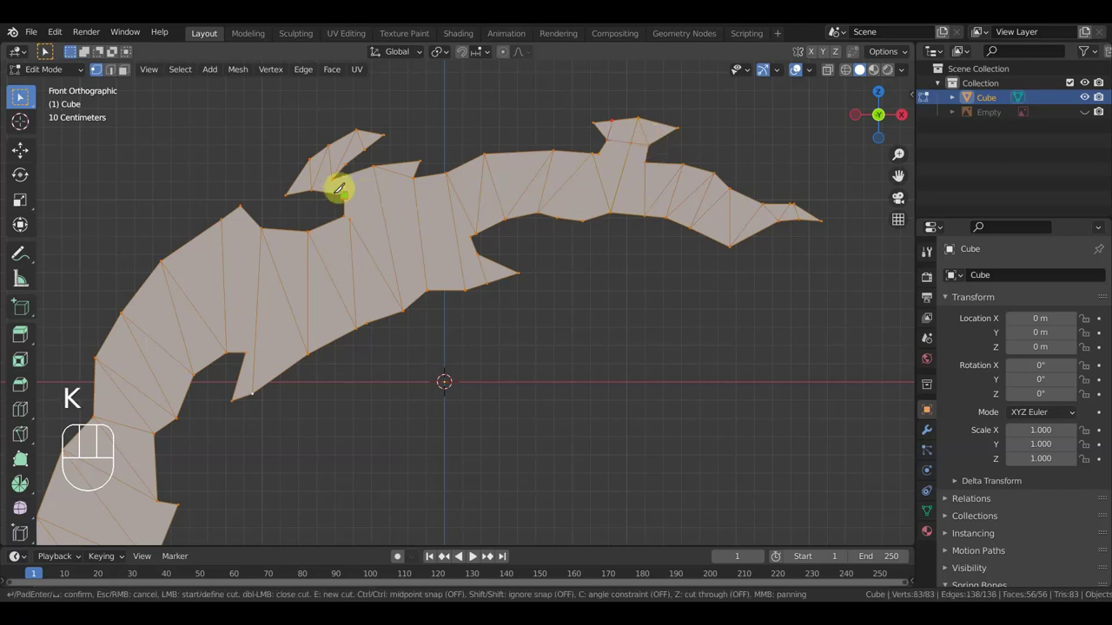
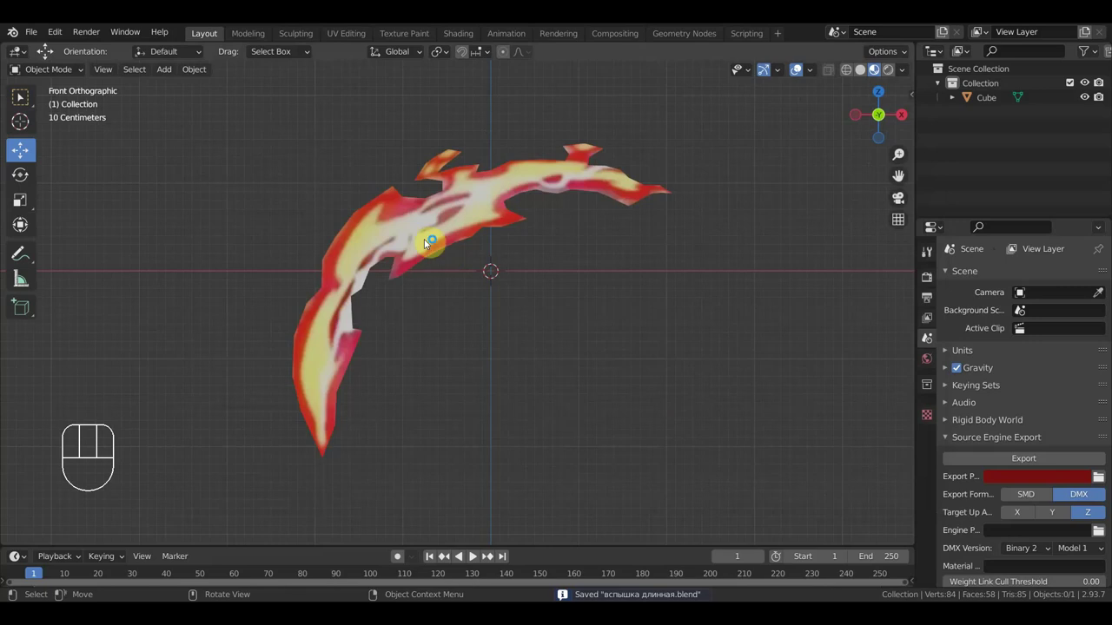
Undo a few recent changes, then delete the reference image Empty from the scene
left_click(427, 243)
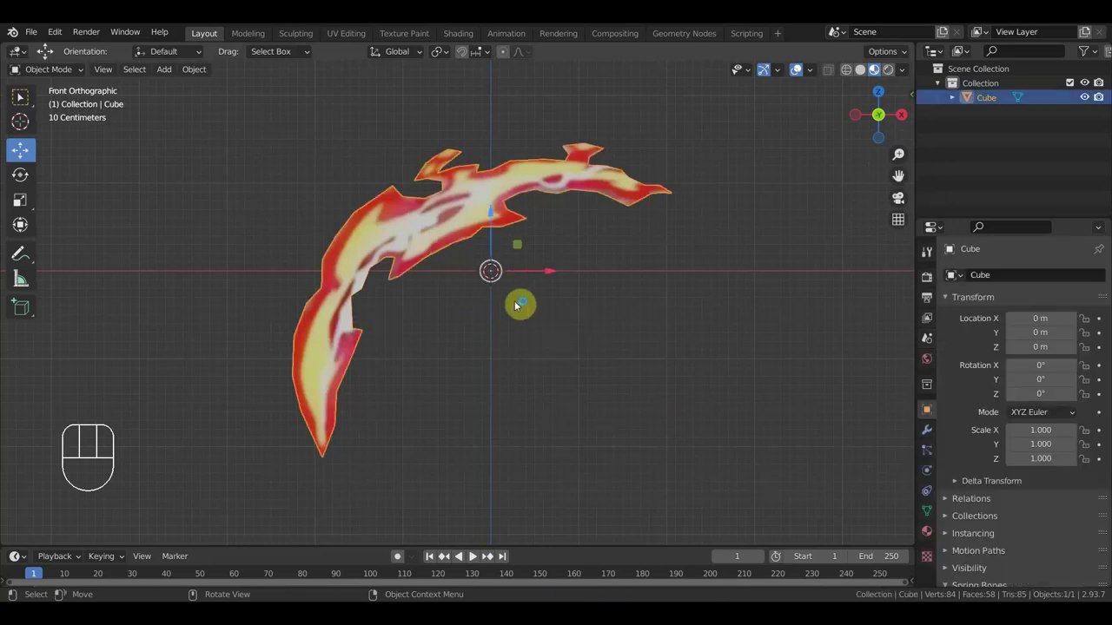
key("ctrl+z")
key("ctrl+z")
key("ctrl+z")
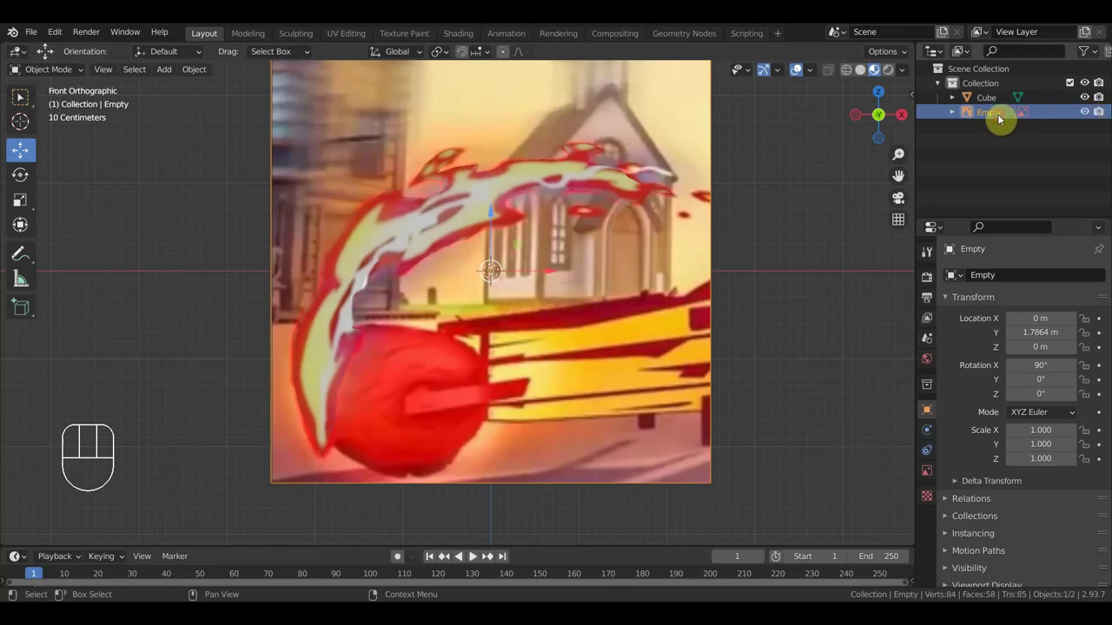
key("Delete")
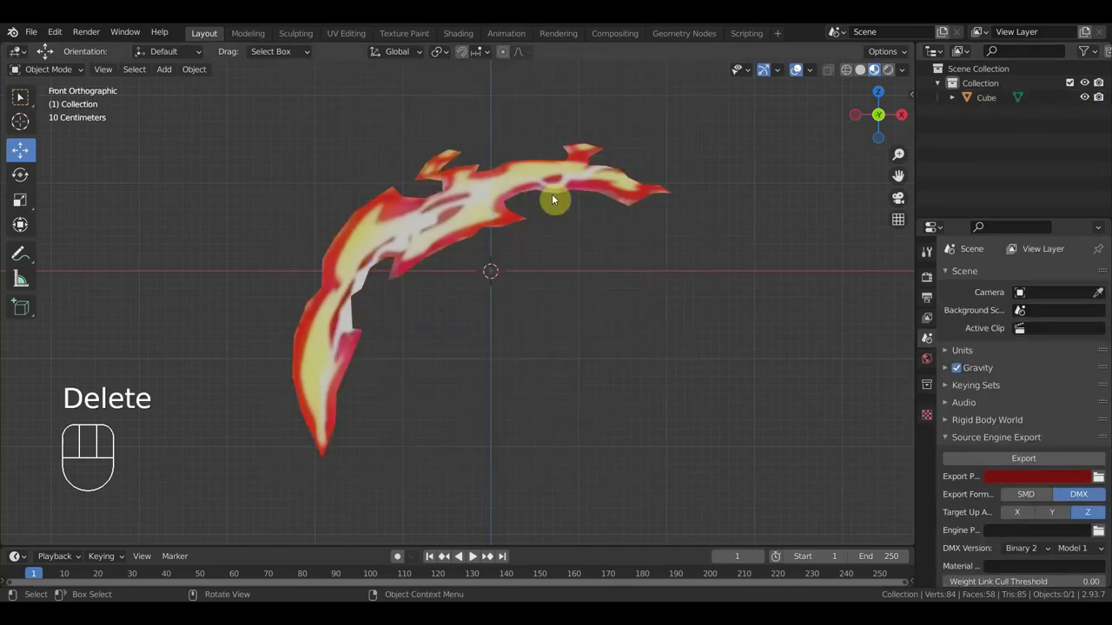
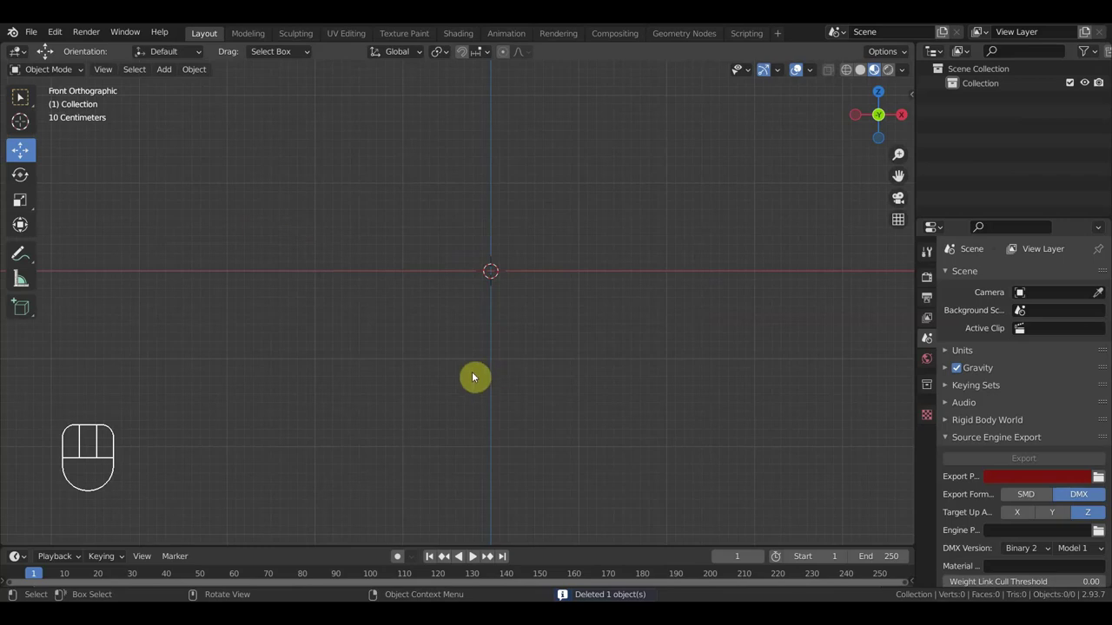
Restore and hide the burst mesh, add a new cube, and start adding a reference image
key("ctrl+z")
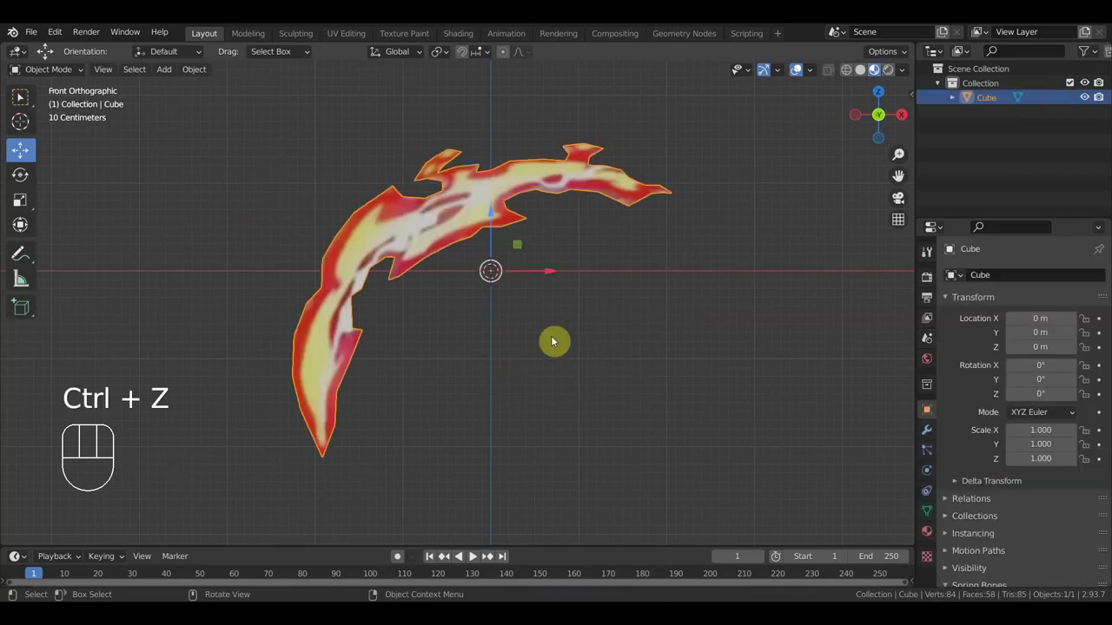
key("h")
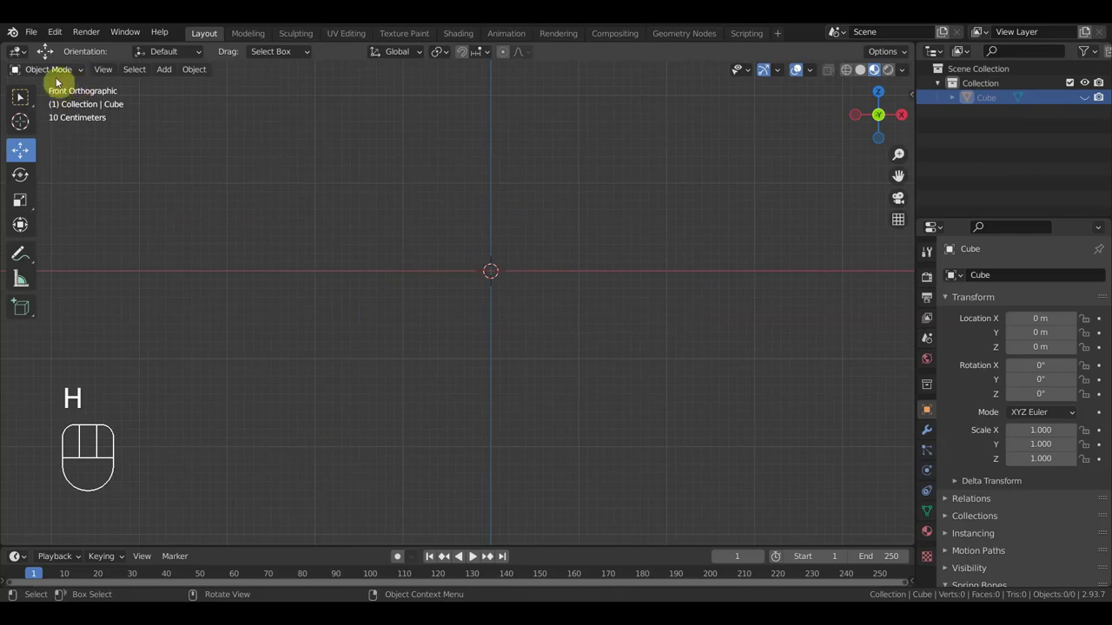
left_click_drag(171, 75, 314, 105)
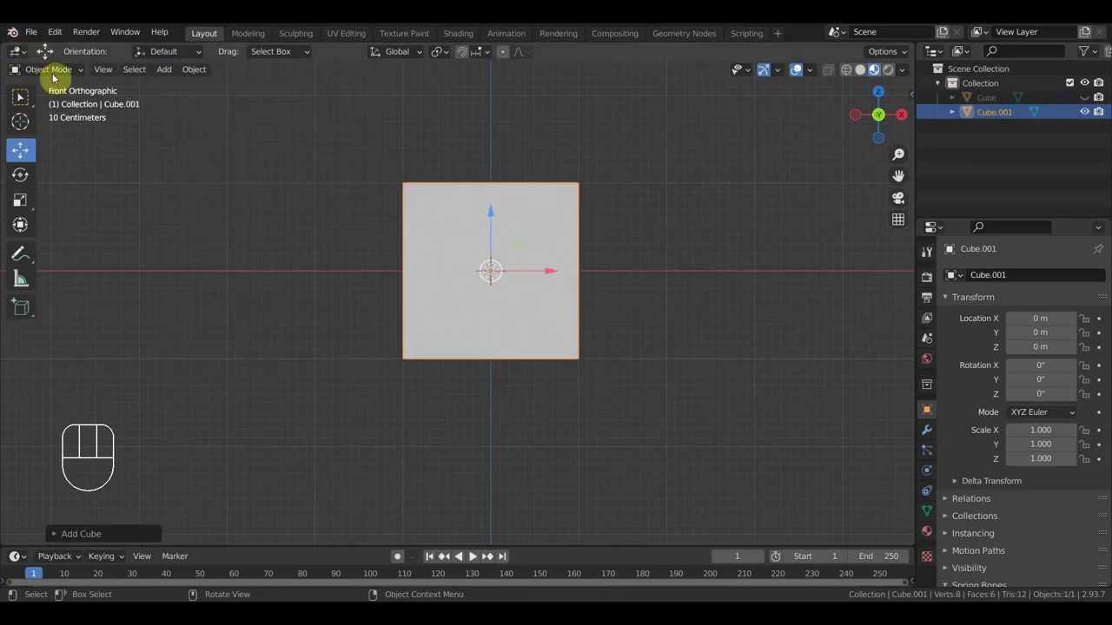
left_click_drag(170, 77, 320, 251)
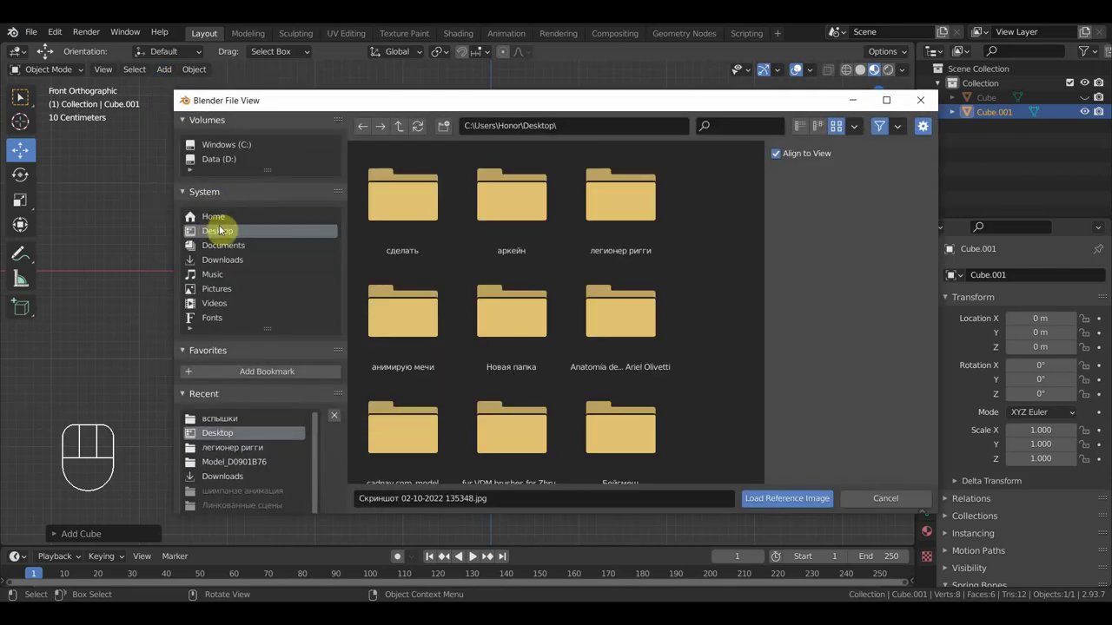
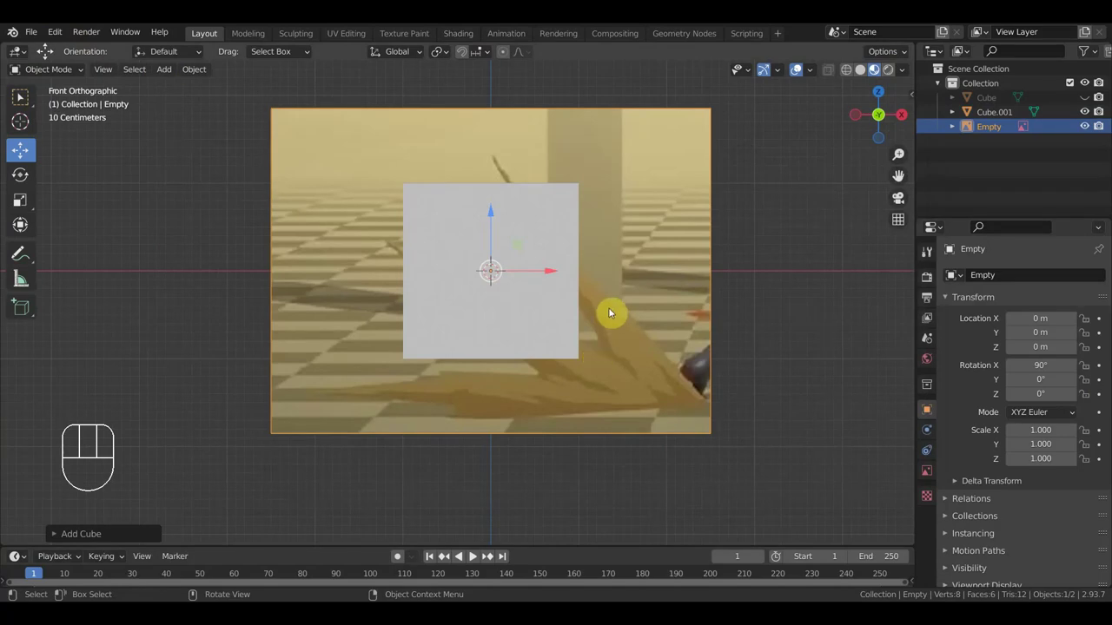
Load the golden dust-burst picture as a reference Empty behind the new cube
left_click_drag(645, 275, 629, 259)
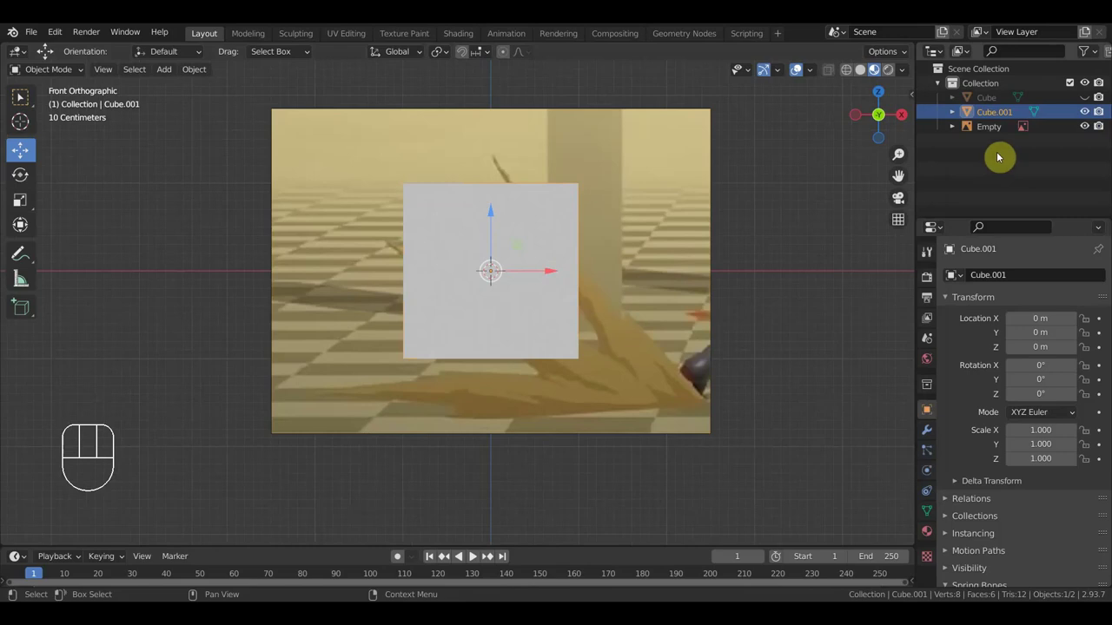
Delete the hidden burst mesh and move Cube.001 just in front of the reference, into Edit Mode
left_click(994, 103)
key("Delete")
left_click(994, 103)
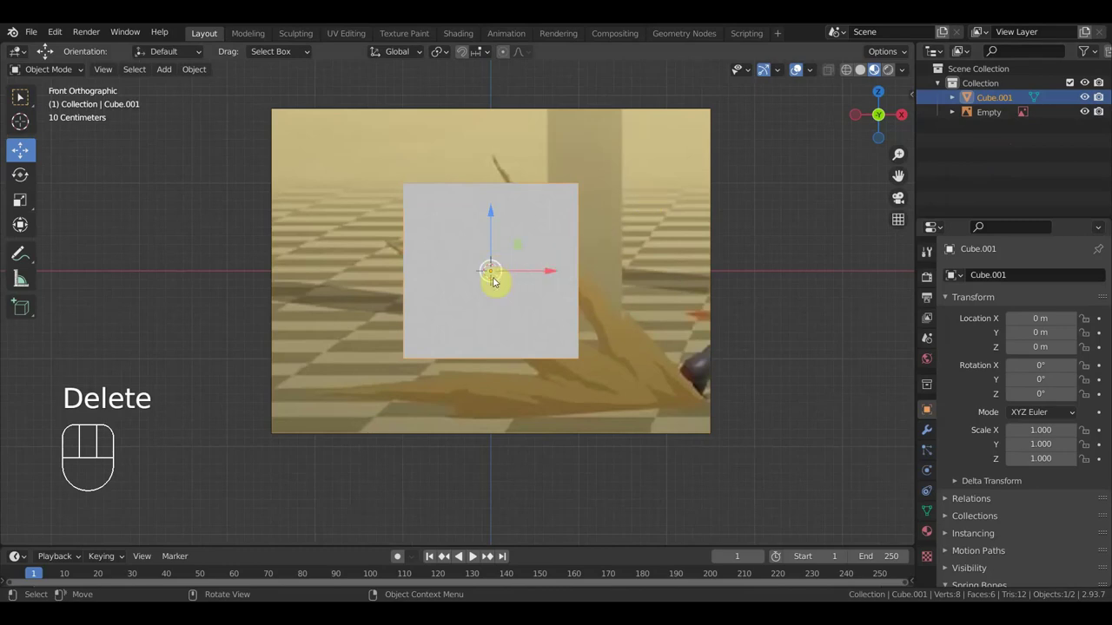
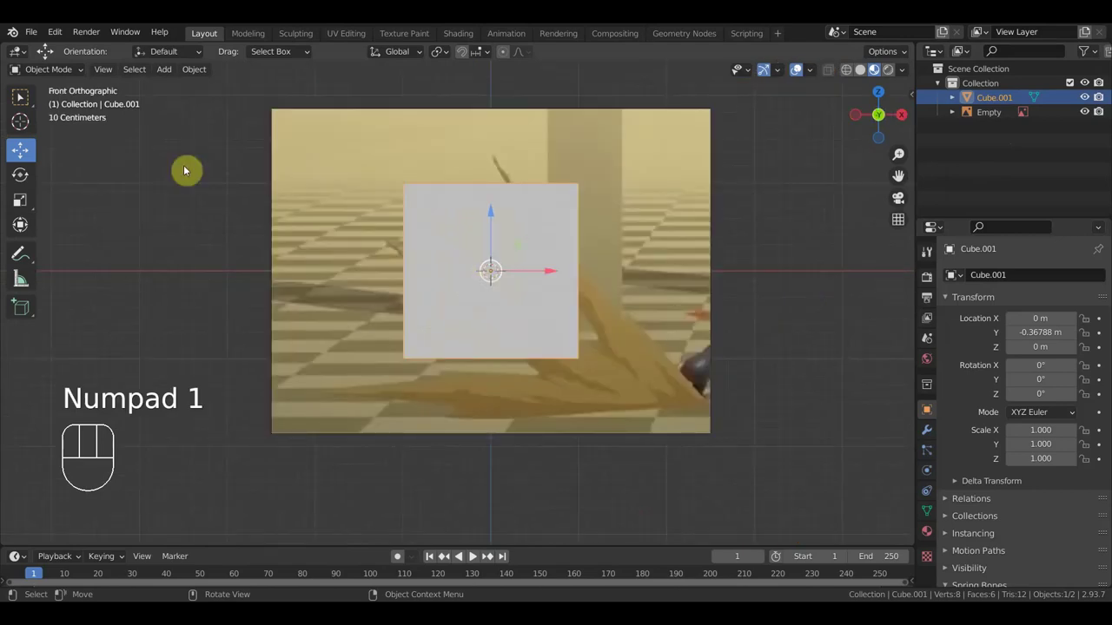
left_click_drag(61, 69, 21, 97)
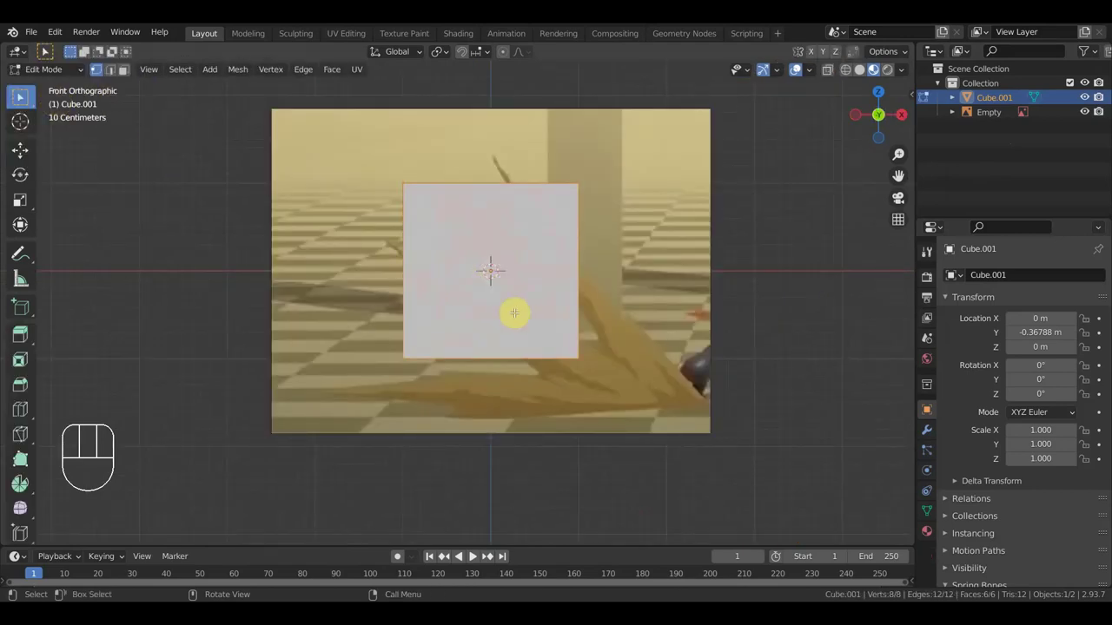
Merge the new cube's vertices At Center and start extruding from the lone vertex
key("a")
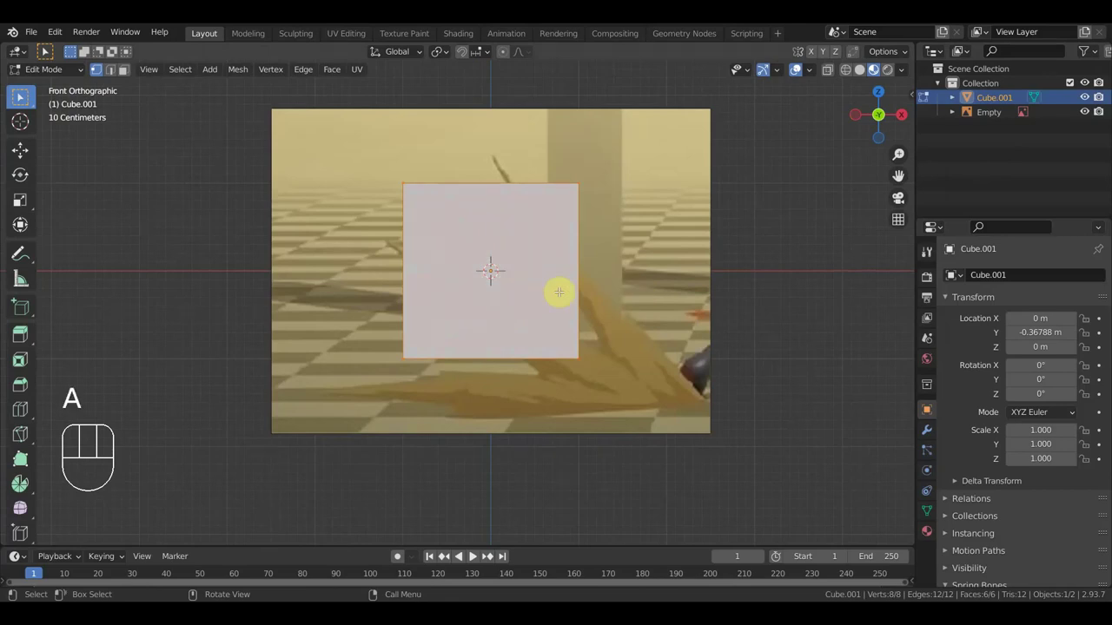
key("m")
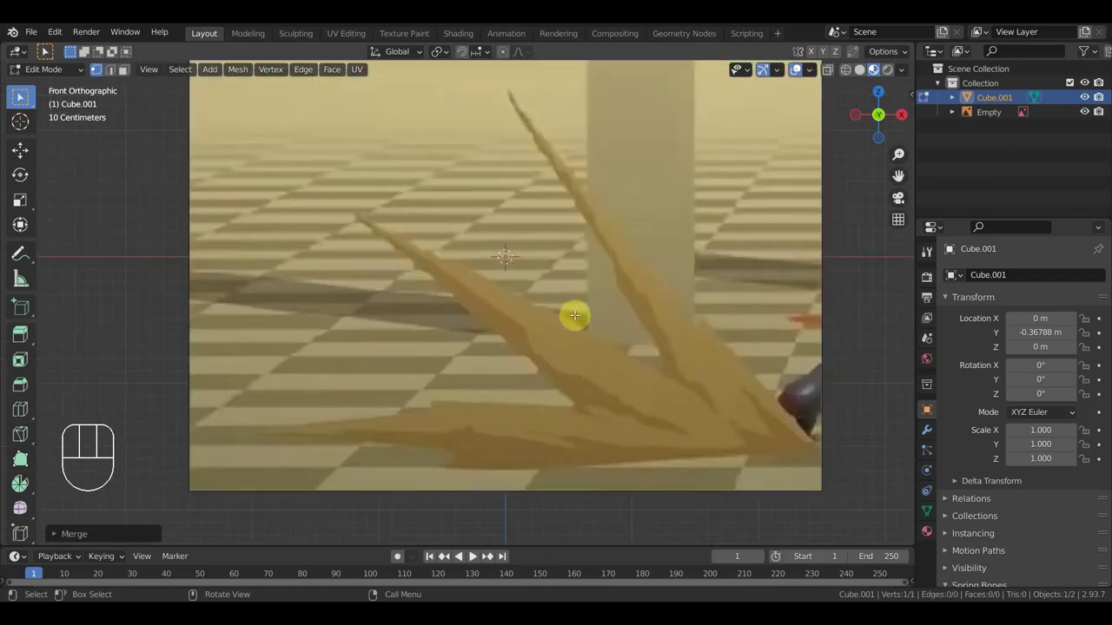
key("e")
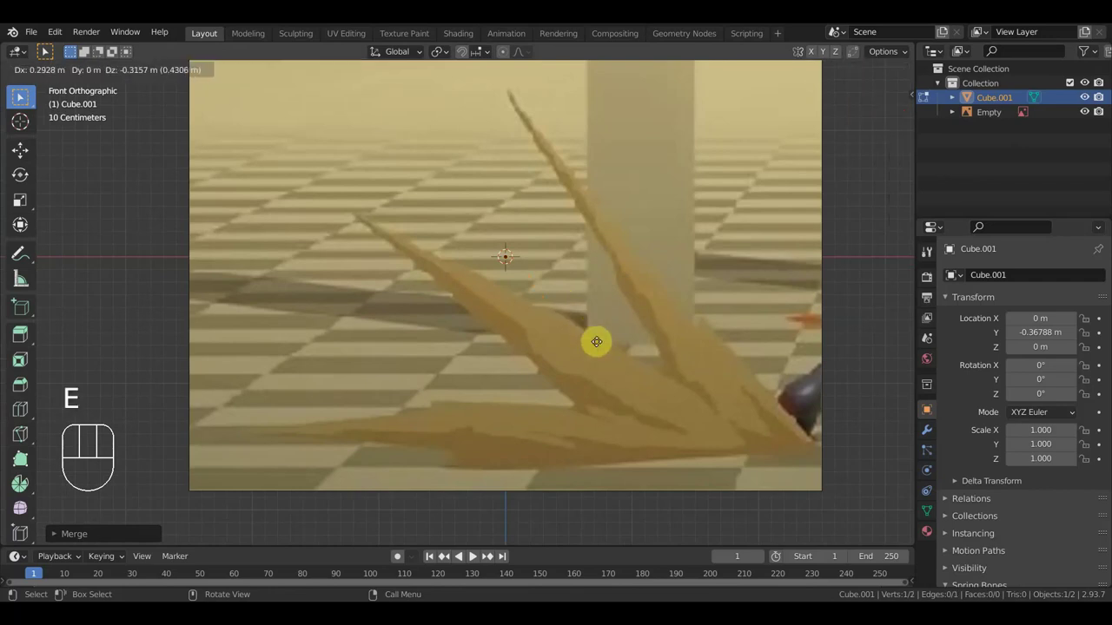
Place the starting vertex on the burst outline and grab it onto the left spike's edge
left_click(21, 97)
left_click(21, 96)
key("g")
left_click(21, 96)
Extrude vertex by vertex along the left spikes' upper edges to a chain of about 31 vertices
key("e")
left_click(21, 96)
key("e")
key("e")
left_click(21, 96)
key("e")
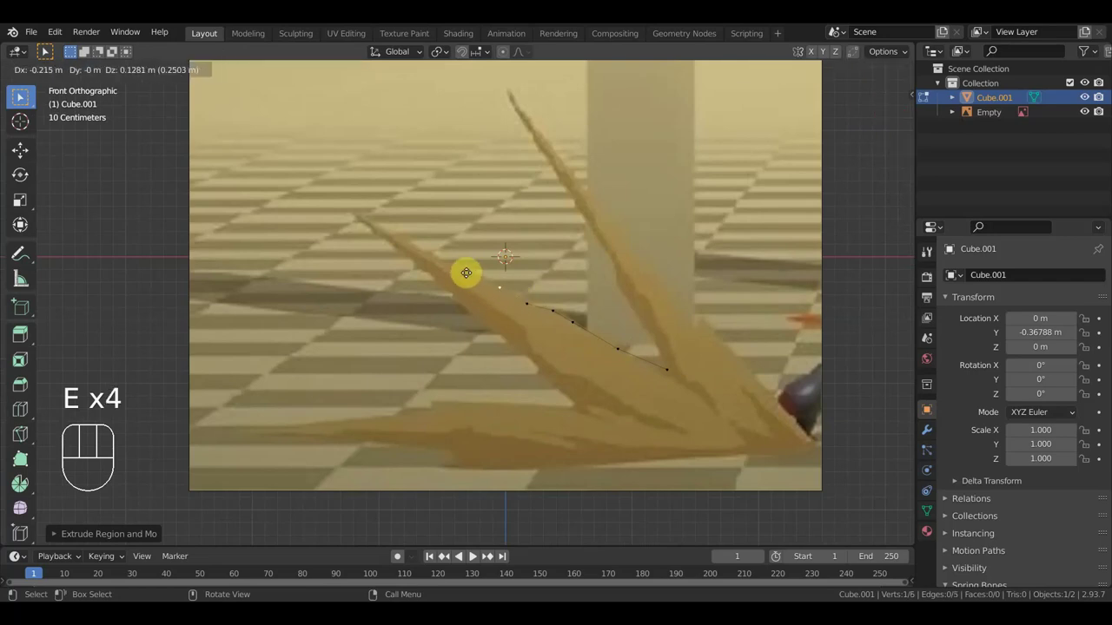
left_click(21, 96)
key("e")
left_click(21, 97)
key("e")
left_click(21, 96)
key("e")
key("e")
left_click(21, 97)
key("e")
left_click(21, 97)
key("e")
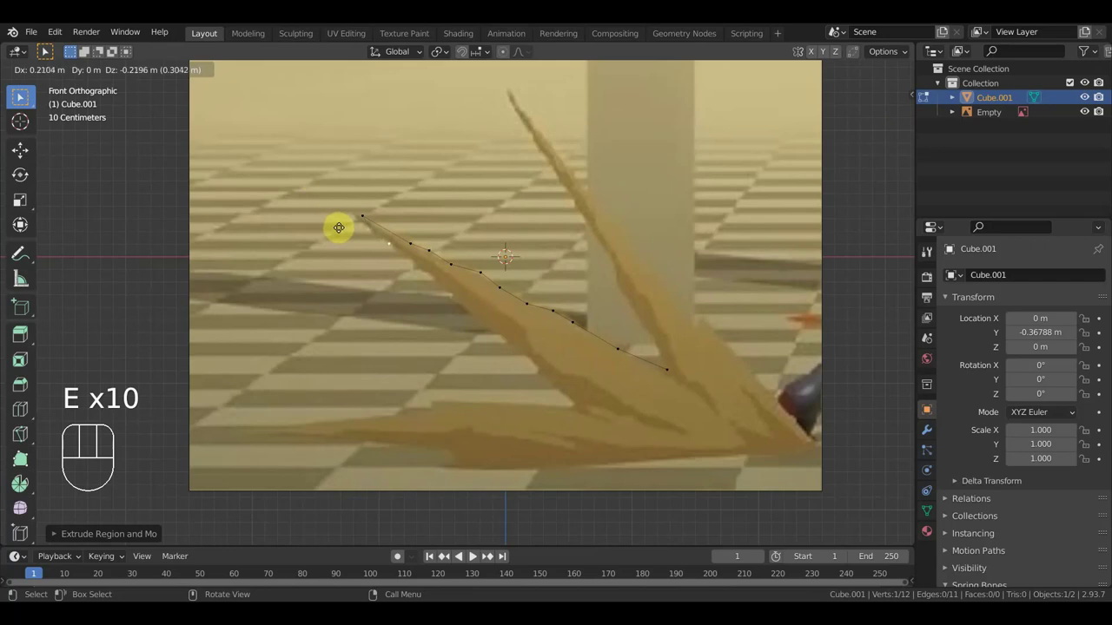
left_click(21, 97)
key("e")
left_click(21, 96)
key("e")
left_click(21, 96)
key("e")
left_click(21, 96)
key("e")
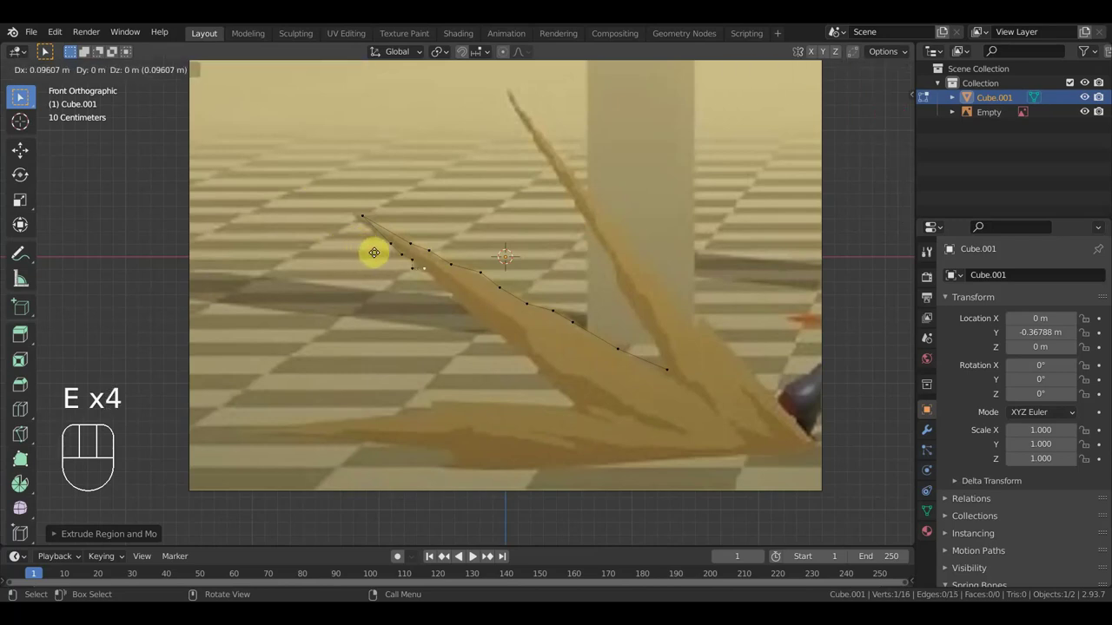
left_click(20, 96)
key("e")
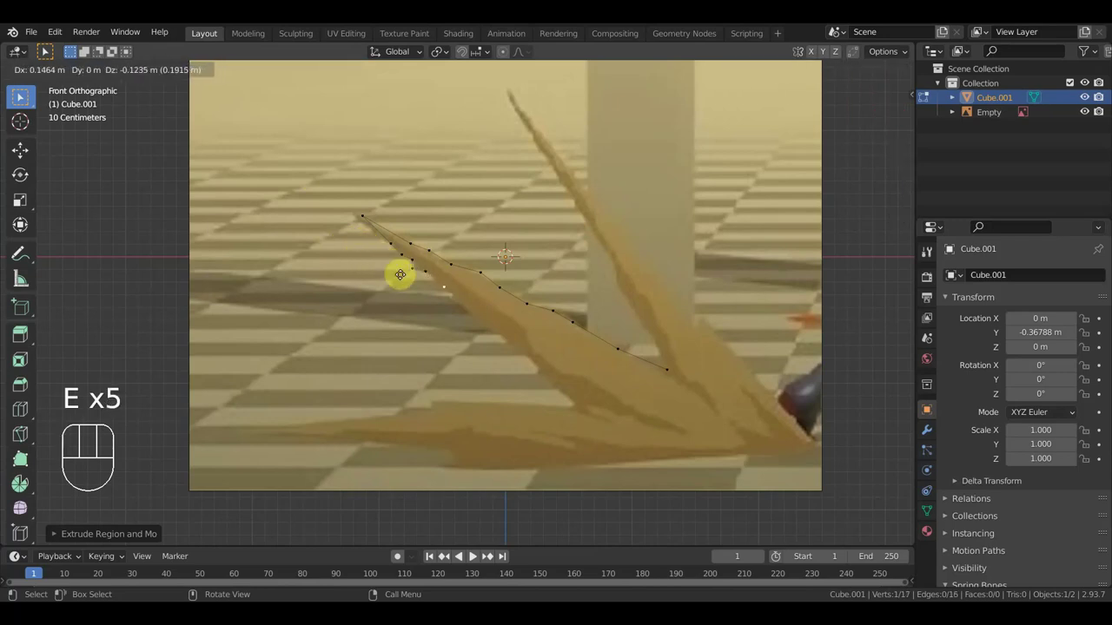
left_click(21, 96)
key("e")
left_click(20, 97)
key("e")
left_click(21, 96)
key("e")
left_click(21, 96)
key("e")
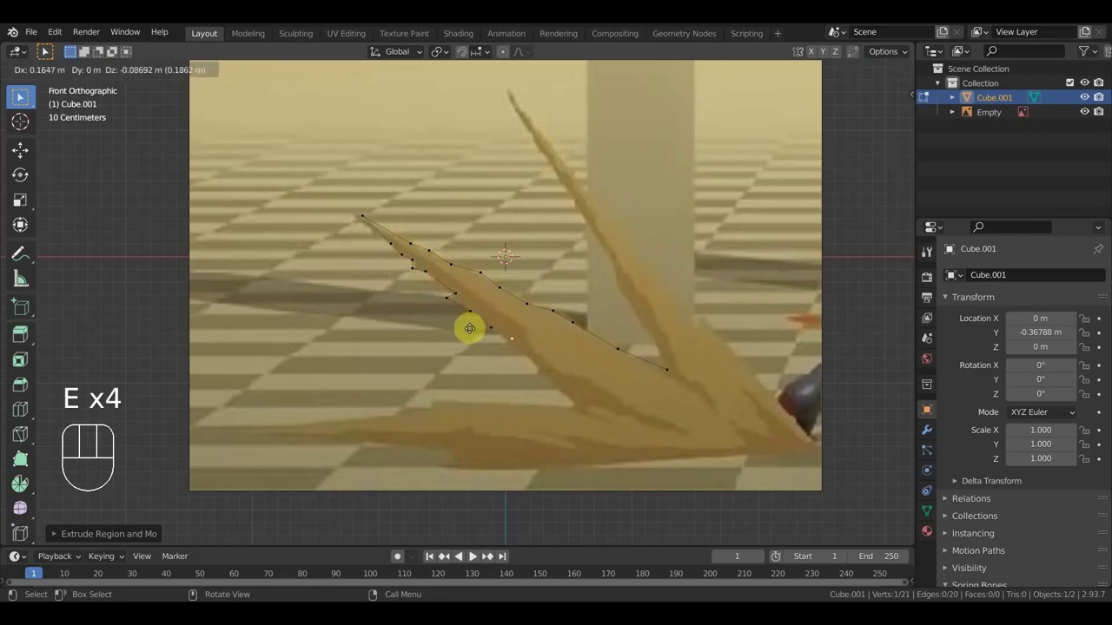
left_click(21, 96)
key("e")
left_click(21, 96)
key("e")
left_click(21, 96)
key("e")
left_click(20, 96)
key("e")
left_click(21, 97)
key("e")
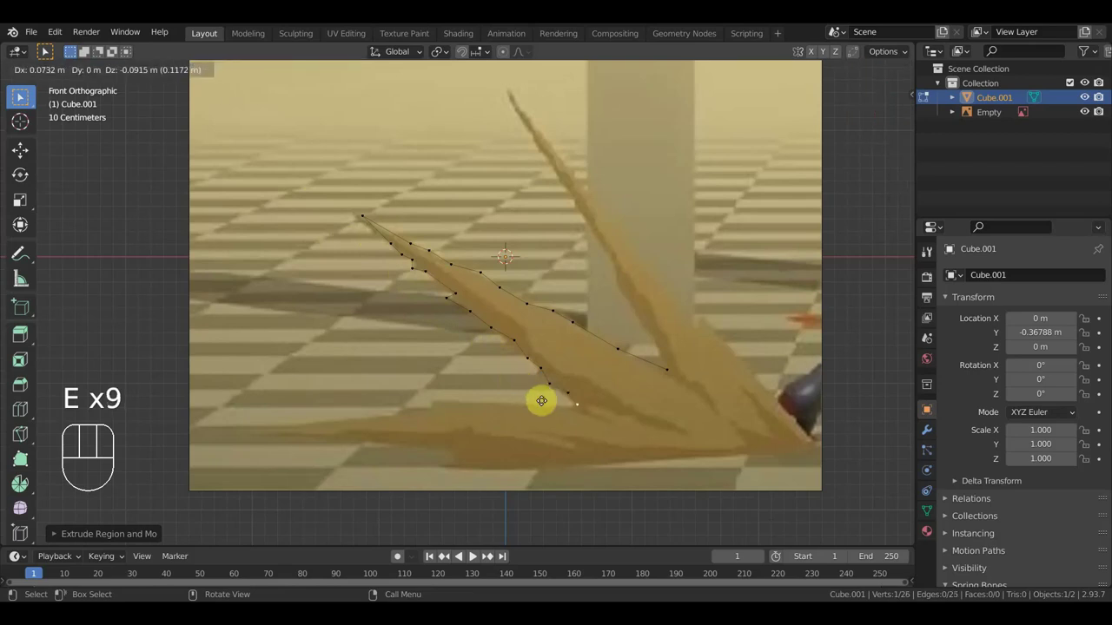
left_click(21, 97)
key("e")
left_click(20, 97)
key("e")
left_click(21, 96)
key("e")
left_click(21, 96)
Continue extruding the vertex chain down along the burst's lower spike edge
key("e")
key("e")
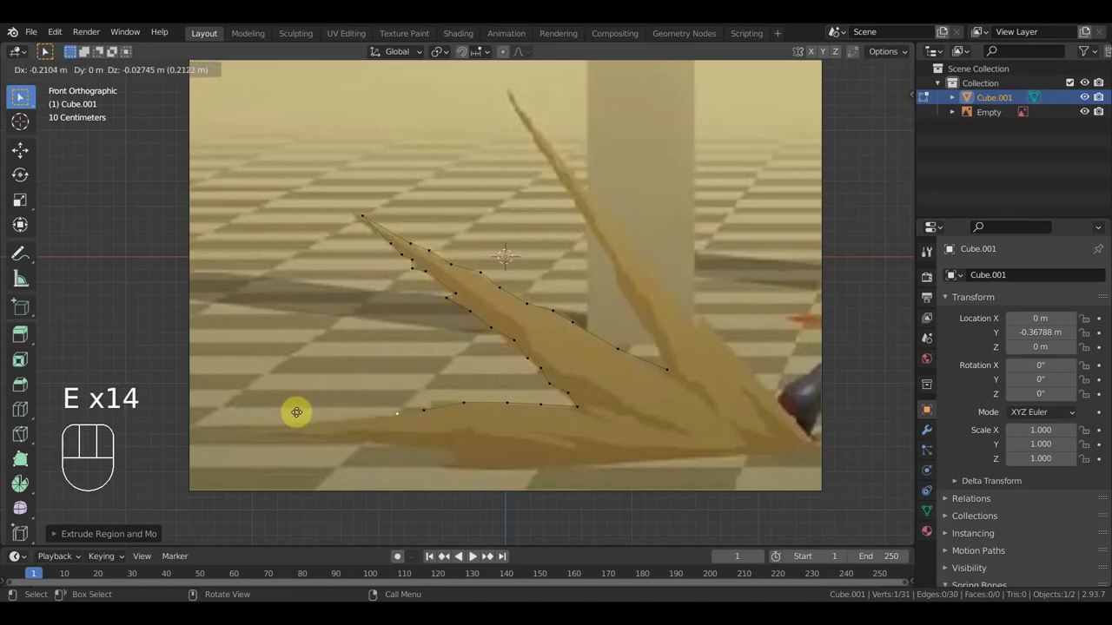
left_click(21, 96)
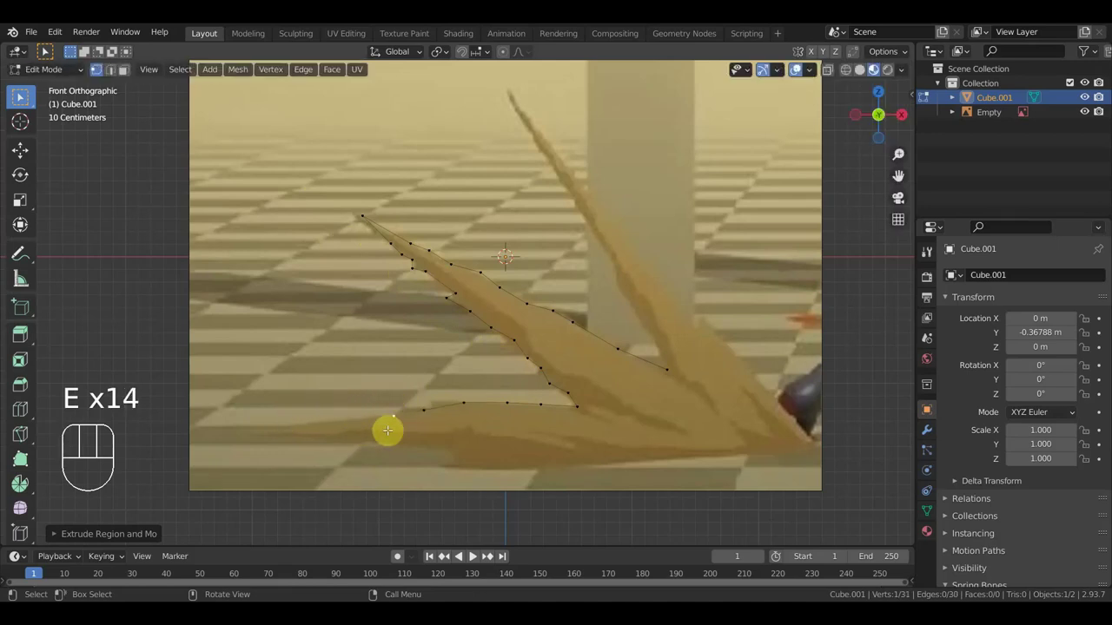
key("e")
left_click(21, 96)
key("e")
left_click(21, 96)
key("e")
left_click(21, 96)
key("e")
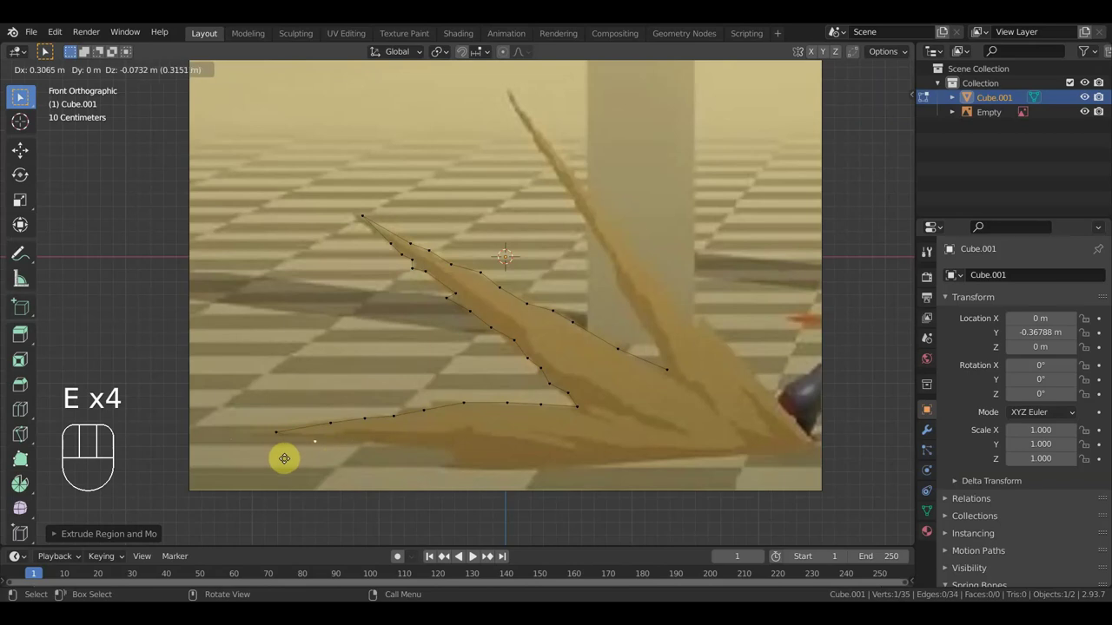
left_click(21, 96)
key("e")
left_click(21, 97)
key("e")
left_click(21, 96)
key("e")
left_click(21, 96)
key("e")
left_click(21, 97)
key("e")
left_click(21, 96)
key("e")
left_click(21, 96)
key("e")
left_click(21, 97)
key("e")
left_click(21, 96)
Run the chain along the burst's bottom to its right tip and start up the next spike edge
key("e")
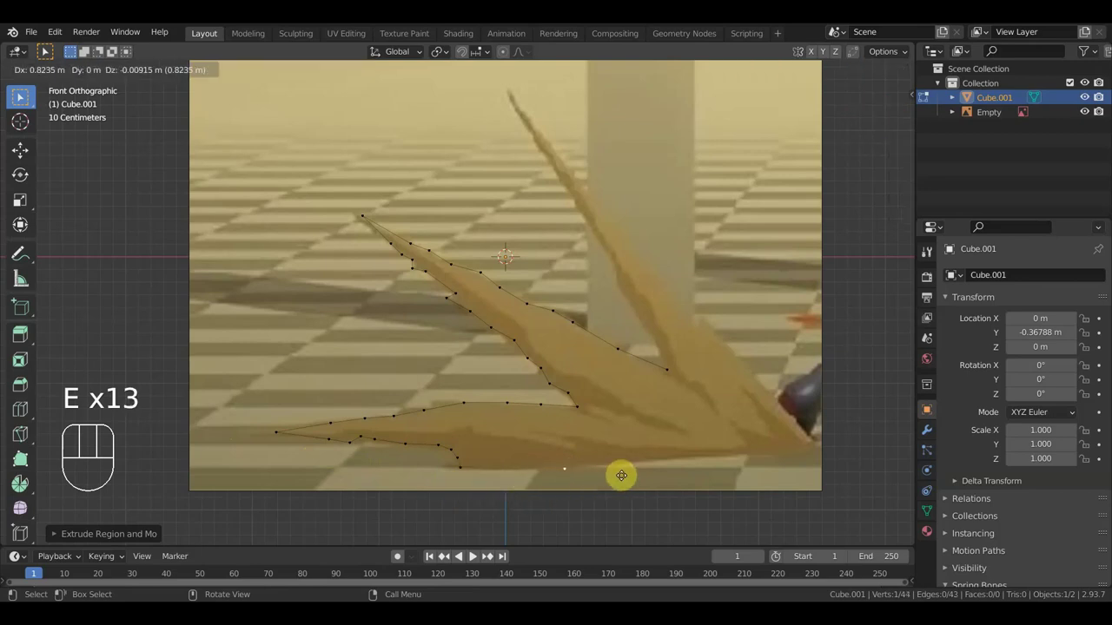
left_click(21, 97)
key("e")
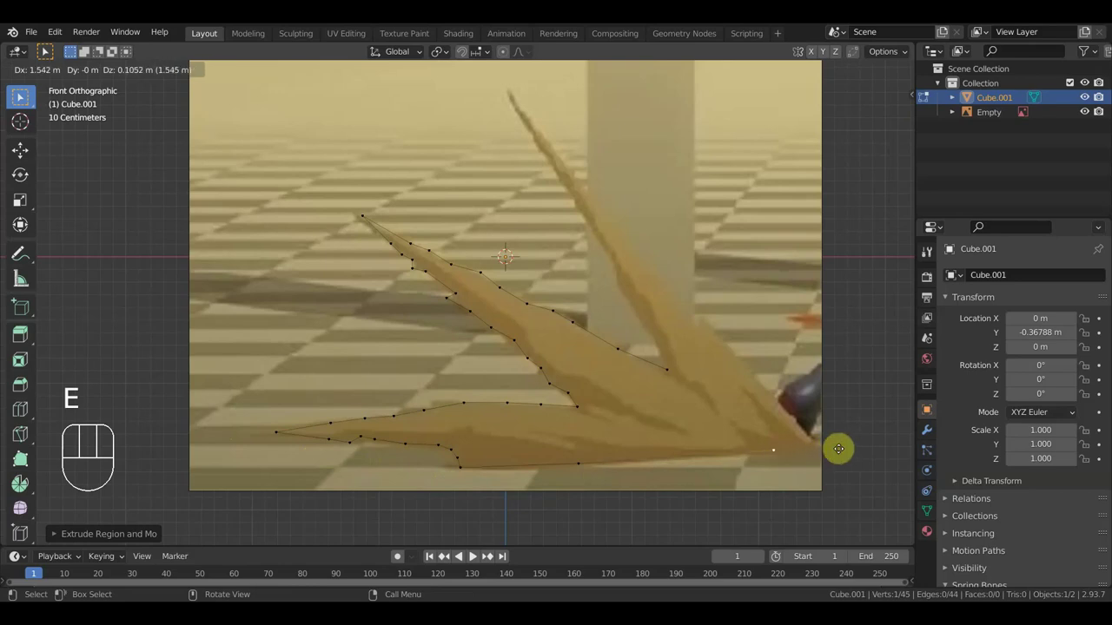
left_click(21, 97)
key("e")
left_click(20, 96)
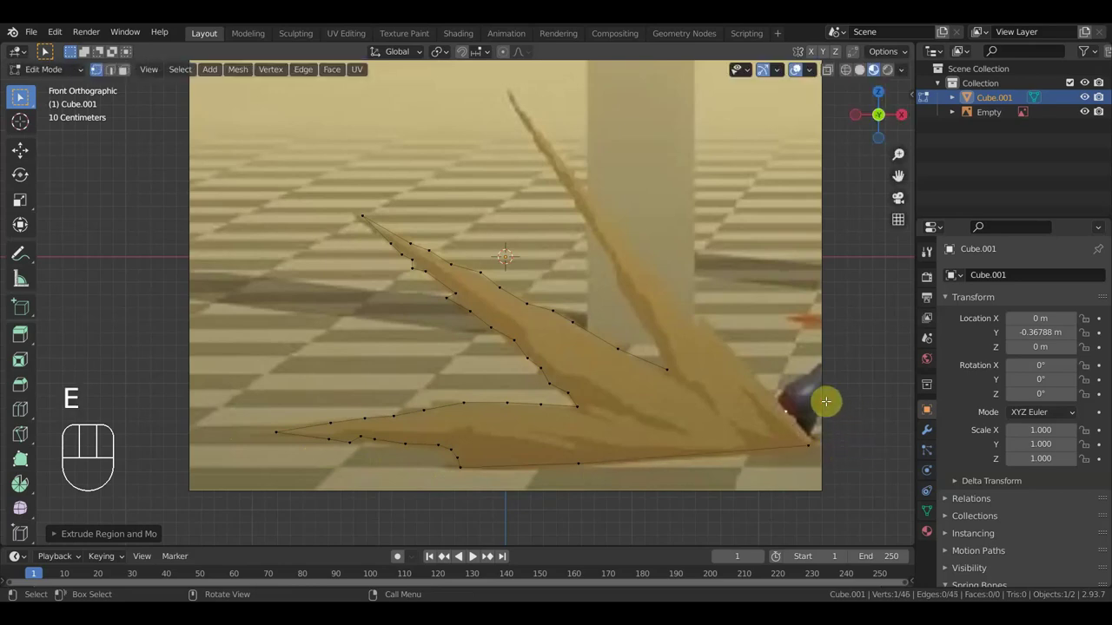
Extrude outline vertices up the reference spike's edge to its tip
key("e")
left_click(21, 96)
key("e")
left_click(21, 96)
key("e")
left_click(21, 96)
key("e")
left_click(21, 97)
key("e")
left_click(21, 97)
key("e")
left_click(20, 96)
key("e")
key("e")
key("e")
left_click(21, 97)
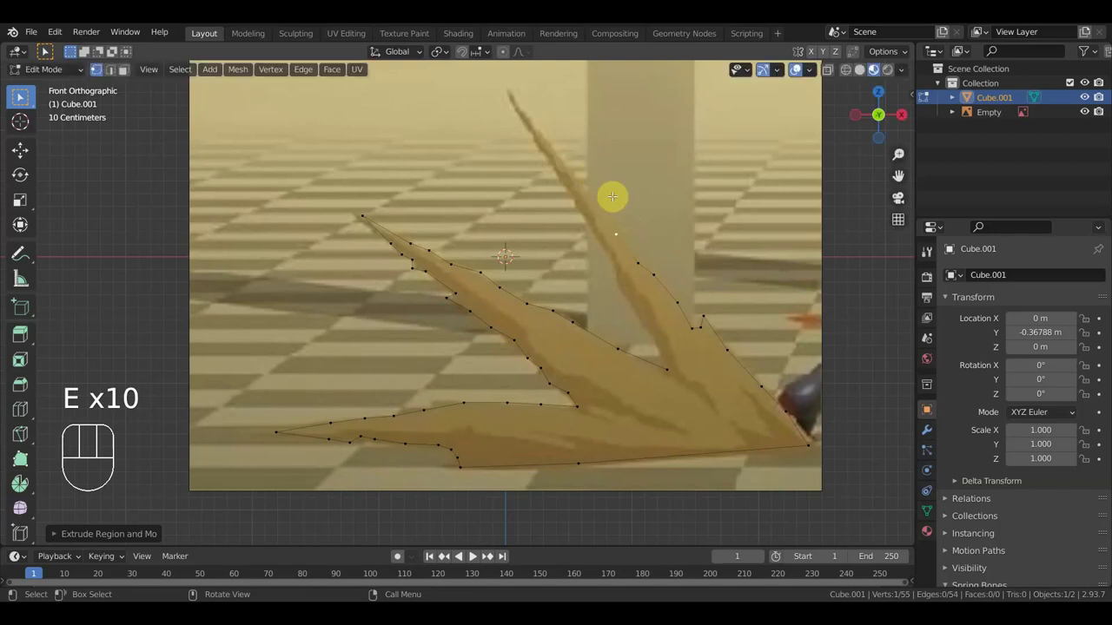
key("e")
left_click(21, 97)
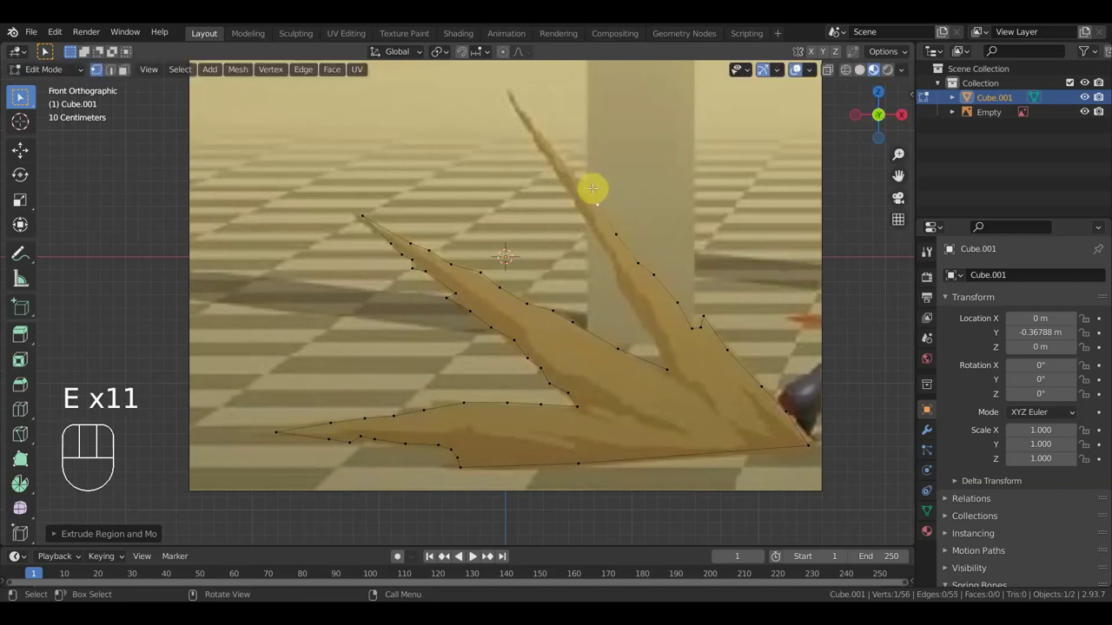
key("e")
left_click(21, 96)
key("e")
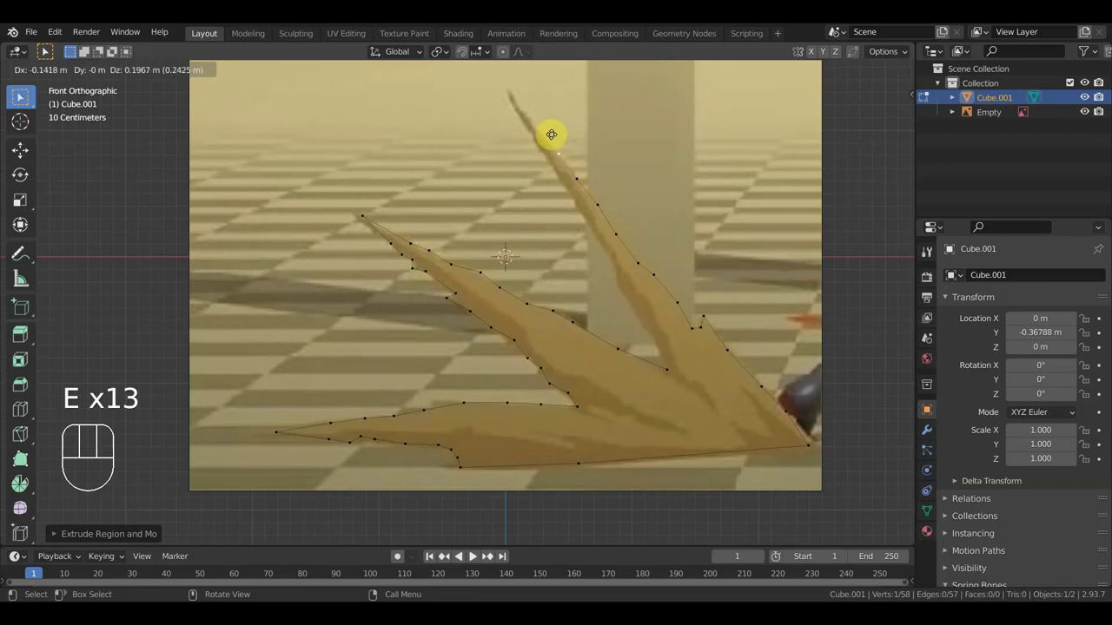
left_click(21, 96)
key("e")
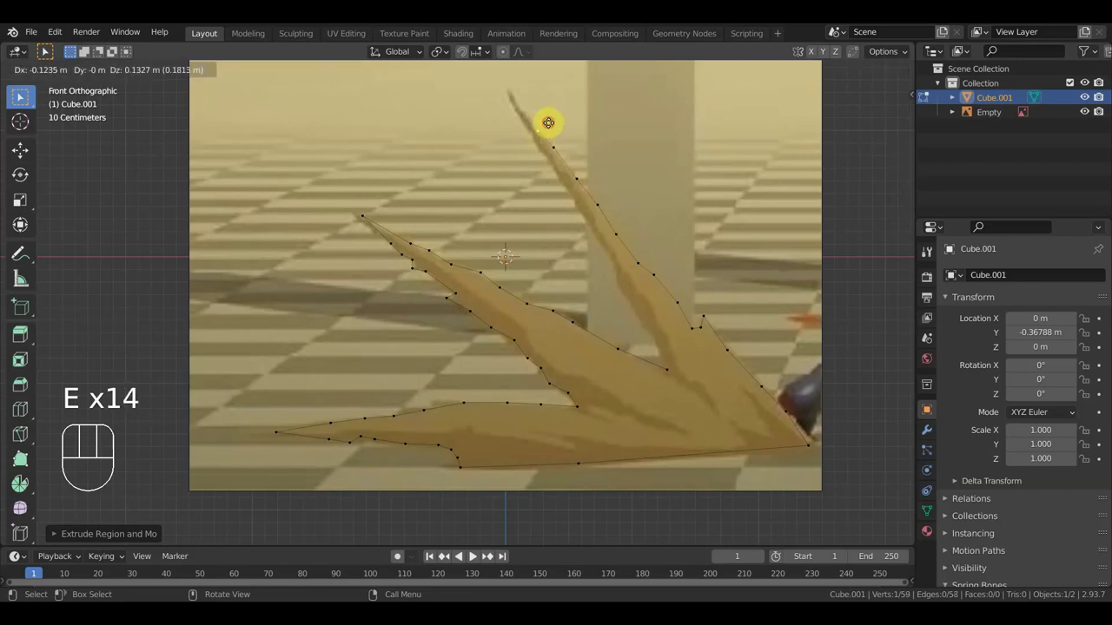
left_click(21, 96)
key("e")
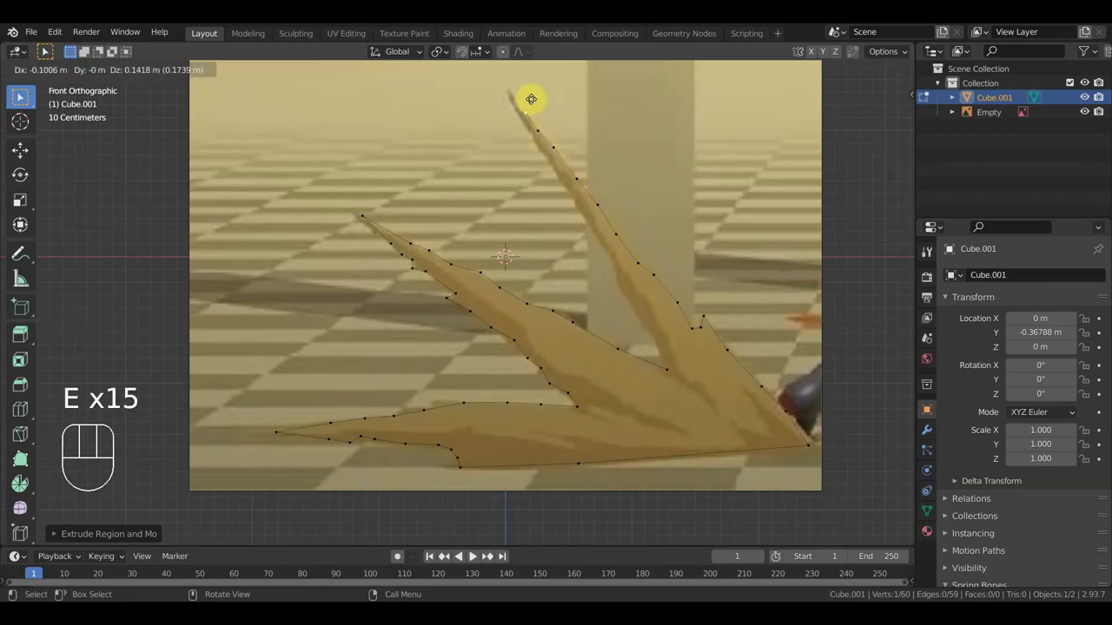
key("e")
key("e")
left_click(21, 97)
Extrude vertices down the spike's other side to its base and inner corner
key("e")
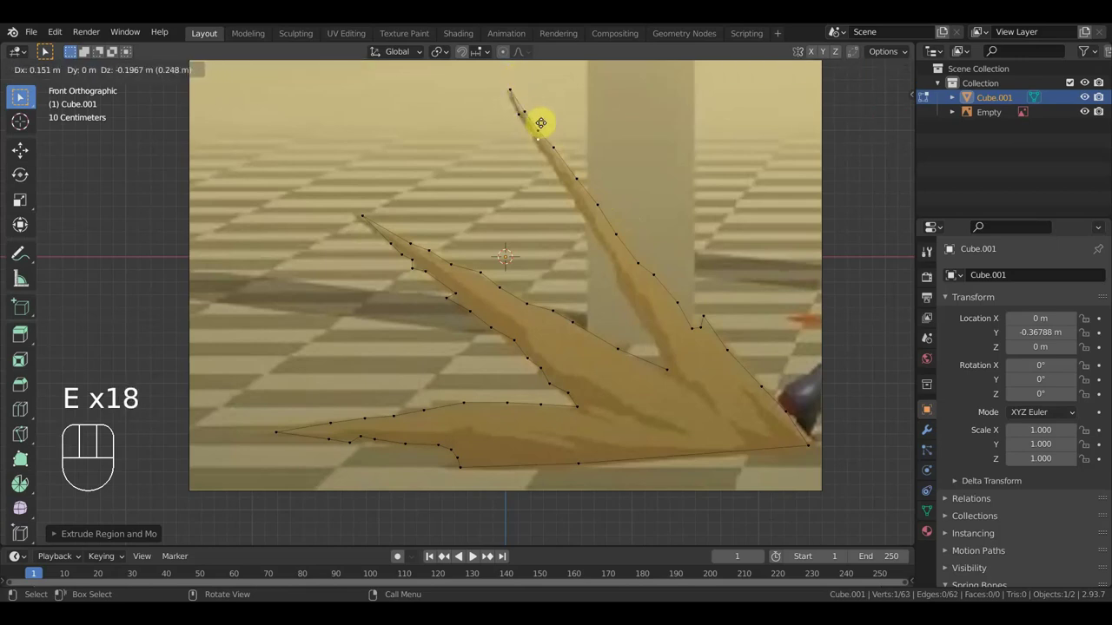
left_click(21, 97)
key("e")
left_click(21, 96)
key("e")
left_click(21, 96)
key("e")
left_click(21, 97)
key("e")
left_click(21, 96)
key("e")
left_click(21, 96)
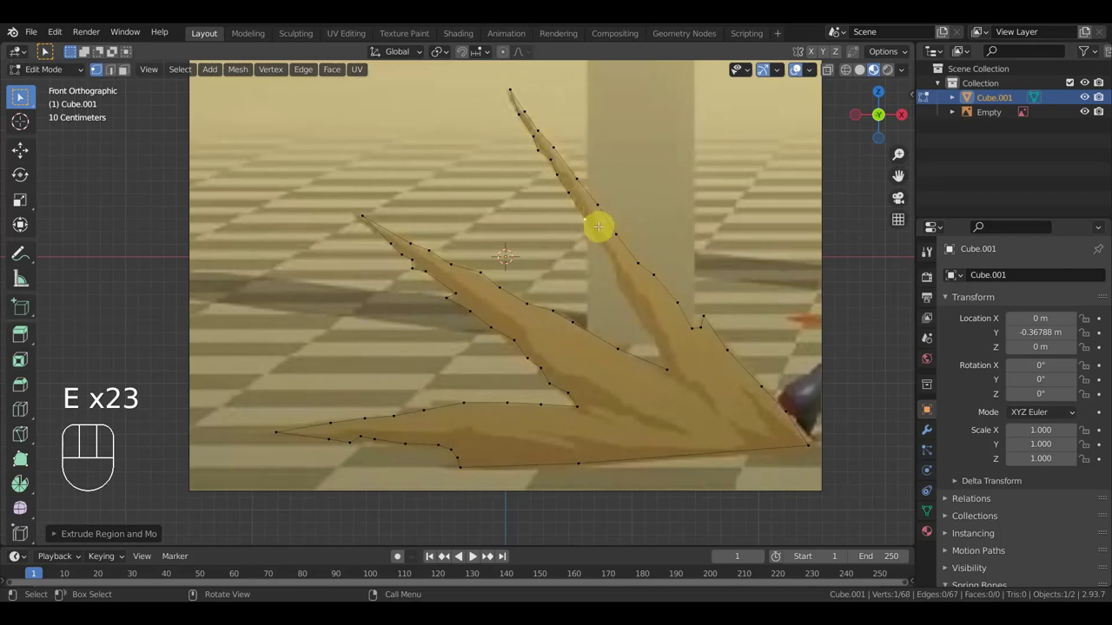
key("e")
left_click(21, 96)
key("e")
left_click(20, 96)
key("e")
left_click(21, 97)
key("e")
left_click(21, 96)
key("e")
key("e")
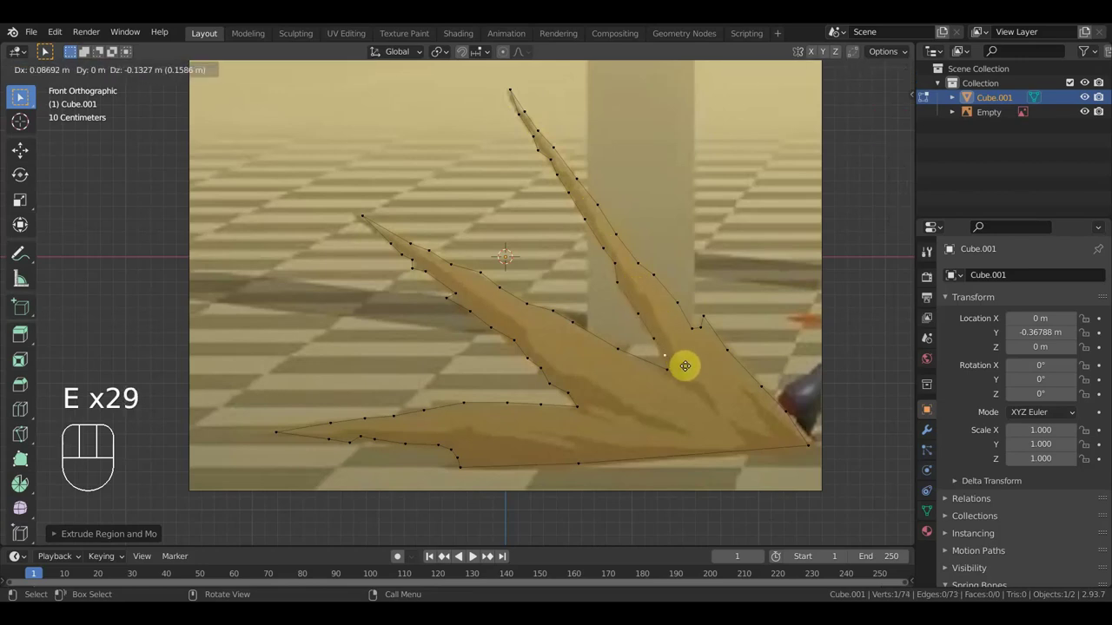
left_click(21, 97)
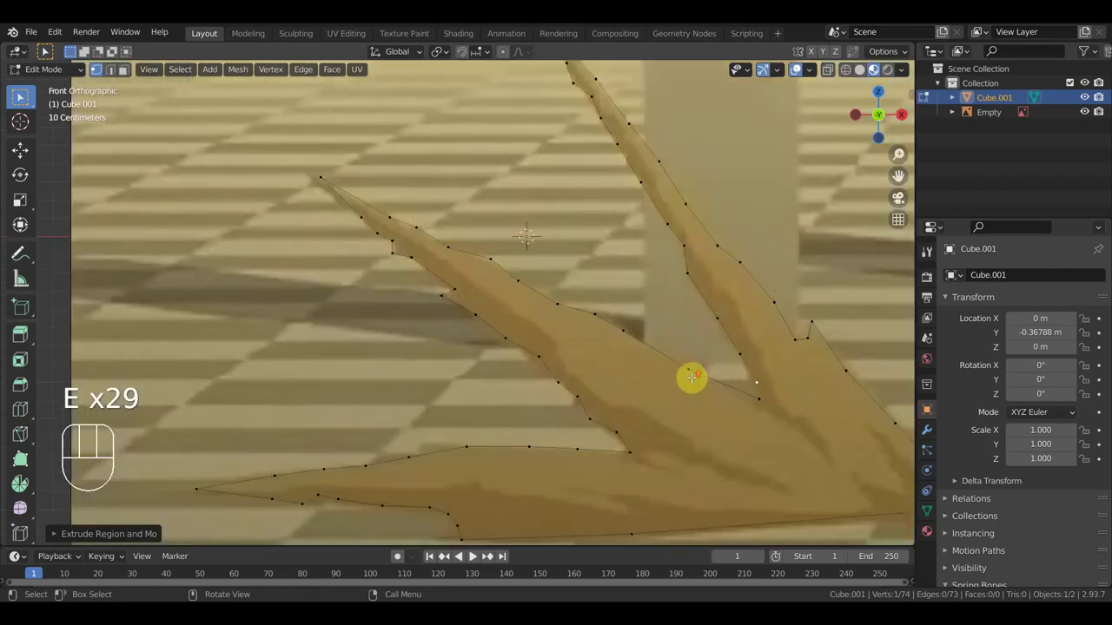
Merge the two loose end vertices so the outline closes into one loop
middle_click(21, 97)
left_click(21, 96)
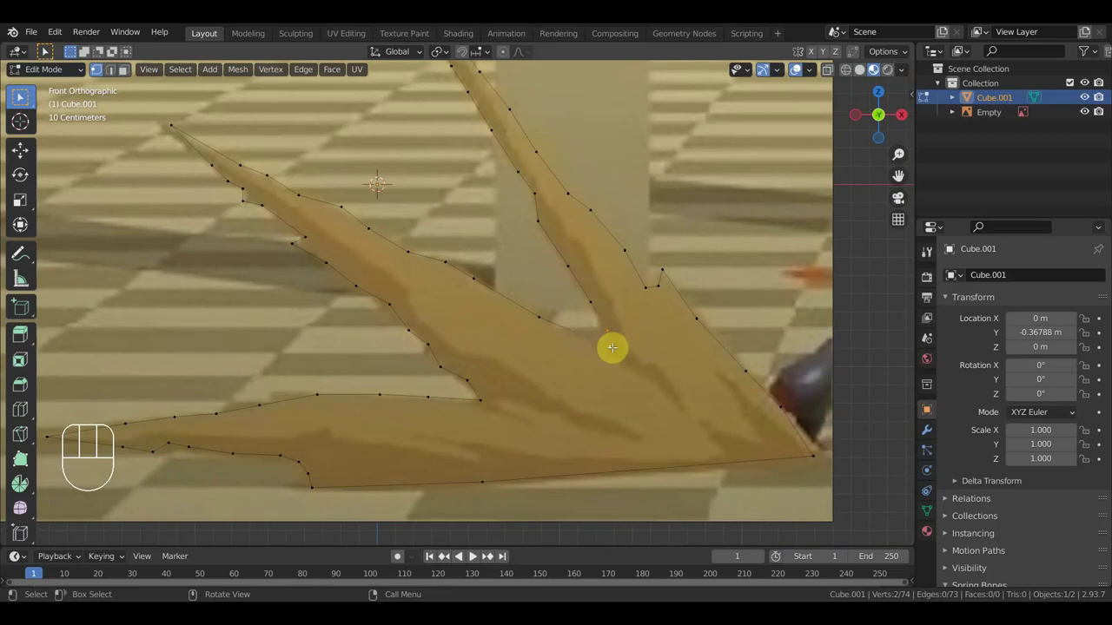
key("m")
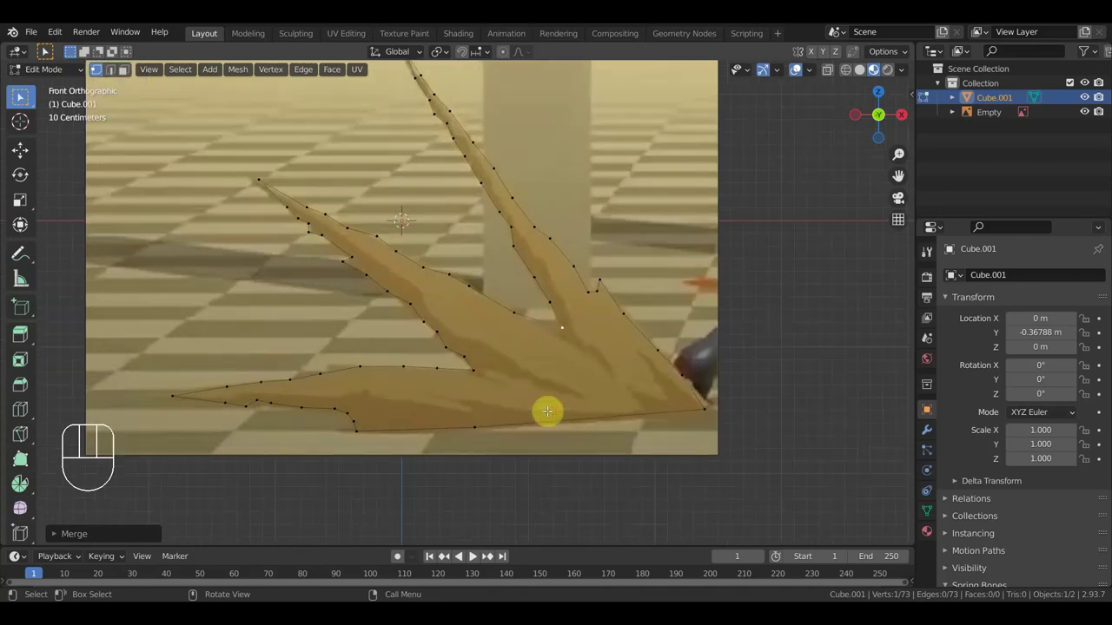
middle_click(21, 96)
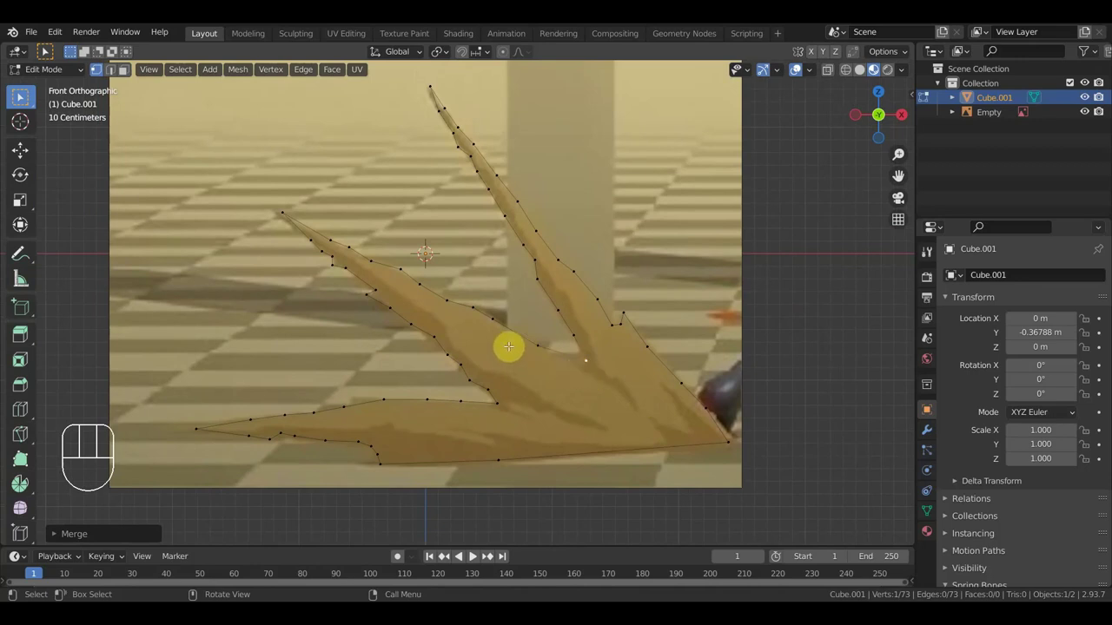
key("k")
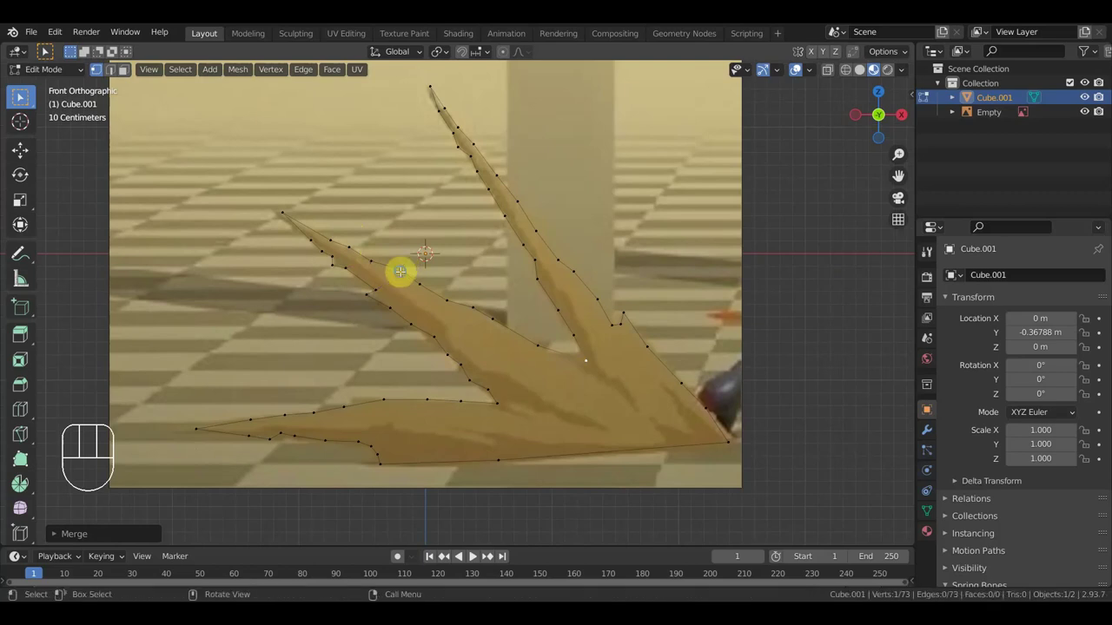
Select all outline vertices, fill them with a single face, and hide the reference Empty
key("a")
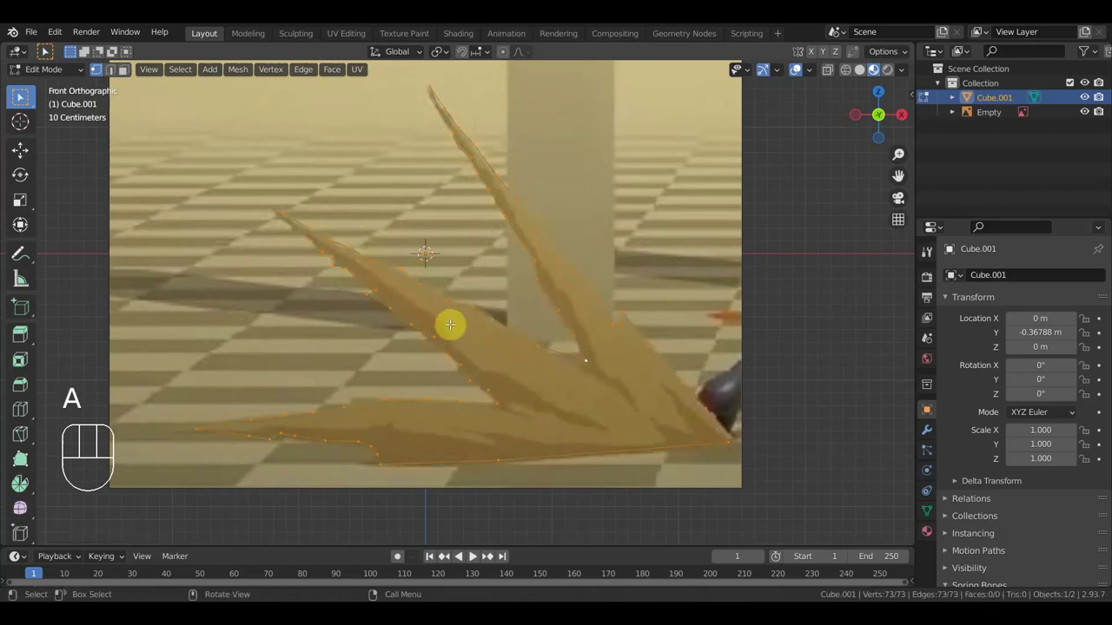
key("f")
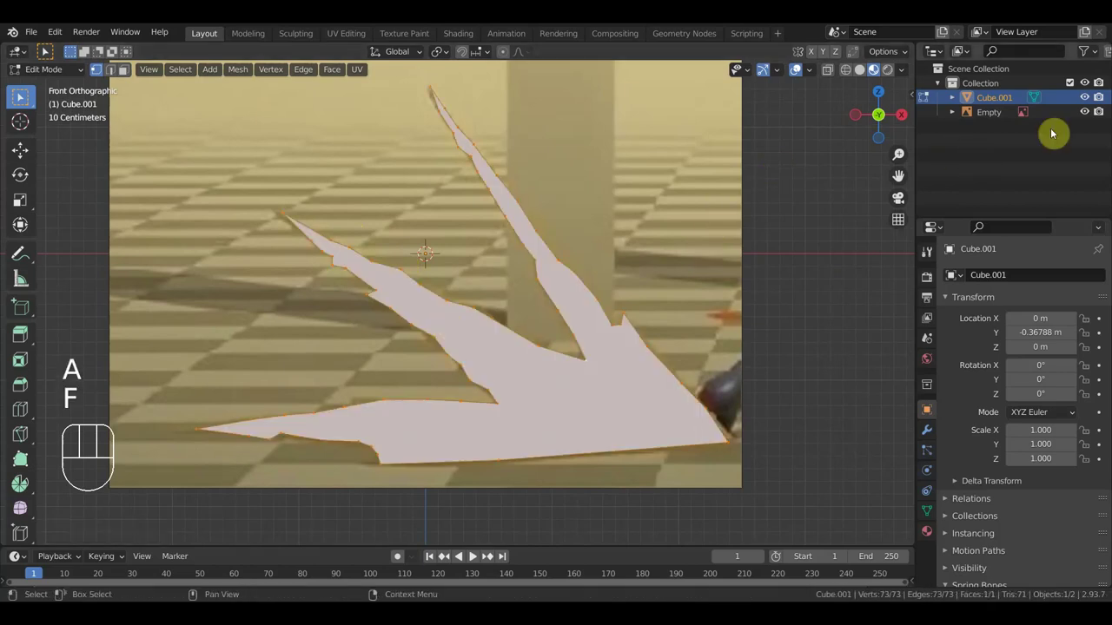
left_click(21, 96)
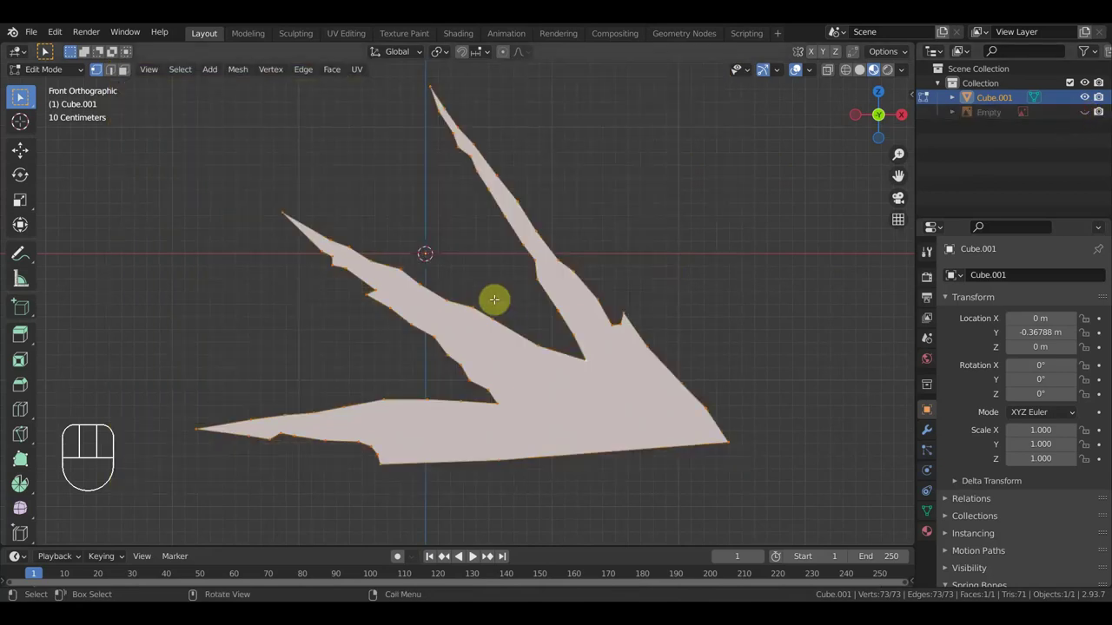
Knife-cut edges across the burst face to split it into triangles, recentring the view
key("k")
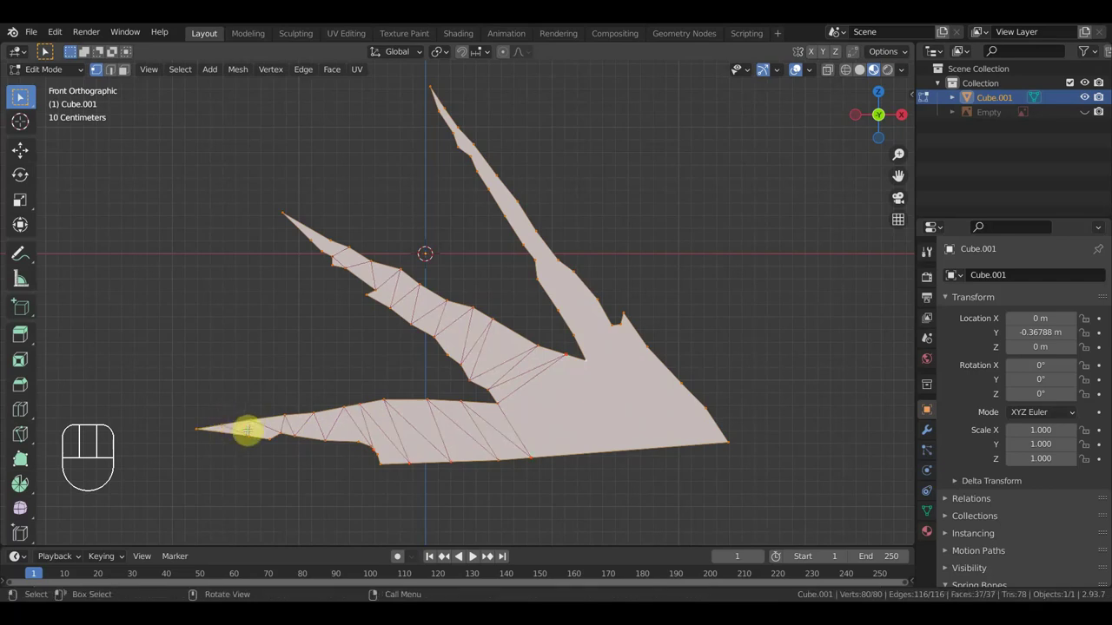
key("k")
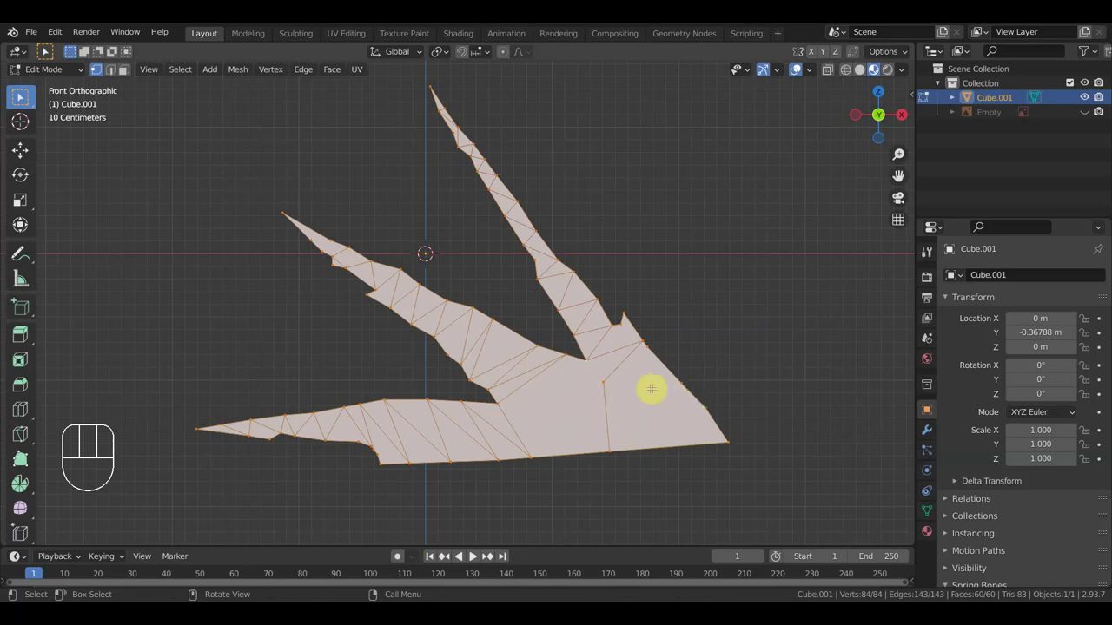
key("k")
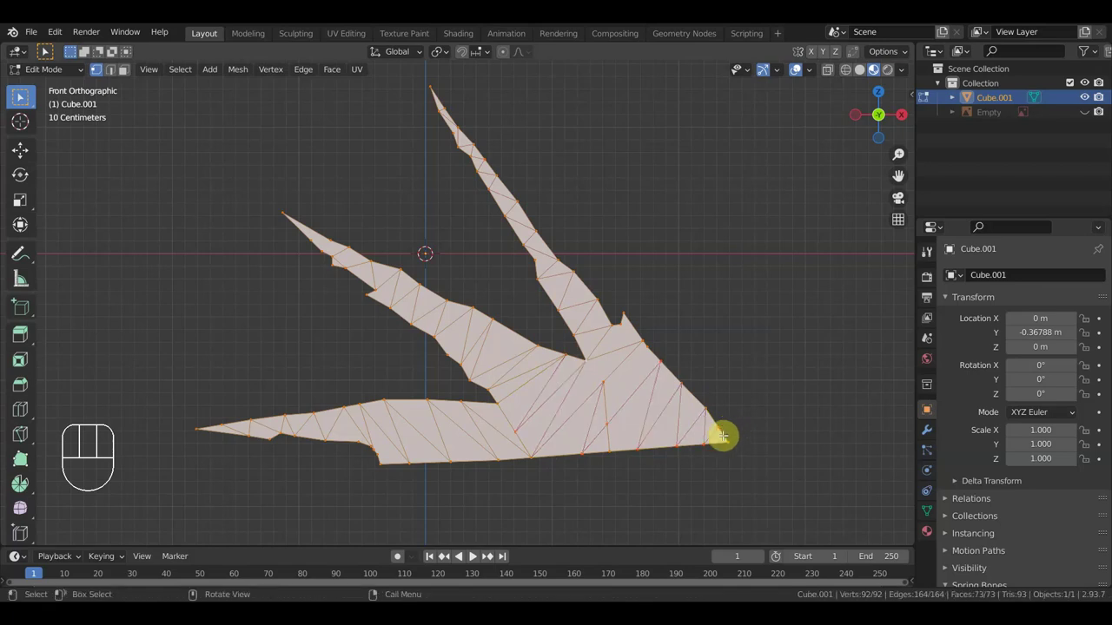
left_click_drag(21, 97, 21, 96)
key("KP_1")
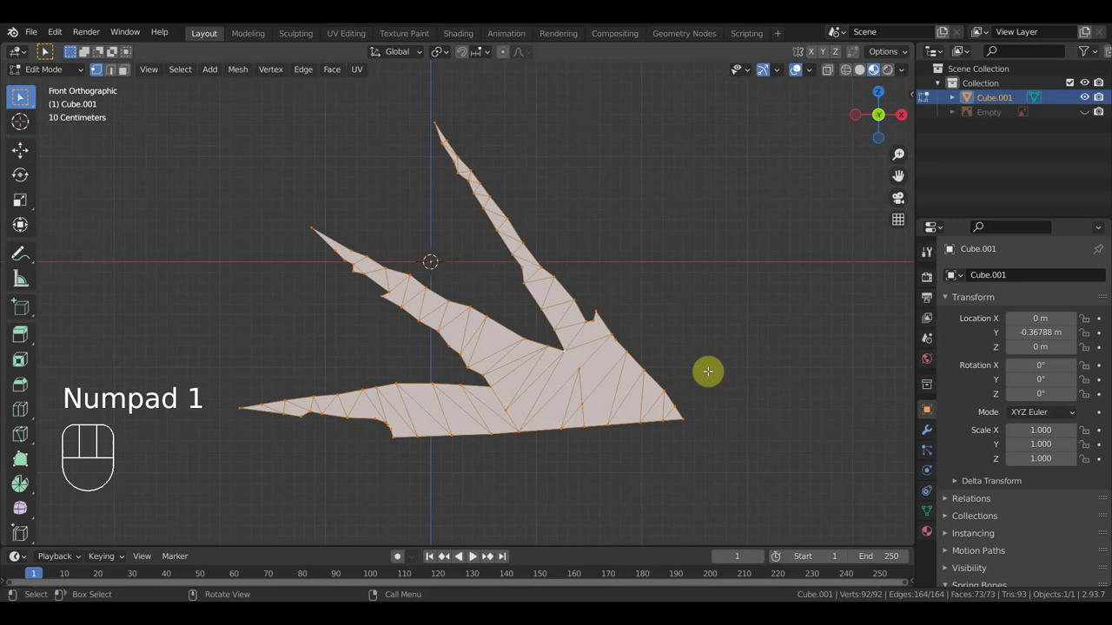
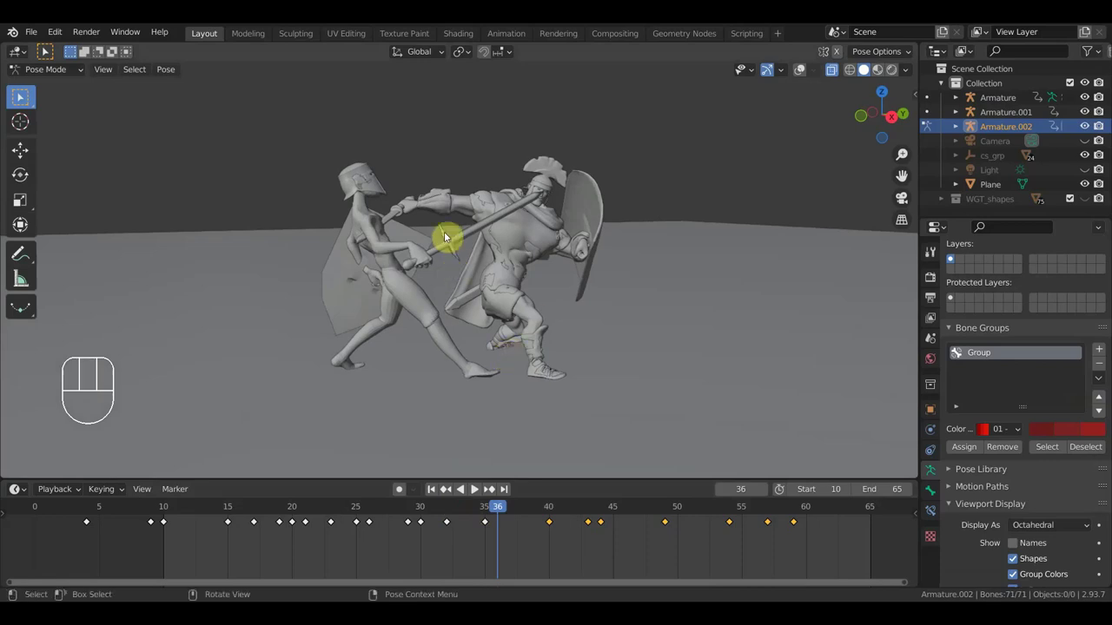
Scrub the fighters' animation and step to the keyframe at frame 35
left_click_drag(422, 227, 469, 226)
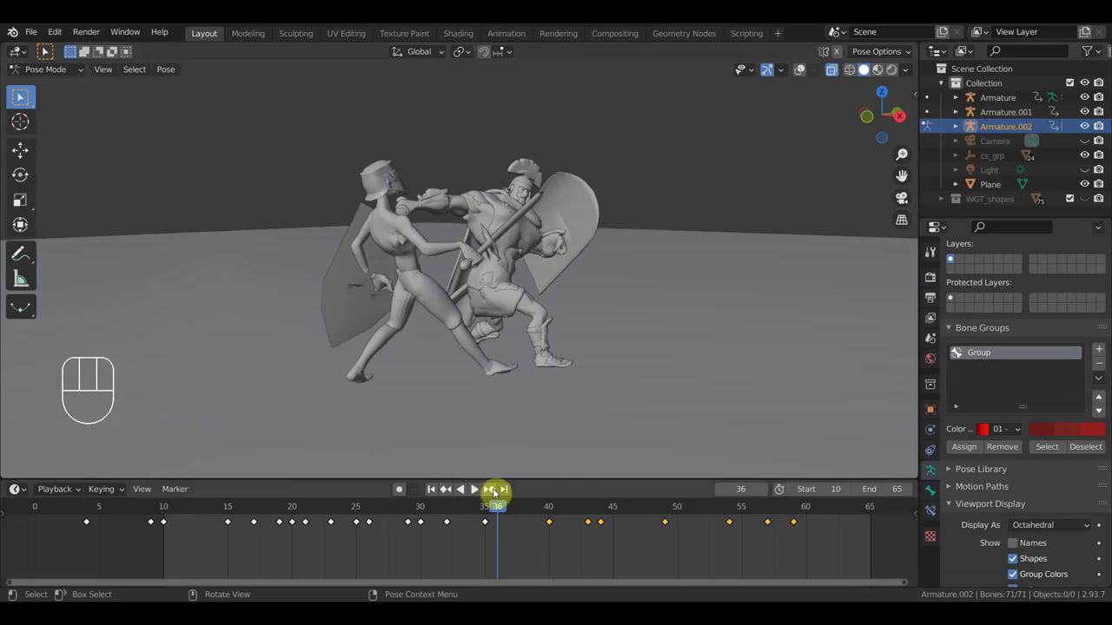
left_click(500, 514)
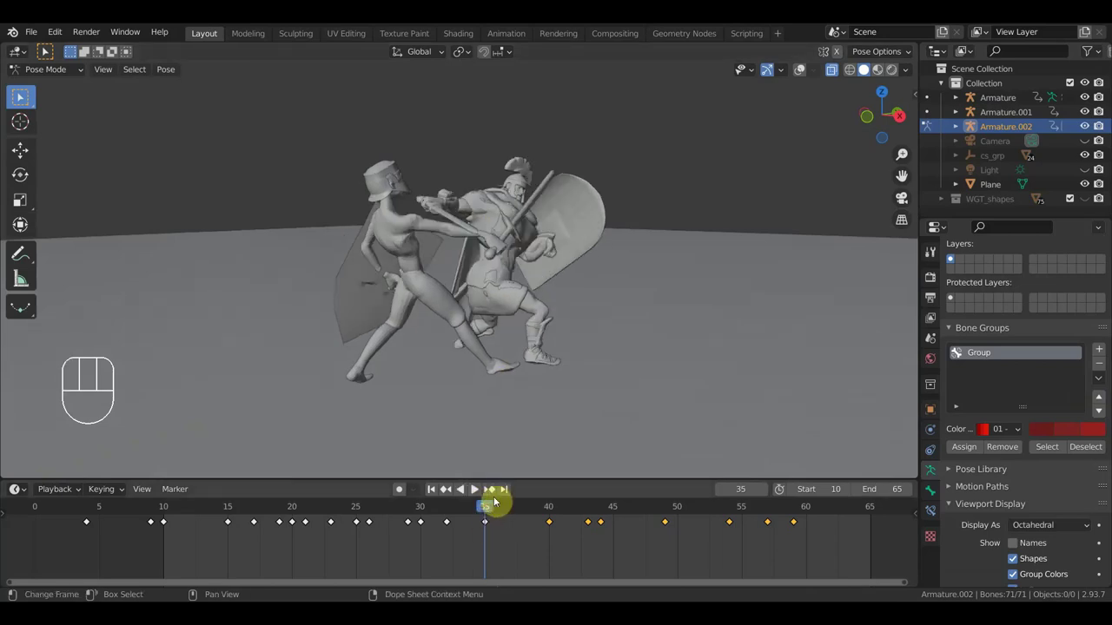
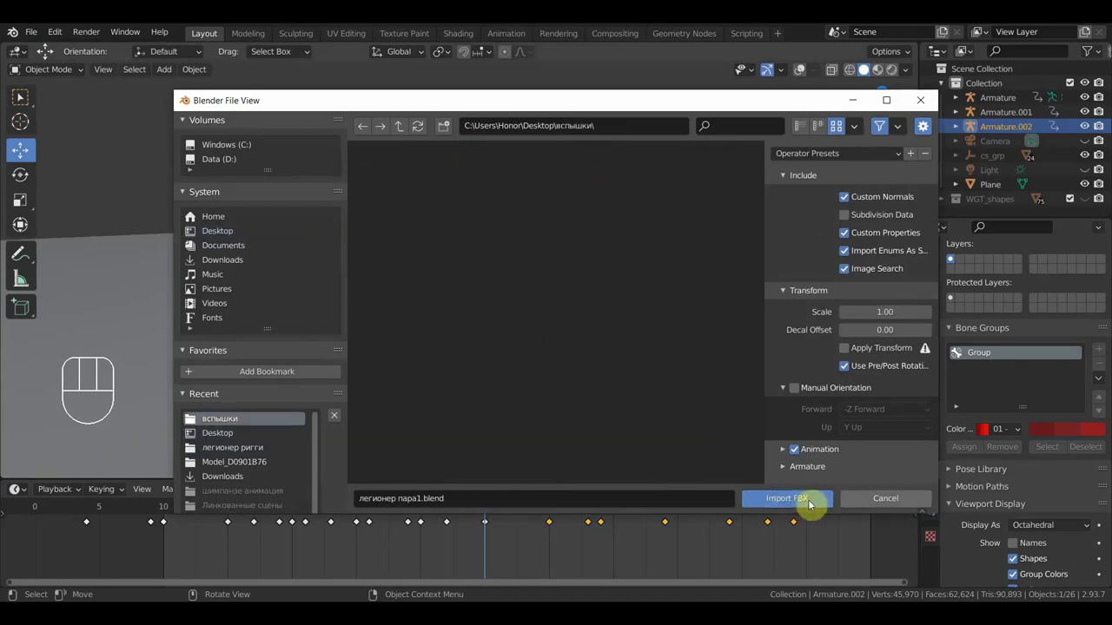
Delete the Empty object from the spike-burst effect scene and return to the fighters file
left_click_drag(33, 29, 562, 341)
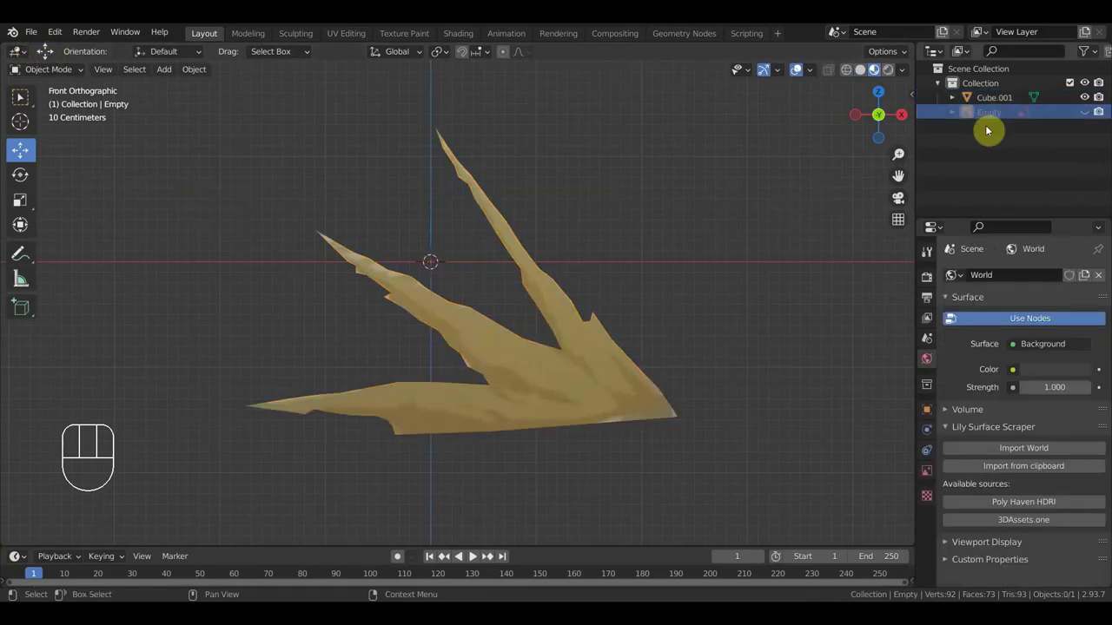
key("Delete")
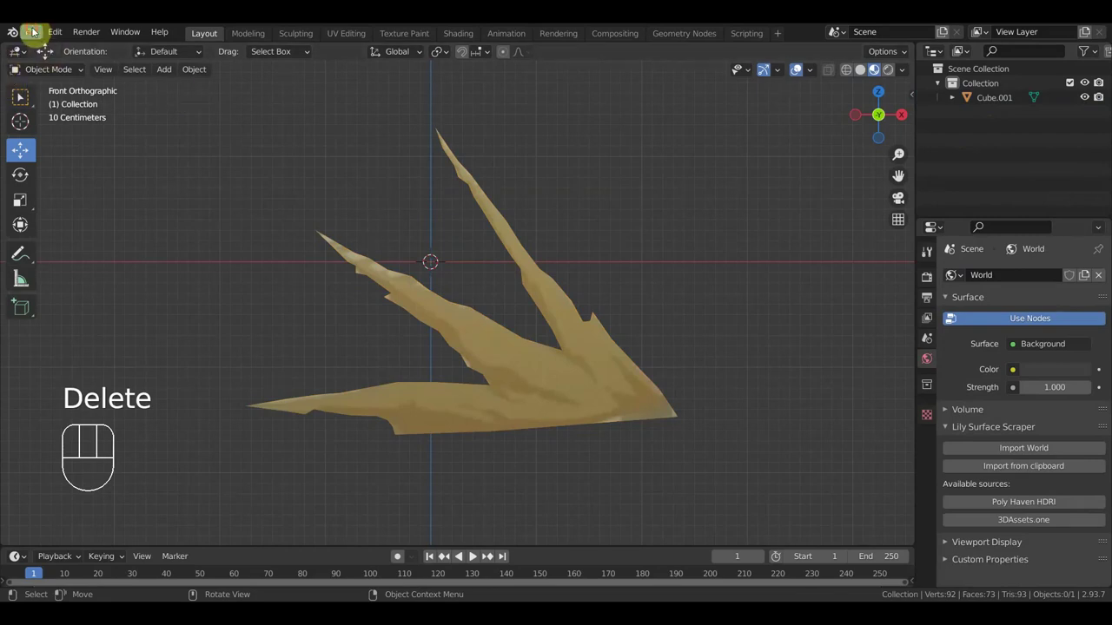
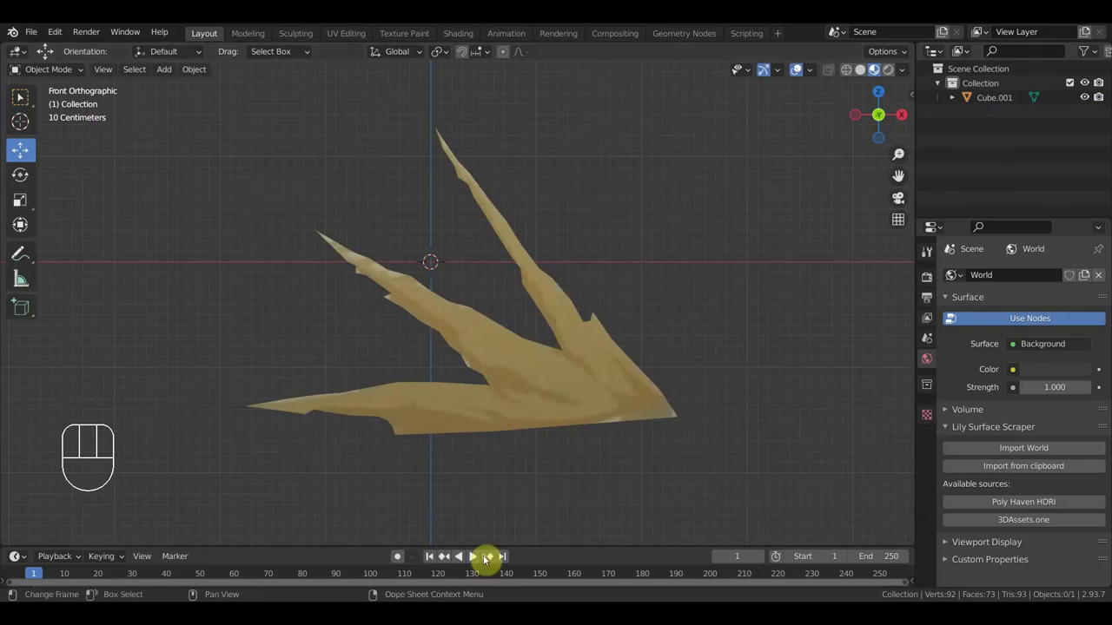
left_click_drag(34, 37, 222, 321)
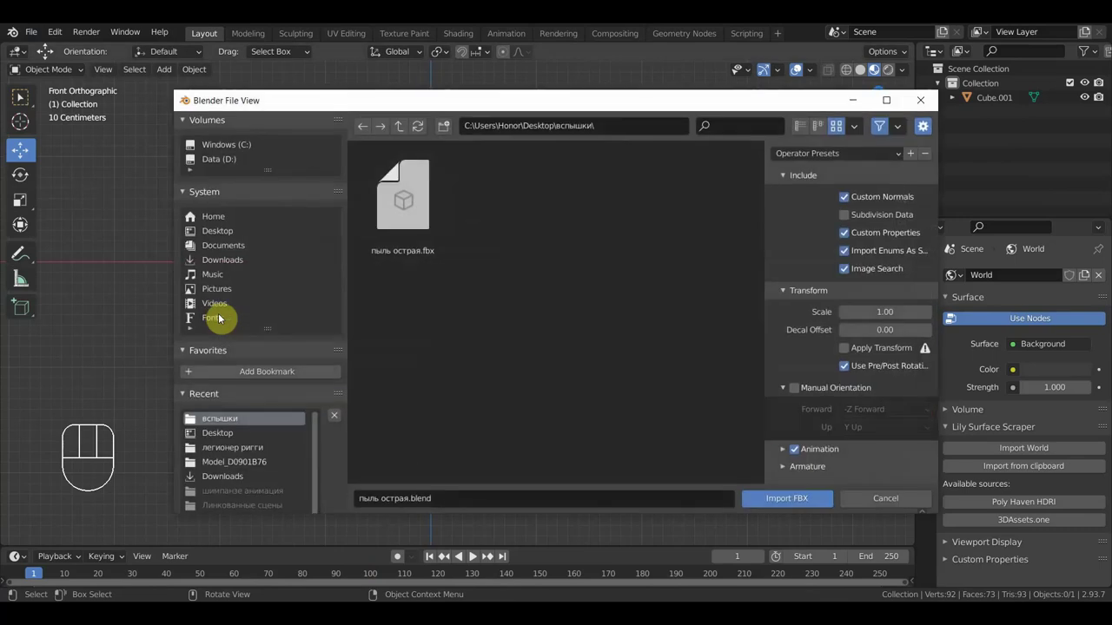
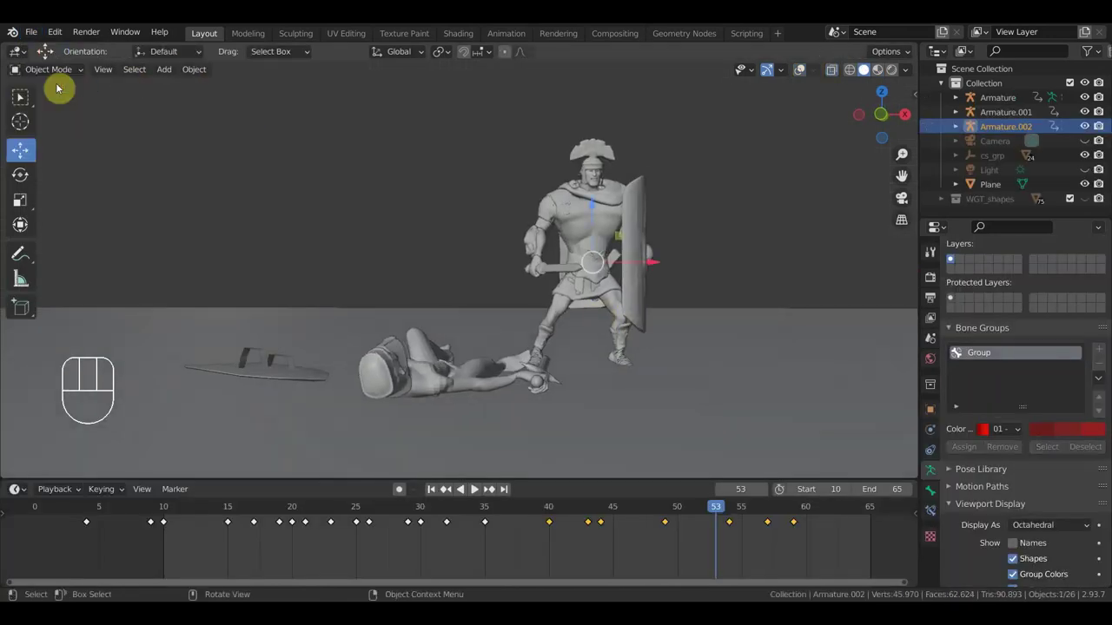
Scale down the imported red flame arc mesh beside the soldier
key("KP_1")
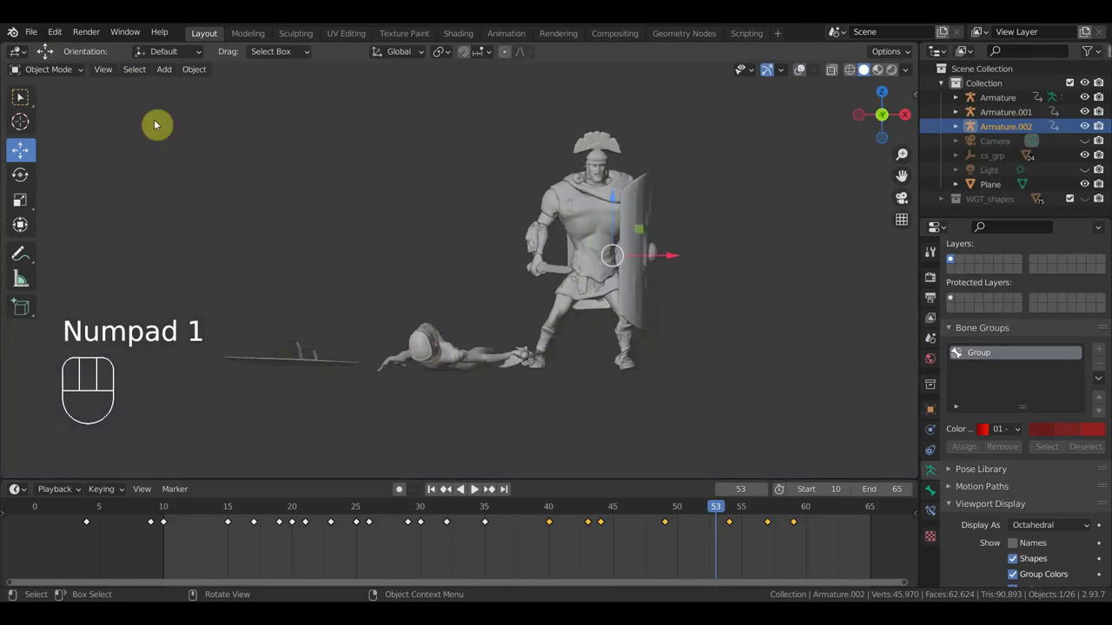
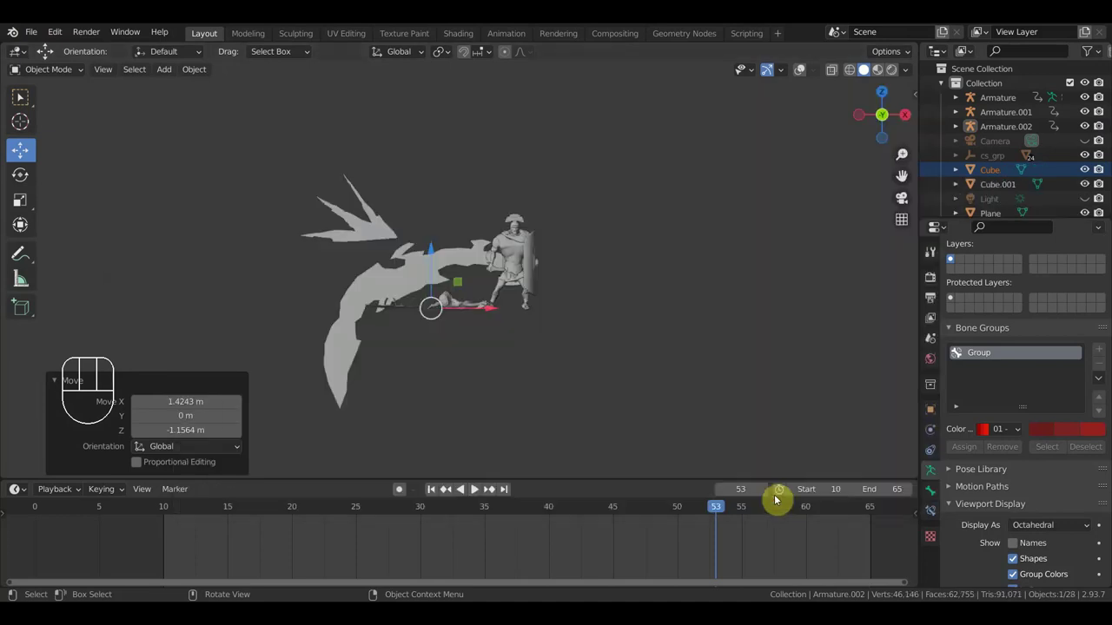
key("s")
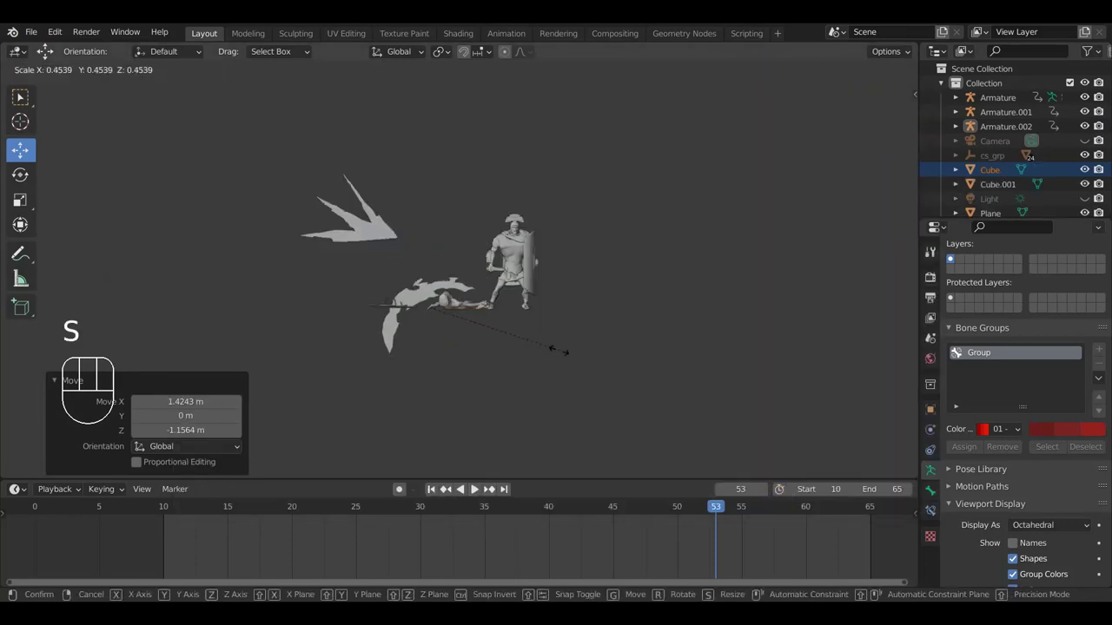
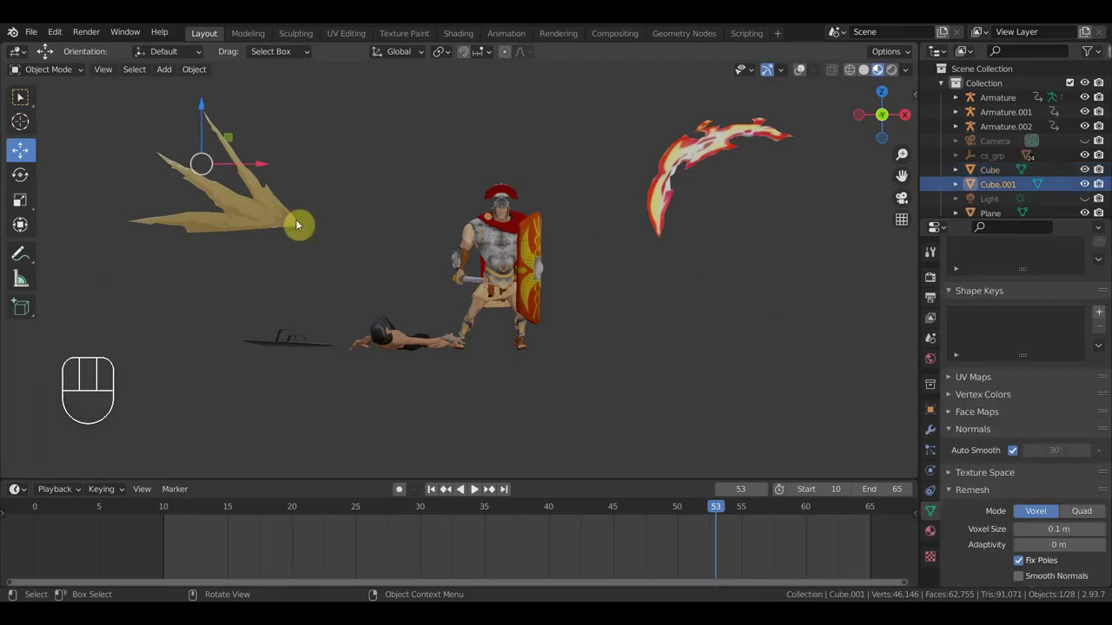
Select the tan spike-burst mesh Cube.001 and return to frame 14 viewing the clash
left_click(808, 74)
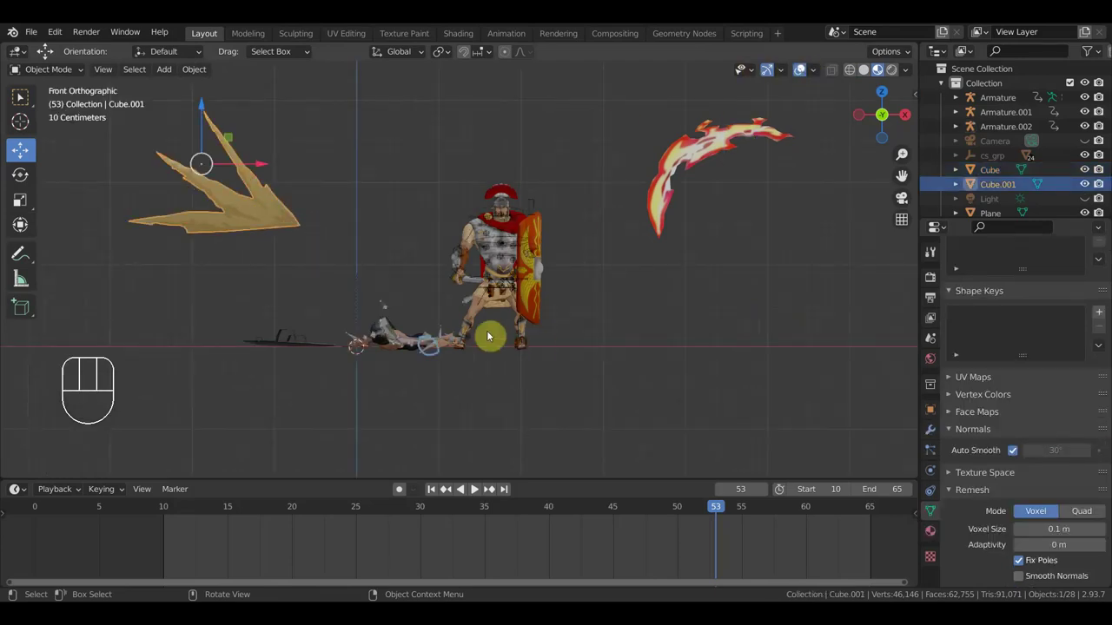
left_click_drag(486, 346, 483, 372)
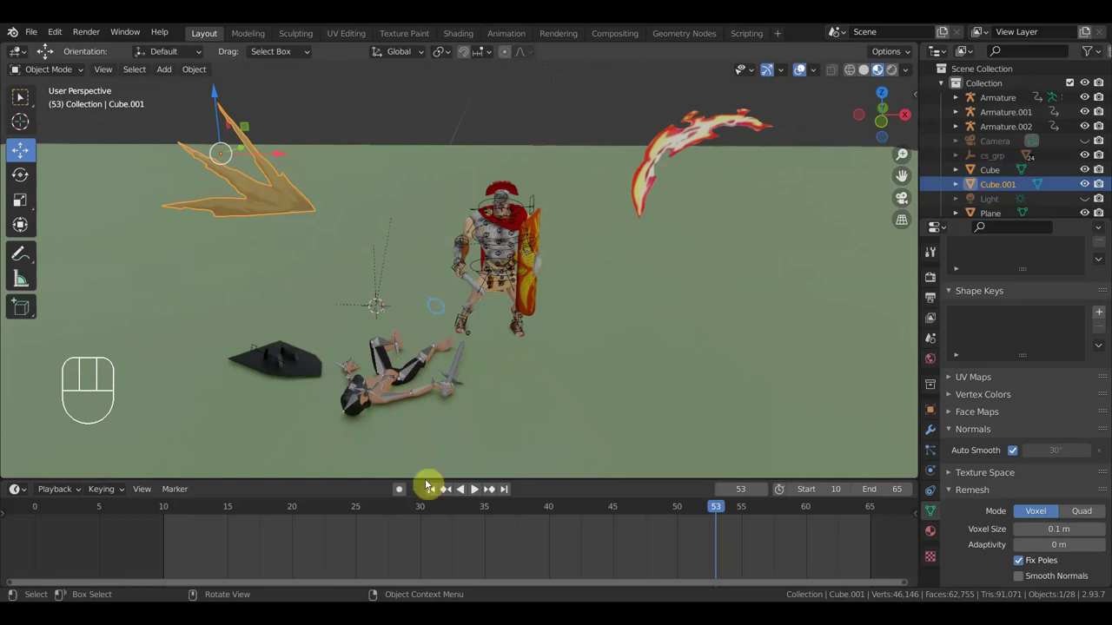
left_click(372, 514)
left_click_drag(457, 408, 489, 503)
left_click_drag(329, 509, 460, 365)
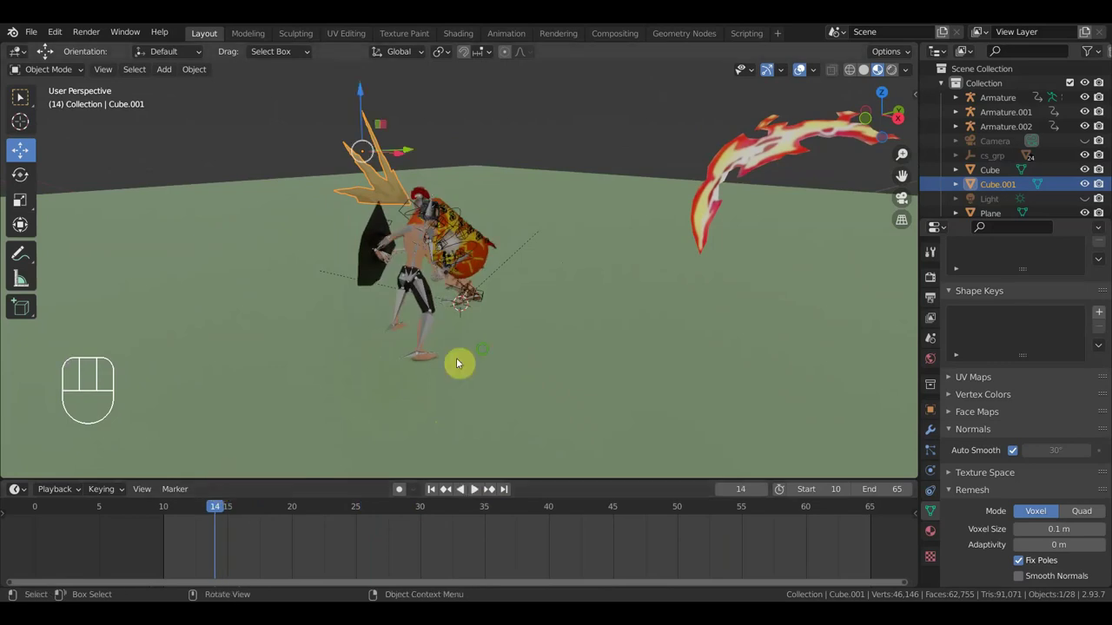
left_click_drag(641, 357, 686, 356)
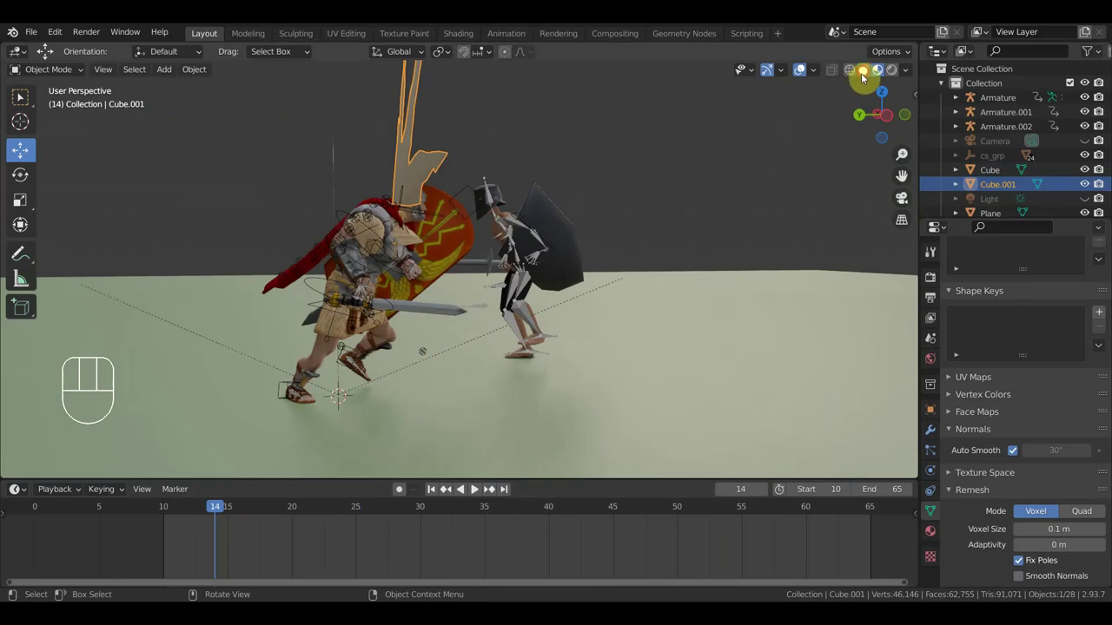
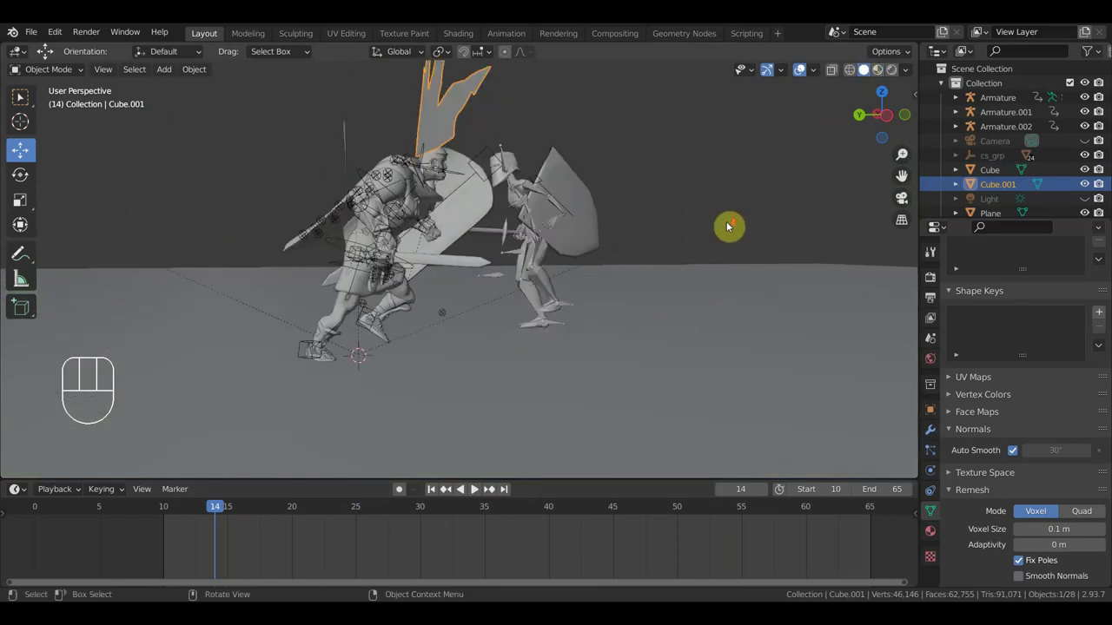
middle_click(733, 251)
left_click(449, 181)
left_click(473, 179)
middle_click(634, 210)
Rotate and move the spike-burst mesh down to the fighters' clash point
key("KP_7")
key("r")
left_click_drag(474, 489, 552, 407)
left_click_drag(570, 396, 549, 316)
key("g")
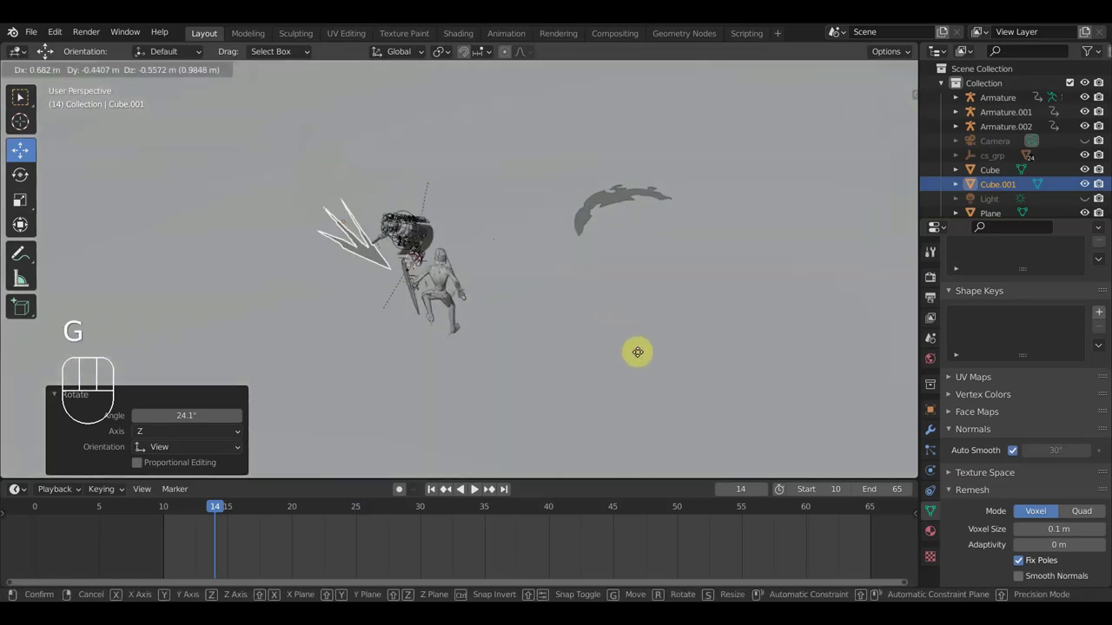
left_click(650, 352)
scroll("up", 3)
left_click_drag(722, 330, 793, 290)
left_click_drag(720, 319, 754, 312)
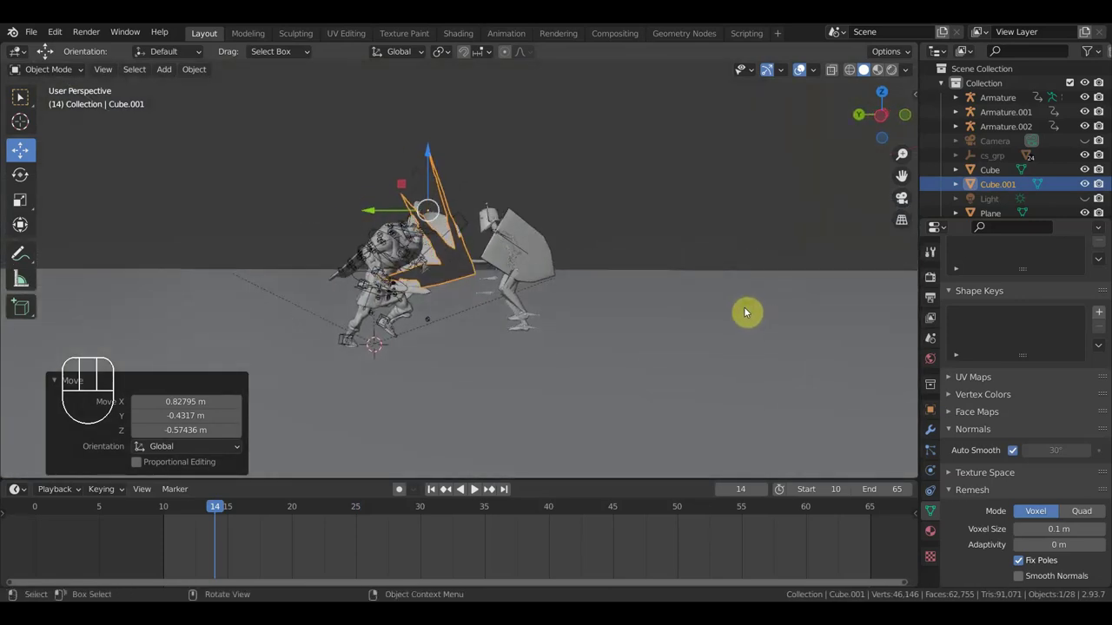
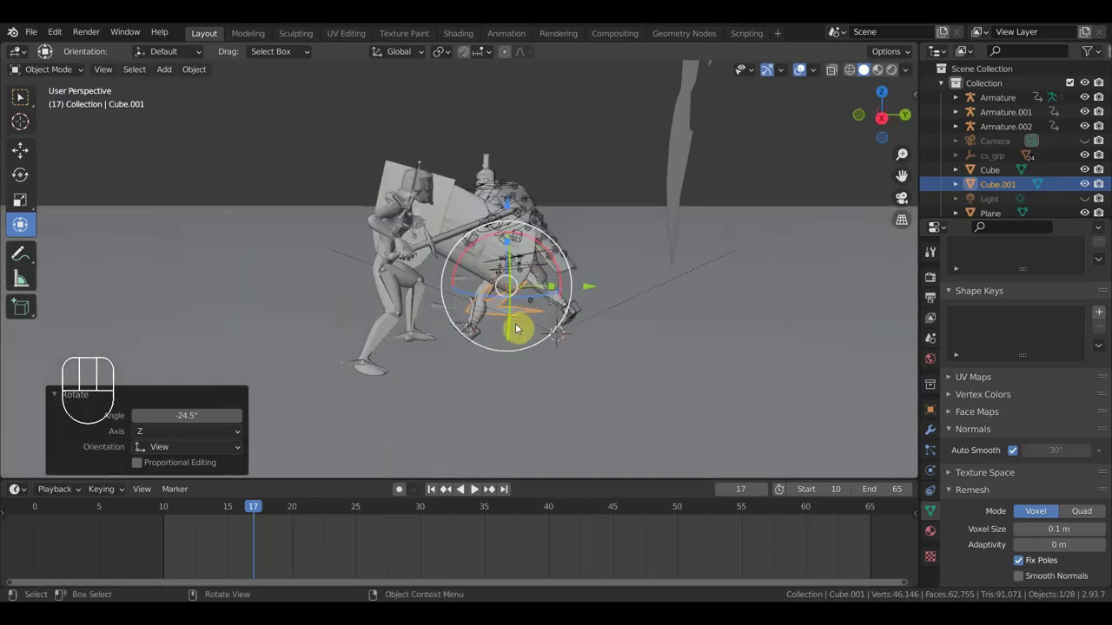
Tilt the spike-burst mesh with the rotate gizmo and check its angle from around
left_click_drag(604, 315, 674, 317)
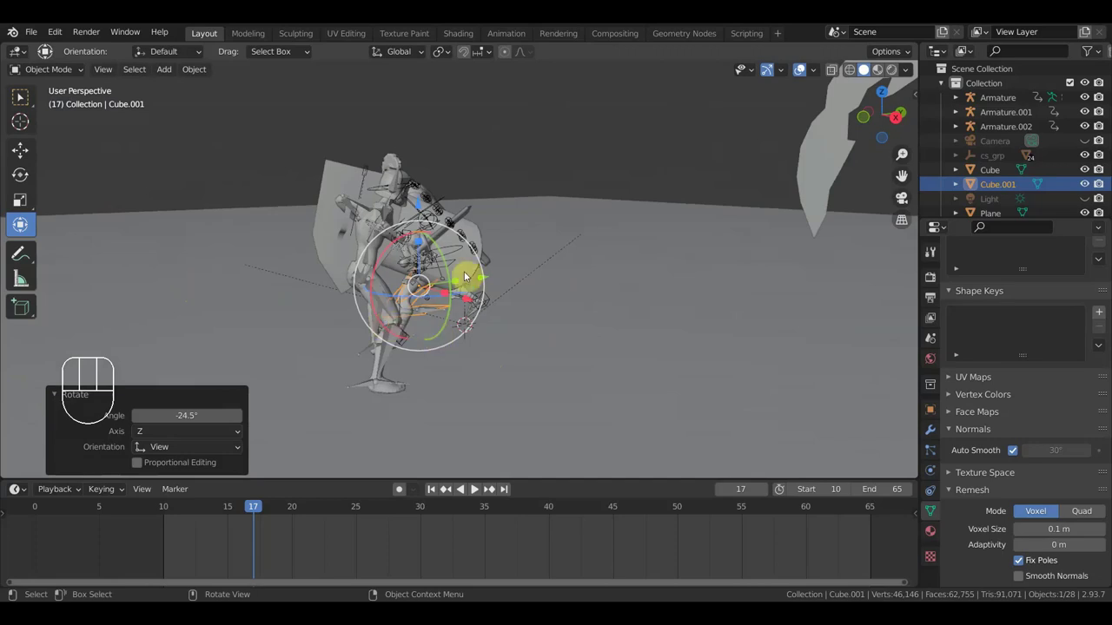
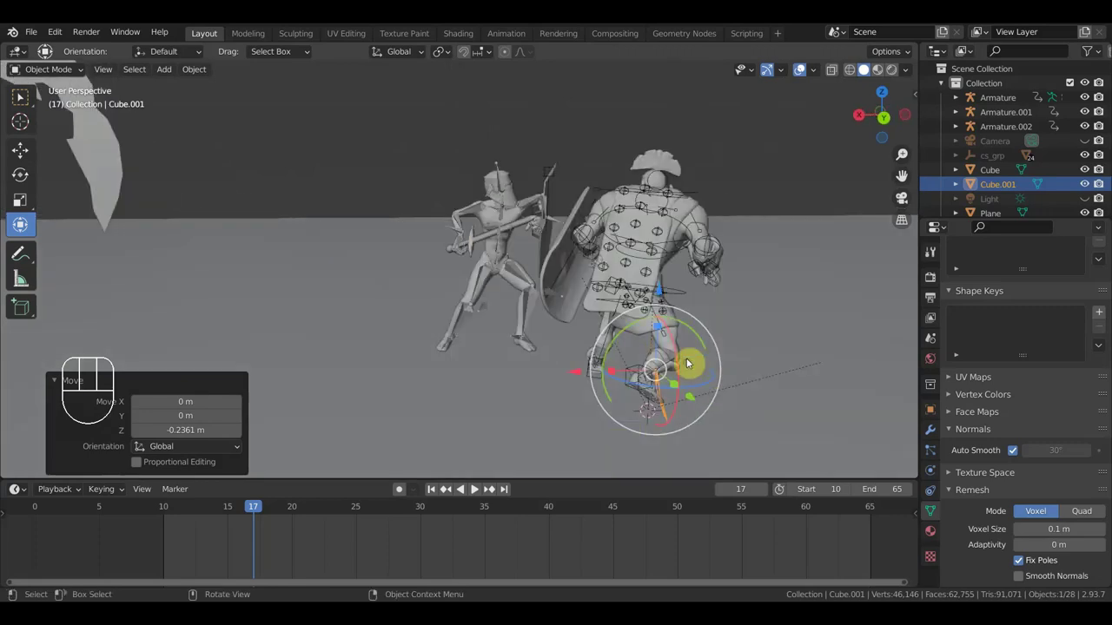
left_click(474, 489)
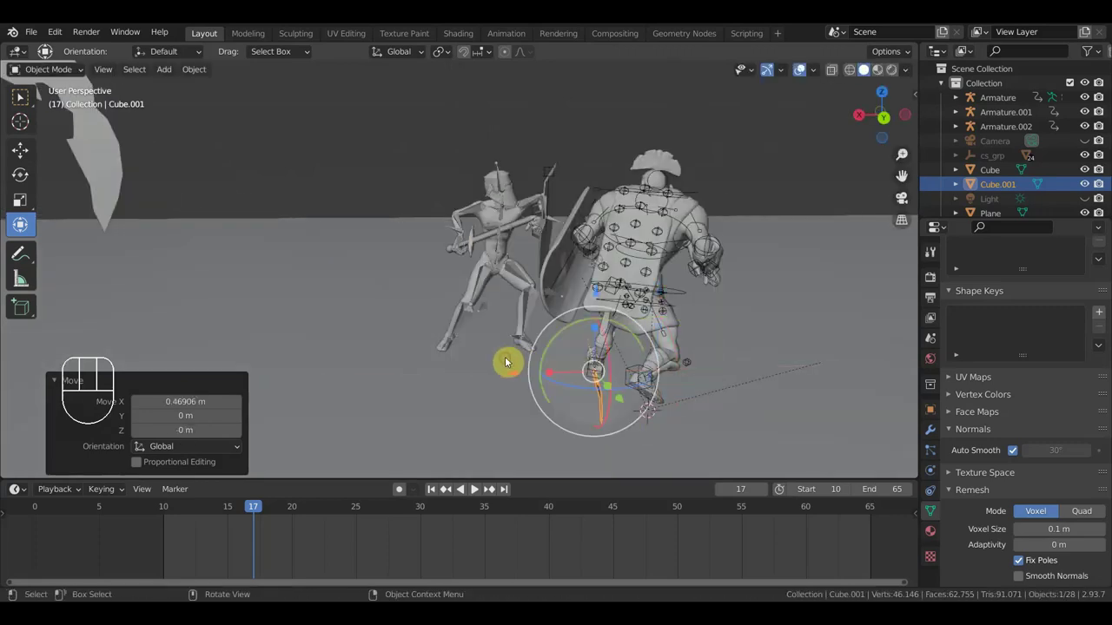
left_click_drag(474, 489, 445, 491)
left_click(445, 491)
scroll("up", 3)
middle_click(445, 490)
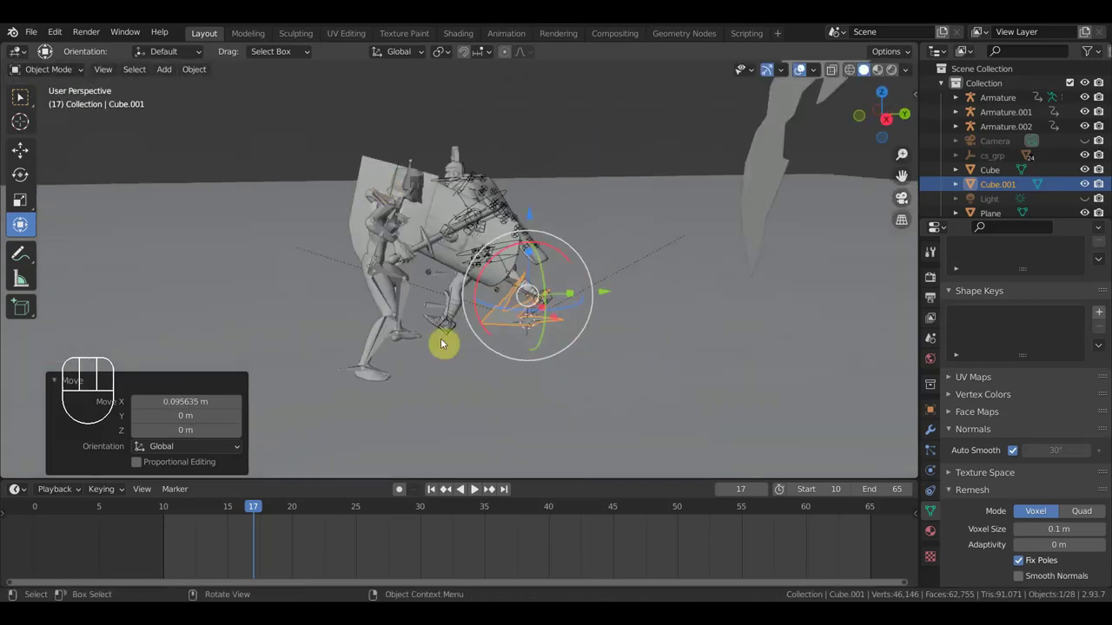
middle_click(445, 491)
scroll("down", 3)
Move the spike-burst to the fighters' feet and rotate it into its final orientation
key("g")
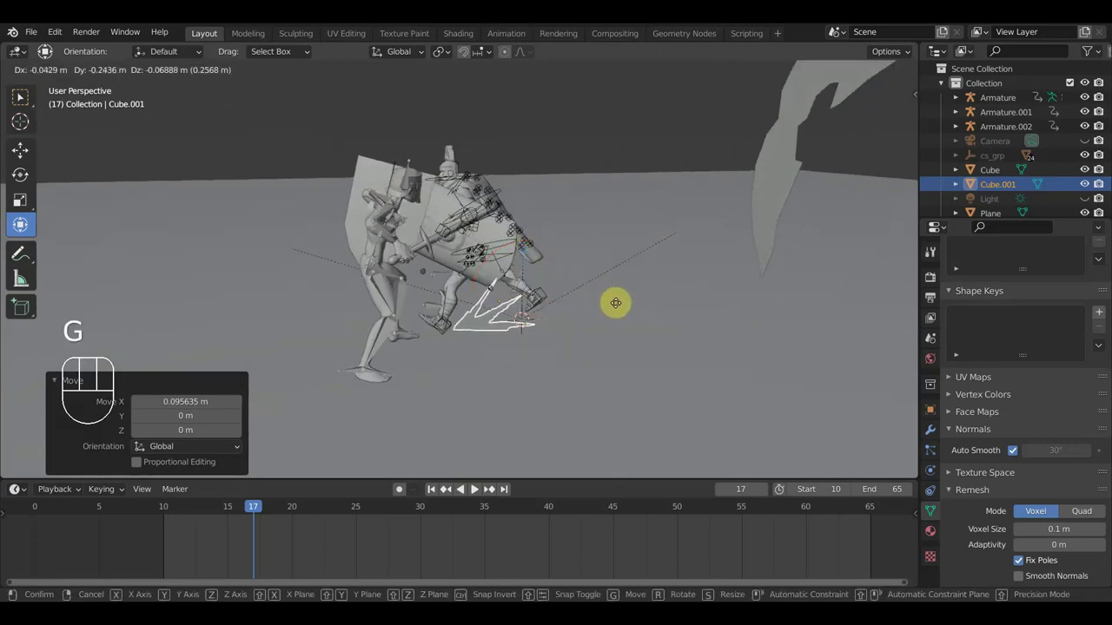
left_click(445, 490)
scroll("up", 3)
left_click_drag(444, 491, 579, 317)
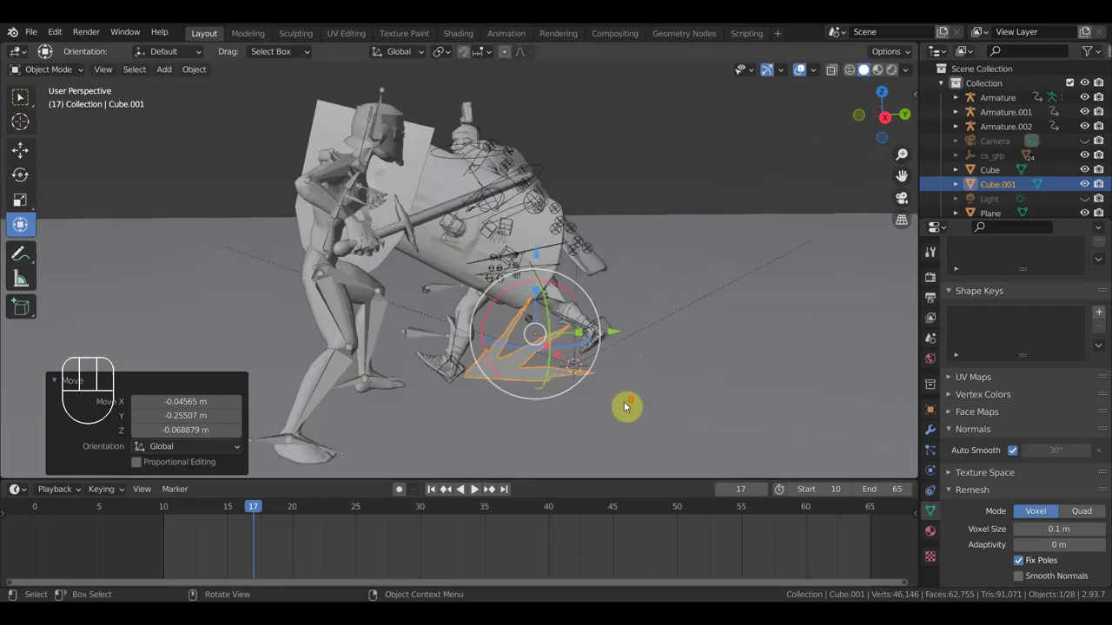
middle_click(673, 377)
scroll("up", 3)
middle_click(627, 373)
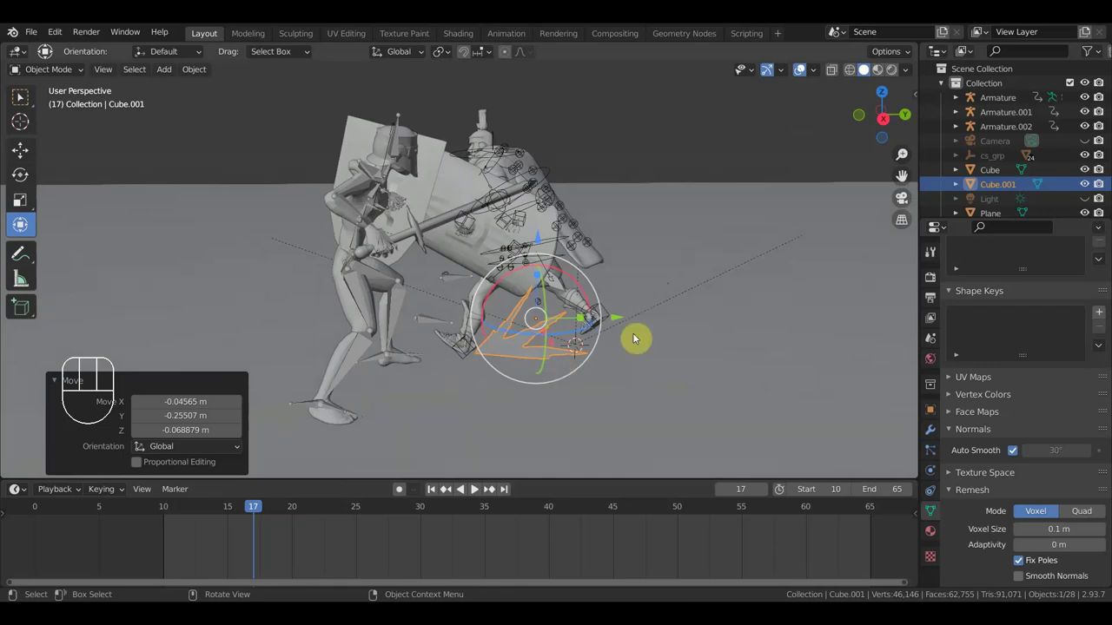
scroll("up", 3)
middle_click(654, 338)
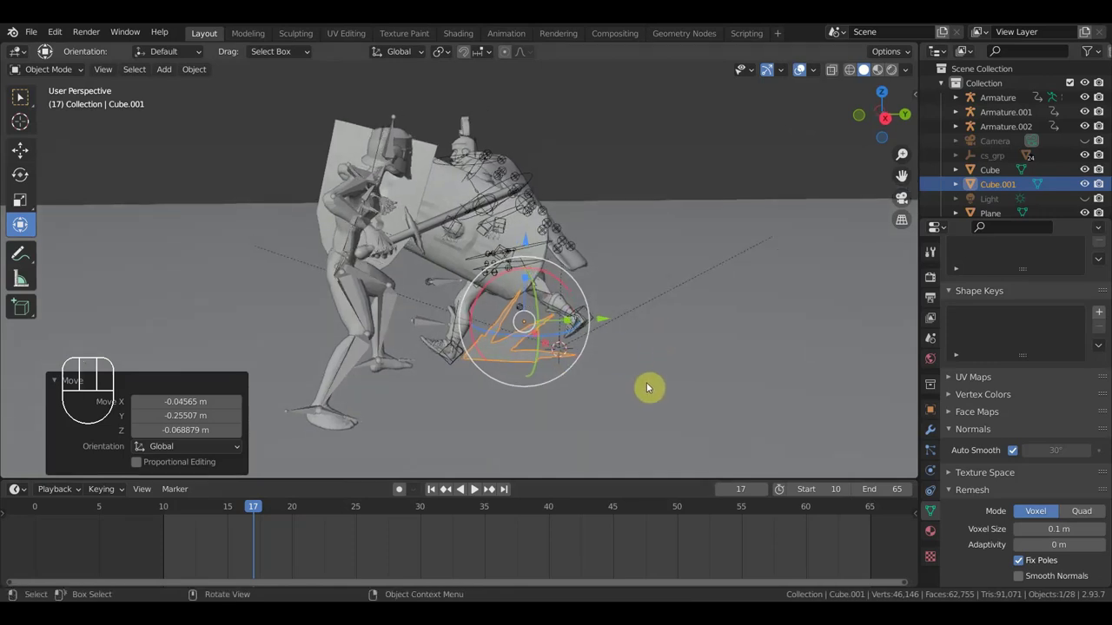
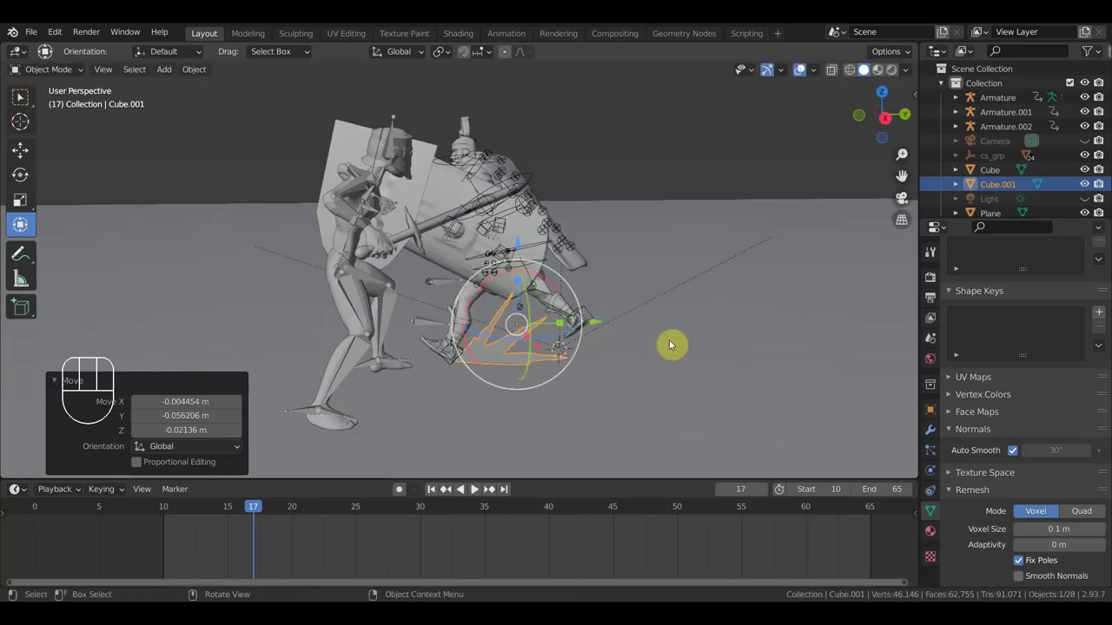
Keyframe the spike-burst's location and rotation at frame 17, then jump to frame 10
key("i")
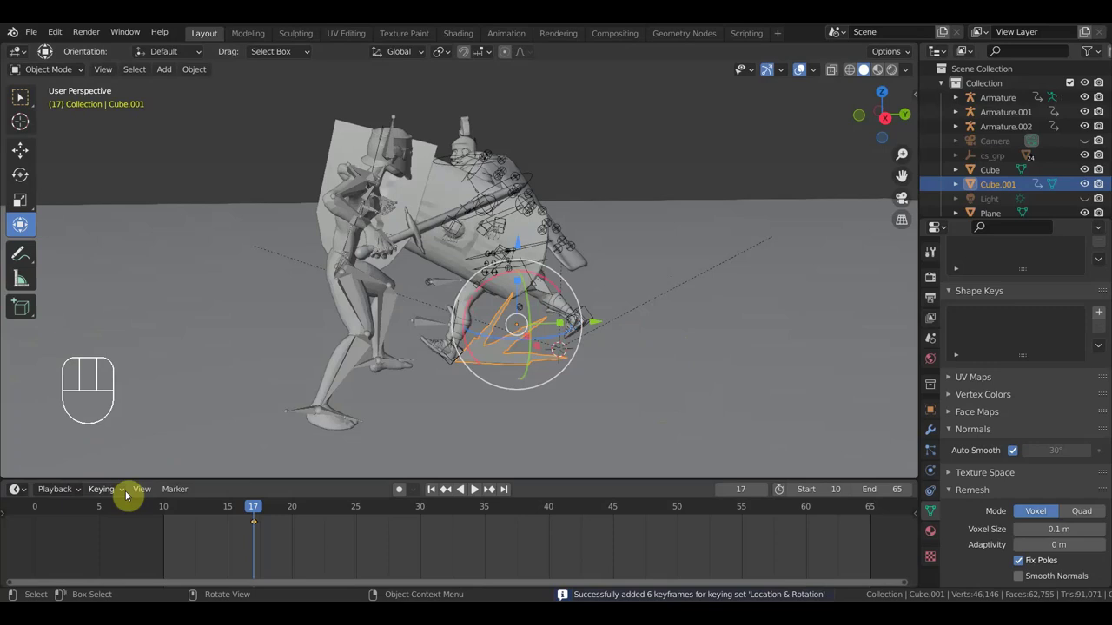
left_click(121, 496)
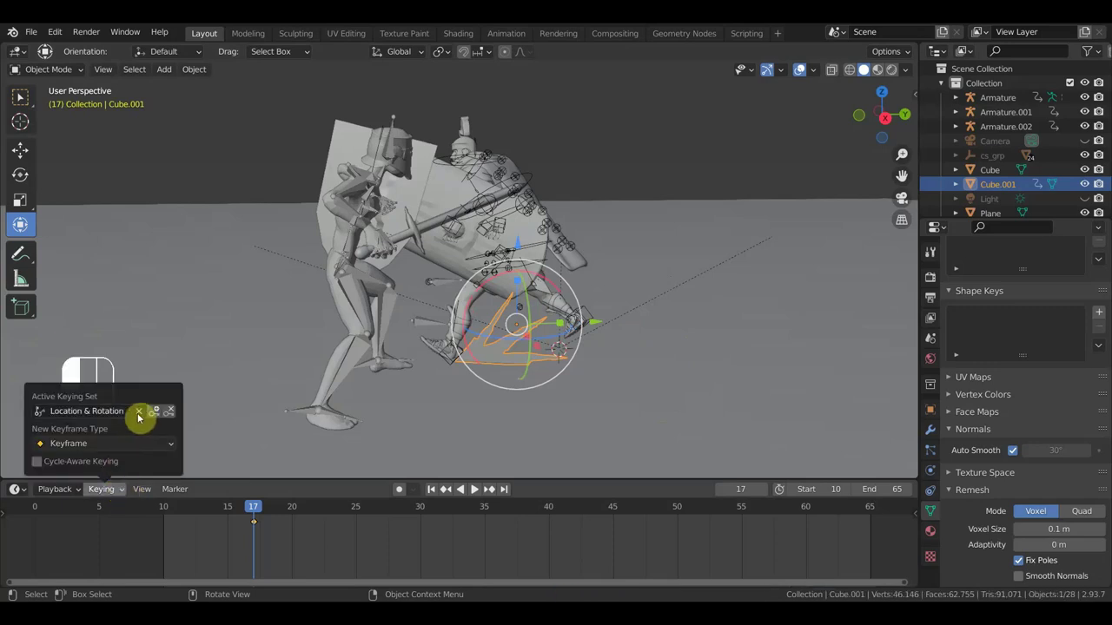
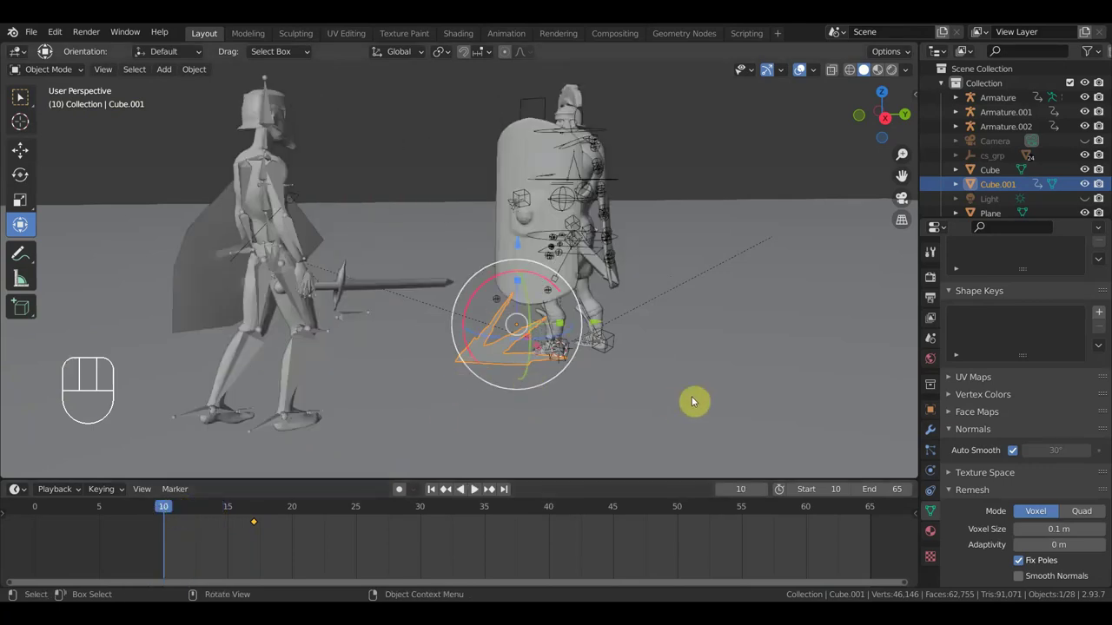
Shrink the spike-burst at frame 10, keyframe its location and rotation, then advance to frame 16
key("s")
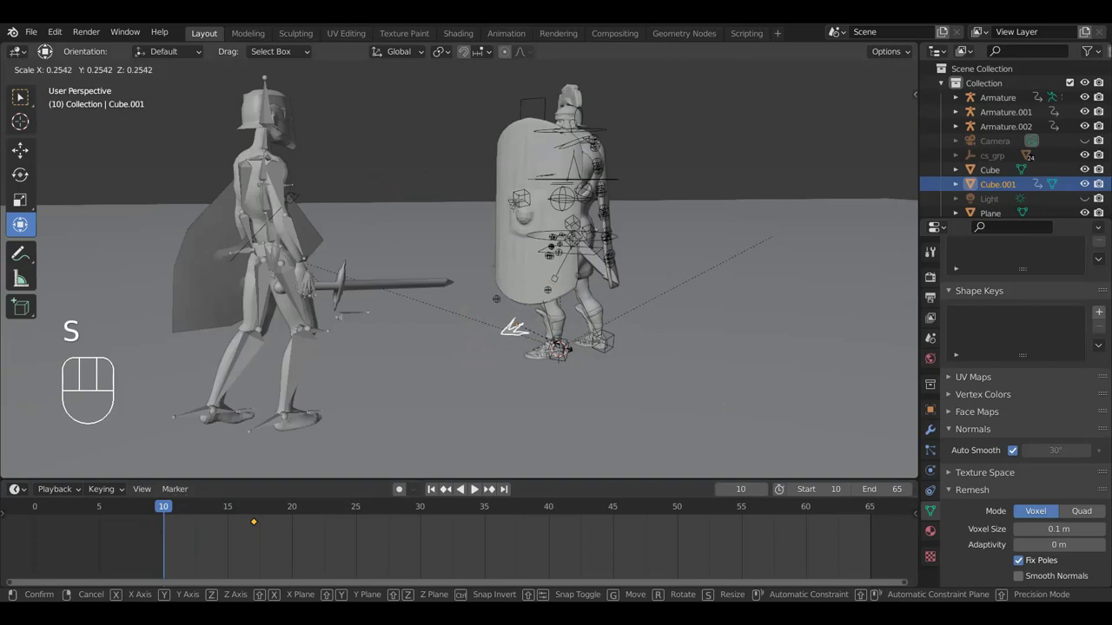
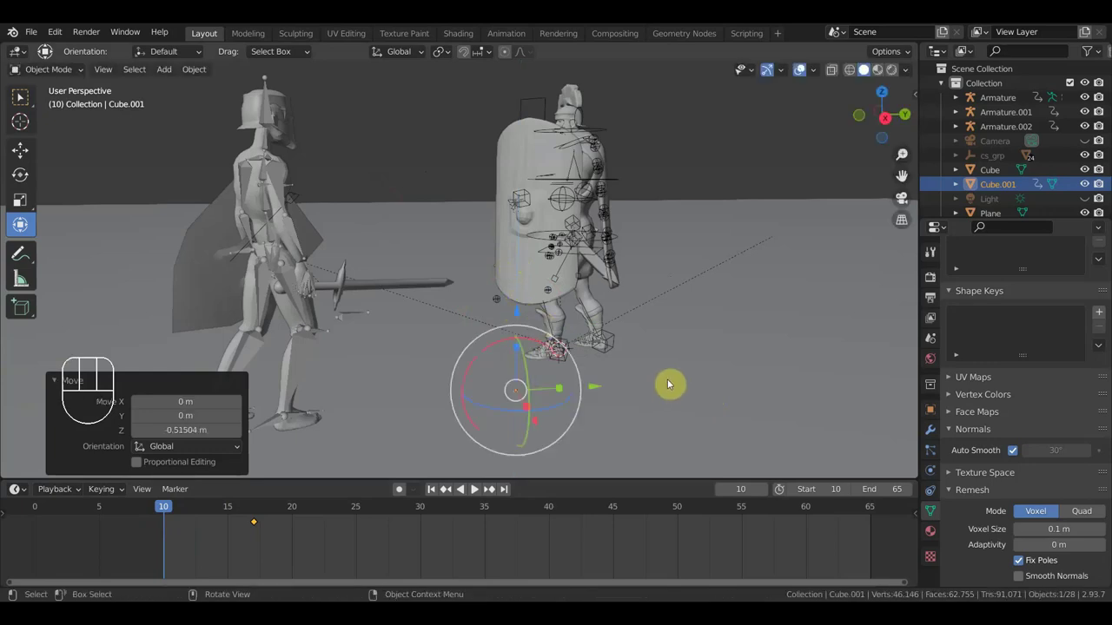
key("i")
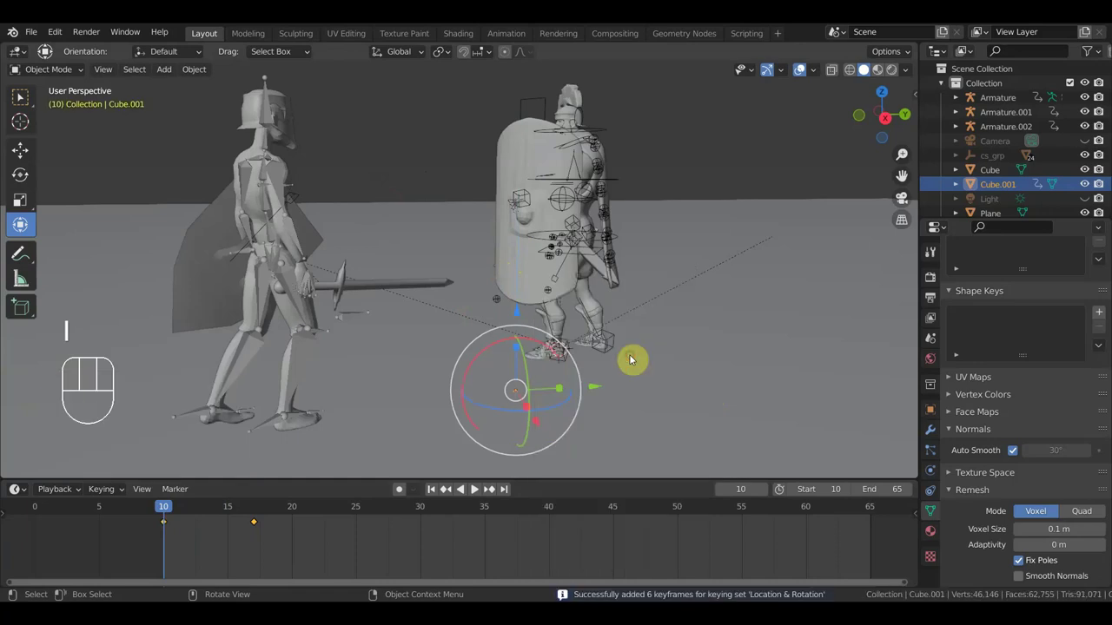
left_click_drag(654, 384, 682, 358)
left_click_drag(635, 382, 594, 409)
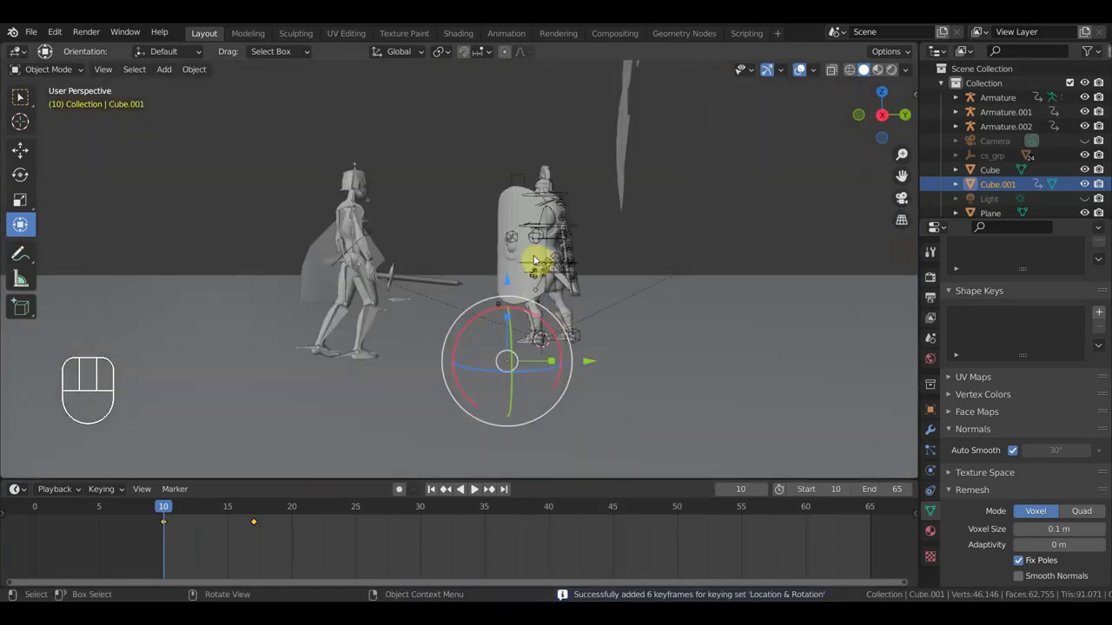
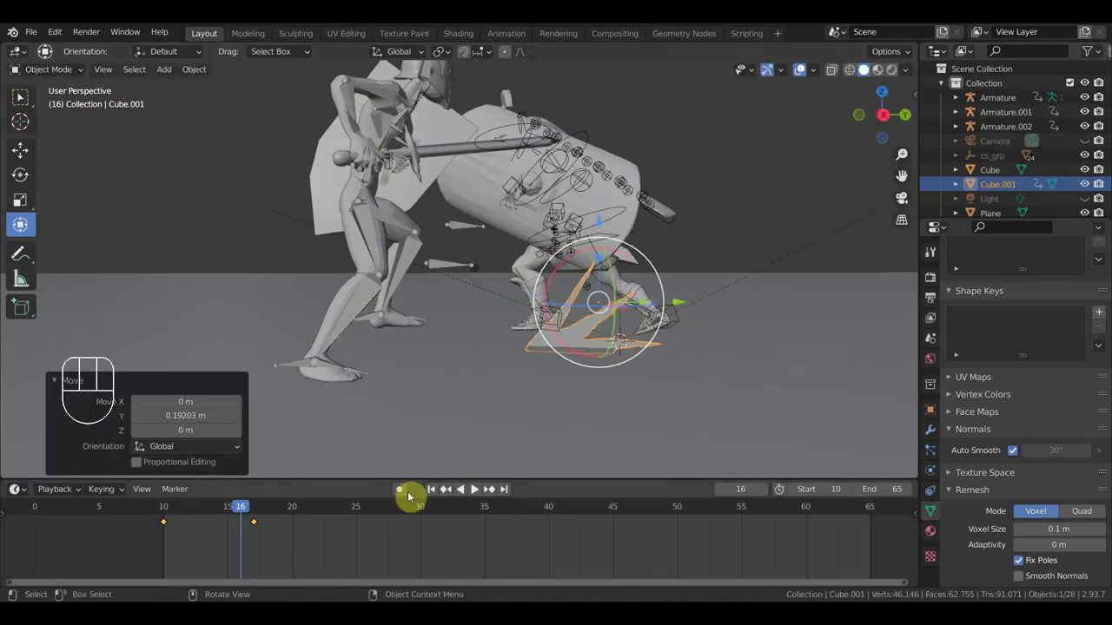
Shrink the spike burst on frame 16, drop it below the fighter's feet and rescale it
left_click(243, 510)
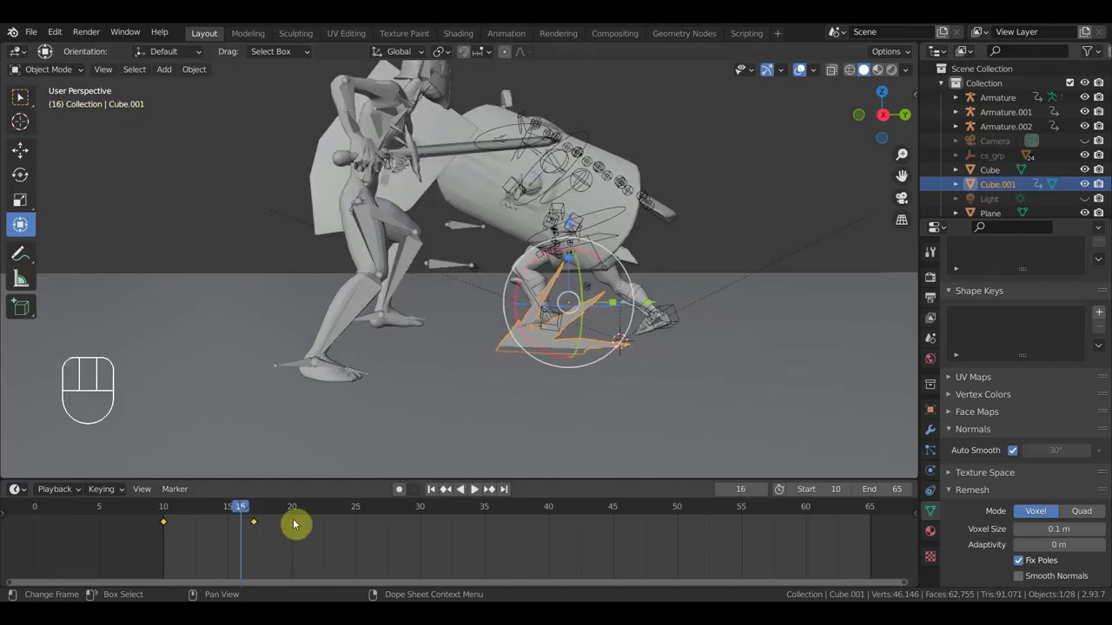
key("s")
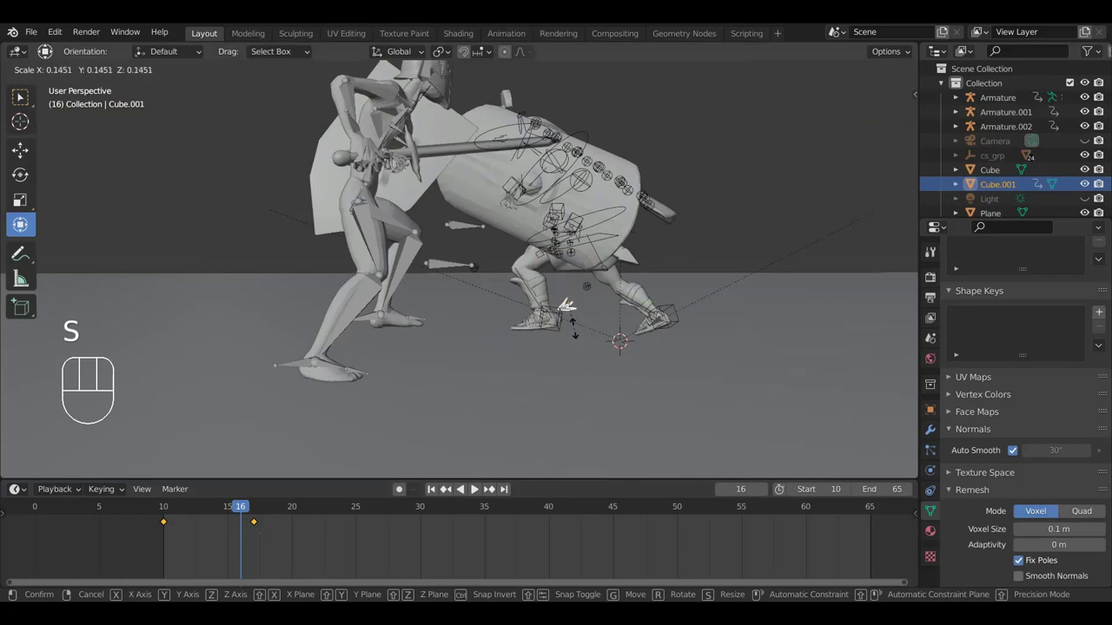
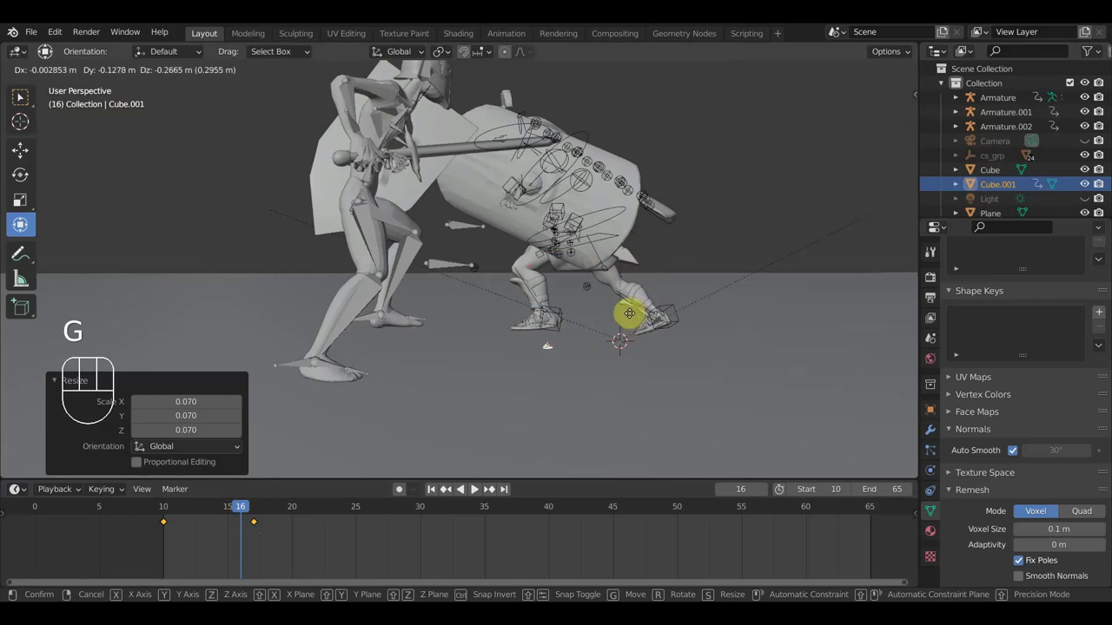
left_click(631, 316)
key("s")
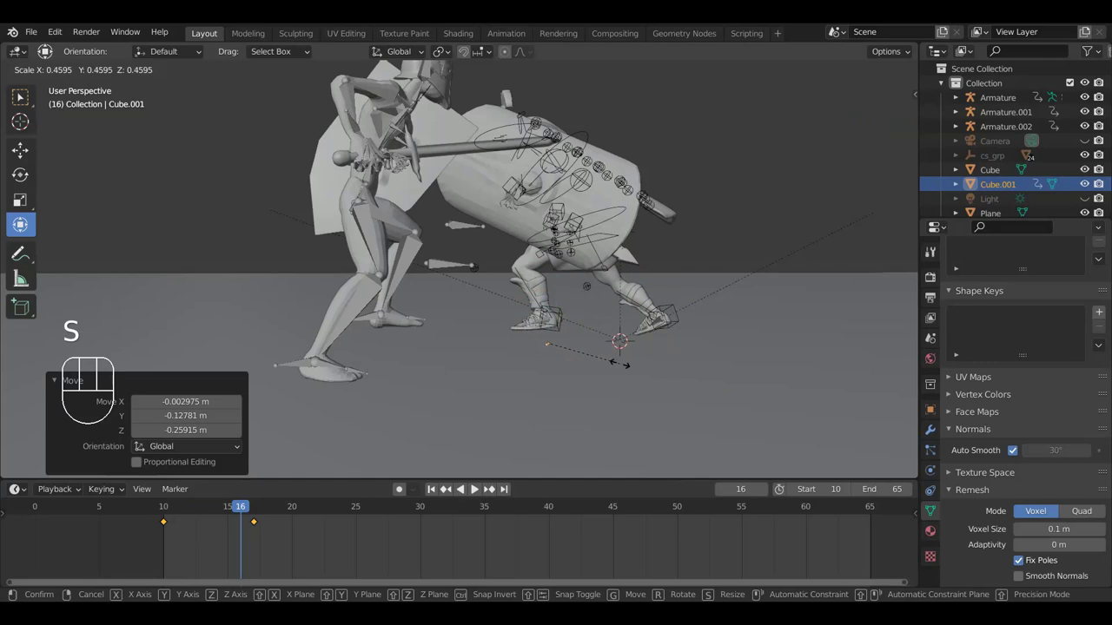
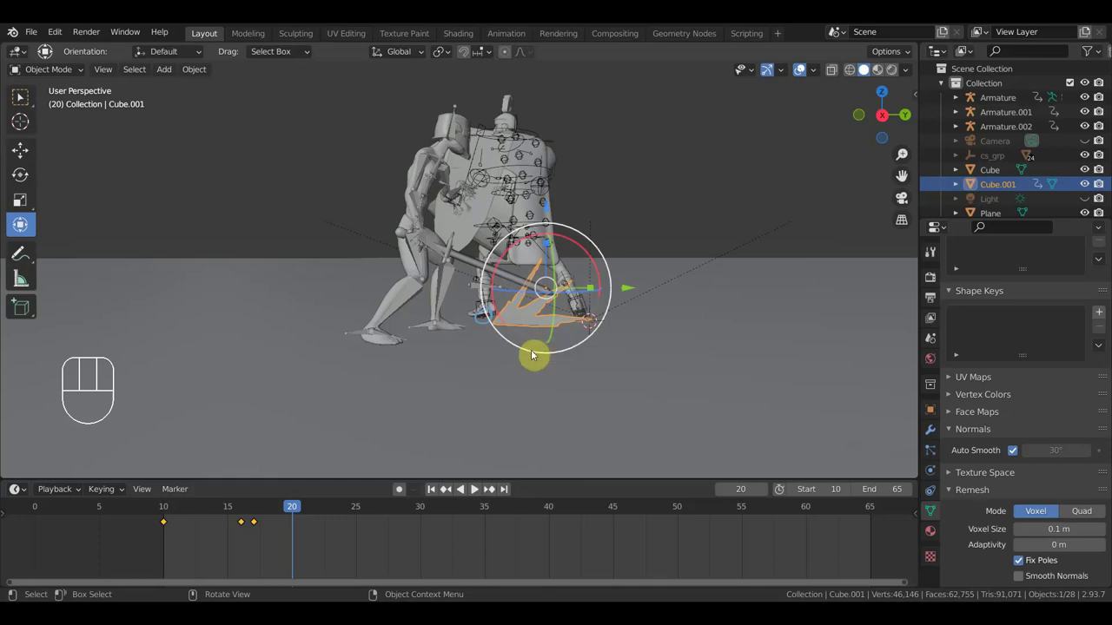
Step back to frame 18, scale the burst down and move it into place
left_click(269, 514)
left_click(266, 513)
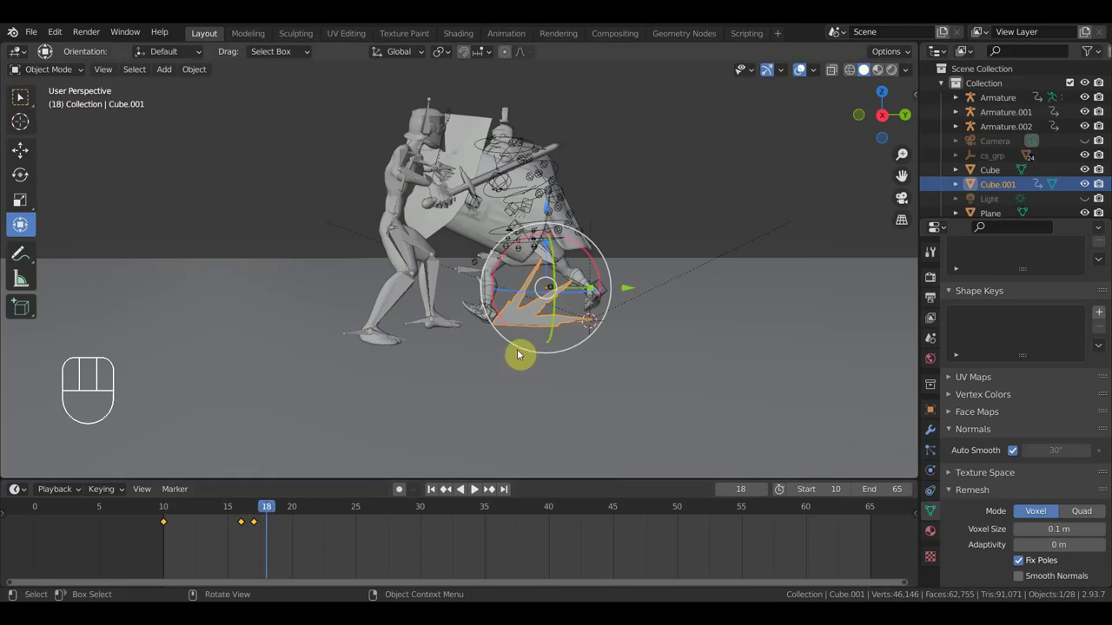
key("i")
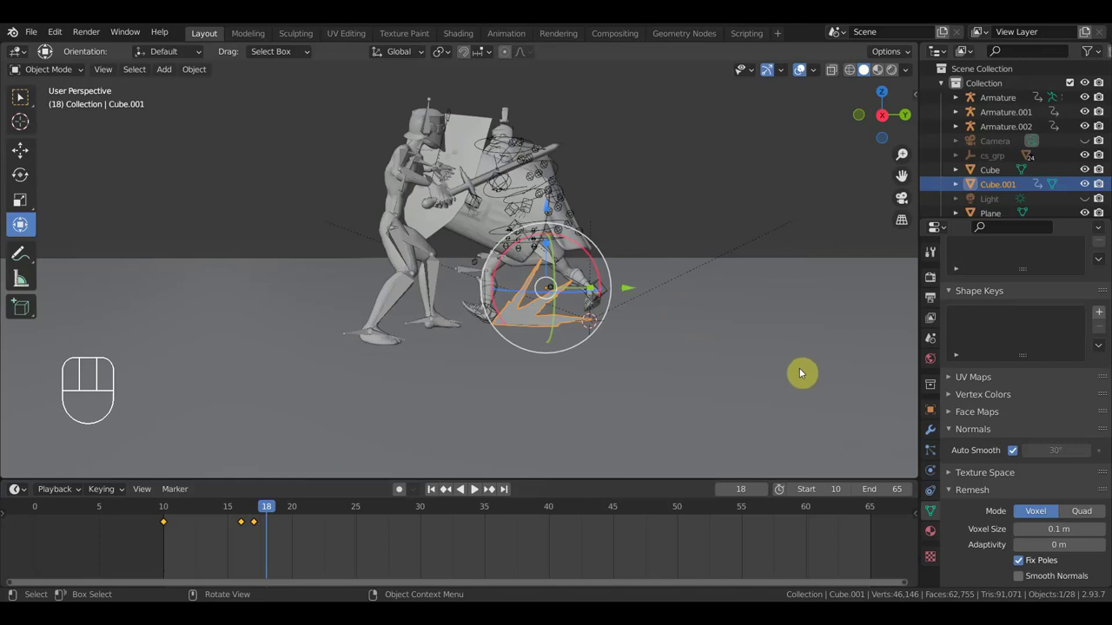
key("s")
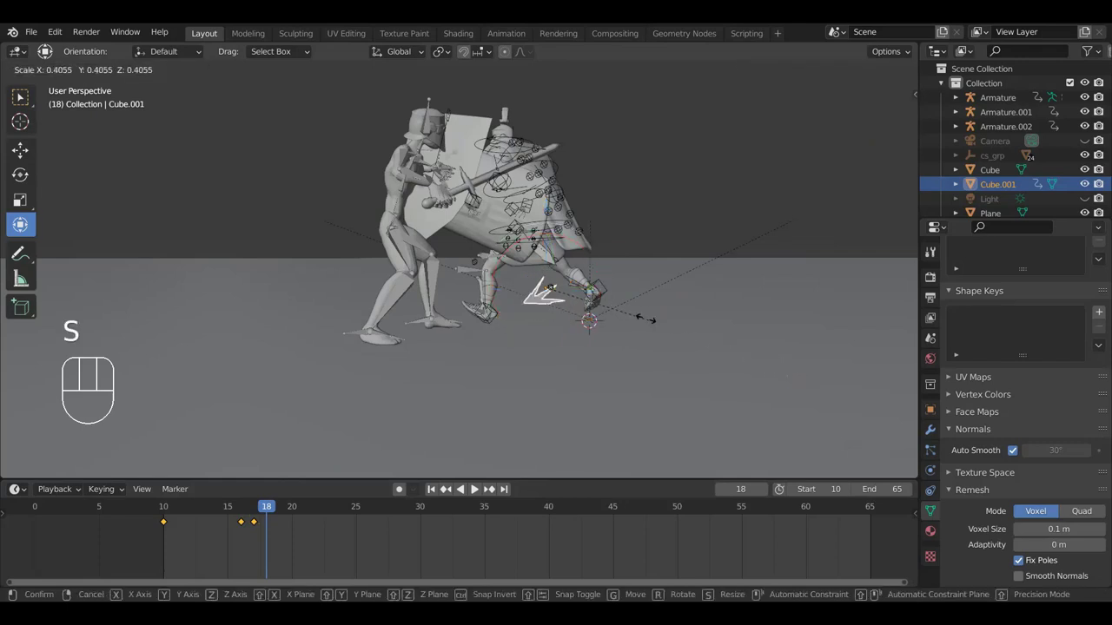
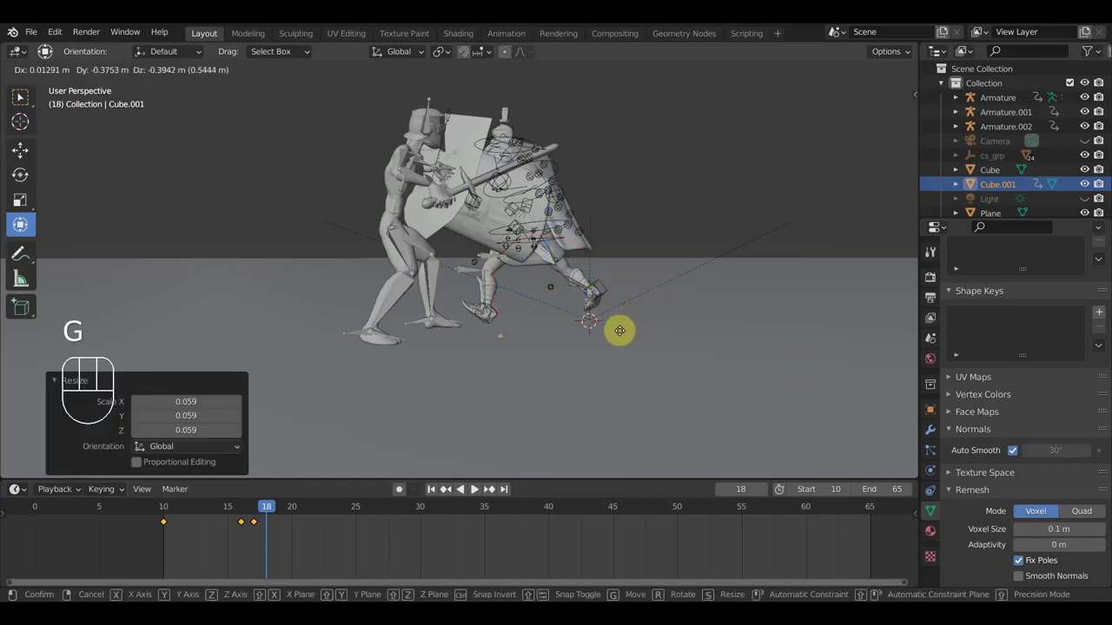
left_click(474, 489)
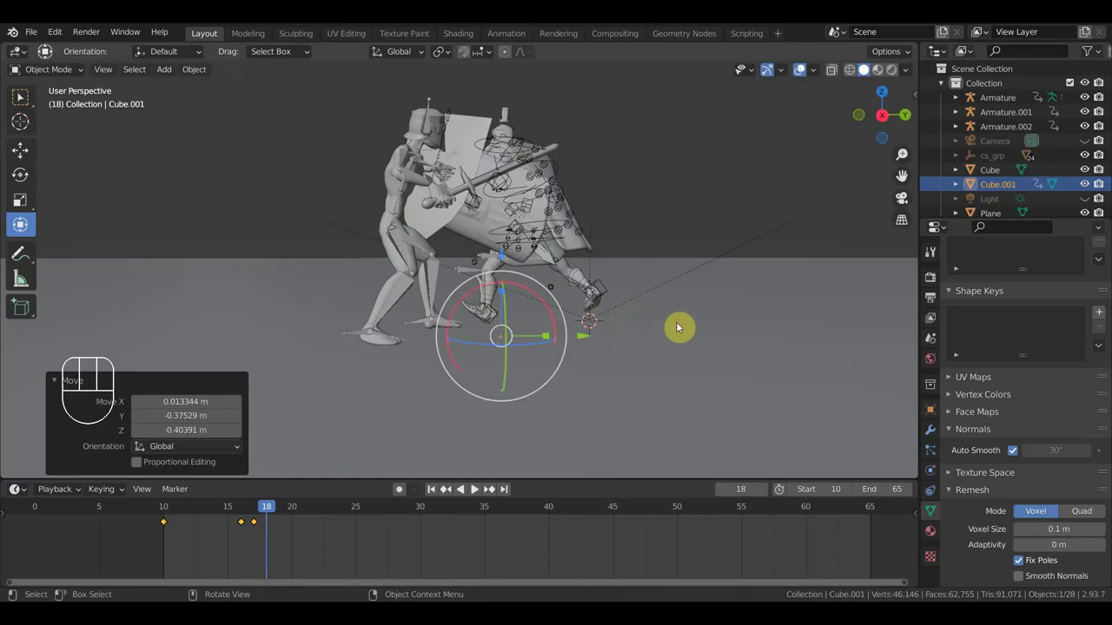
Key the burst's location, rotation and scale at frame 18, then scrub to frame 17
key("i")
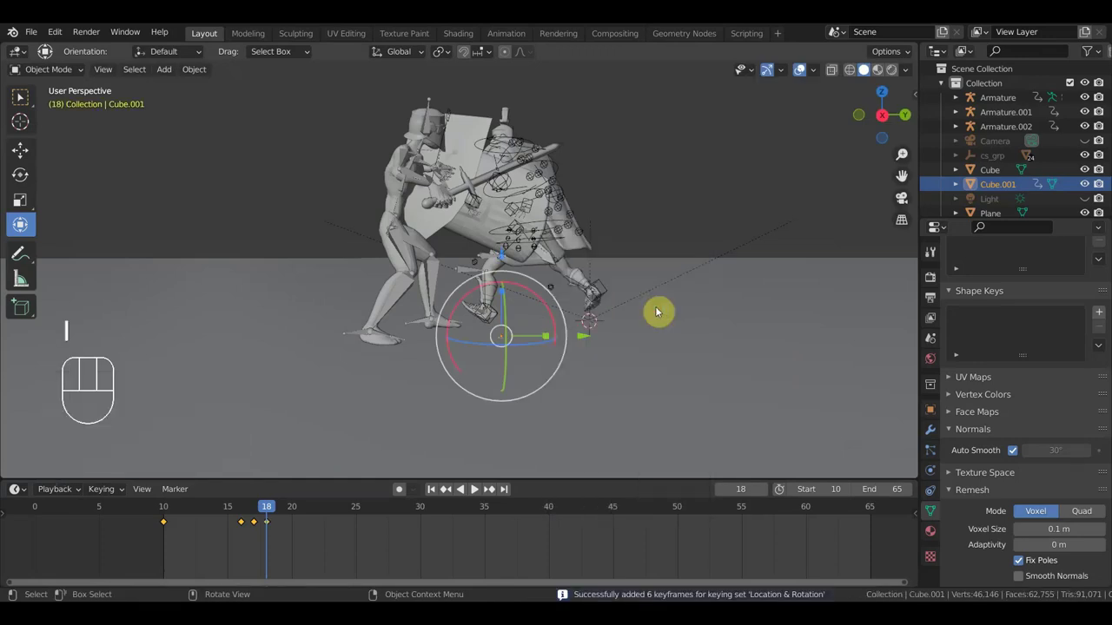
key("i")
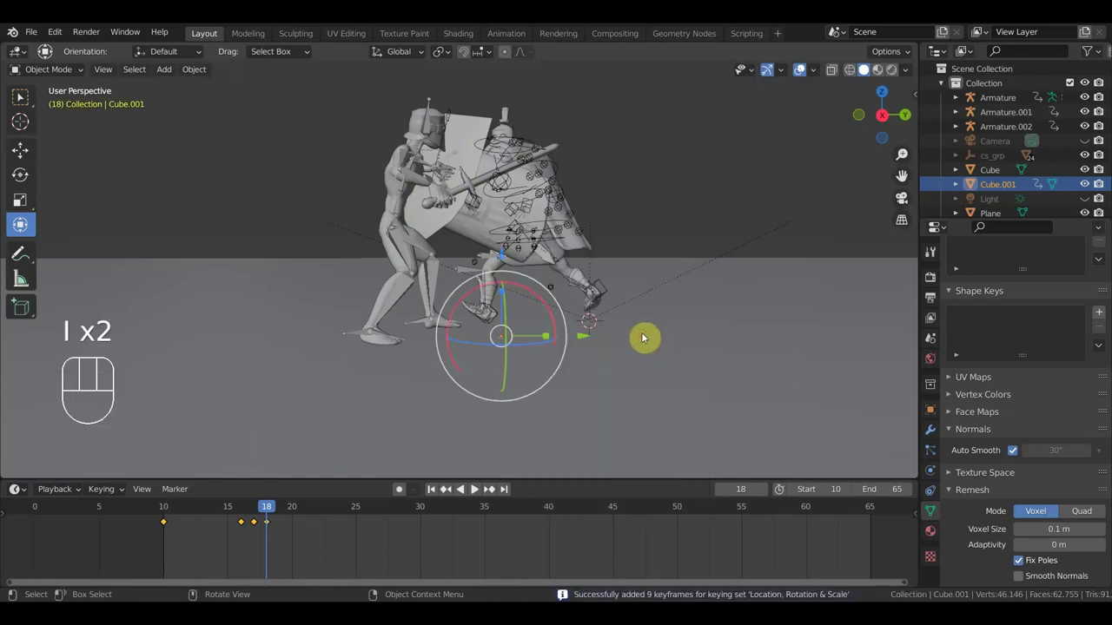
left_click_drag(227, 512, 256, 533)
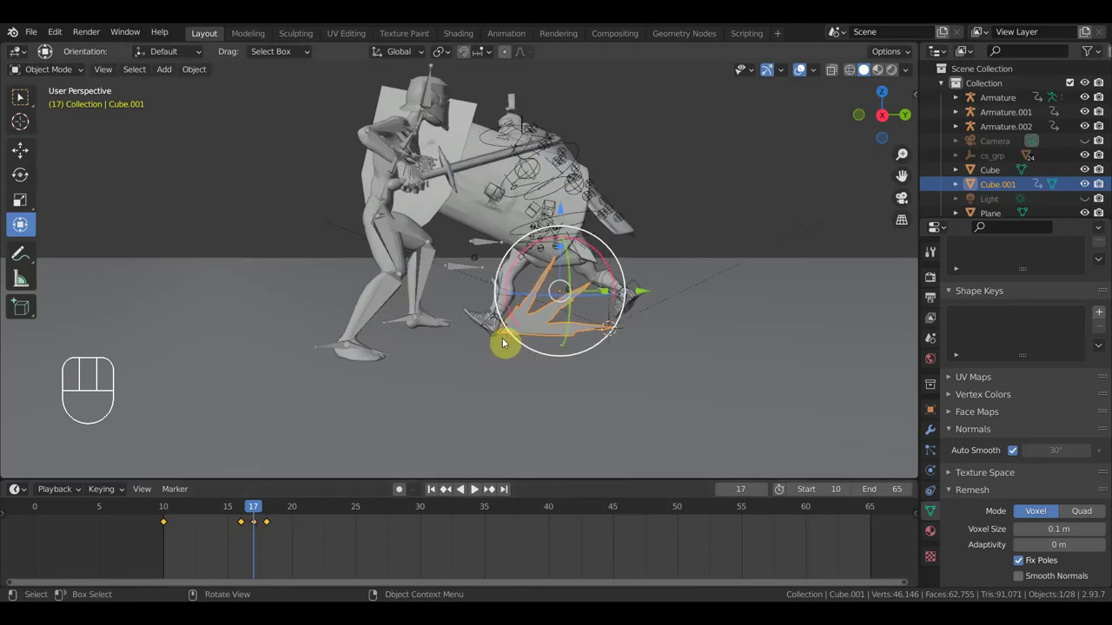
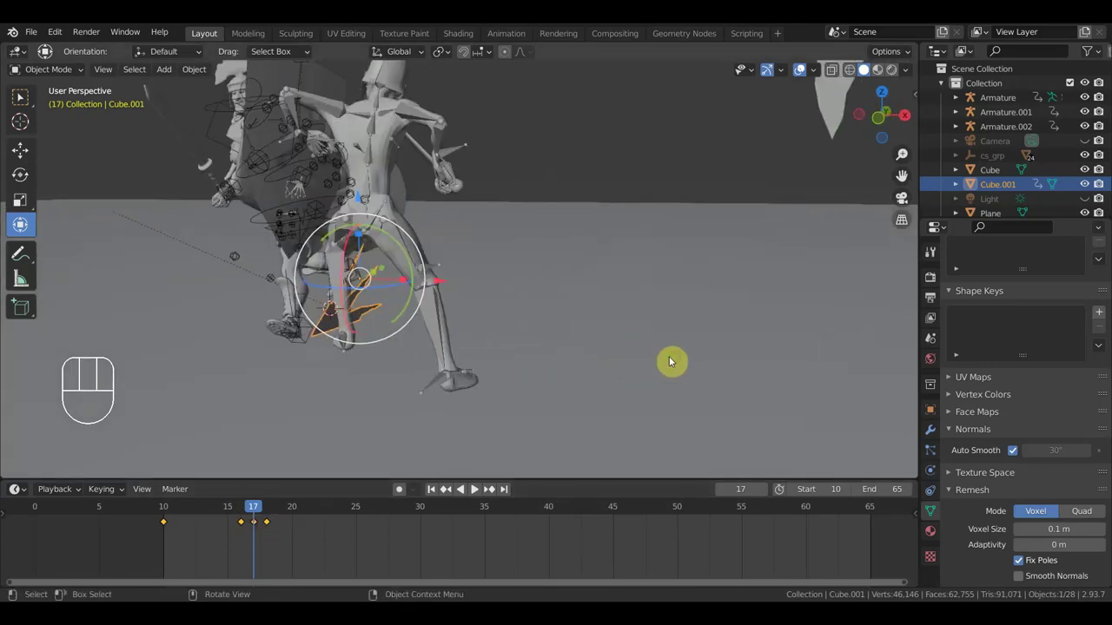
Select the crescent slash mesh from top view, rotate it and start moving it toward the fighters
left_click_drag(687, 268, 695, 273)
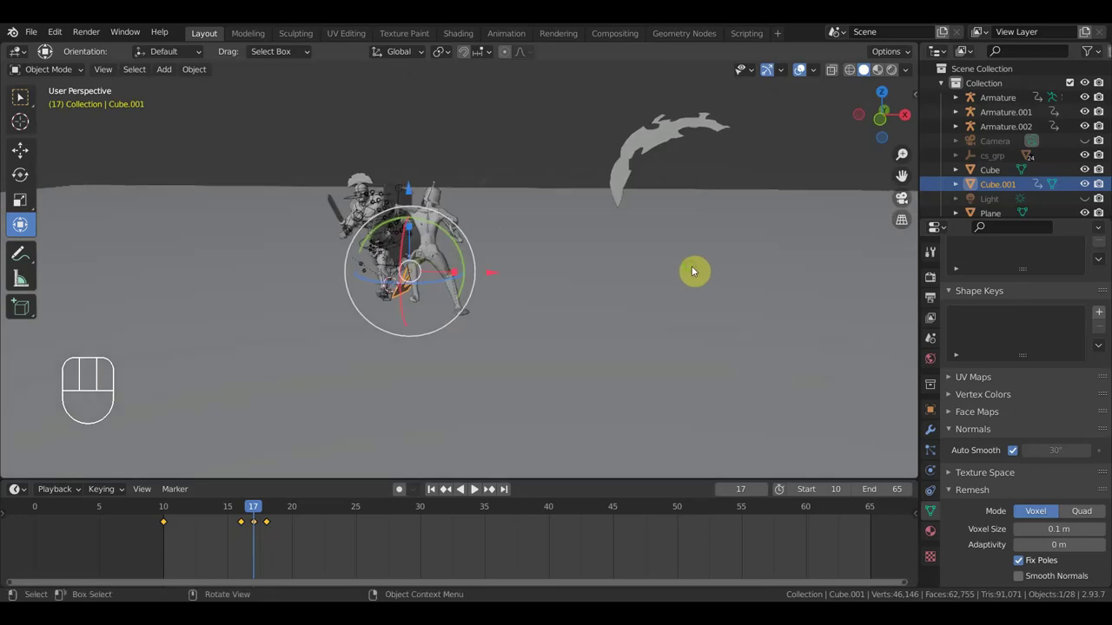
left_click(645, 155)
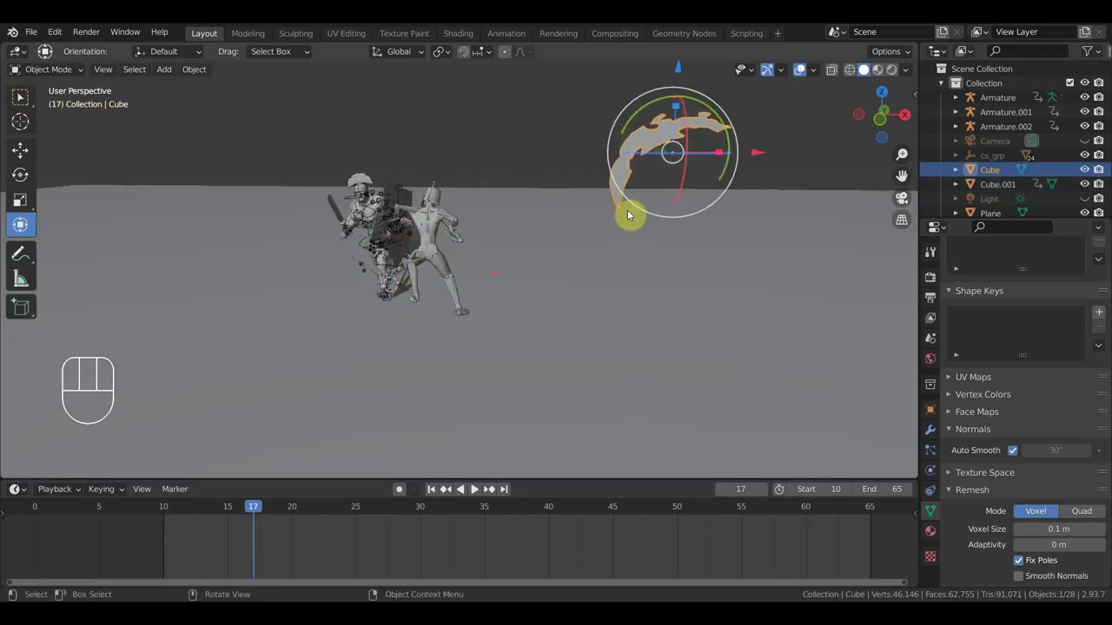
key("KP_7")
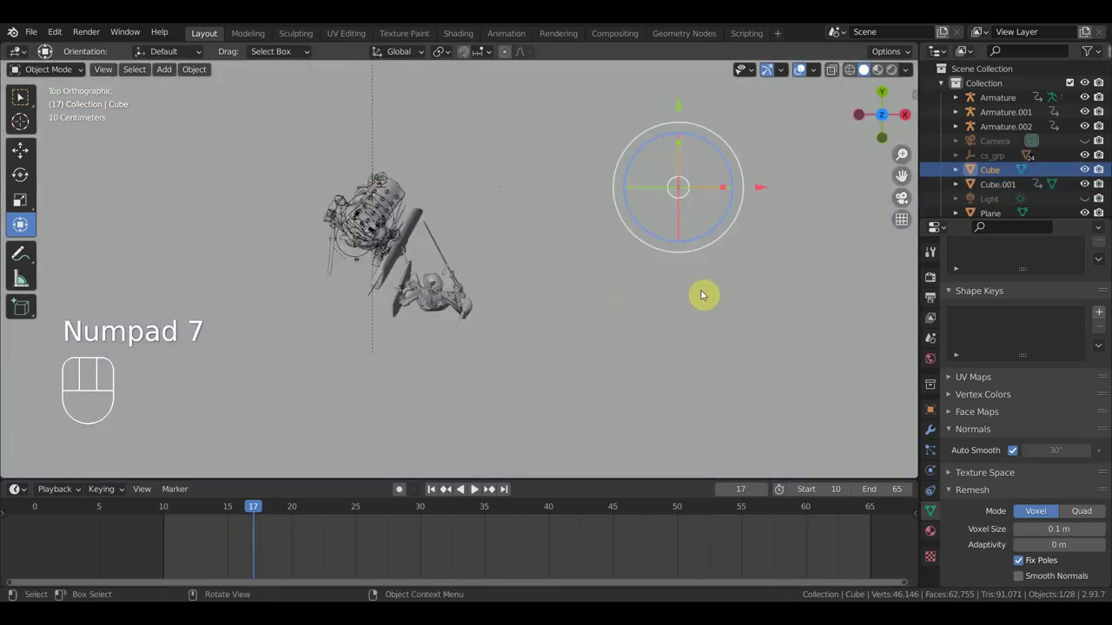
key("r")
left_click(759, 109)
key("g")
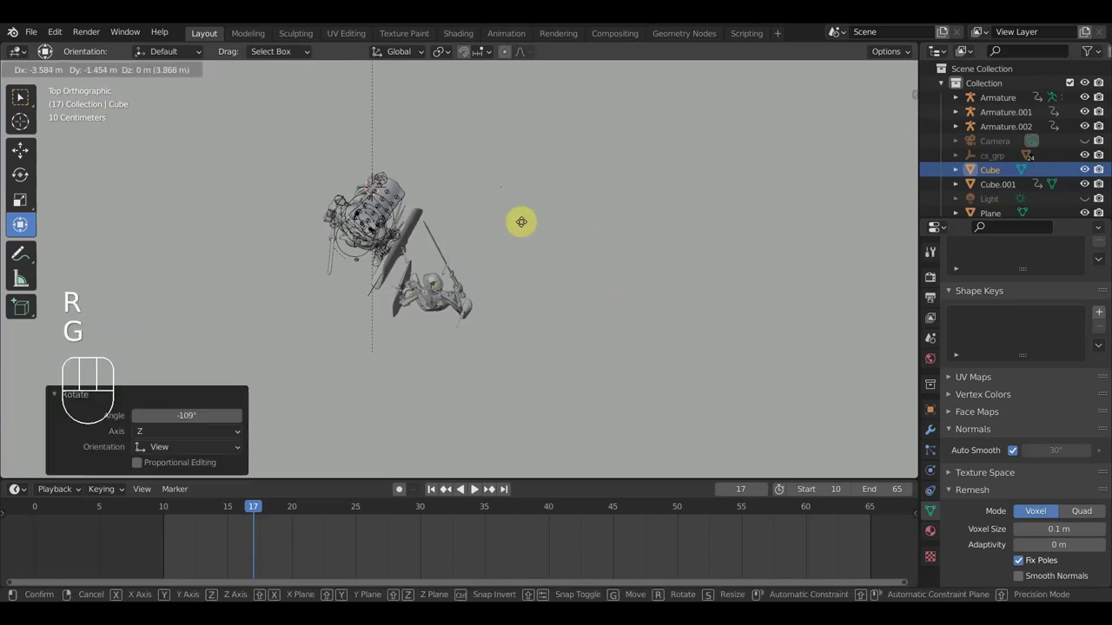
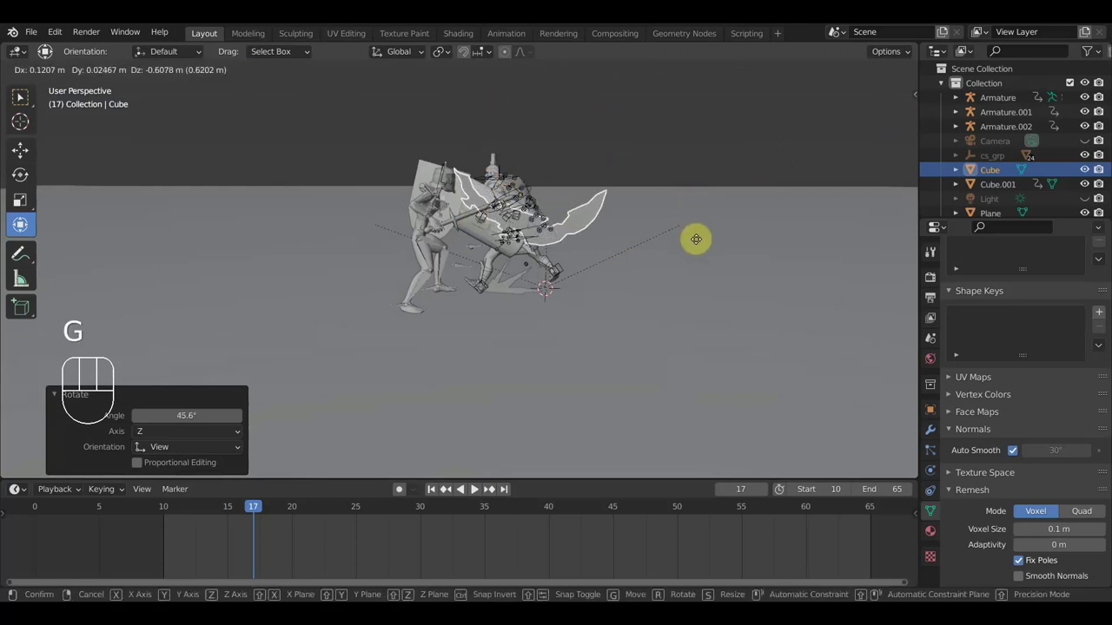
Place the slash against the fighter, check it from the front, then scrub to frame 22
left_click(688, 265)
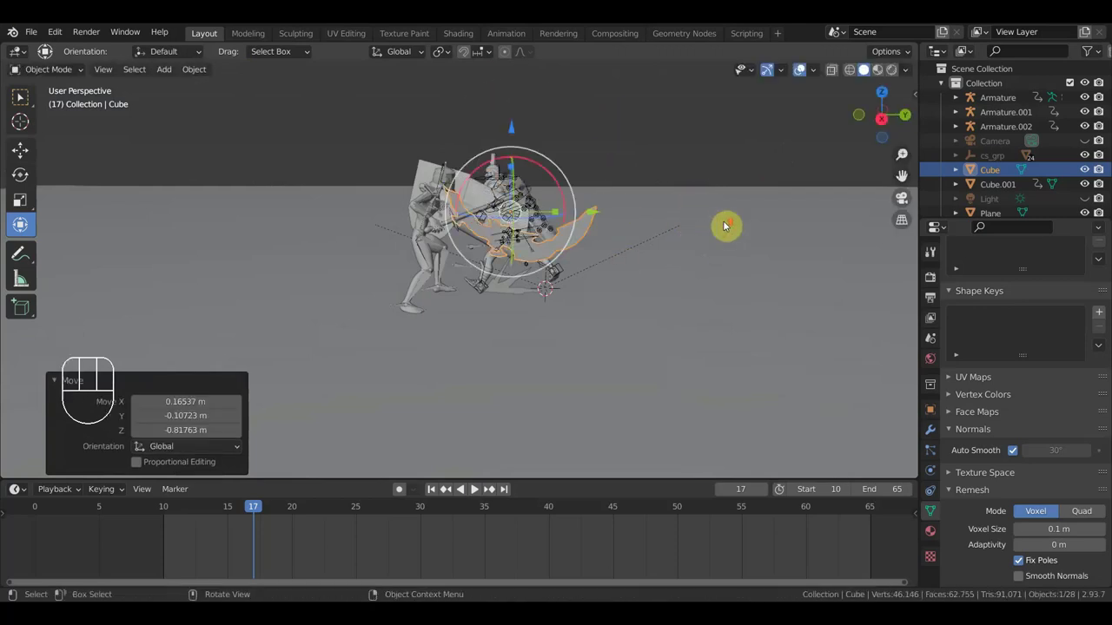
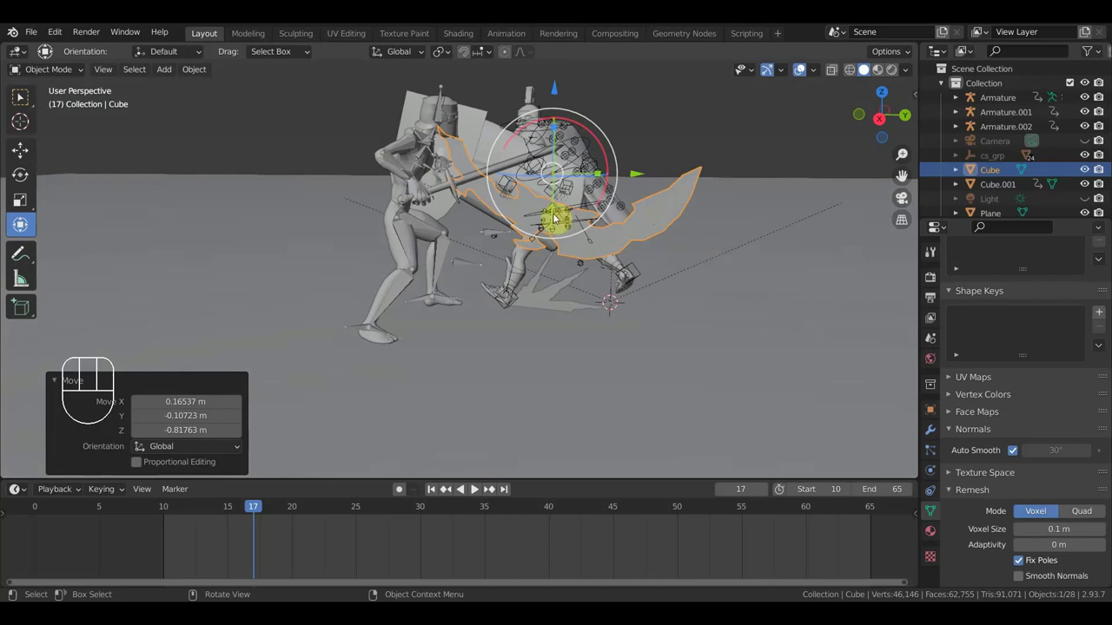
key("KP_1")
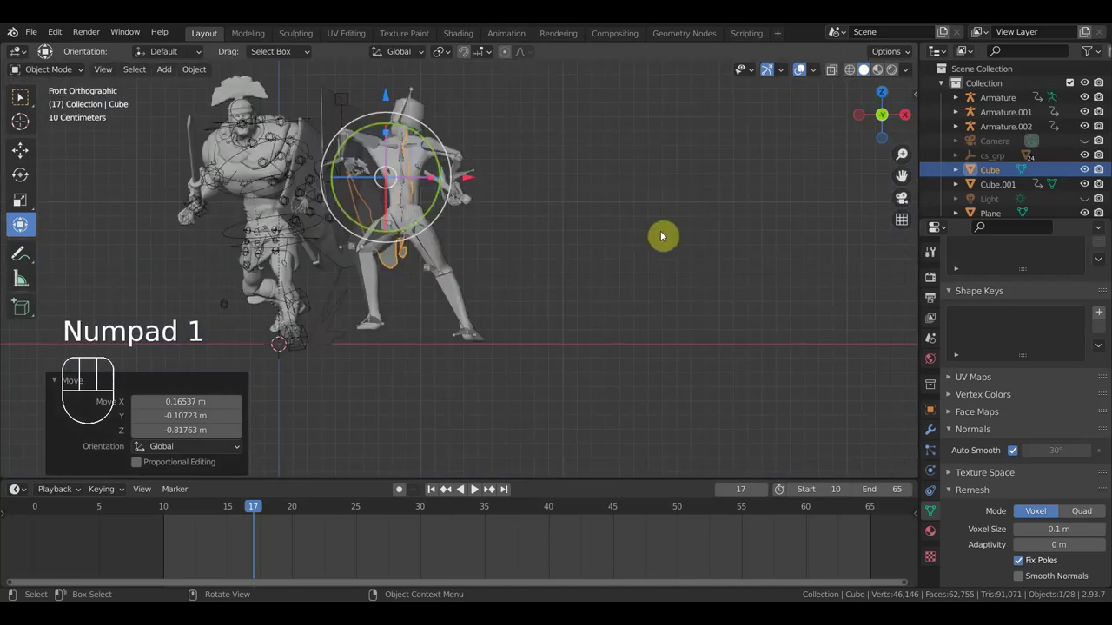
left_click_drag(474, 489, 474, 489)
middle_click(475, 489)
left_click_drag(262, 511, 319, 521)
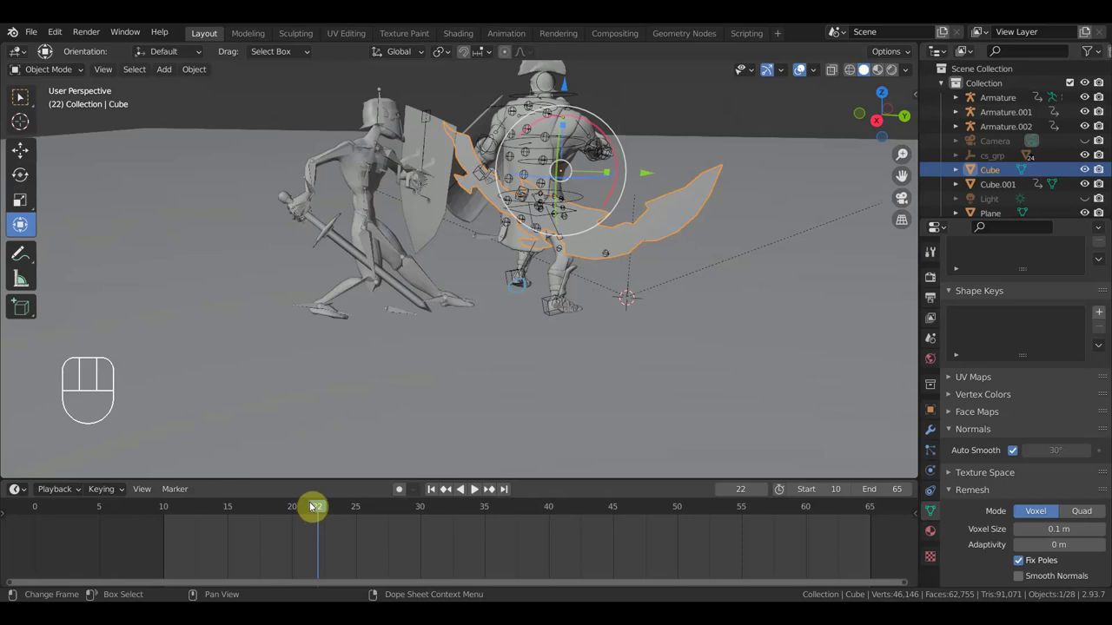
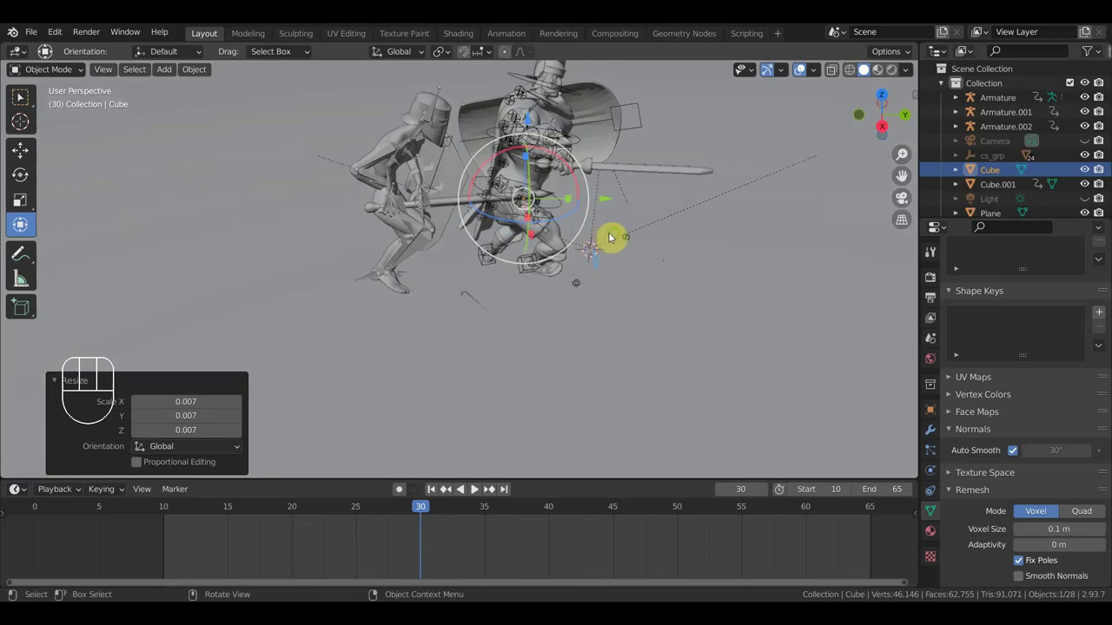
Orbit around the fighters and start moving the slash mesh on frame 30
left_click_drag(623, 238, 649, 236)
key("g")
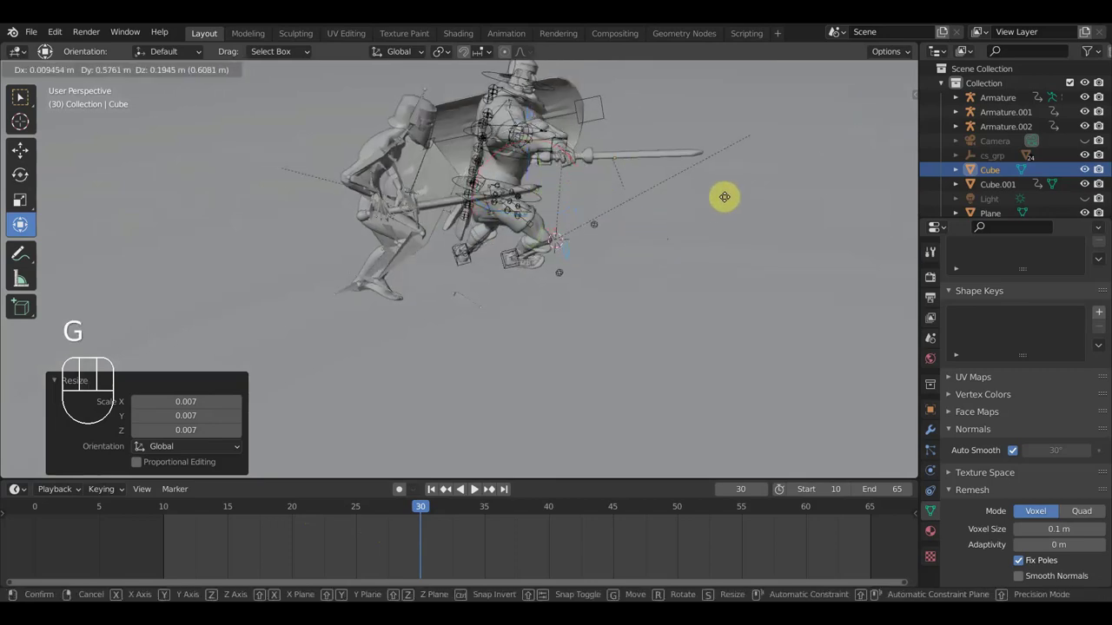
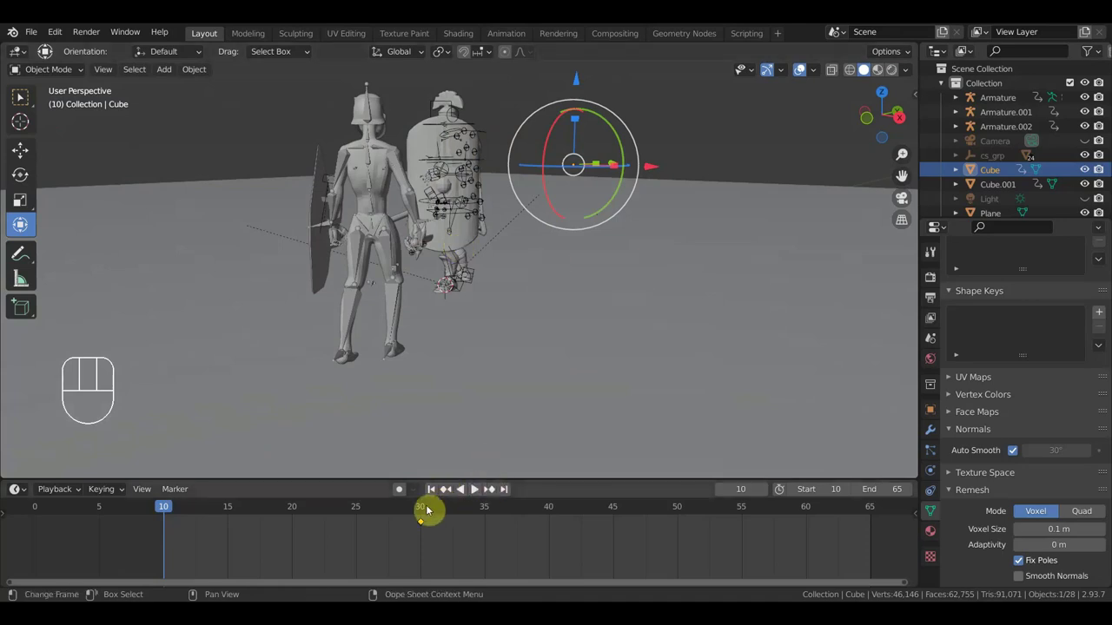
Scrub the timeline through frame 30 up to frame 32
left_click(422, 510)
left_click_drag(660, 273, 573, 312)
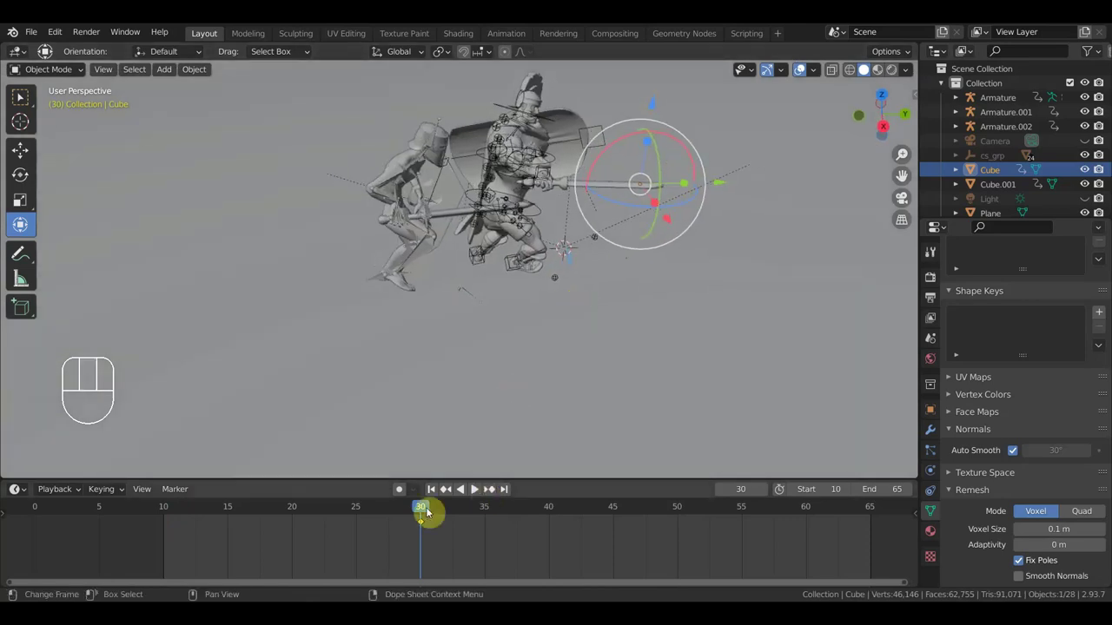
left_click(455, 512)
left_click_drag(739, 377, 720, 368)
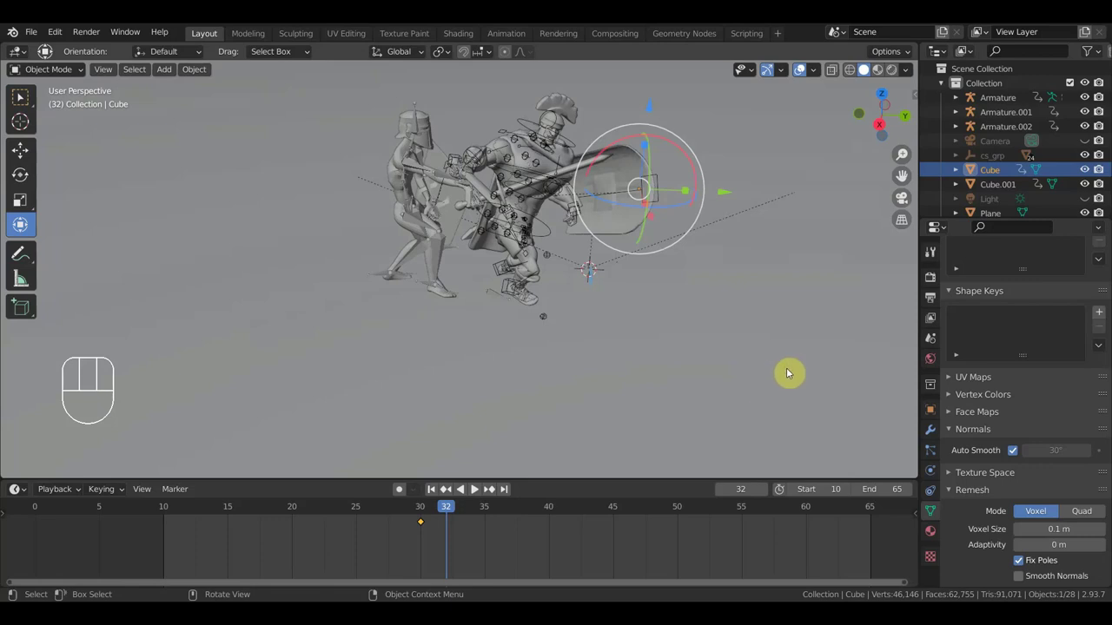
Move the burst mesh over the clashing swords, checking its depth from another angle
key("g")
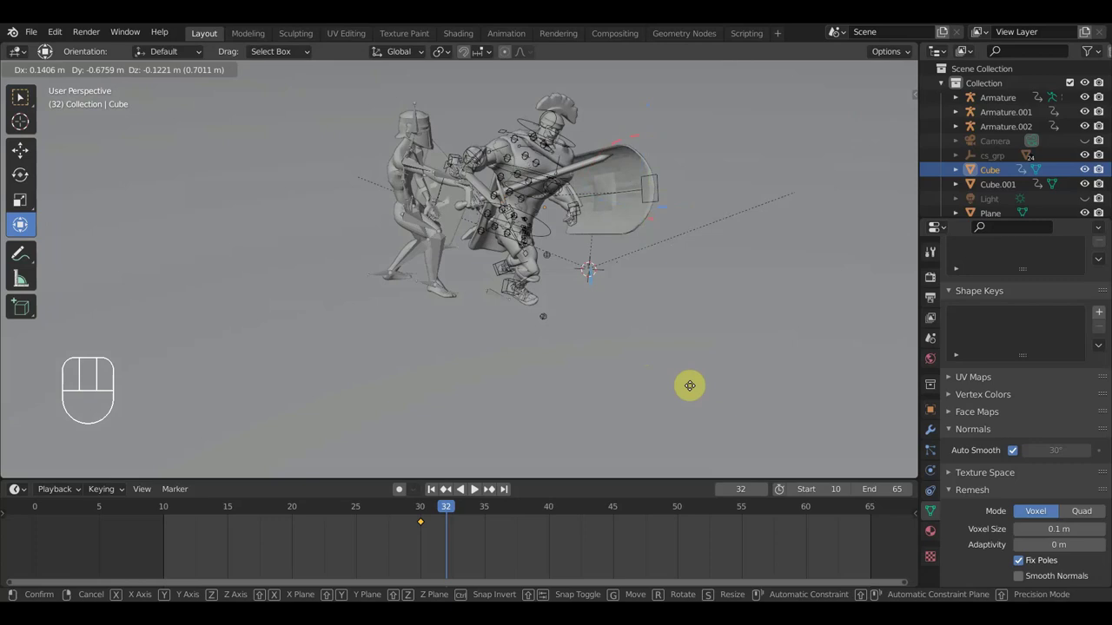
left_click(698, 407)
left_click_drag(743, 405, 799, 418)
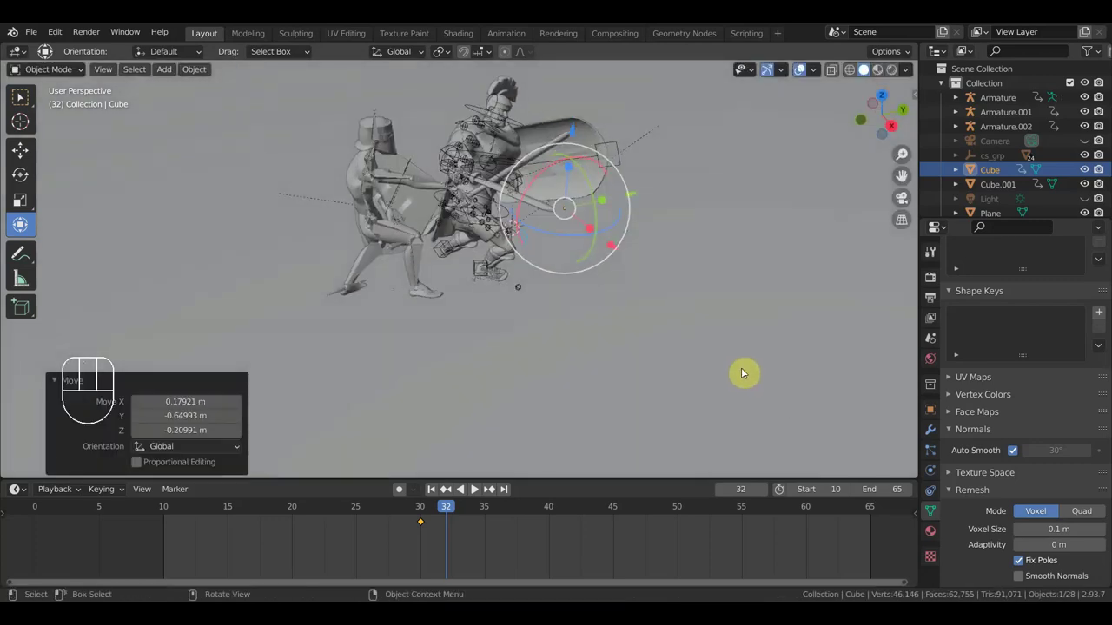
key("g")
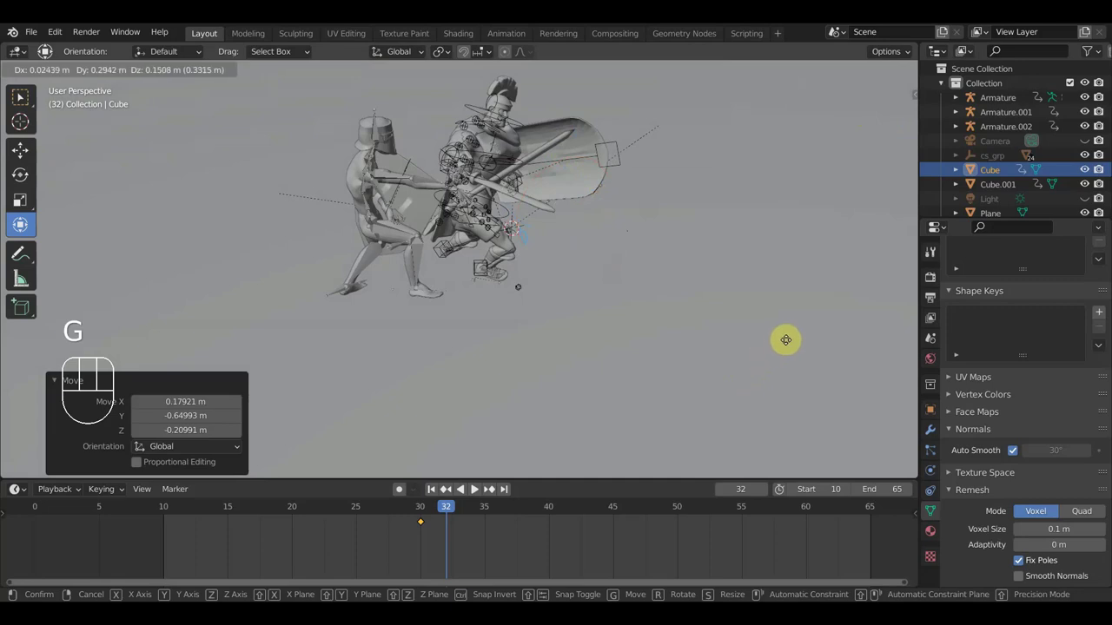
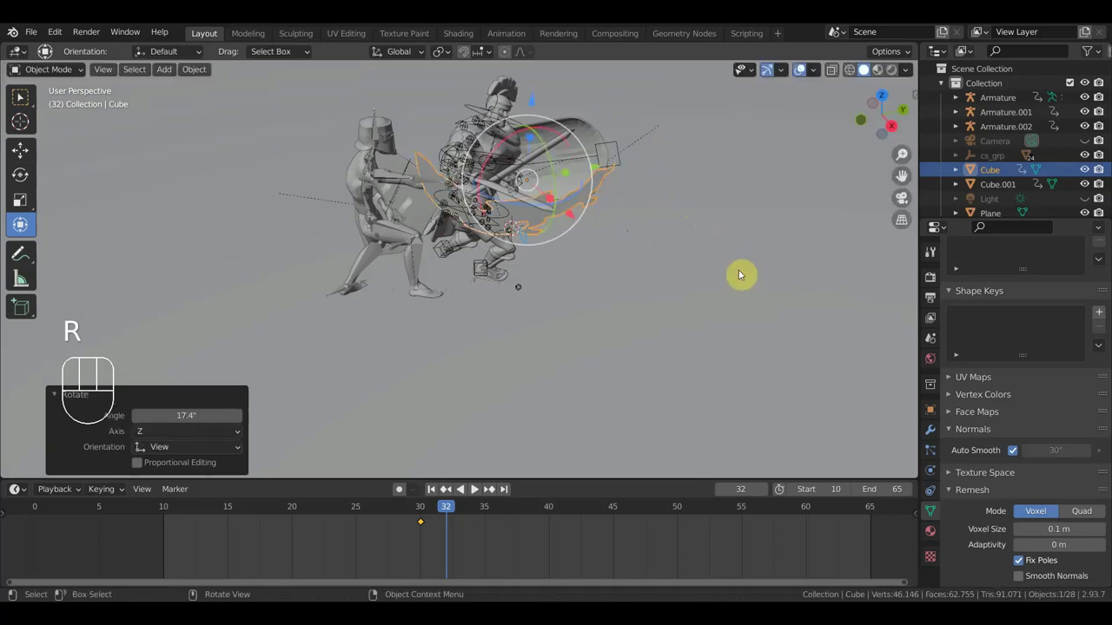
Nudge the burst mesh onto the swords from two angles and bring up keyframe options at frame 32
key("g")
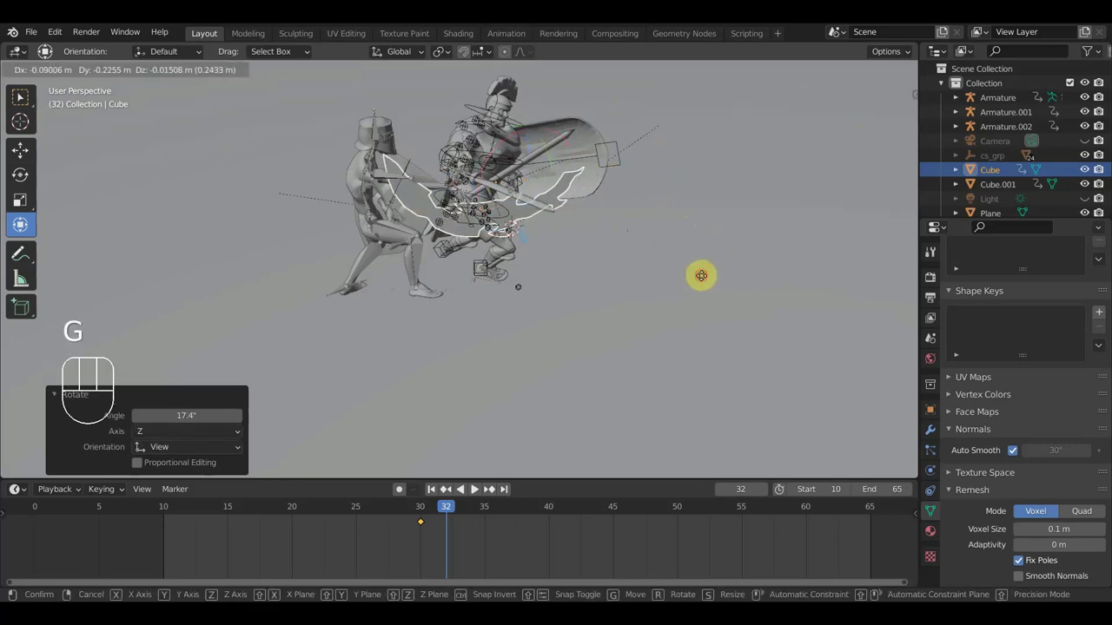
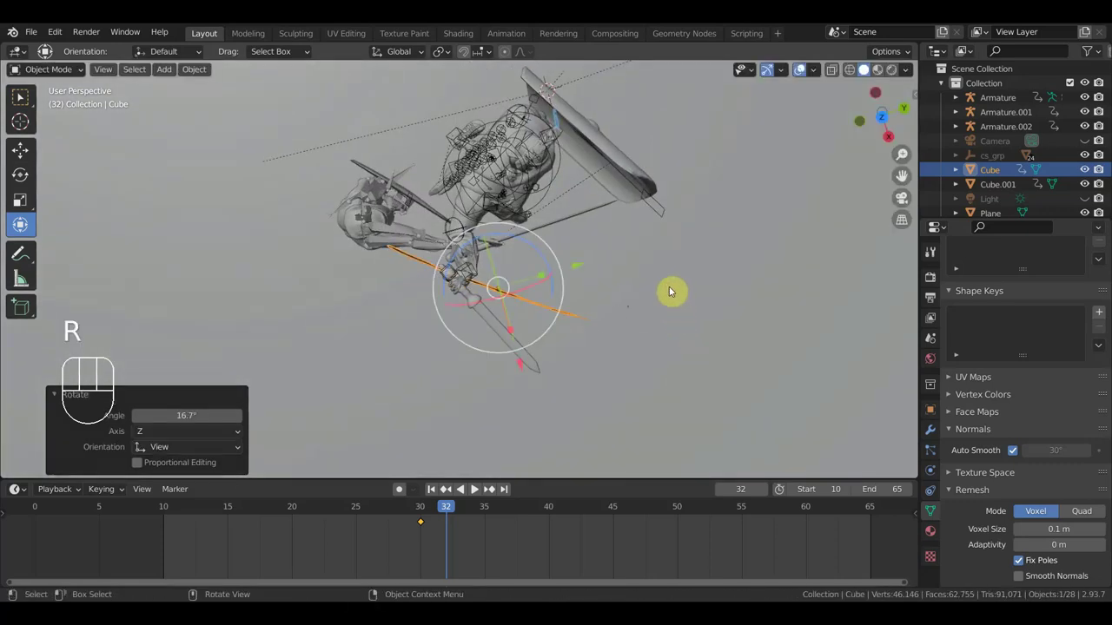
key("g")
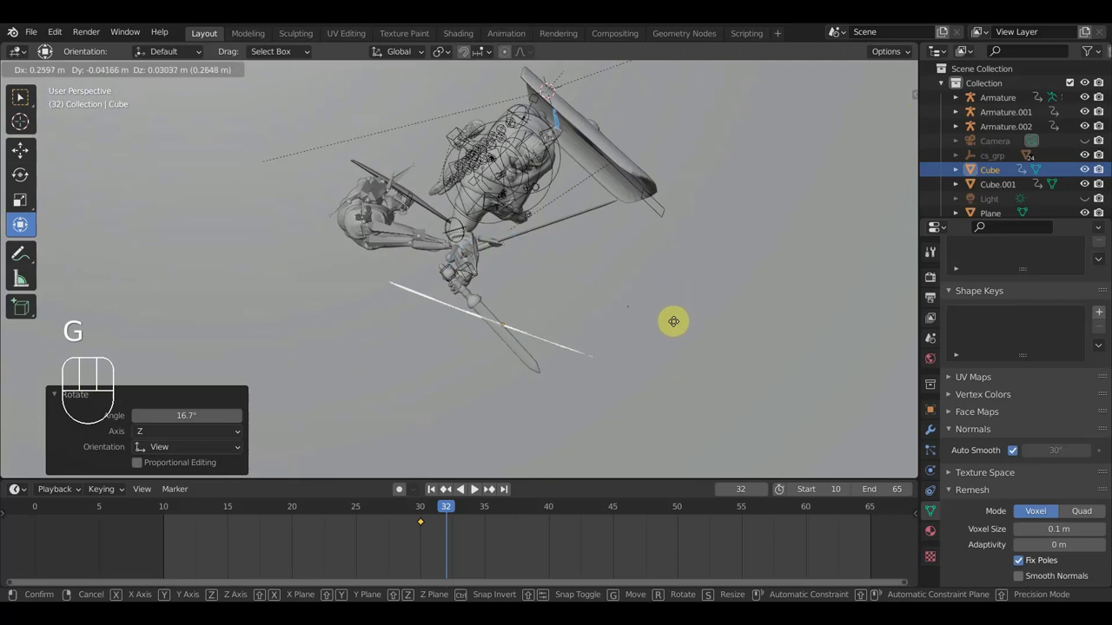
left_click(672, 320)
left_click_drag(672, 330, 629, 192)
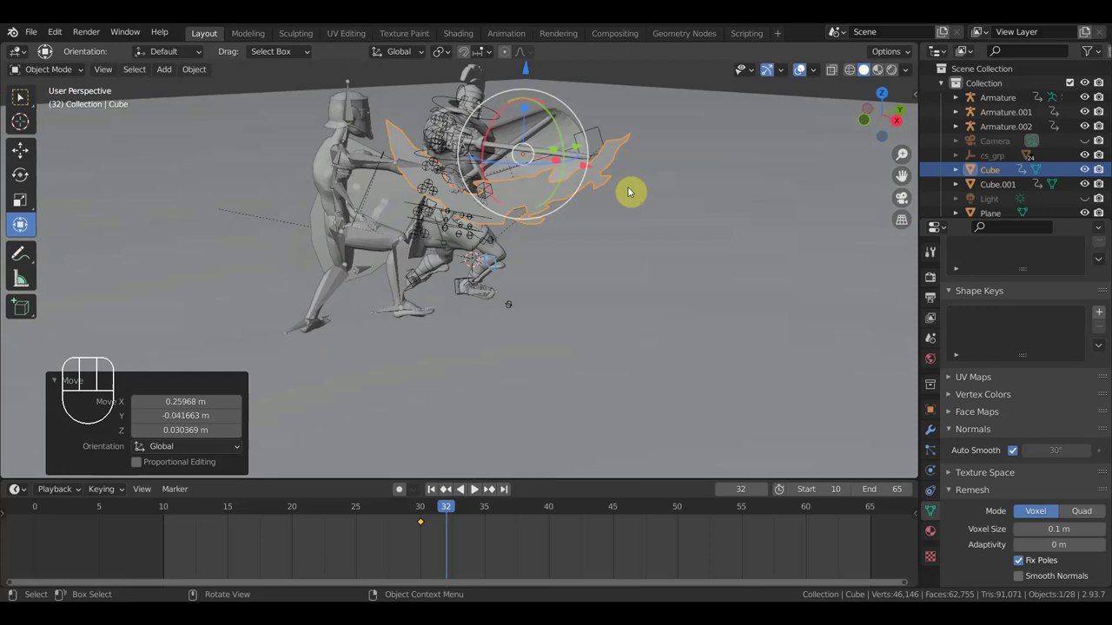
key("i")
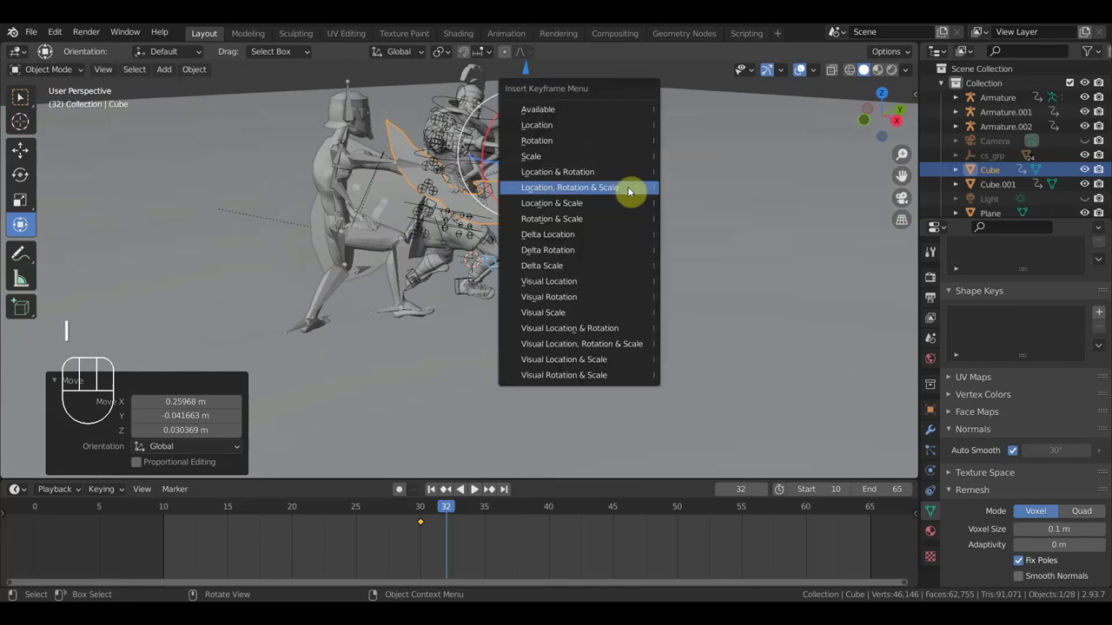
At frame 35, rotate and move the burst mesh over the clash from two angles
left_click_drag(442, 510, 485, 519)
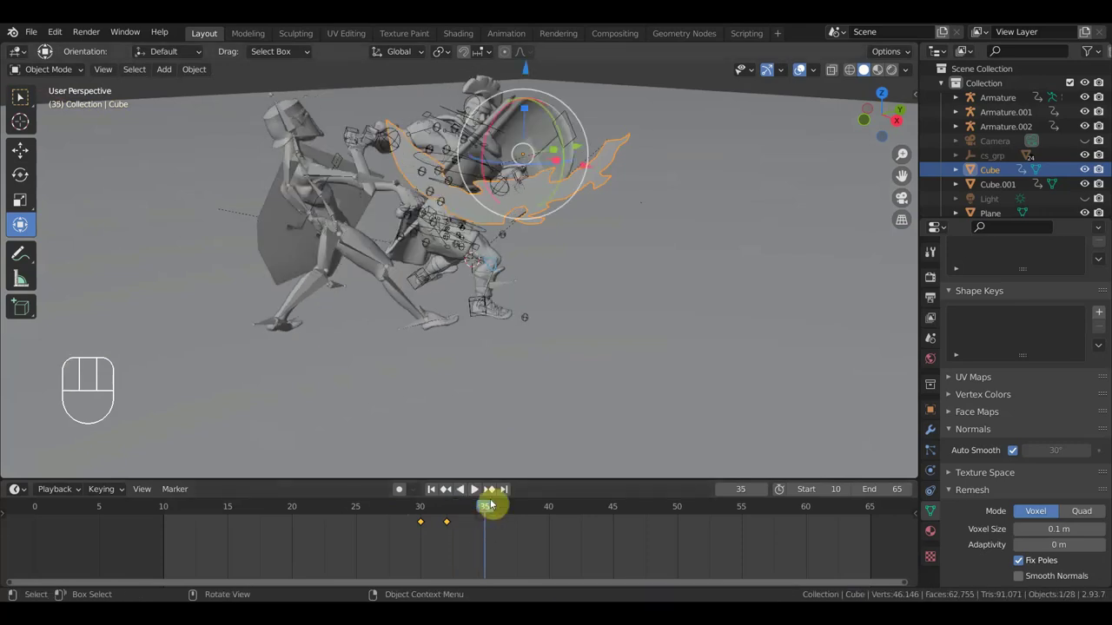
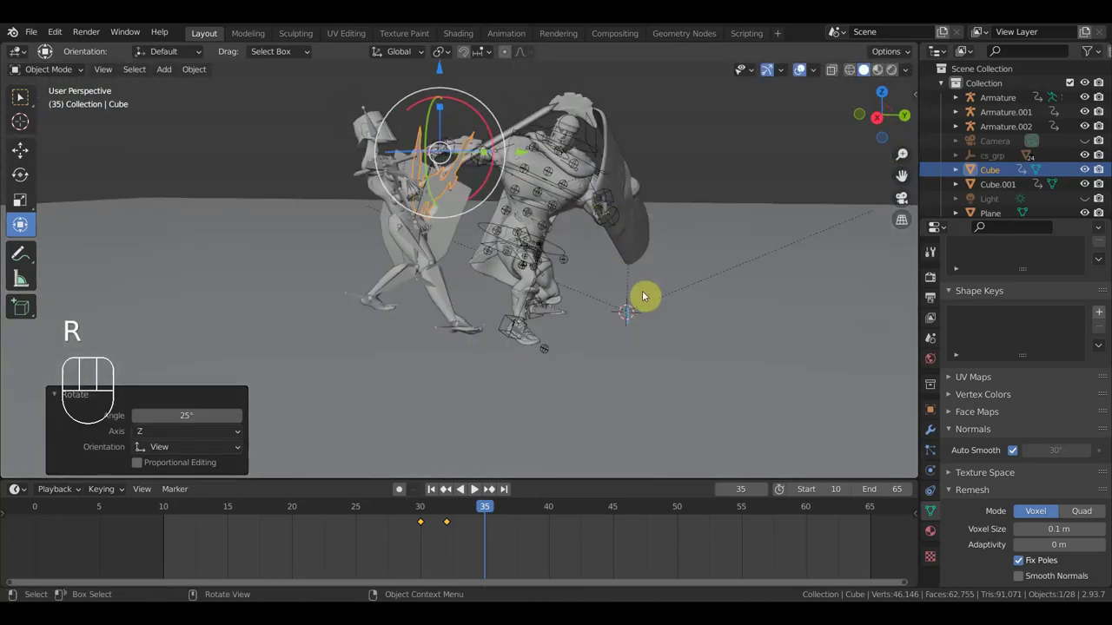
key("r")
left_click(615, 330)
left_click_drag(655, 318, 725, 333)
key("g")
left_click(714, 303)
Keyframe the burst mesh at frame 35, then shrink it slightly
middle_click(724, 306)
scroll("up", 3)
middle_click(668, 270)
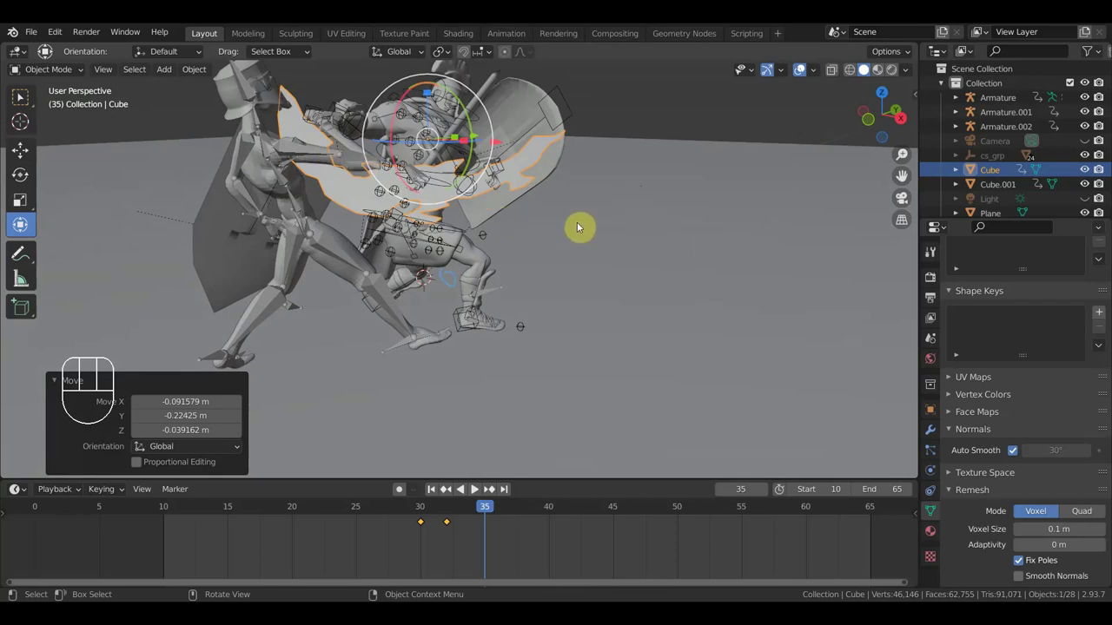
key("i")
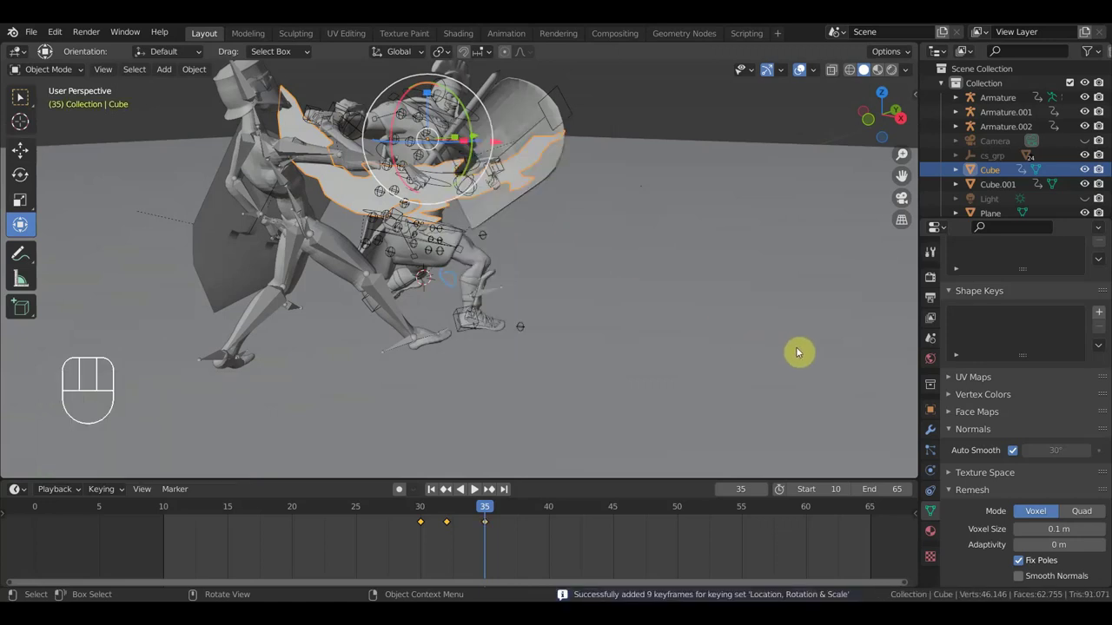
key("s")
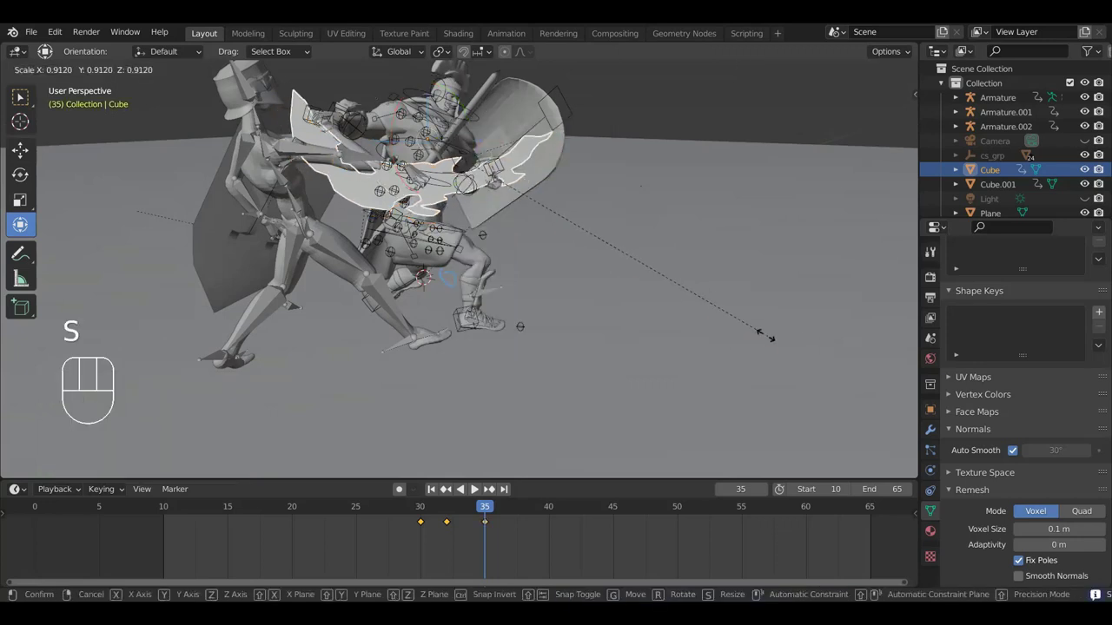
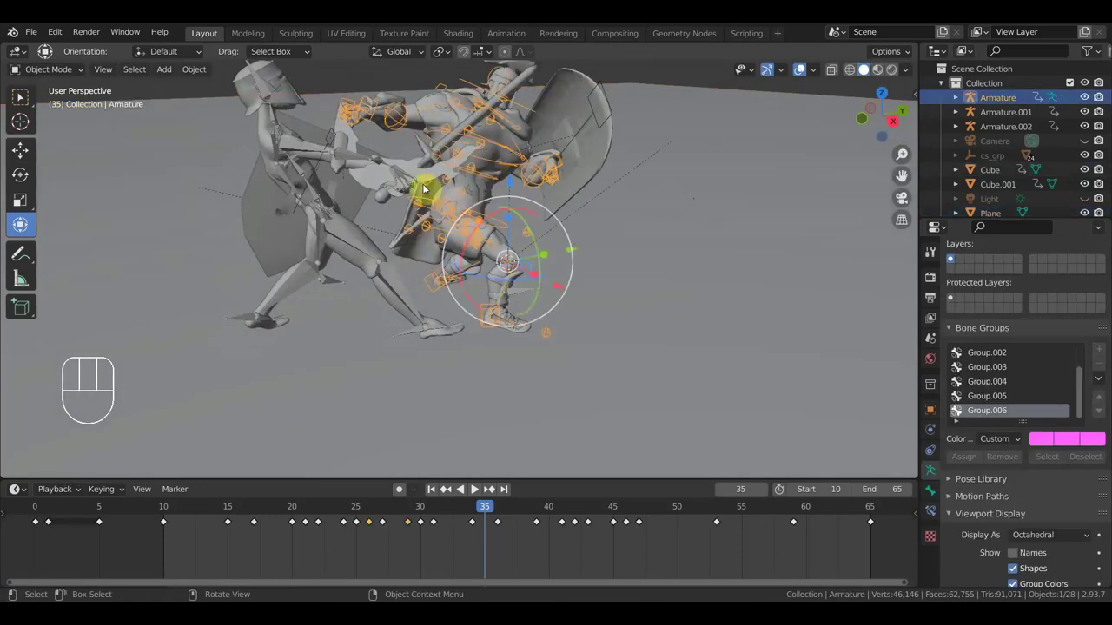
Adjust the burst mesh and key its location, rotation and scale again at frame 35
left_click(474, 489)
middle_click(474, 489)
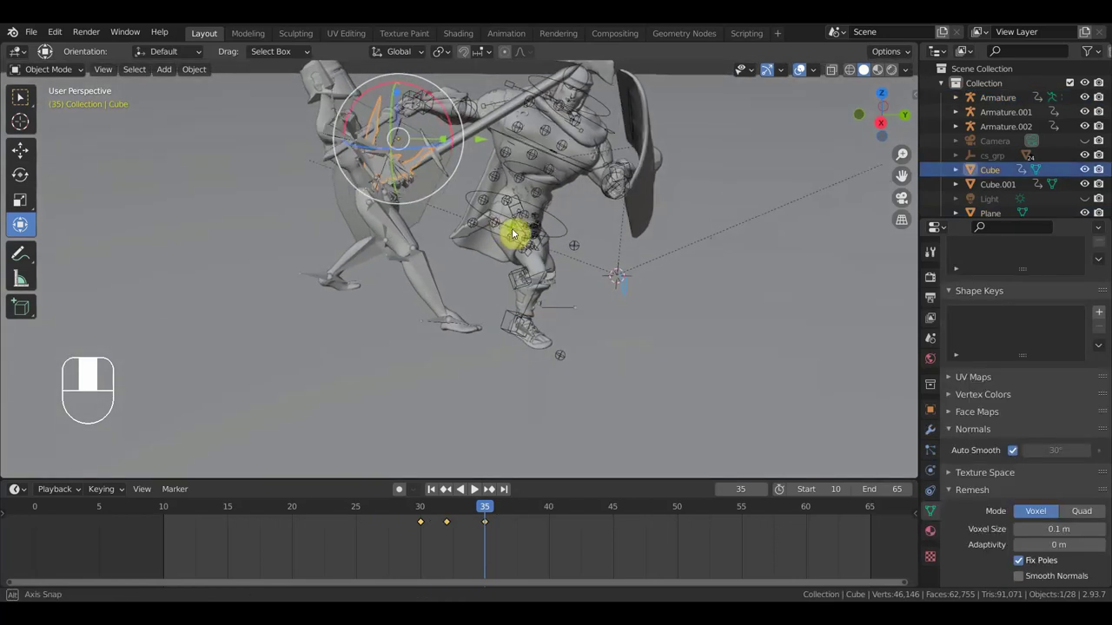
key("g")
left_click(474, 489)
left_click_drag(474, 489, 636, 229)
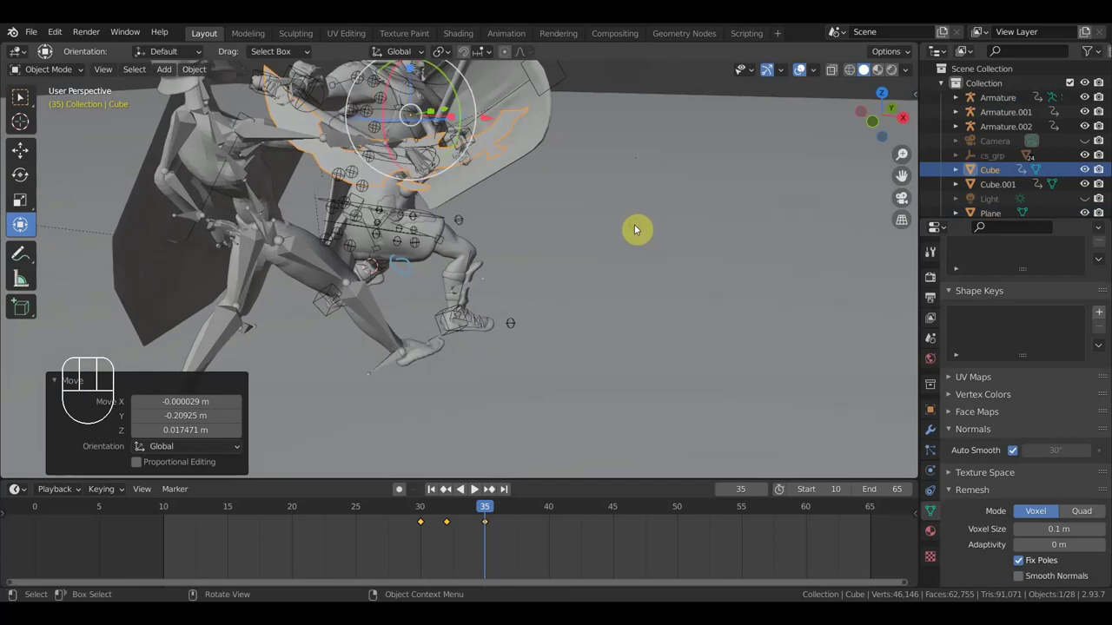
key("i")
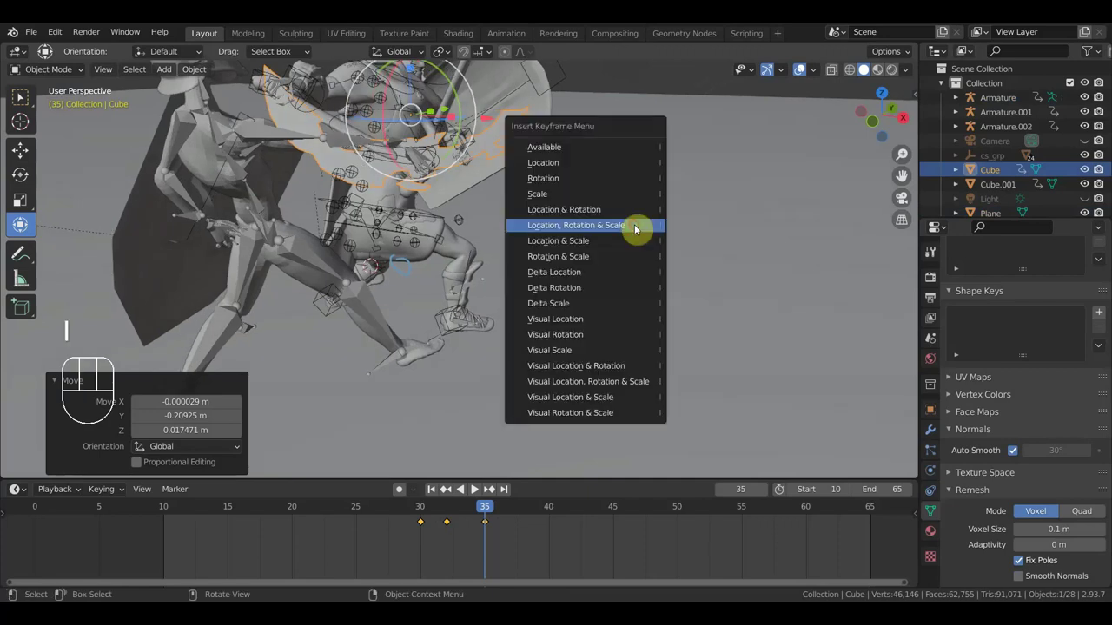
middle_click(474, 489)
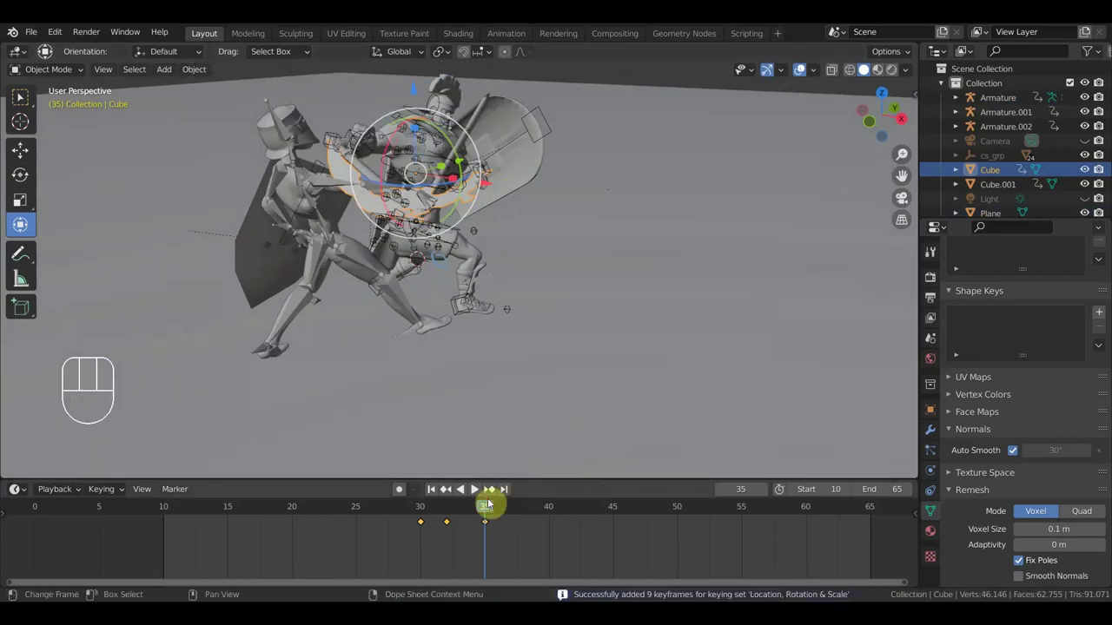
Rotate the burst mesh at frame 37, keyframe that pose and step to frame 38
left_click_drag(490, 506, 509, 491)
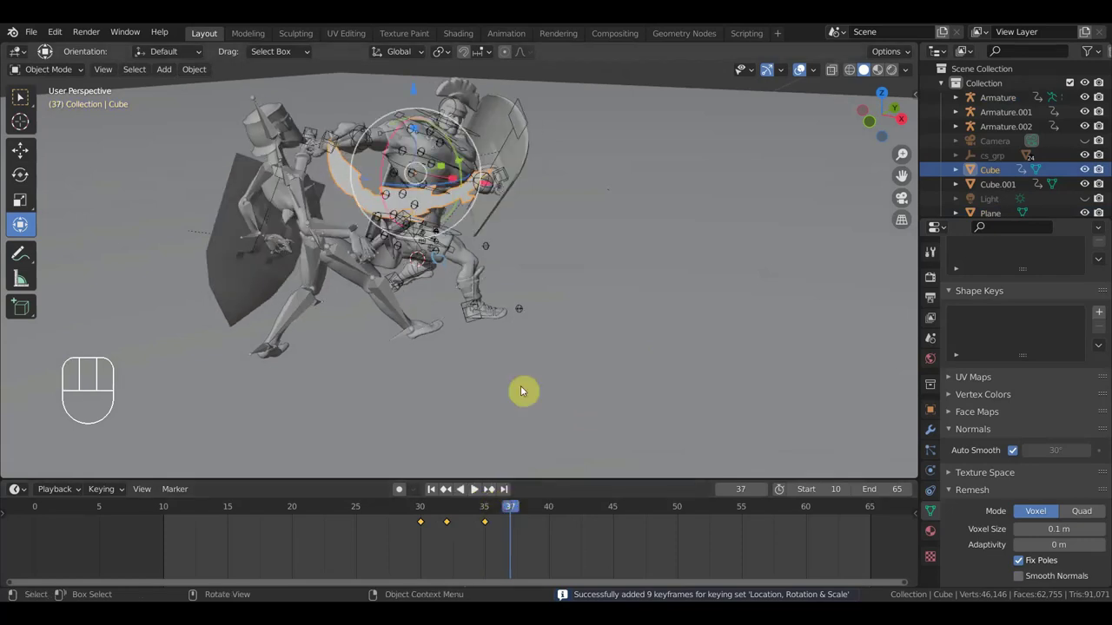
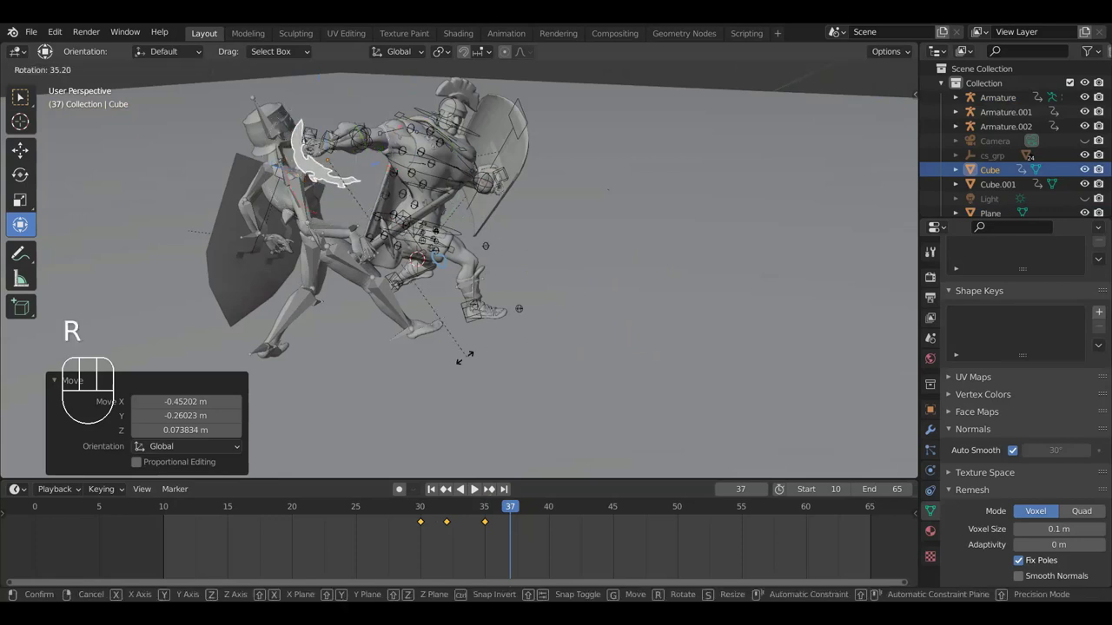
left_click(446, 366)
key("i")
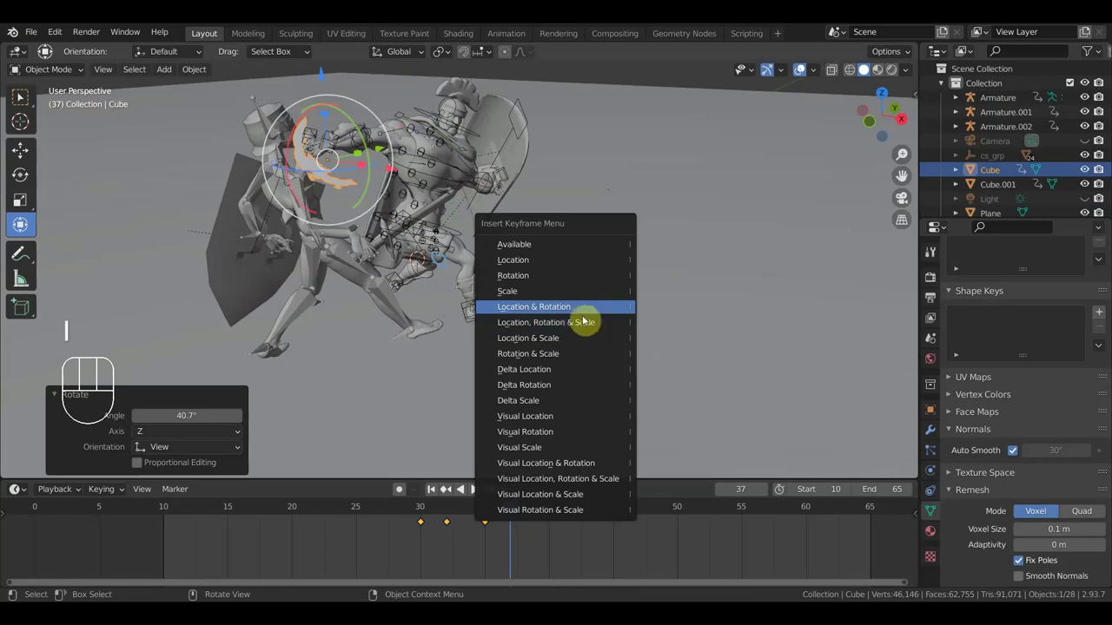
left_click_drag(510, 508, 530, 535)
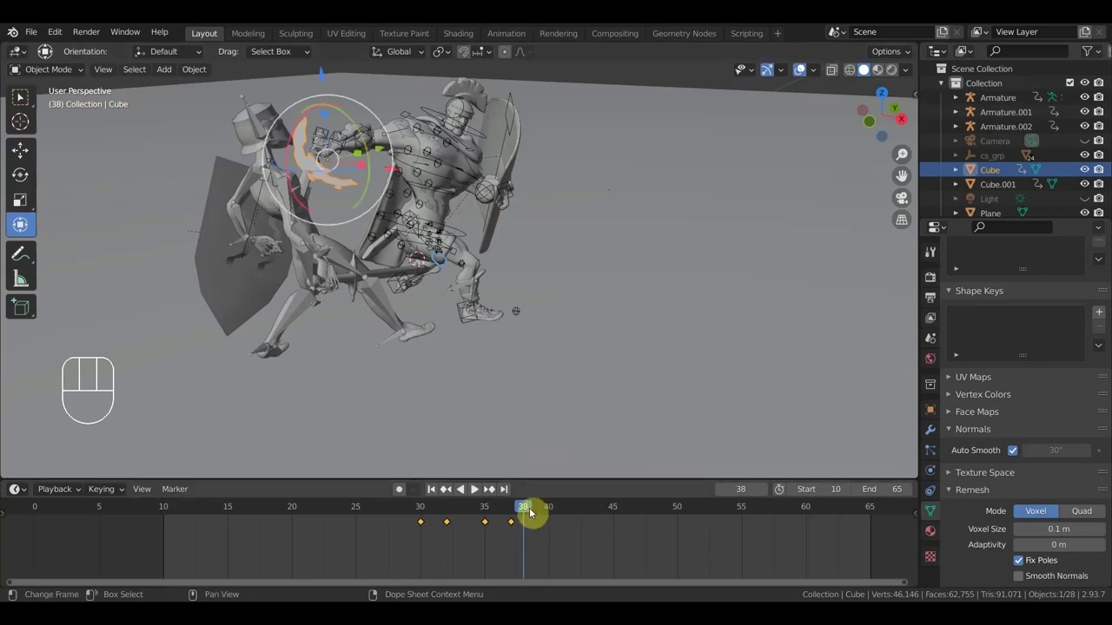
Scale the burst mesh to about 0.07 at frame 38, key location, rotation and scale, then scrub to frame 39
key("s")
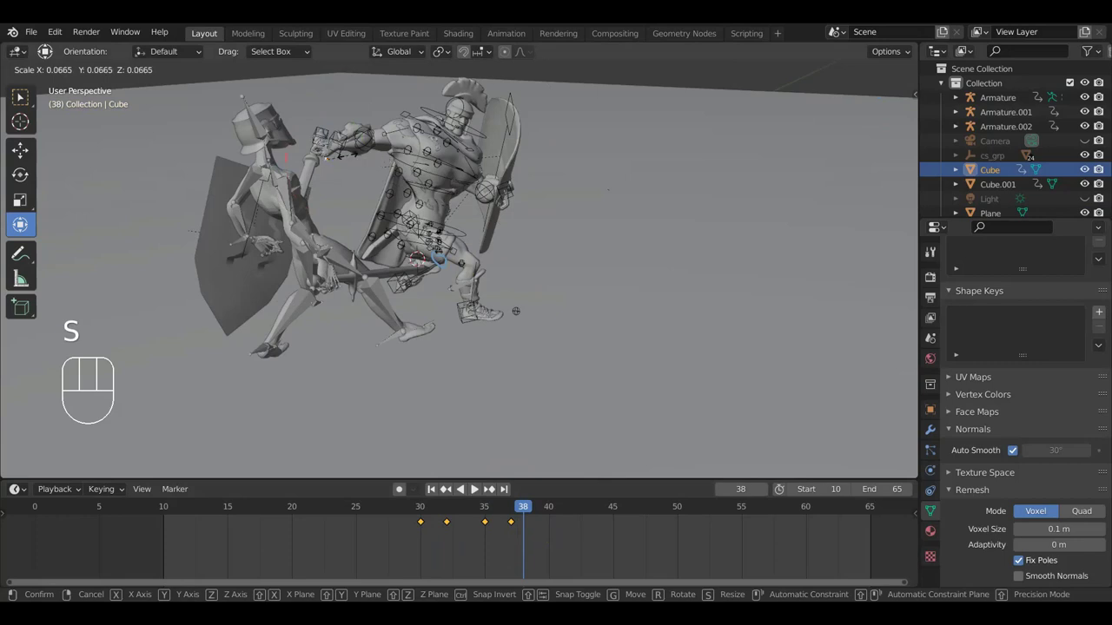
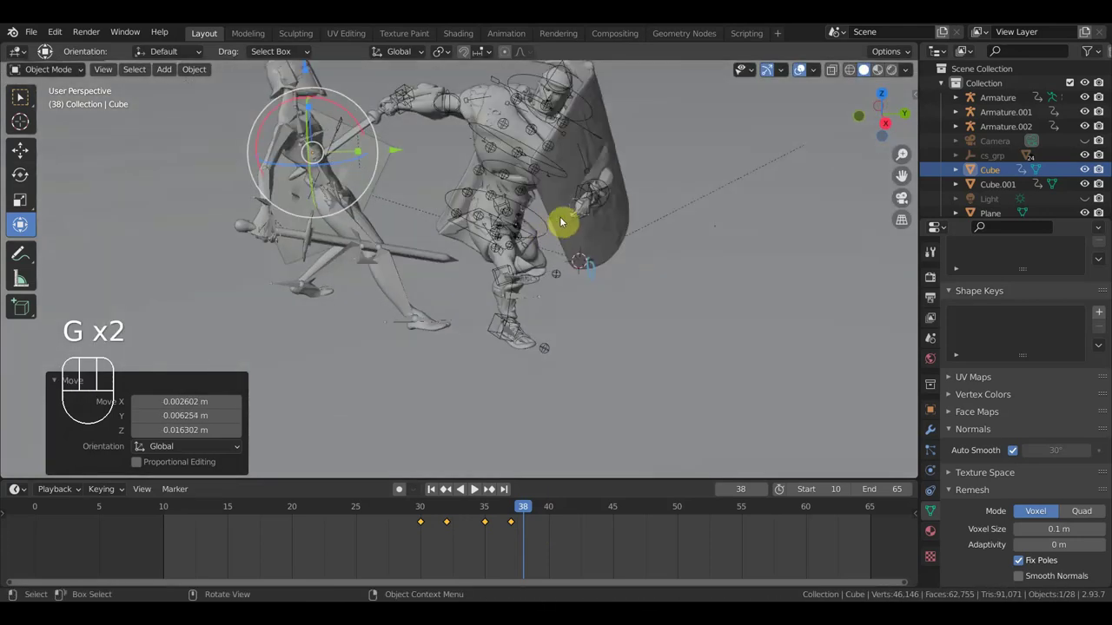
key("i")
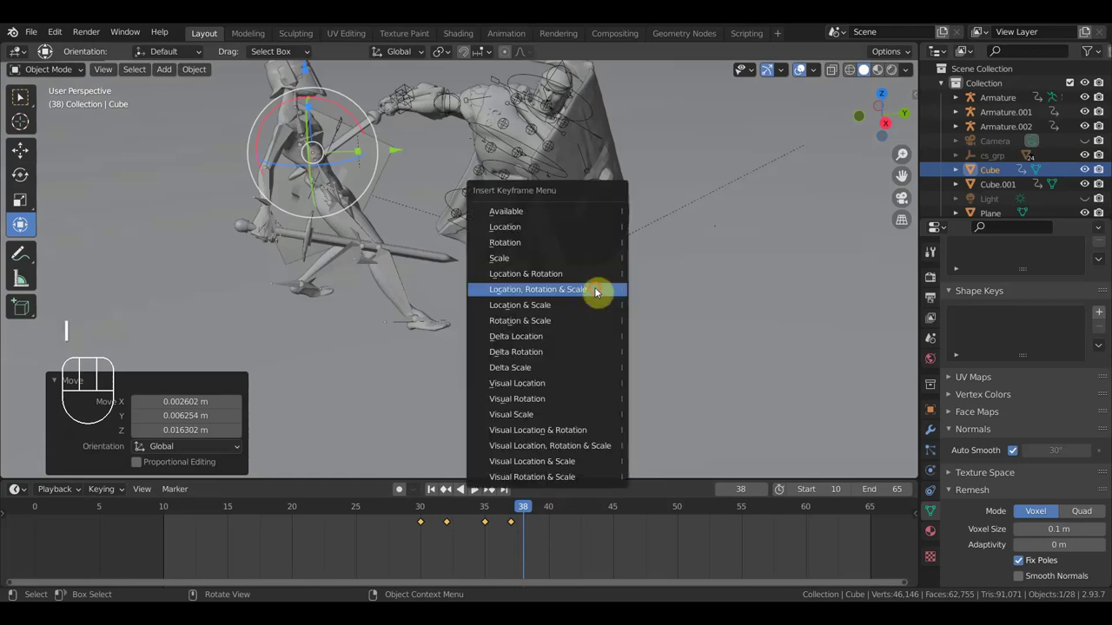
left_click_drag(499, 516, 516, 493)
key("KP_1")
left_click_drag(556, 387, 459, 423)
left_click_drag(499, 511, 540, 508)
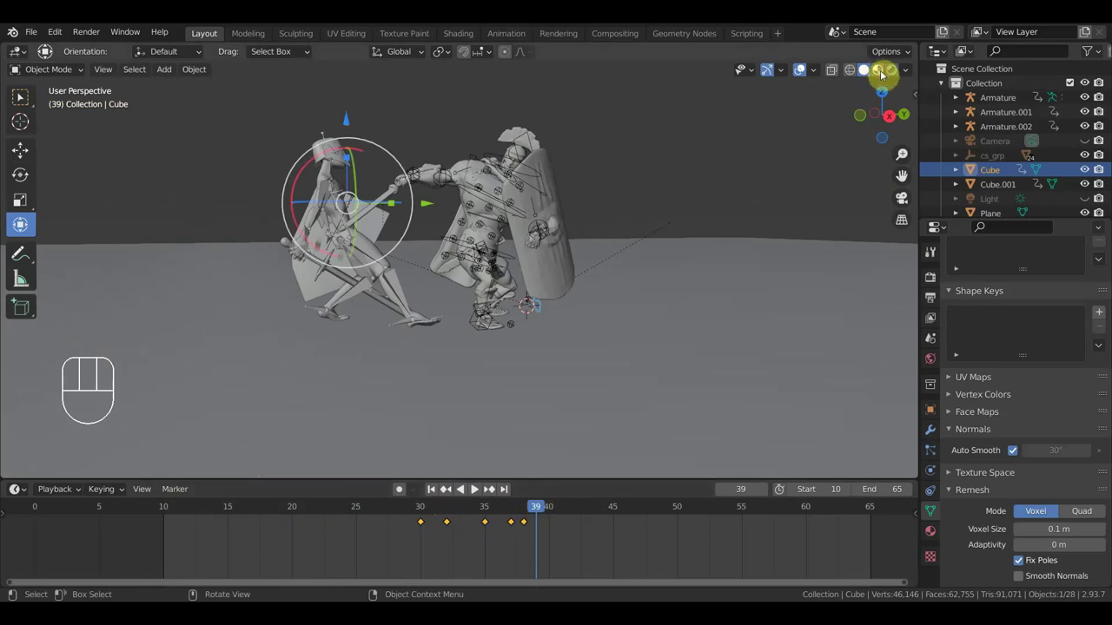
Show the fighters in Material Preview shading with overlays hidden, viewed from the front
left_click(474, 489)
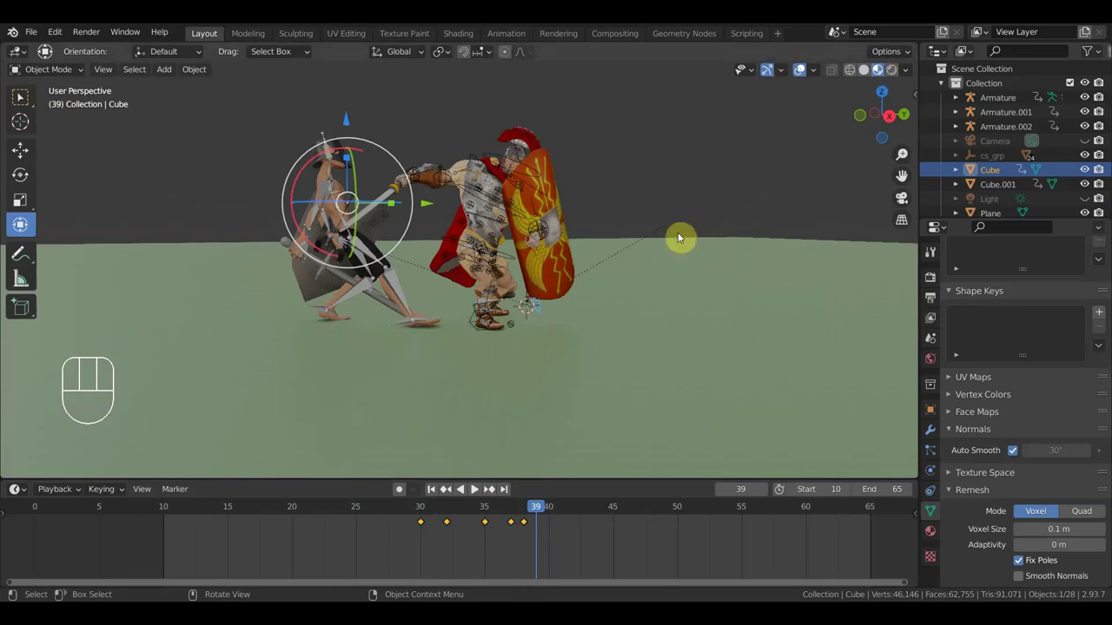
left_click_drag(724, 262, 747, 293)
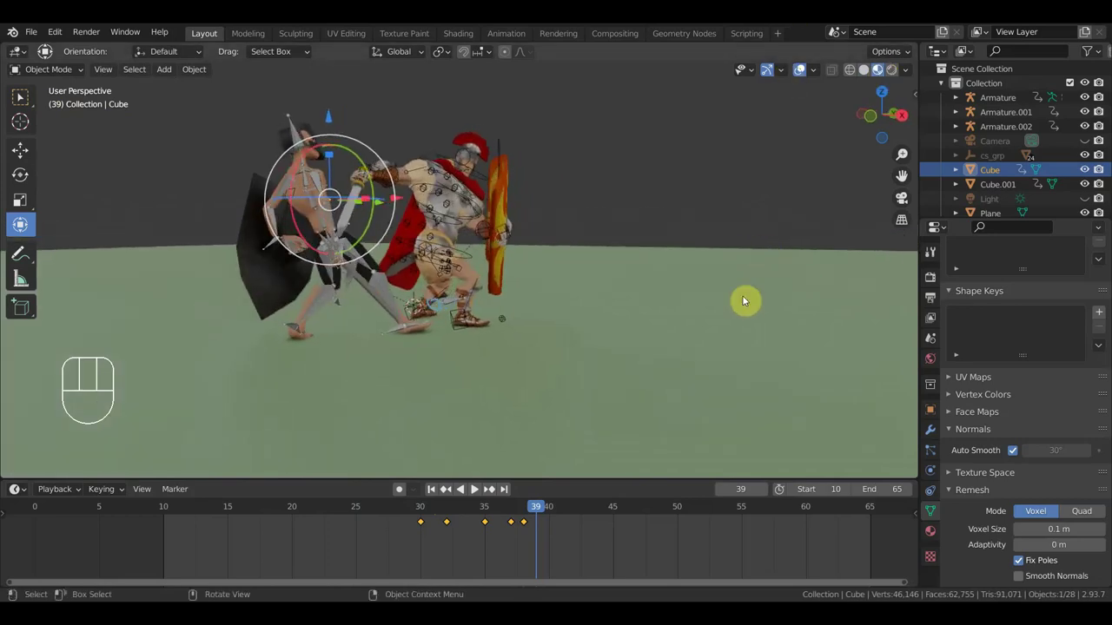
left_click_drag(639, 340, 625, 343)
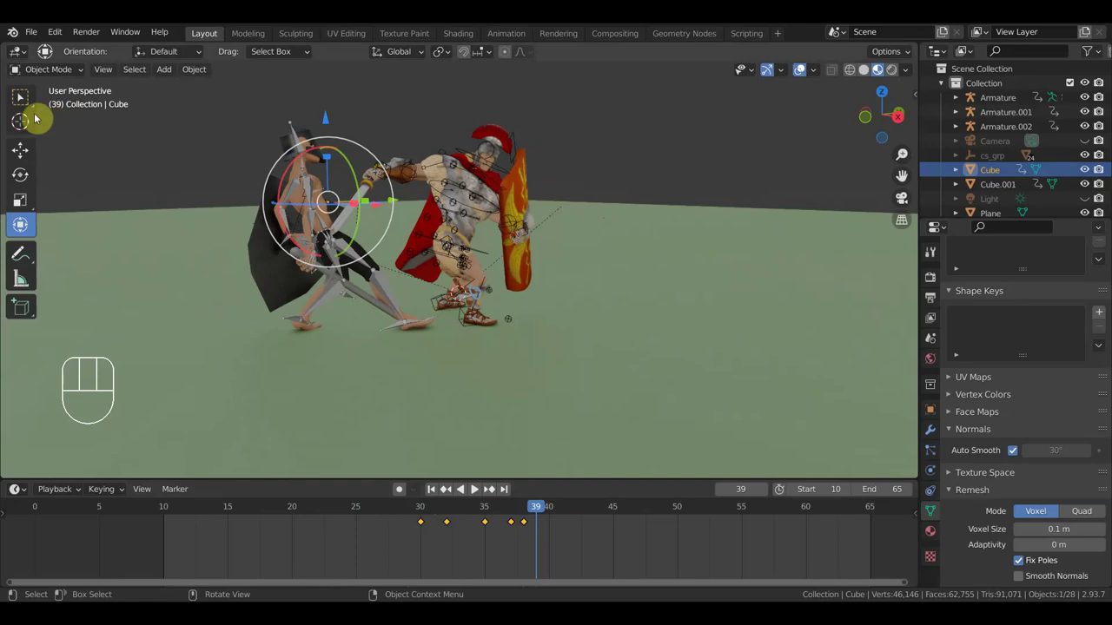
left_click(21, 96)
left_click_drag(20, 97, 21, 97)
Play the fight animation twice from different angles and stop near frame 31
left_click(21, 97)
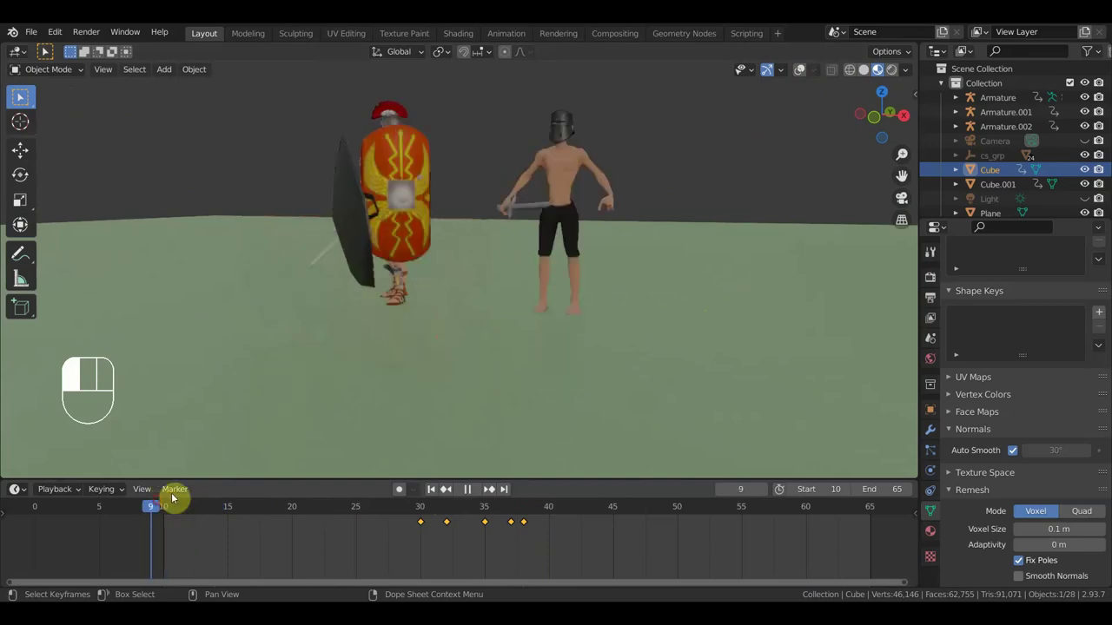
left_click_drag(21, 96, 20, 97)
left_click(21, 97)
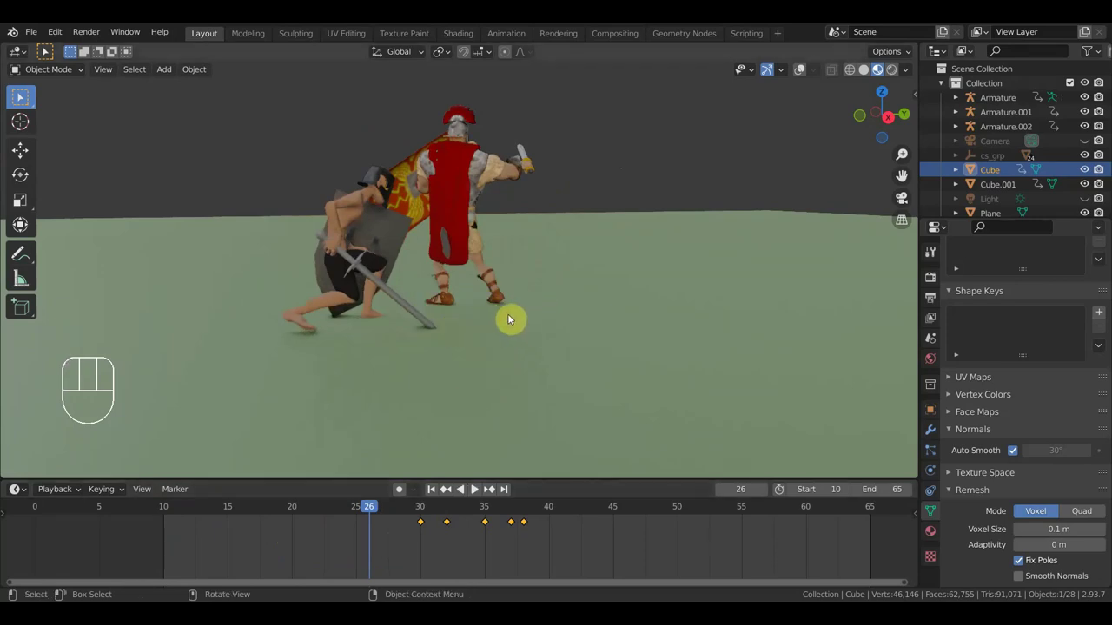
left_click(21, 96)
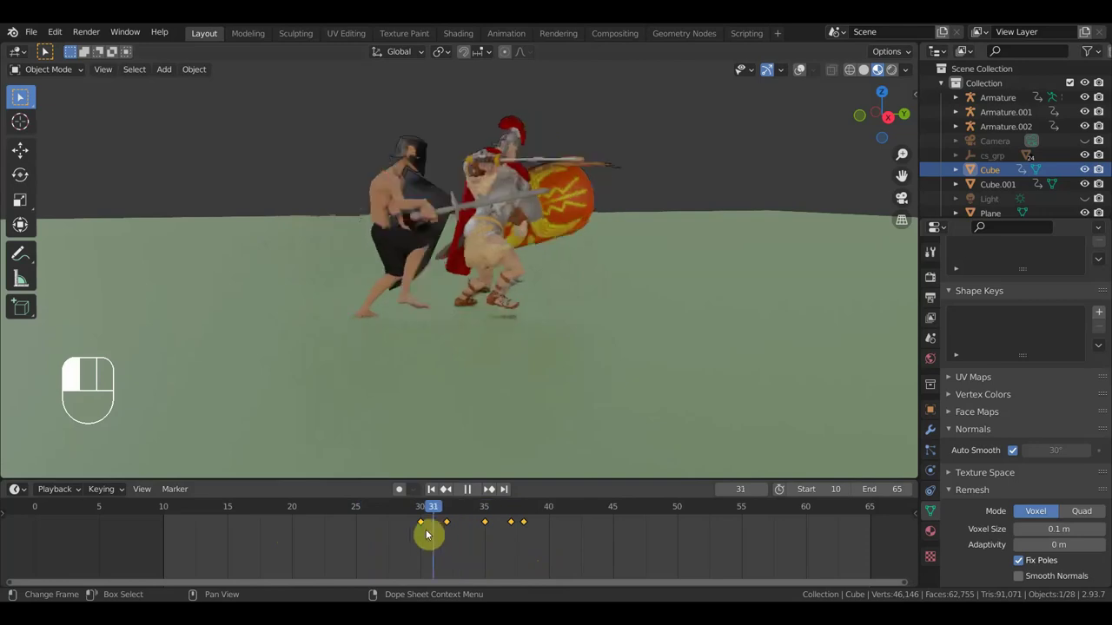
middle_click(21, 96)
left_click(20, 97)
middle_click(21, 97)
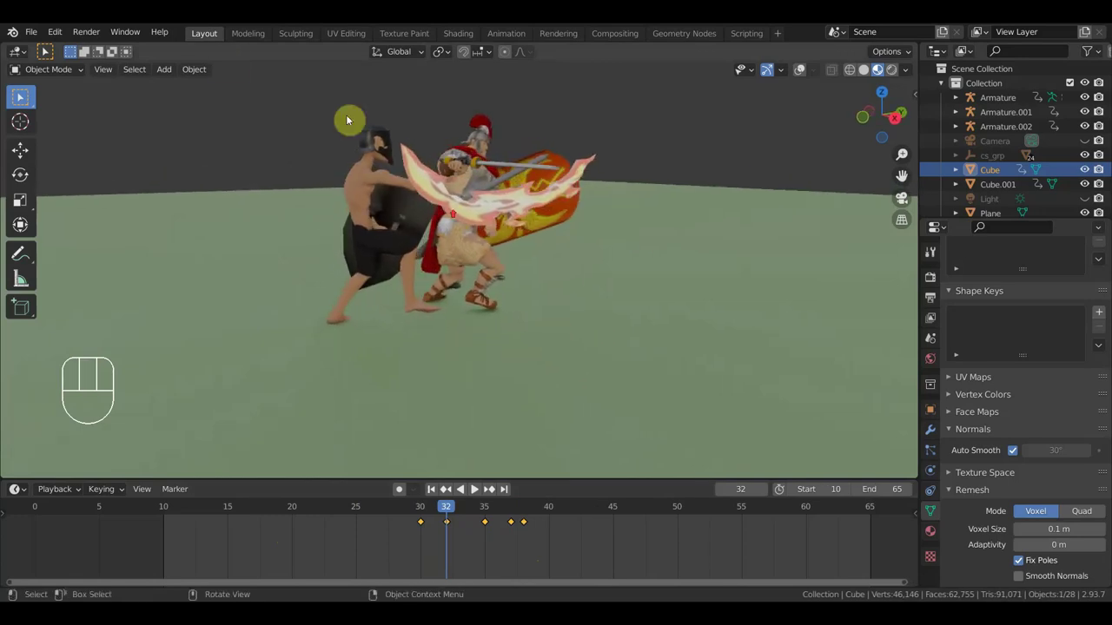
At frame 32 select the burst Cube and add Basis, Key 1, Key 2 and Key 3 shape keys
left_click(21, 96)
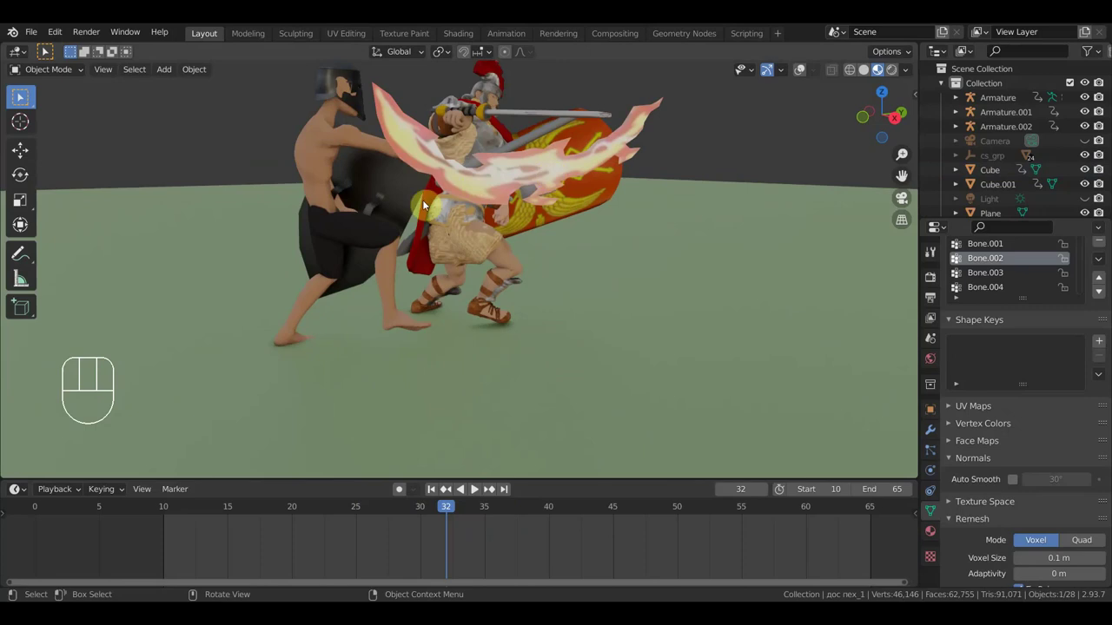
left_click(21, 96)
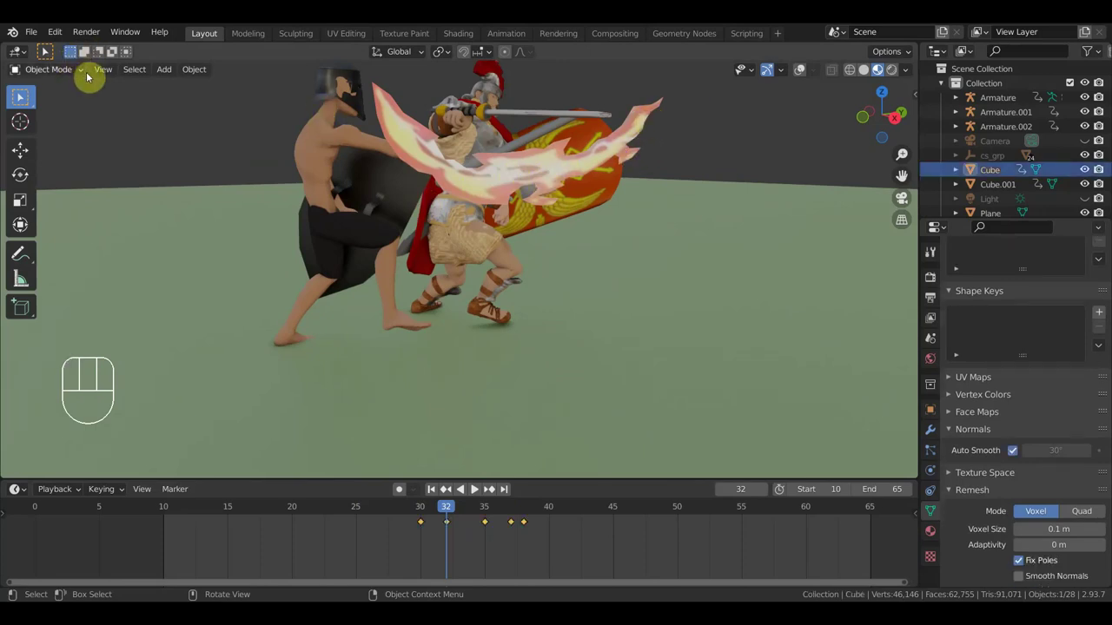
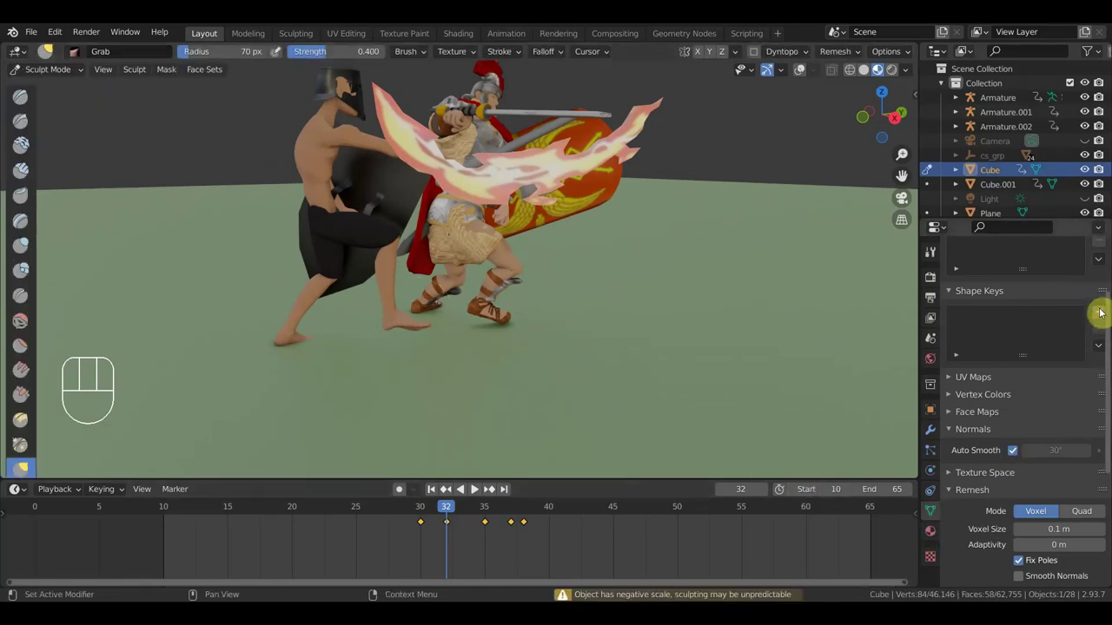
left_click_drag(1102, 318, 1002, 315)
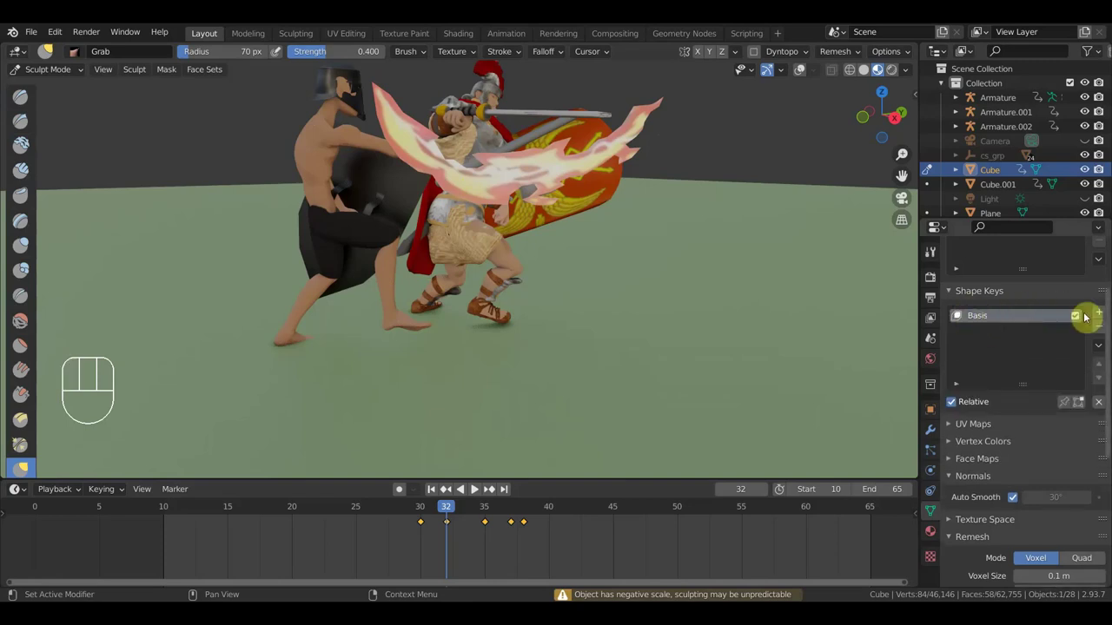
left_click_drag(1103, 316, 1018, 348)
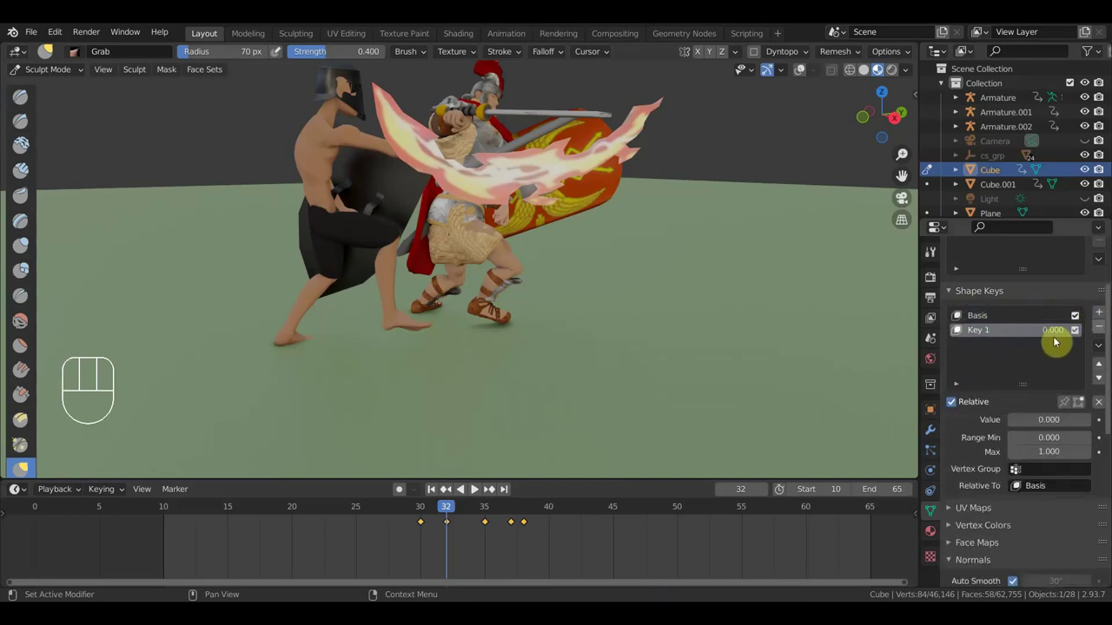
left_click(1102, 315)
left_click(1102, 315)
left_click(985, 338)
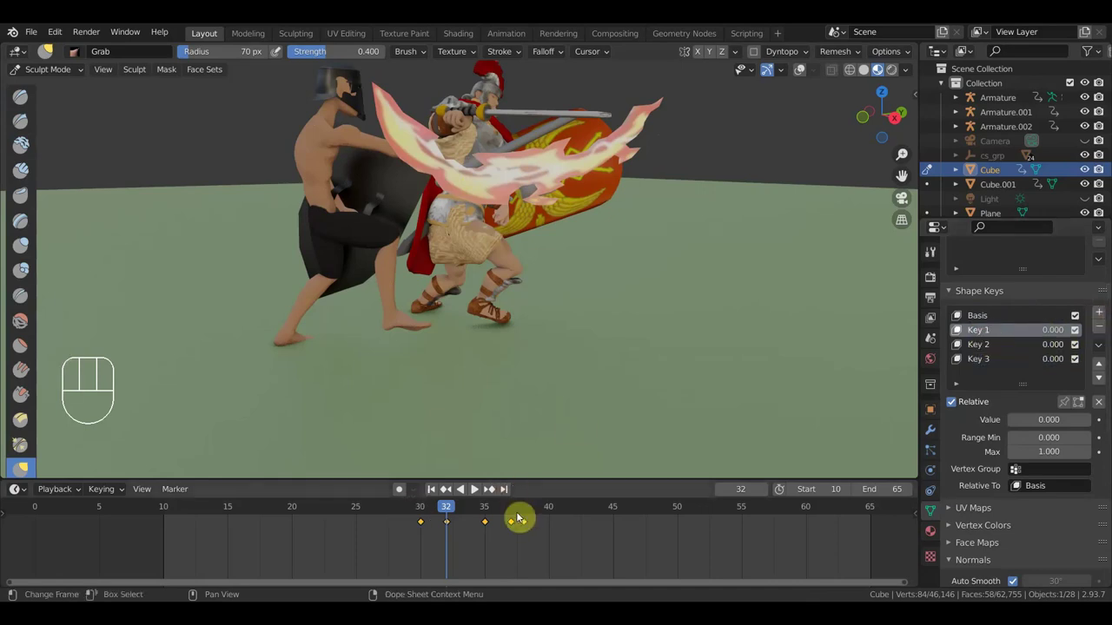
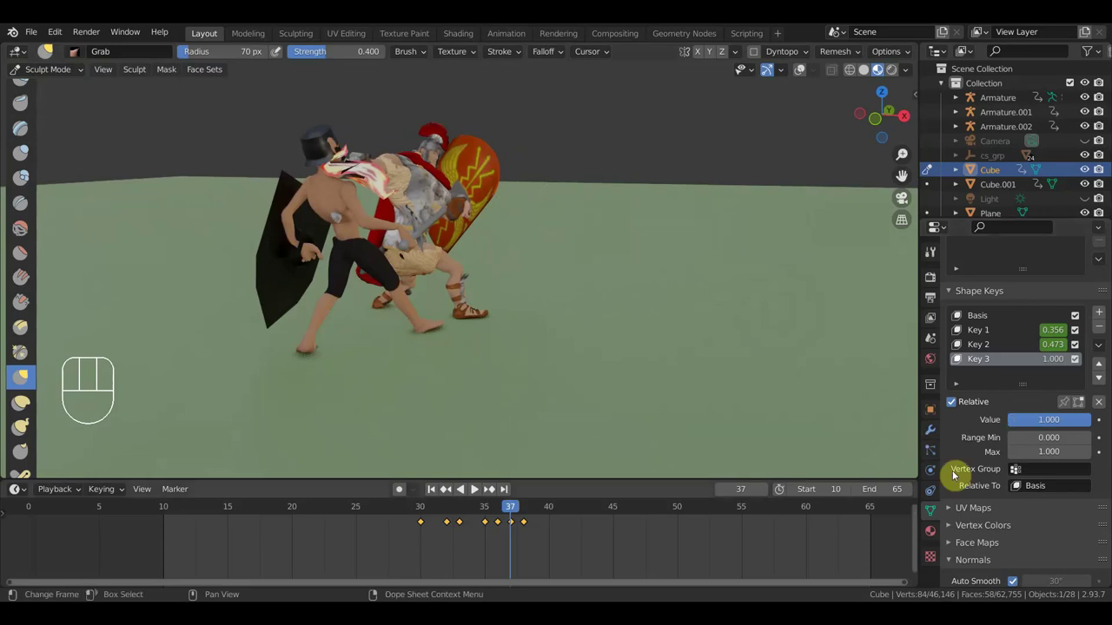
Preview the shape-key animation, zoom the timeline near frame 20 and scrub between frames 16 and 17
left_click(1090, 430)
left_click(521, 511)
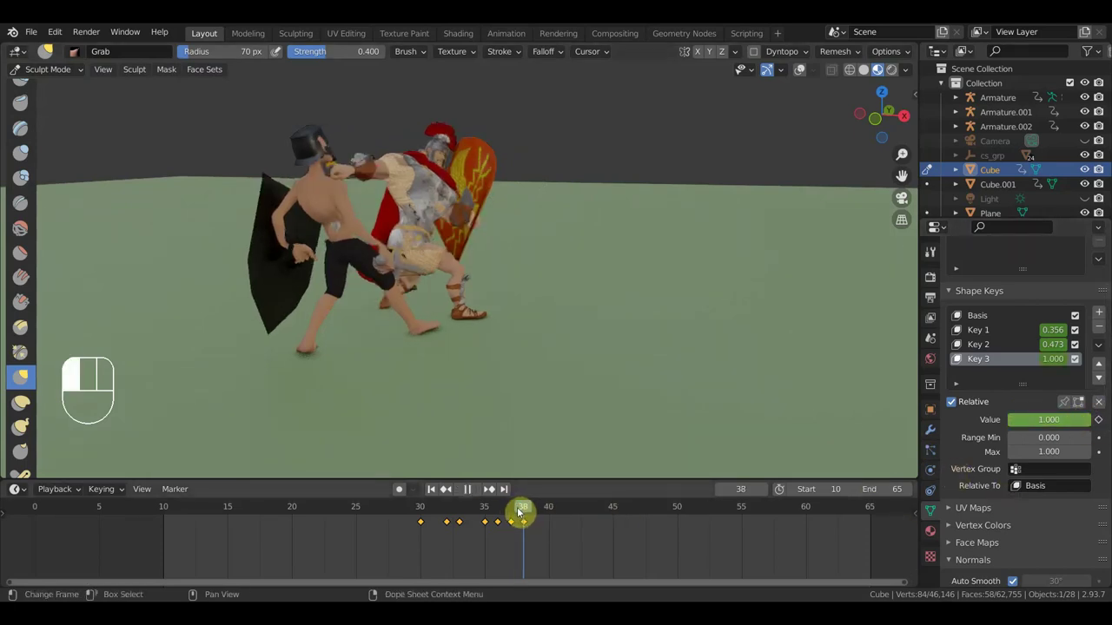
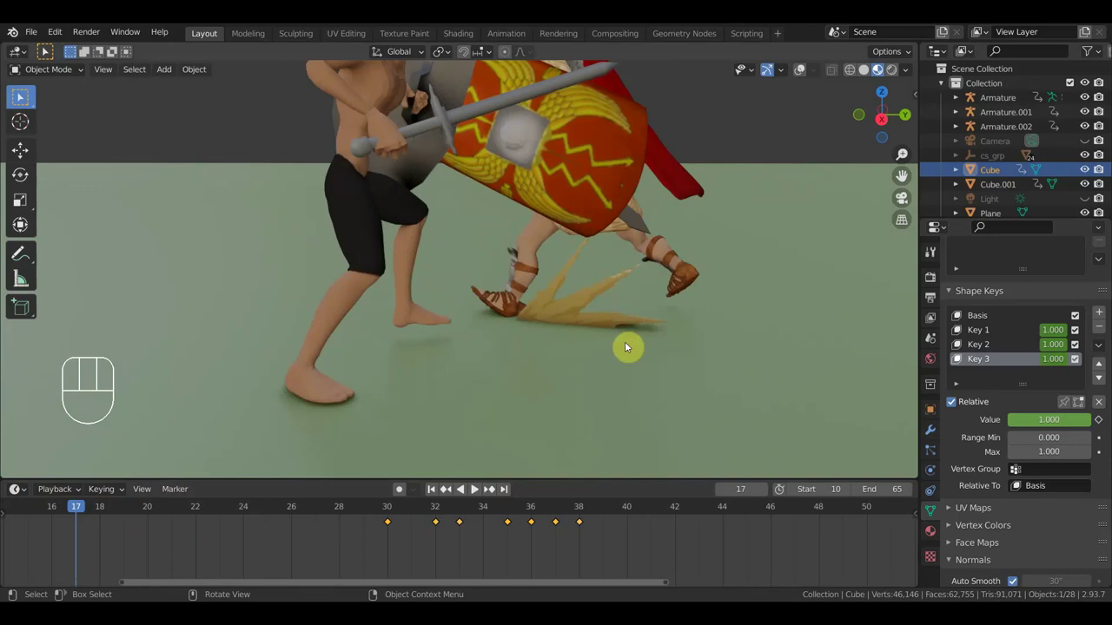
left_click_drag(154, 525, 470, 579)
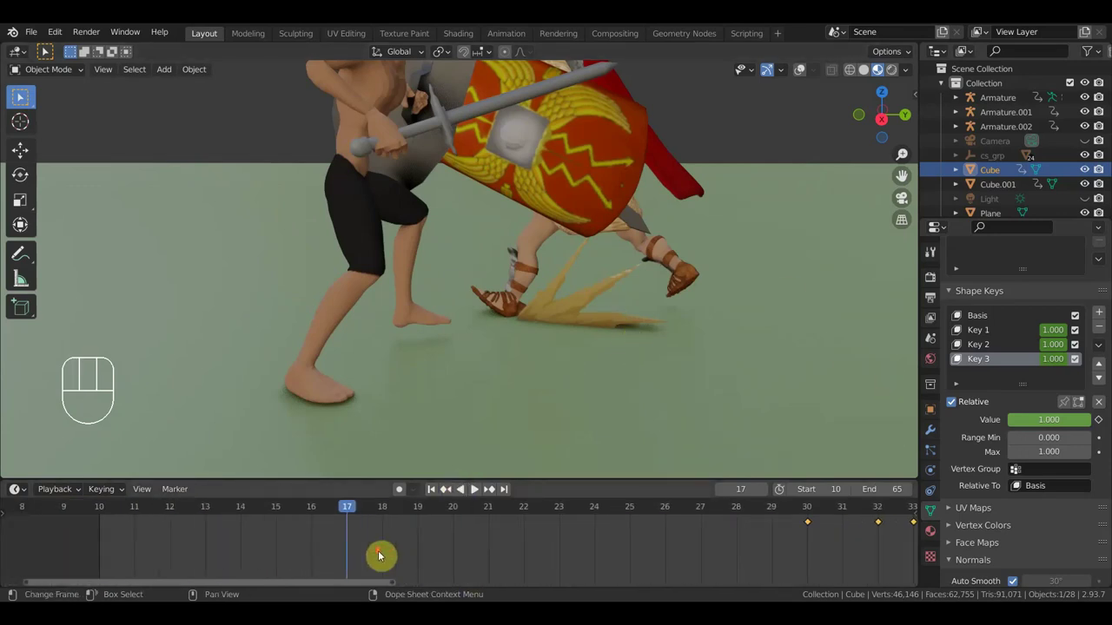
left_click(266, 513)
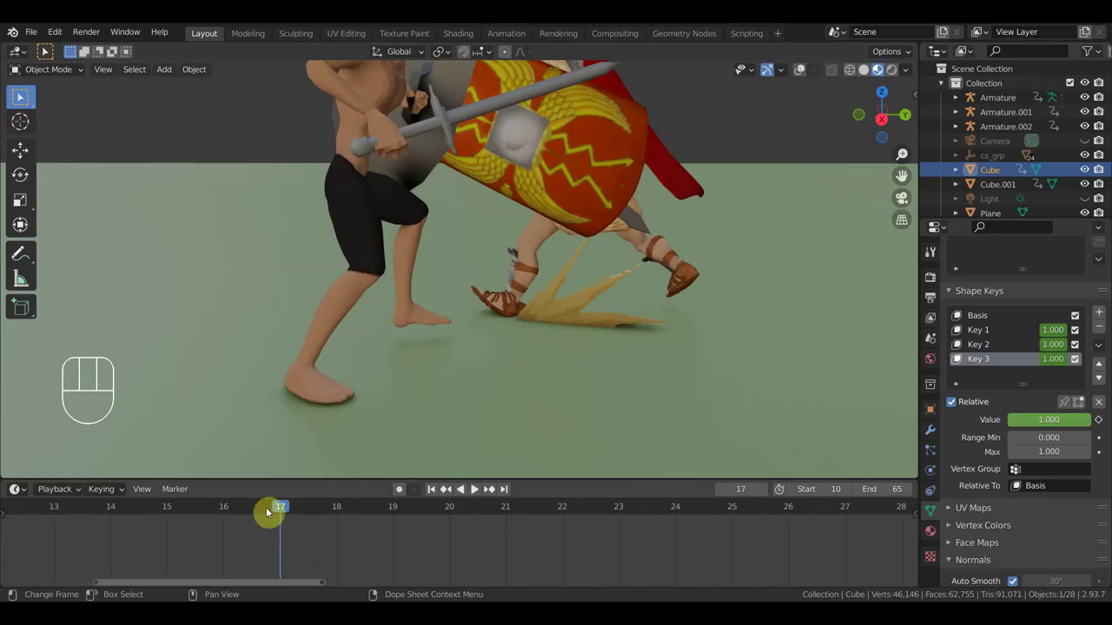
left_click(227, 515)
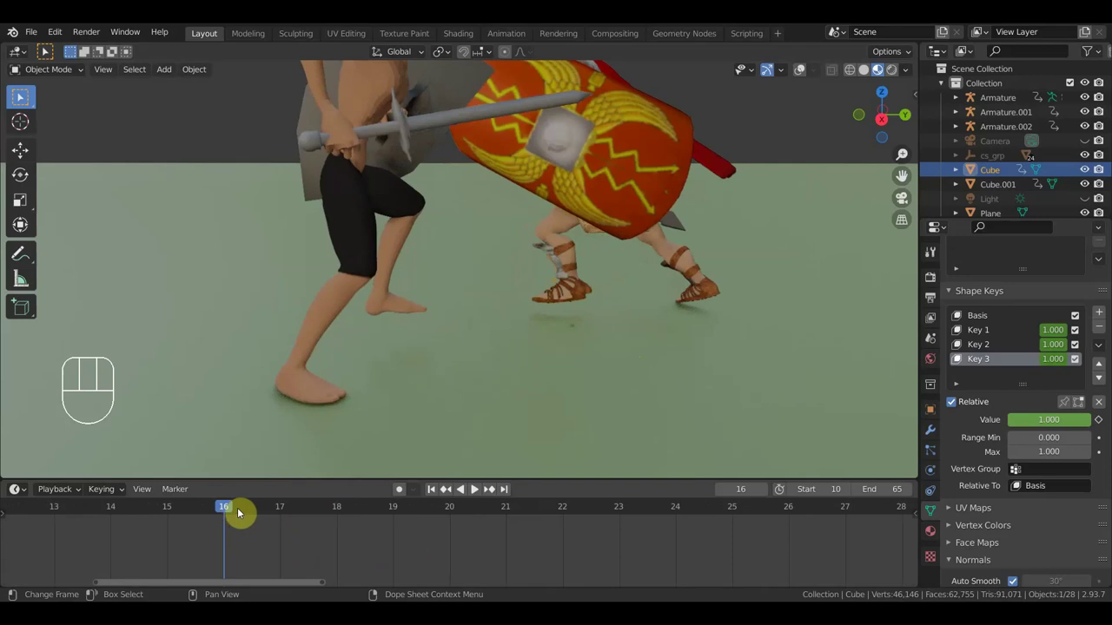
left_click(237, 512)
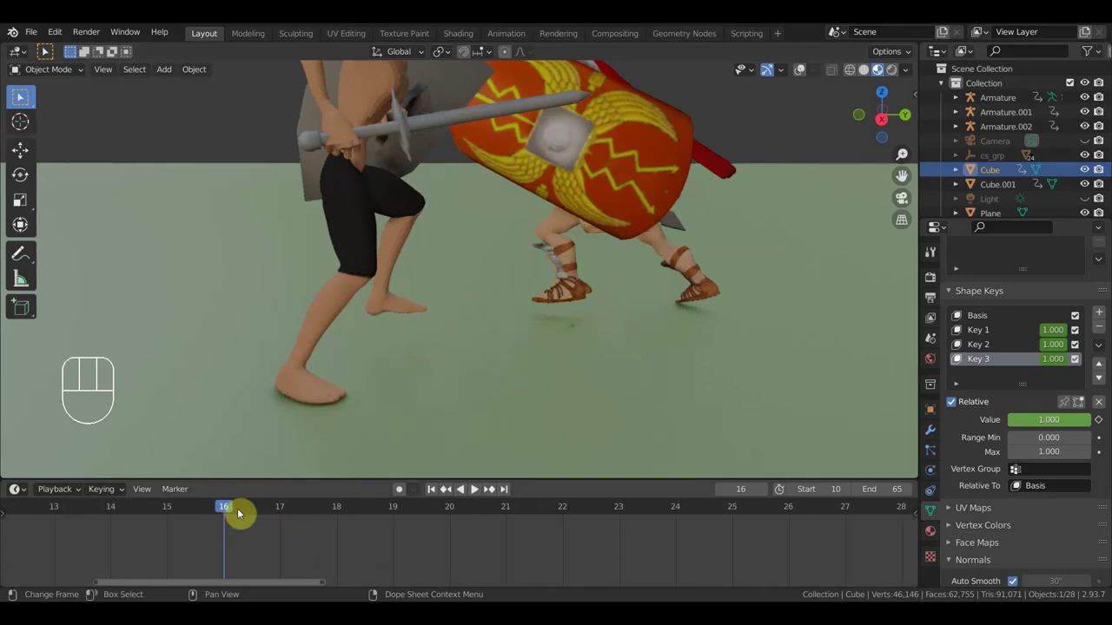
left_click(244, 515)
left_click(282, 516)
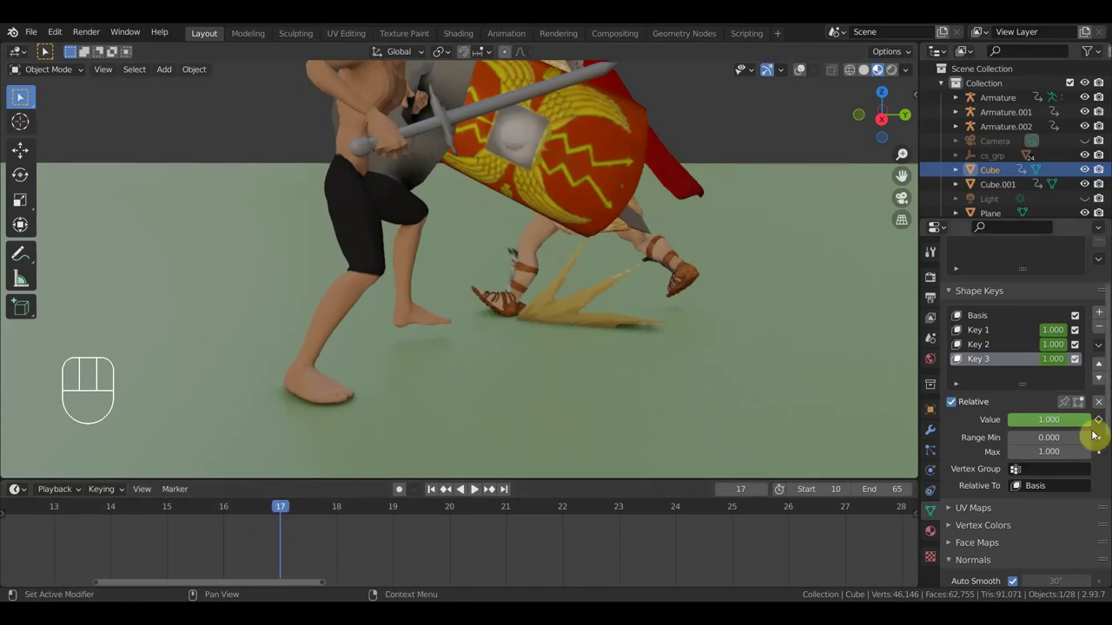
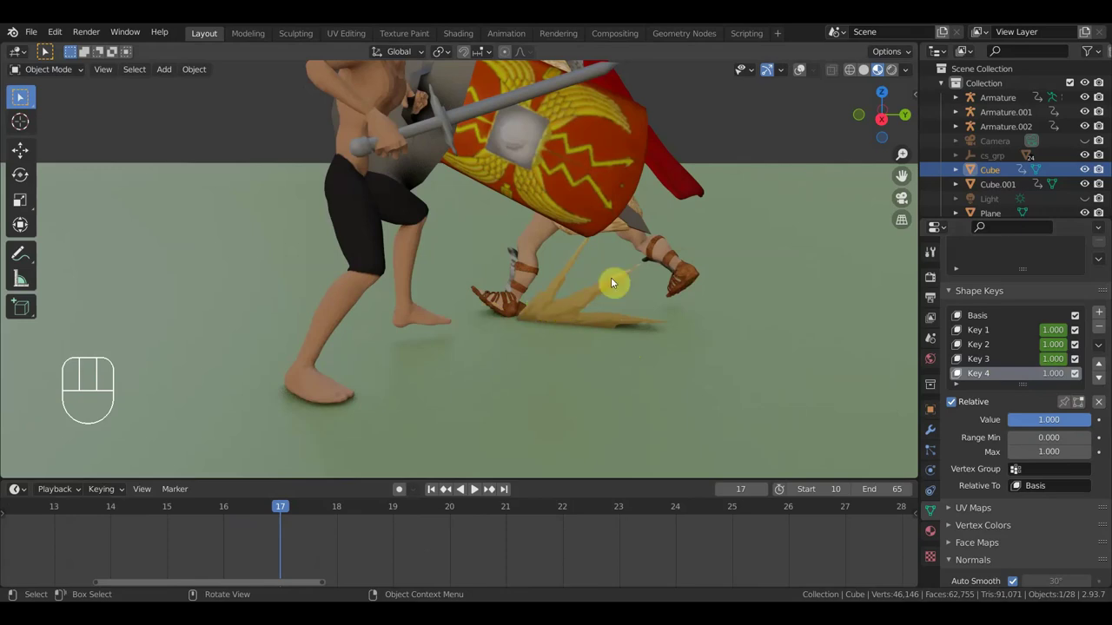
Turn overlays back on and make the second burst mesh Cube.001 the active object
left_click(803, 75)
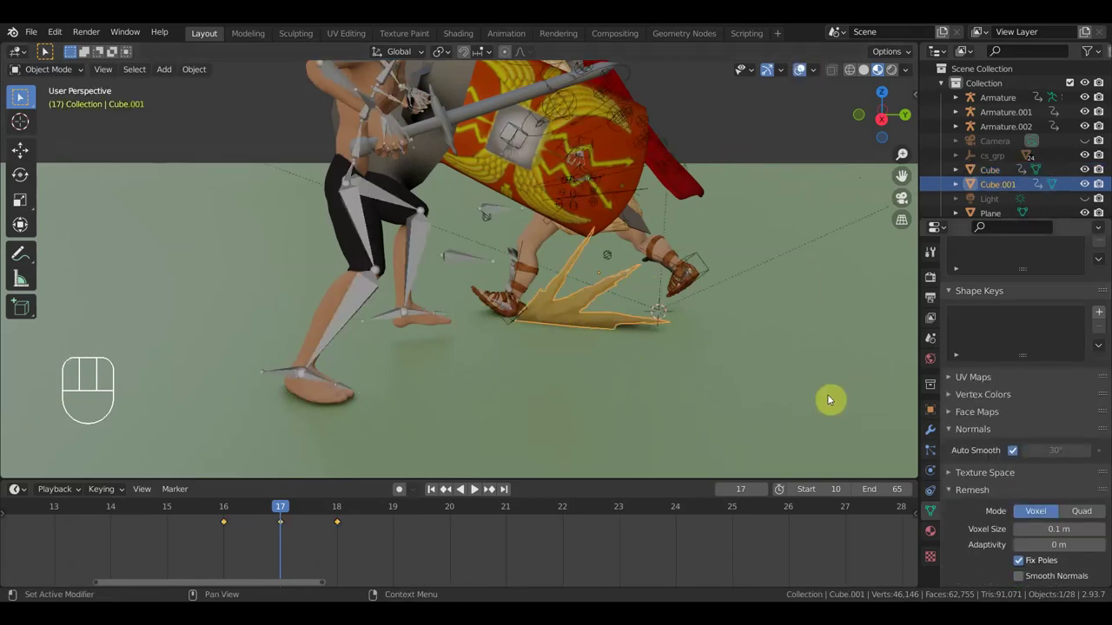
left_click(932, 514)
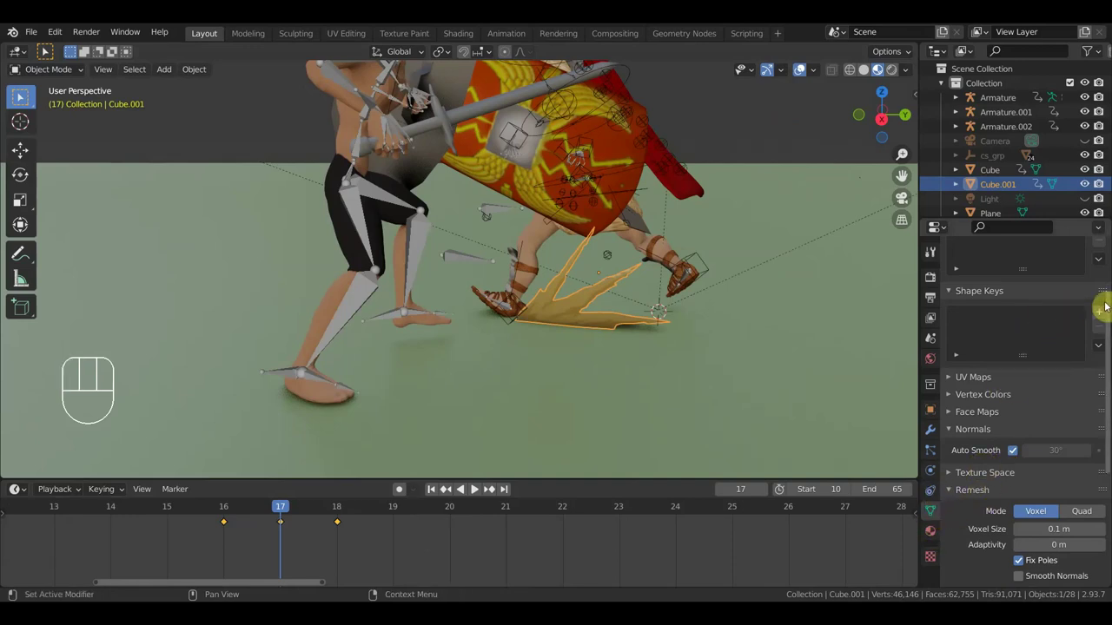
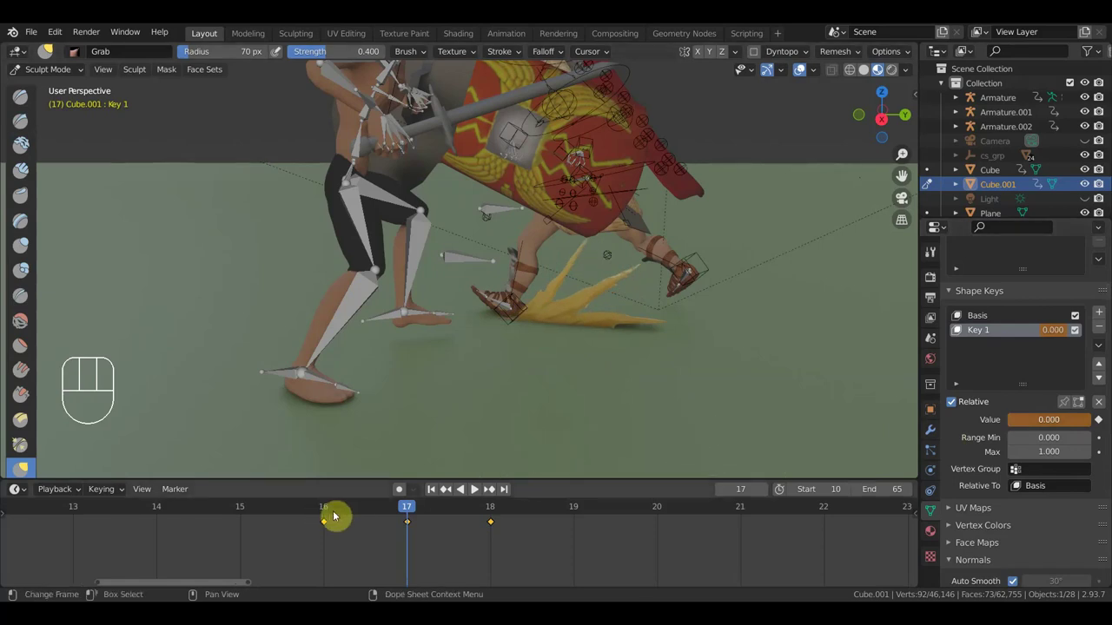
Work the timeline around frames 17 and 18 while shaping Cube.001's Key 1 and Key 2
left_click_drag(445, 515, 416, 521)
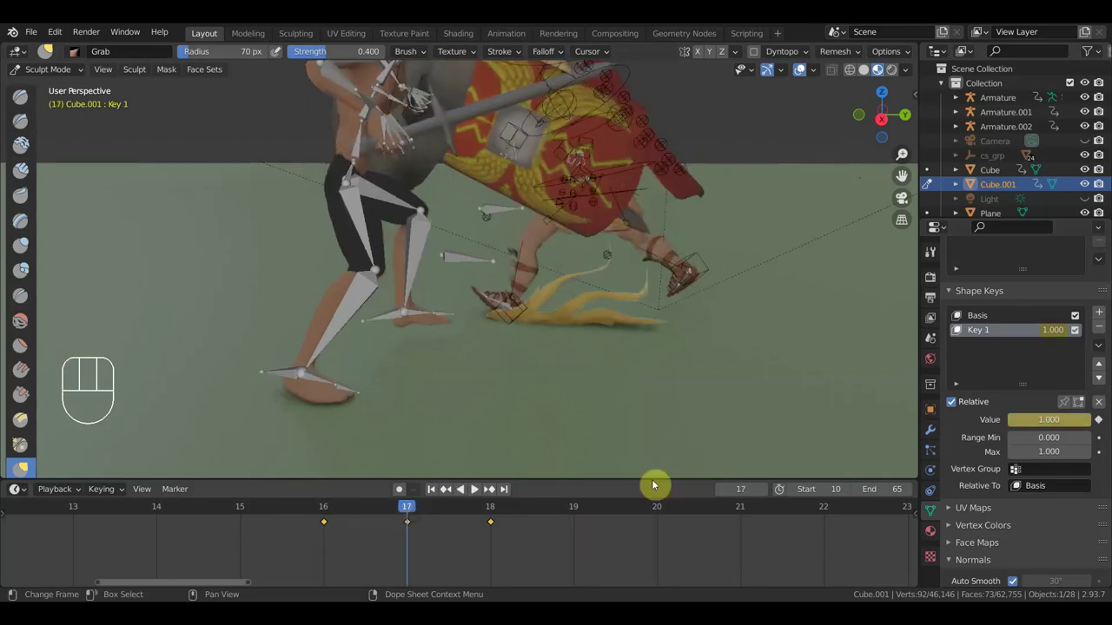
left_click_drag(531, 547, 468, 512)
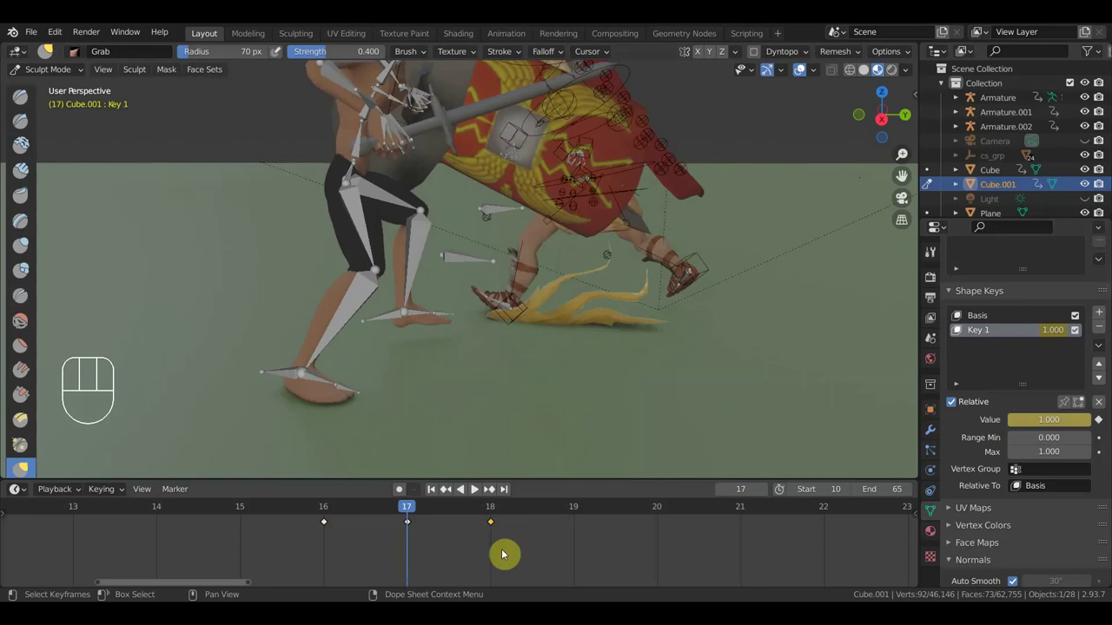
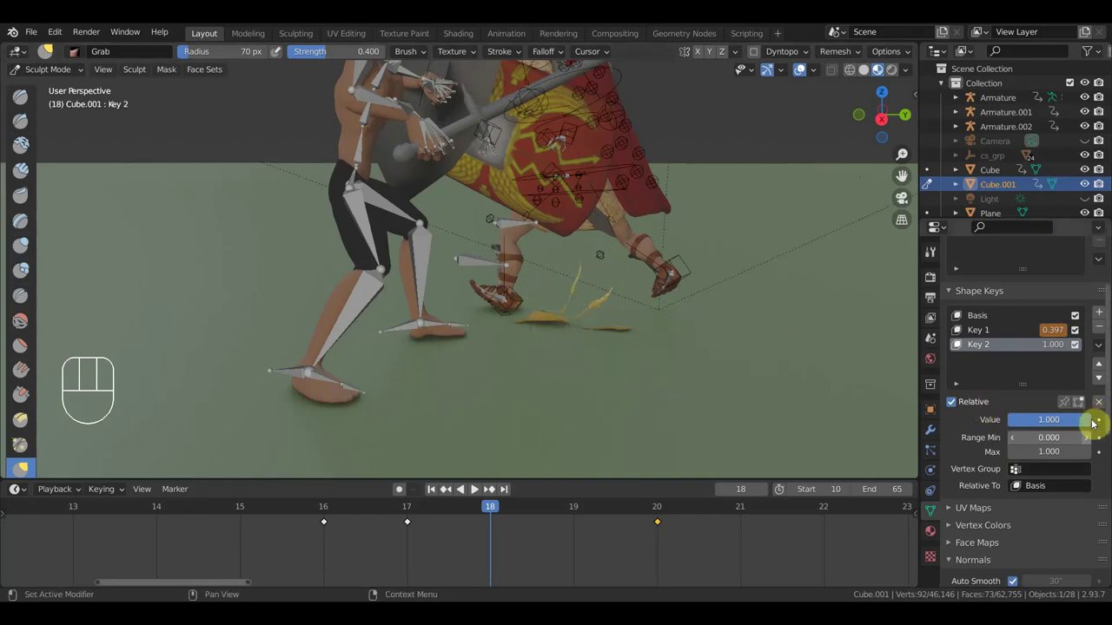
Key Key 2's value at frame 18, shift that key to frame 19, then key value 1.0 at frame 18
left_click(474, 489)
left_click_drag(450, 511, 984, 484)
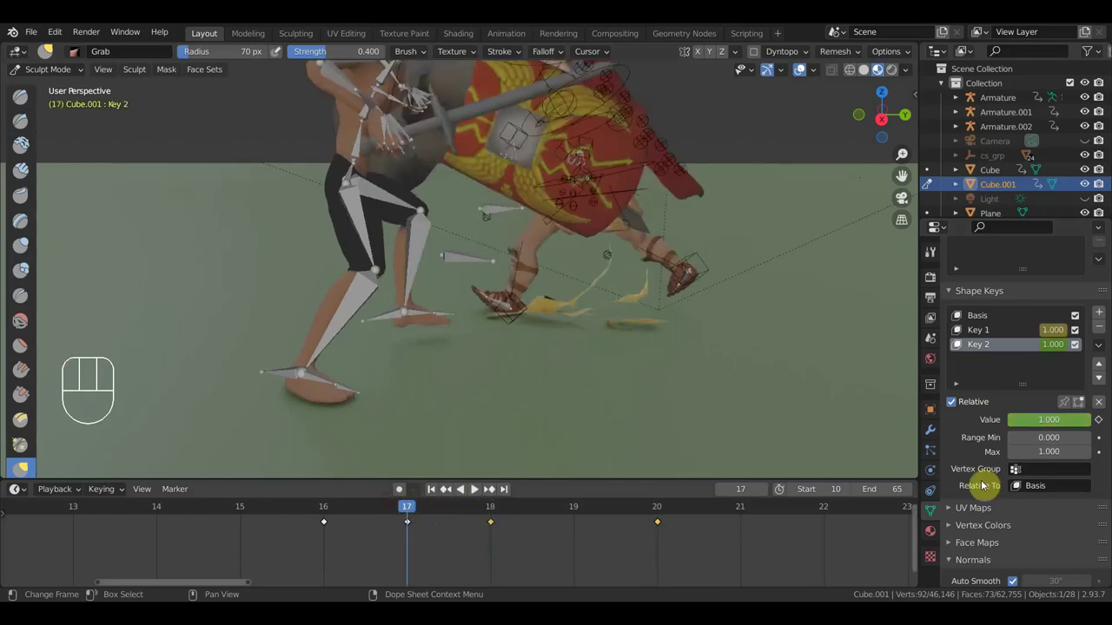
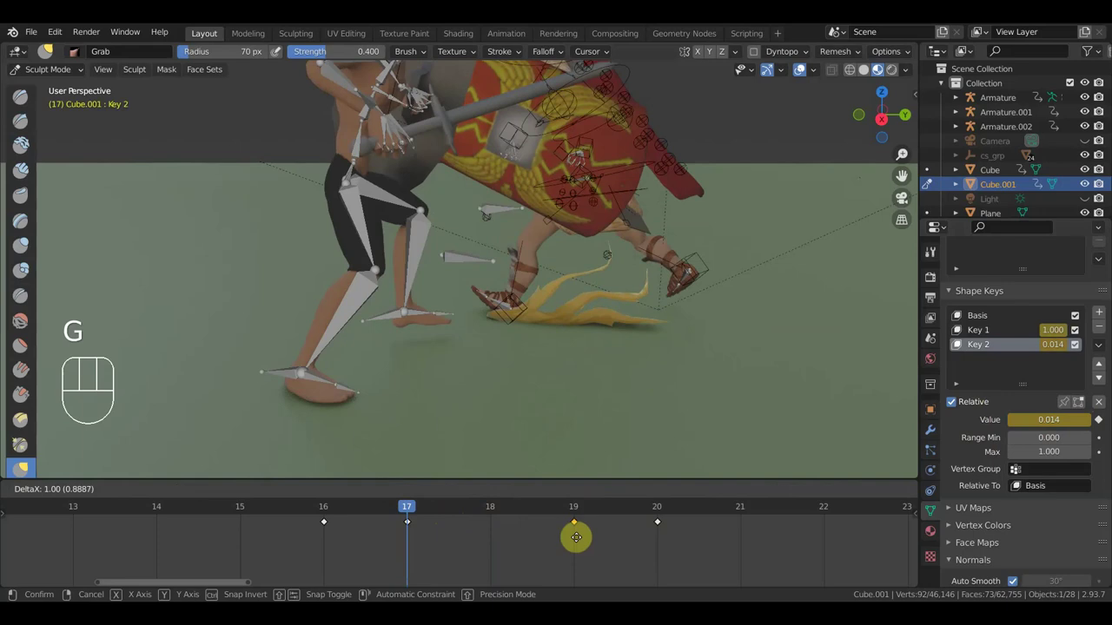
left_click_drag(499, 514, 529, 514)
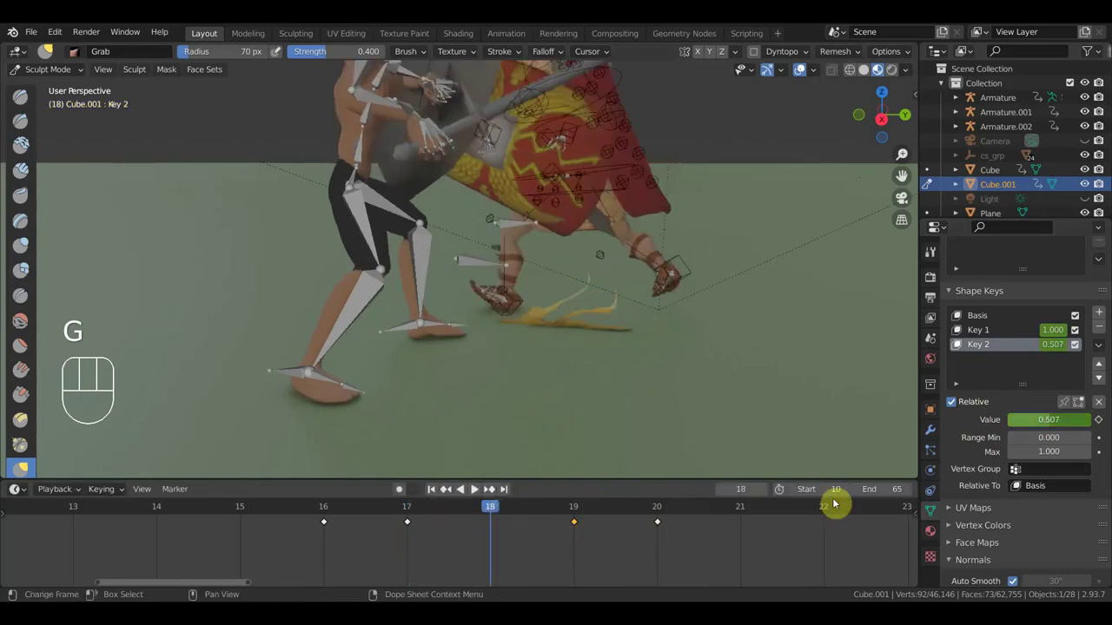
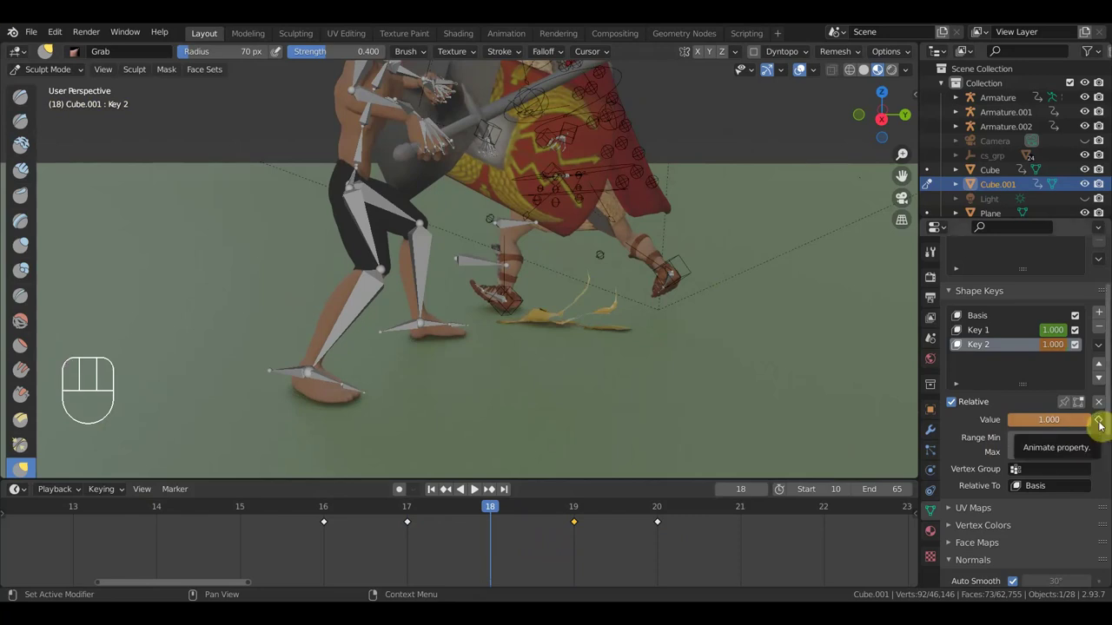
left_click(577, 513)
left_click_drag(575, 514, 474, 489)
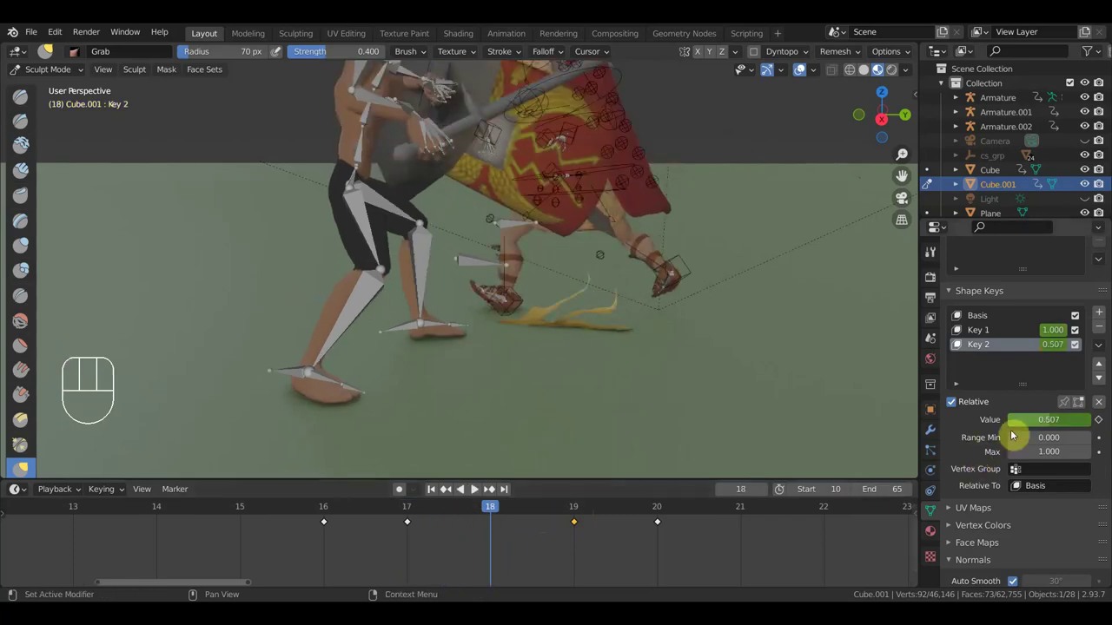
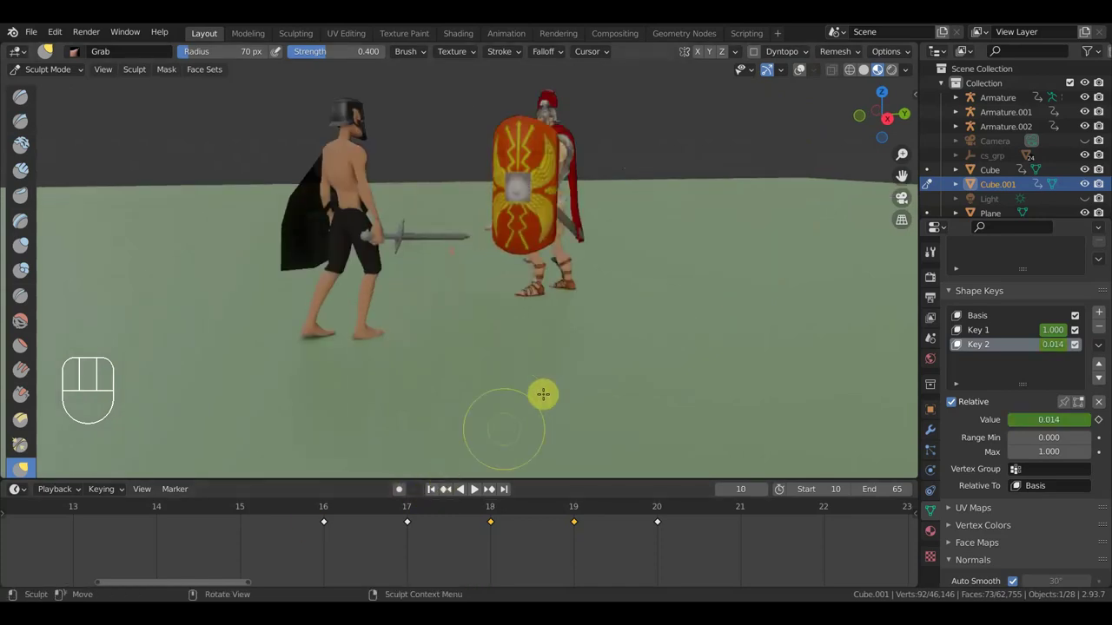
Play the fight animation through the clash, widen the timeline and pause at frame 33
key("space")
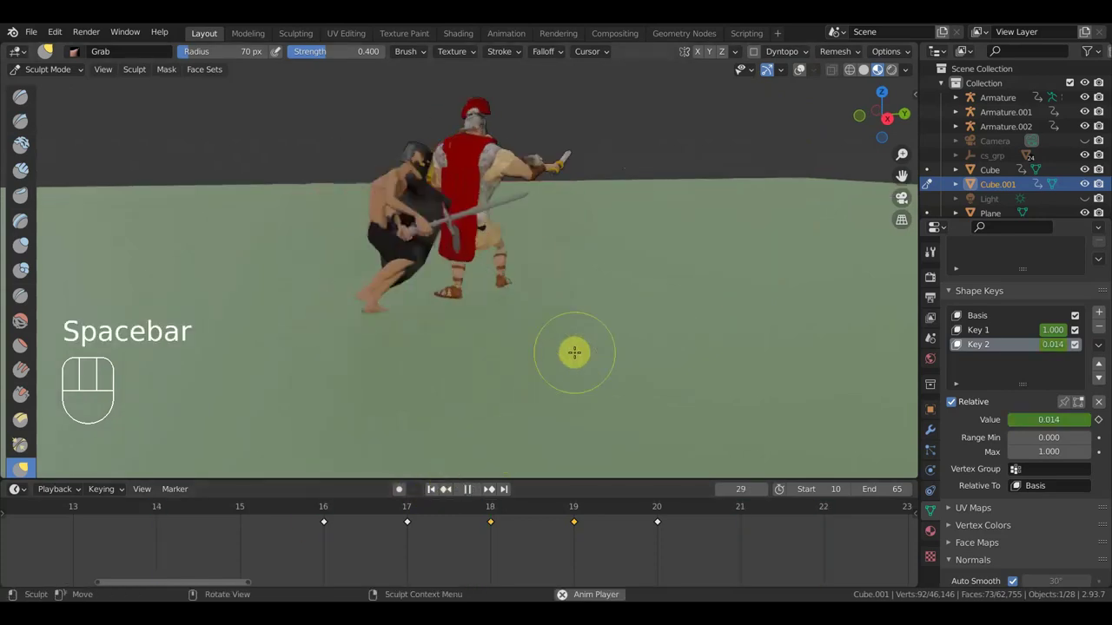
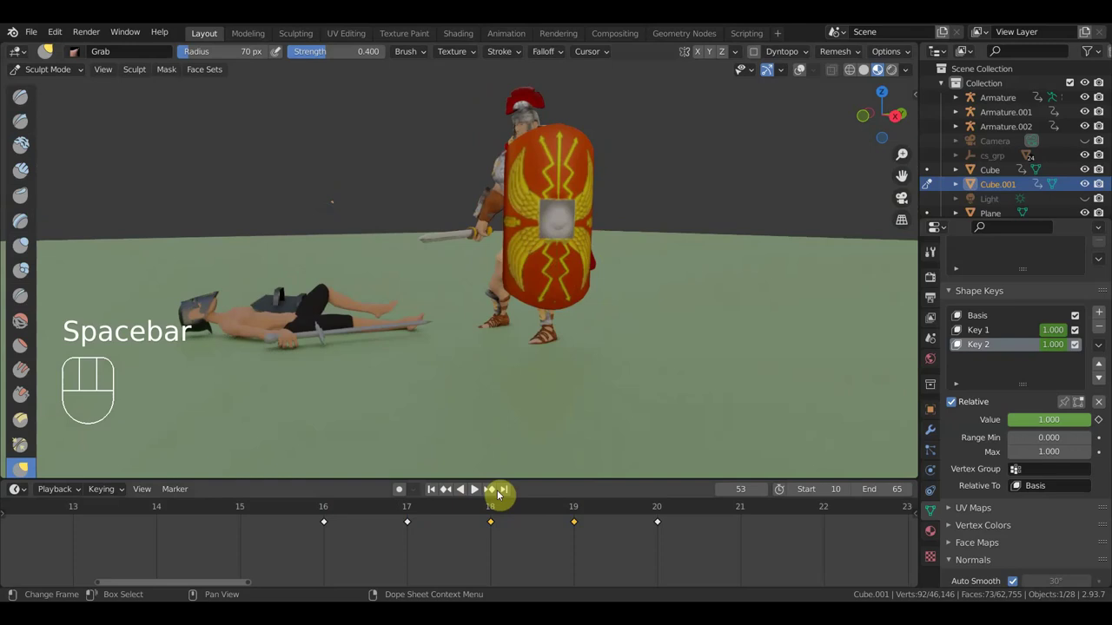
left_click(413, 513)
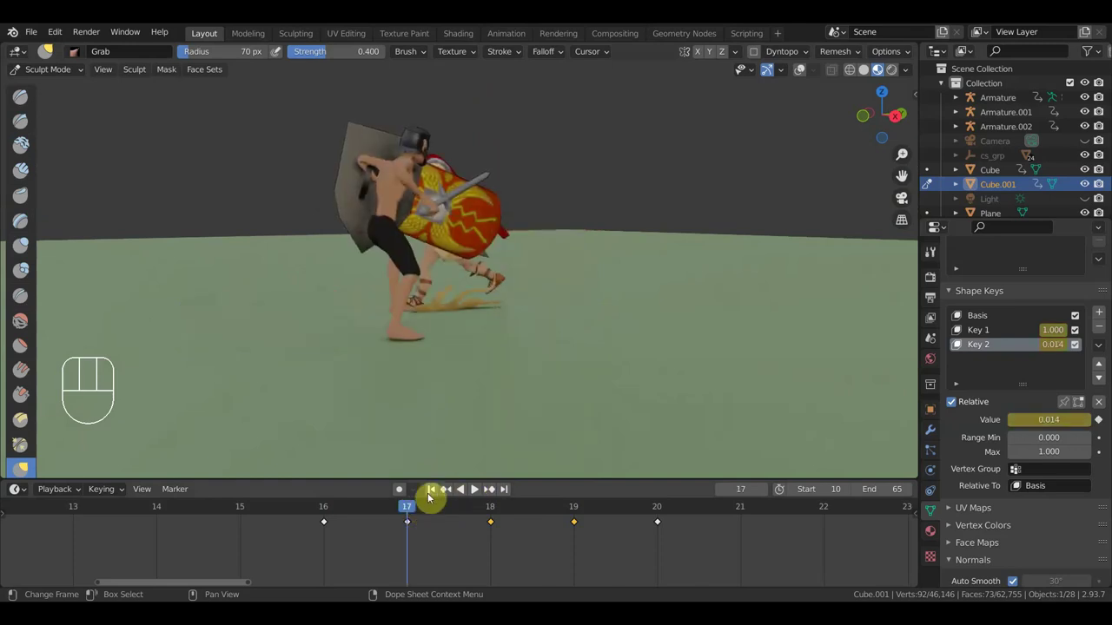
left_click_drag(342, 513, 732, 528)
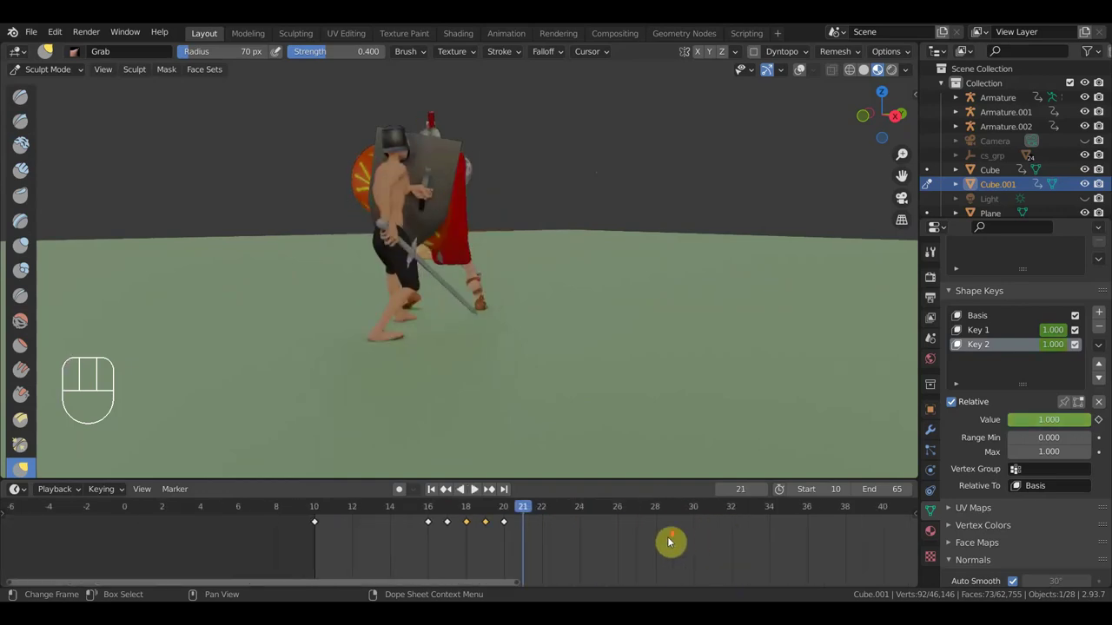
left_click_drag(584, 560, 518, 578)
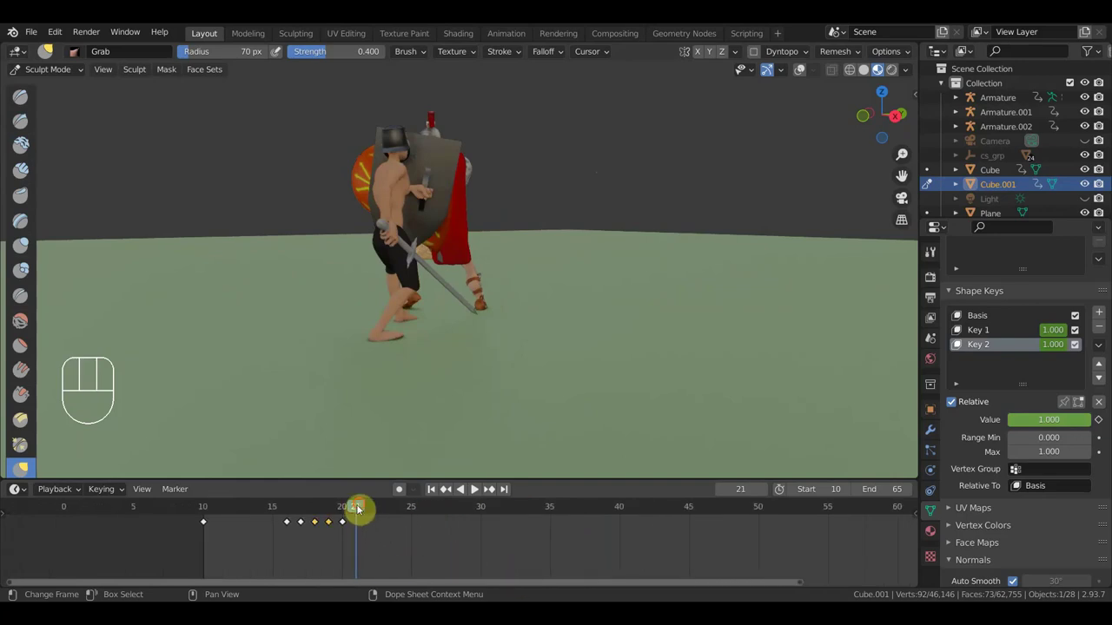
left_click_drag(387, 509, 524, 537)
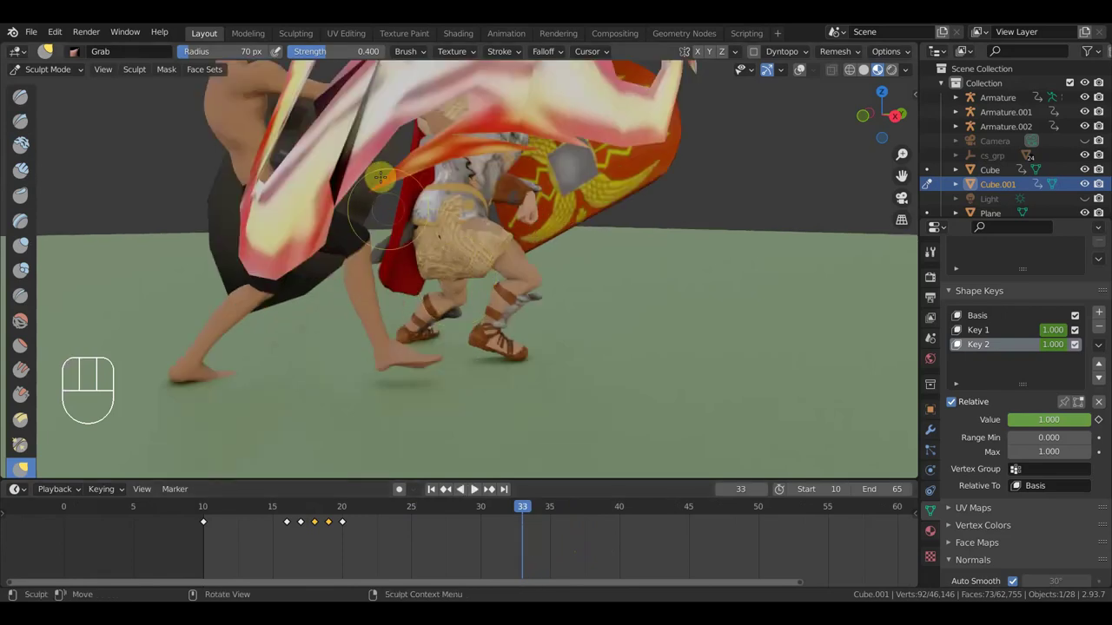
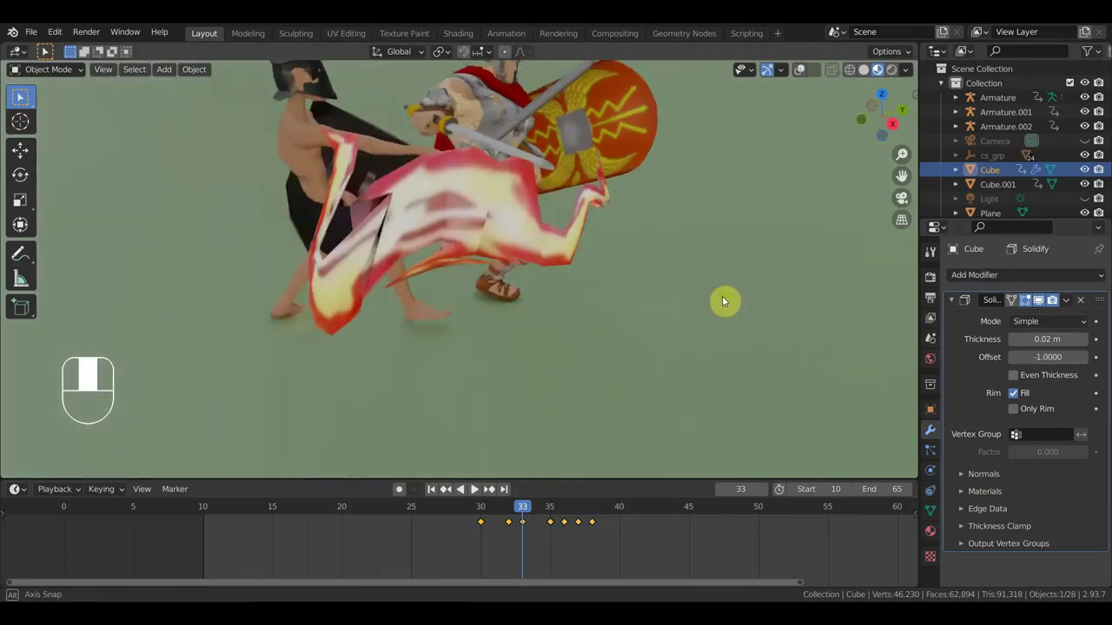
Orbit around the fighters, play the scene and attempt to apply the Solidify modifier (fails)
middle_click(622, 360)
left_click_drag(629, 357, 535, 307)
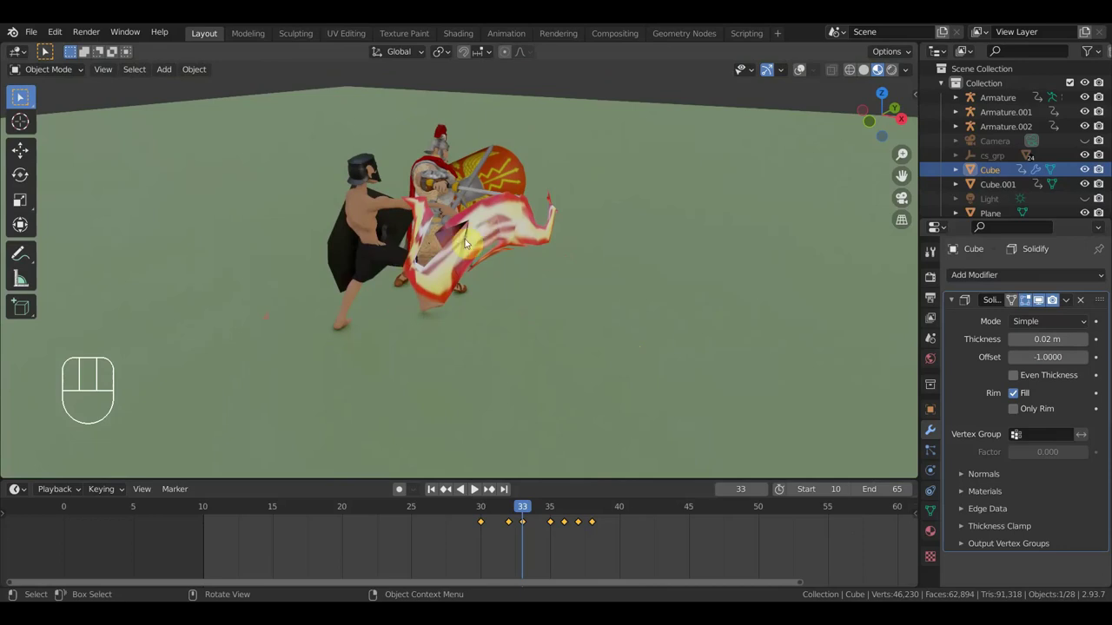
left_click_drag(505, 395, 513, 376)
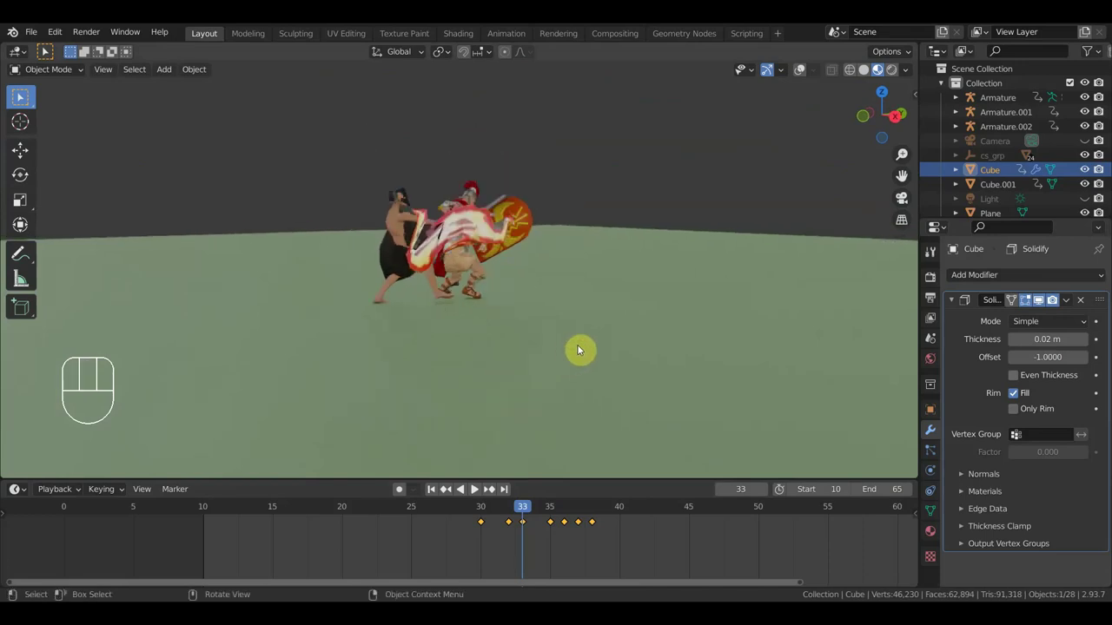
key("space")
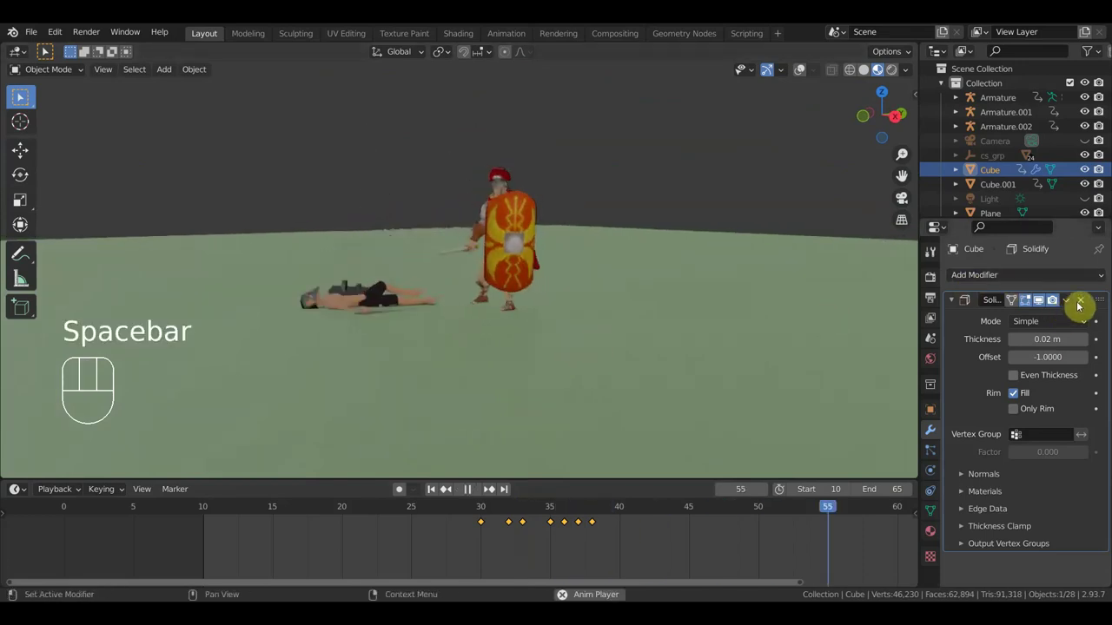
left_click_drag(1076, 302, 800, 314)
left_click_drag(764, 309, 798, 314)
left_click_drag(748, 310, 735, 306)
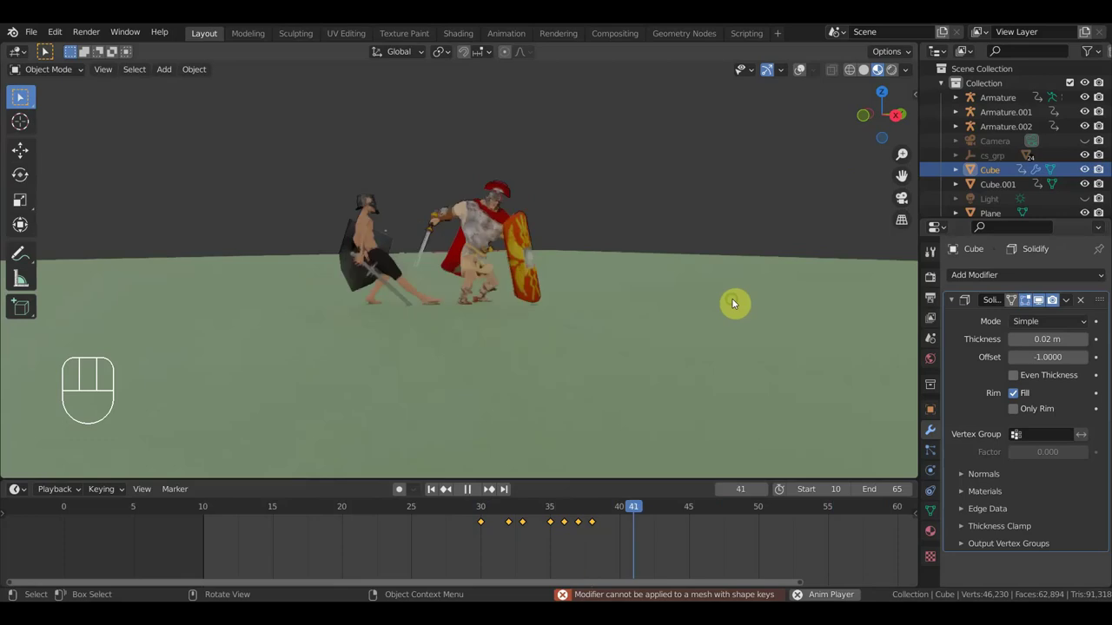
Keep playing and pausing the animation while orbiting in close to the fighters
key("space")
left_click_drag(648, 277, 672, 280)
key("space")
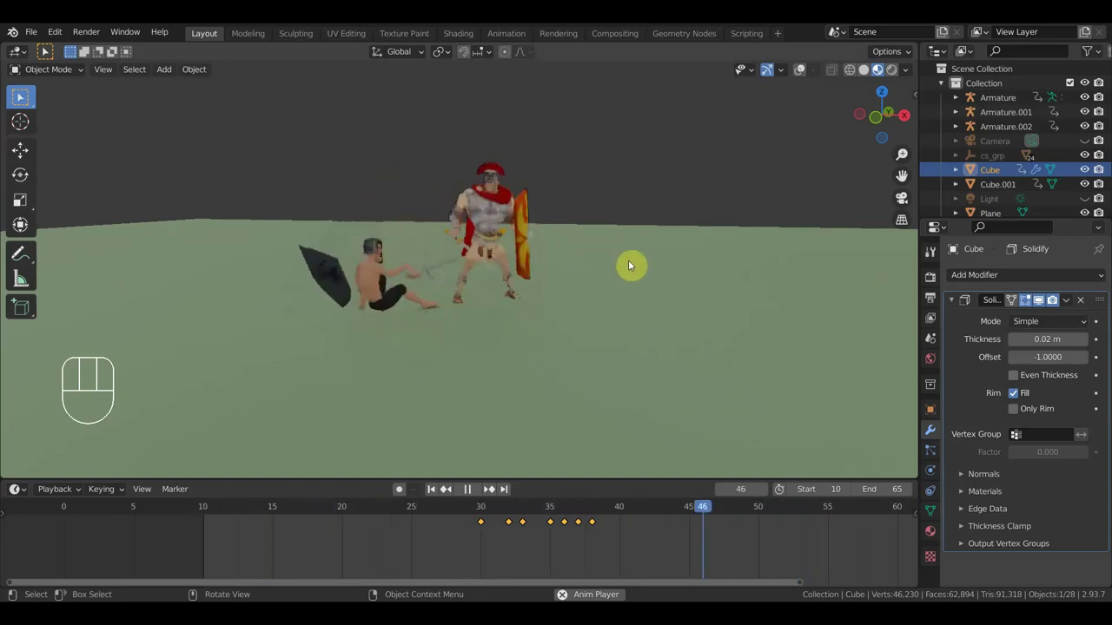
left_click_drag(604, 264, 594, 263)
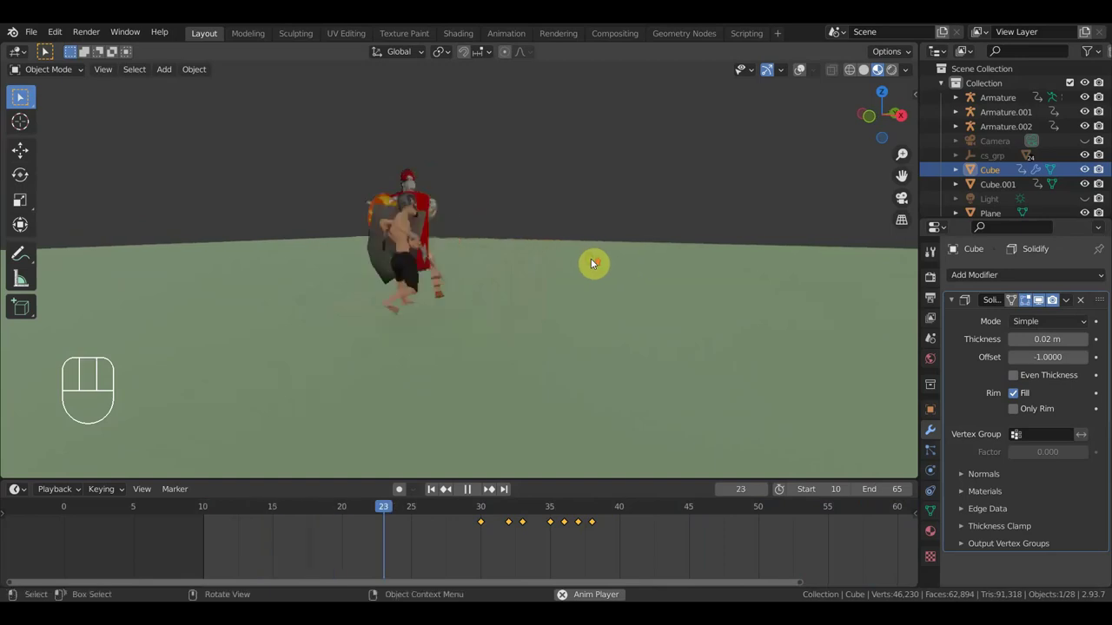
left_click_drag(591, 264, 639, 264)
left_click_drag(620, 266, 579, 265)
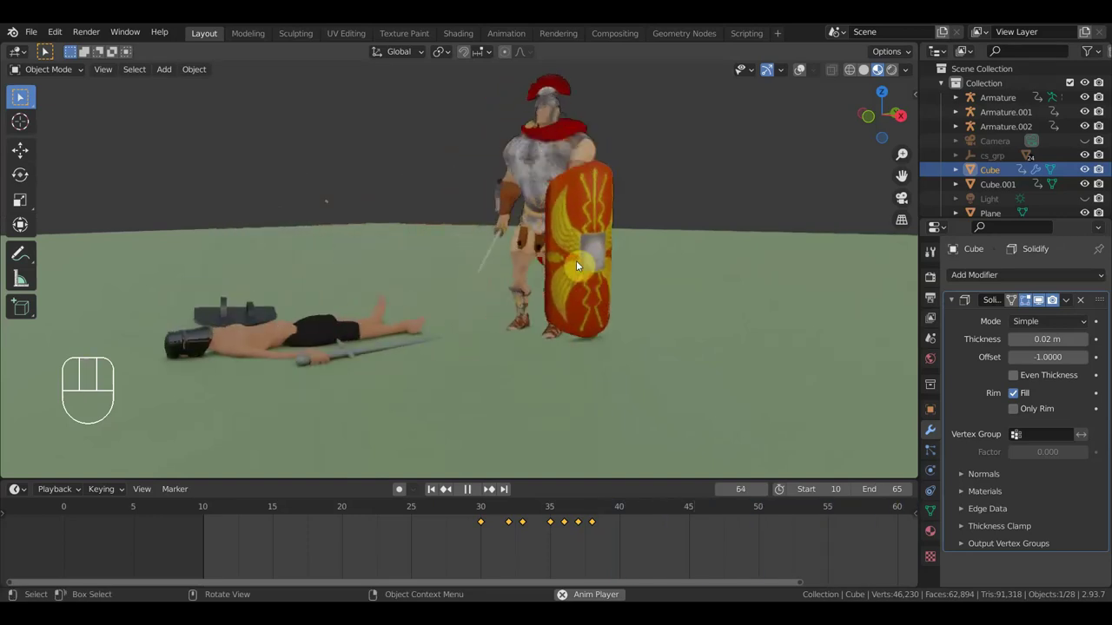
key("space")
Delete the Cube's dope-sheet keyframes at frames 33 and 35
left_click_drag(579, 517, 537, 519)
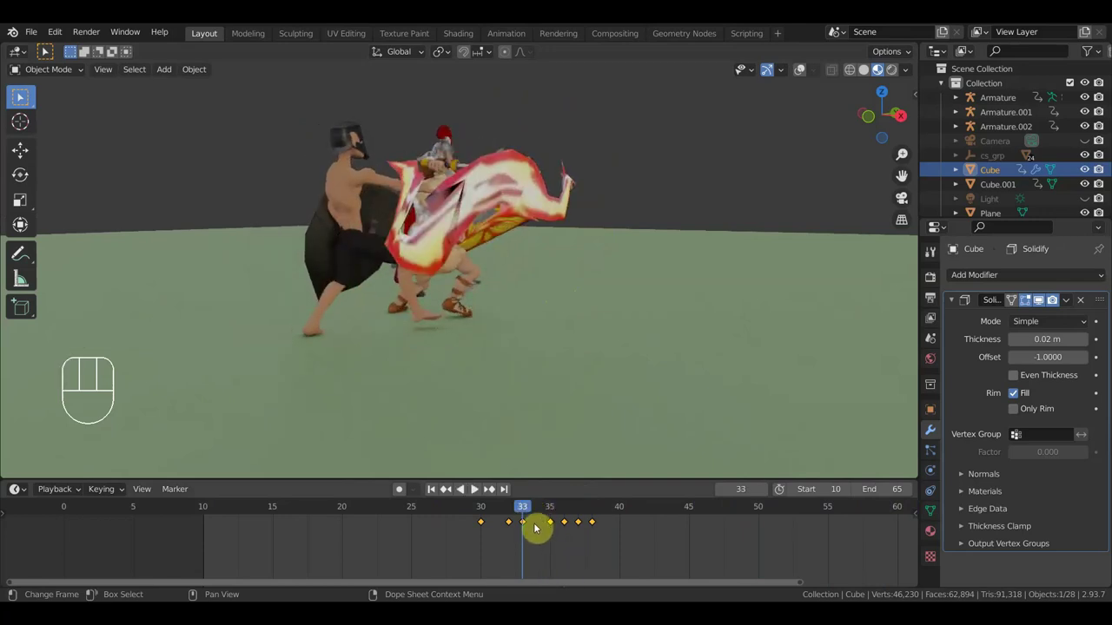
left_click_drag(538, 544, 521, 522)
key("Delete")
left_click(552, 519)
left_click_drag(550, 535, 545, 516)
key("Delete")
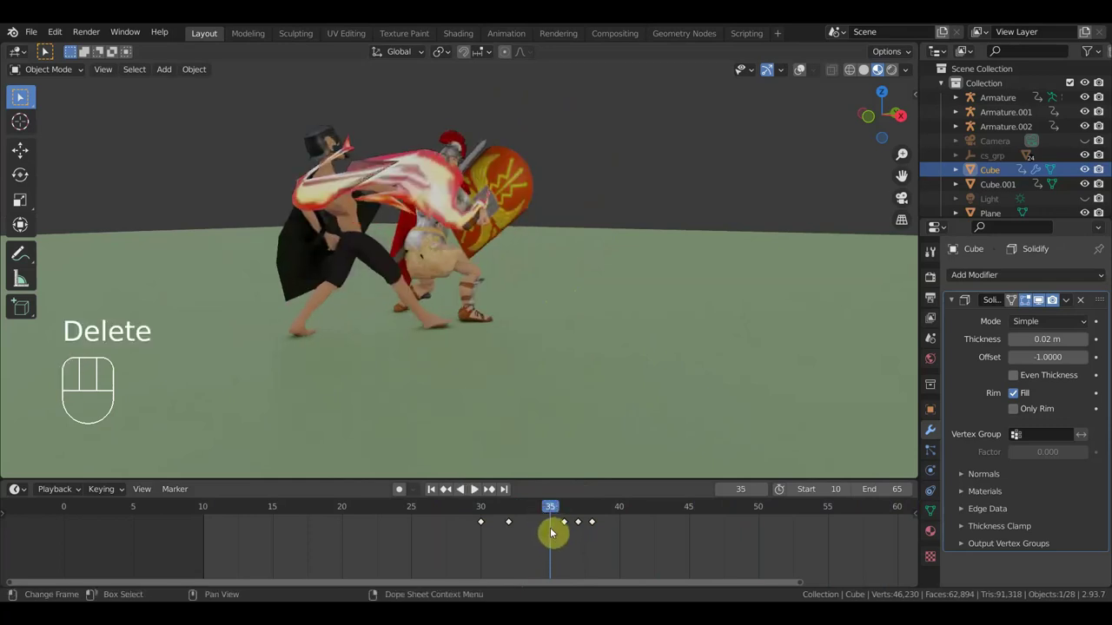
left_click_drag(531, 510, 468, 448)
Step through the animation frame by frame and settle on frame 32 showing the thickened slash
key("space")
key("space")
key("space")
key("space")
key("space")
left_click(458, 510)
key("space")
left_click(566, 515)
left_click_drag(574, 516, 529, 387)
left_click_drag(628, 257, 615, 242)
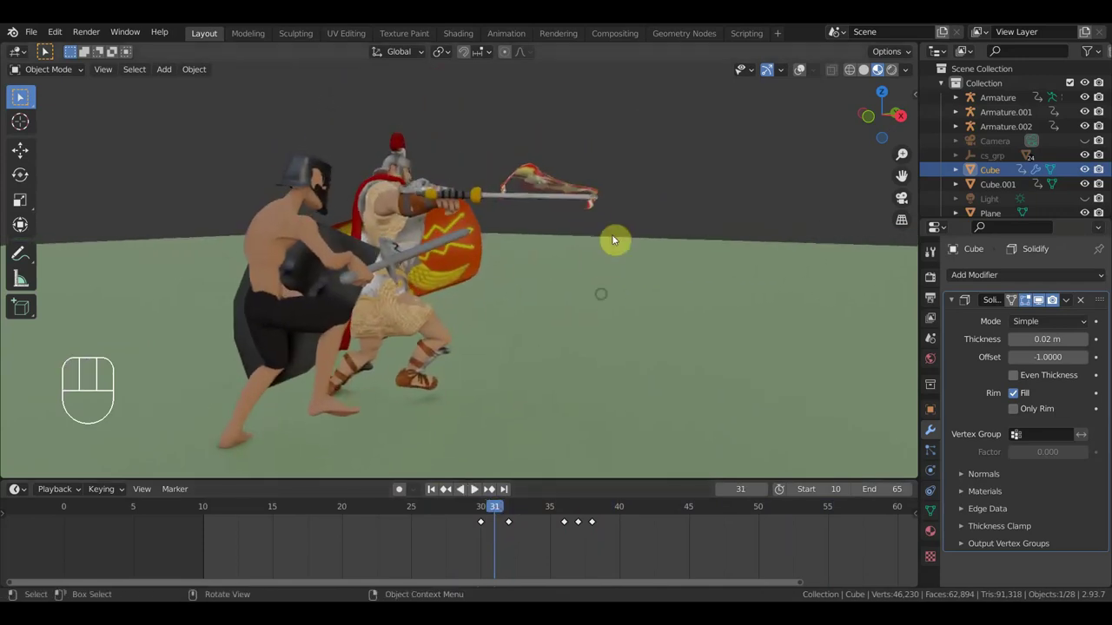
left_click_drag(570, 222, 605, 199)
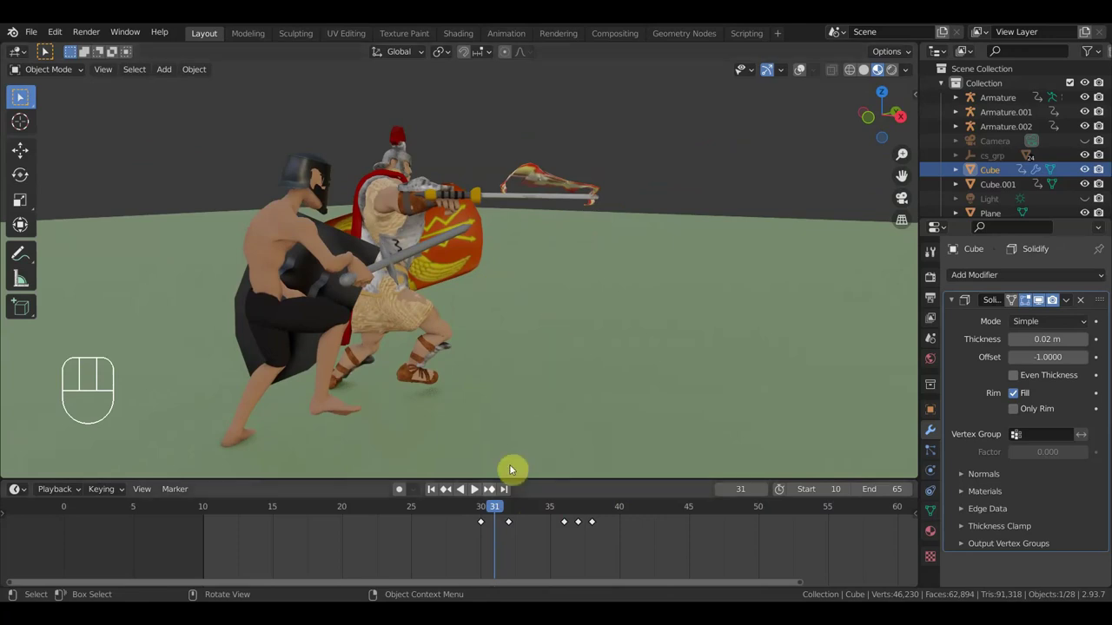
left_click_drag(500, 510, 524, 535)
left_click_drag(516, 535, 497, 522)
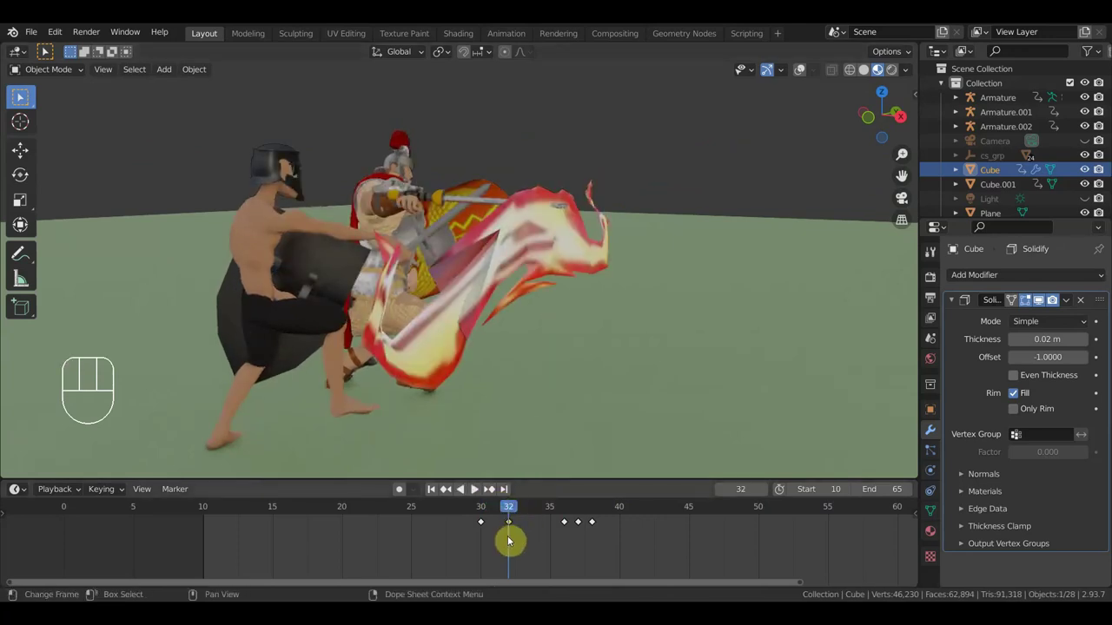
Remove another keyframe, replay briefly and orbit to look down on the fighters at frame 32
key("Delete")
key("space")
key("space")
left_click(510, 519)
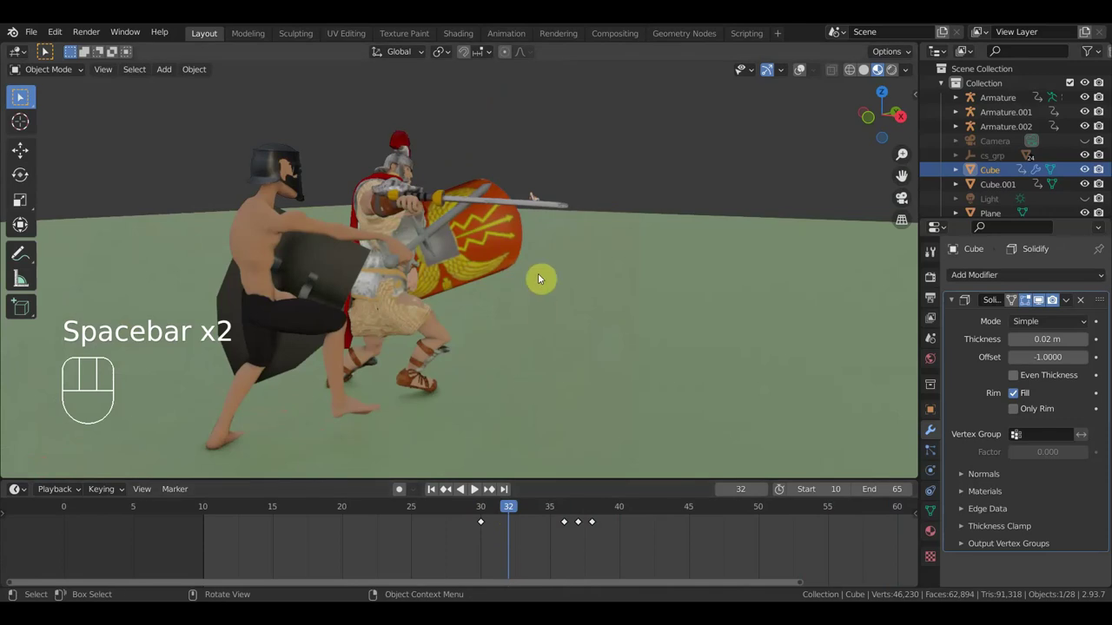
left_click_drag(574, 297, 549, 460)
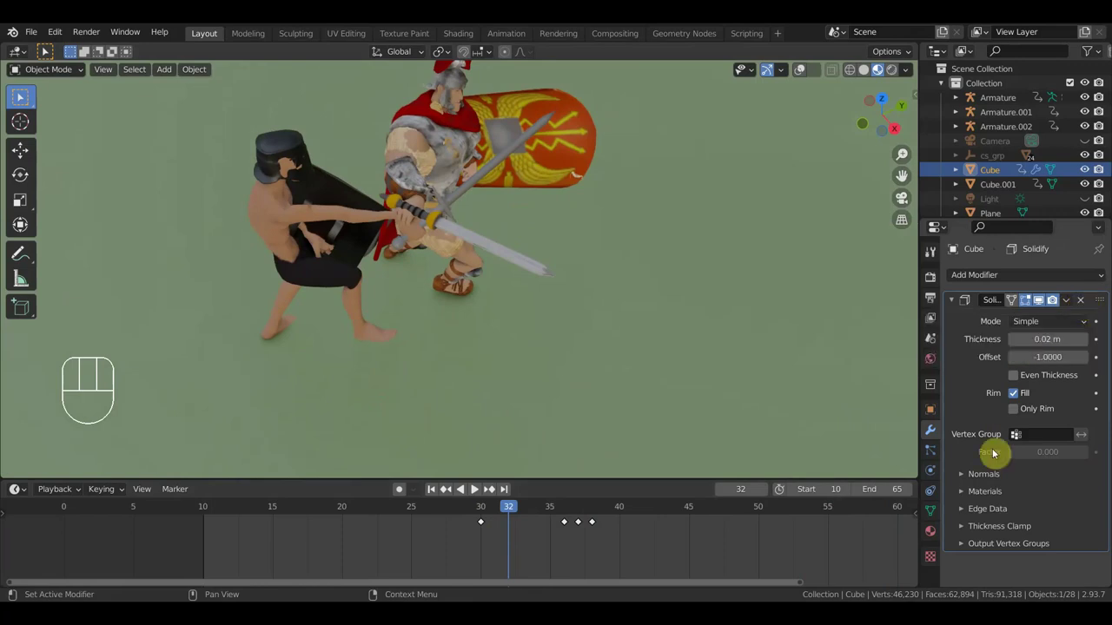
Show the Cube's shape keys and start scaling the spike burst up beside the shield, about 5.3 times
left_click(937, 514)
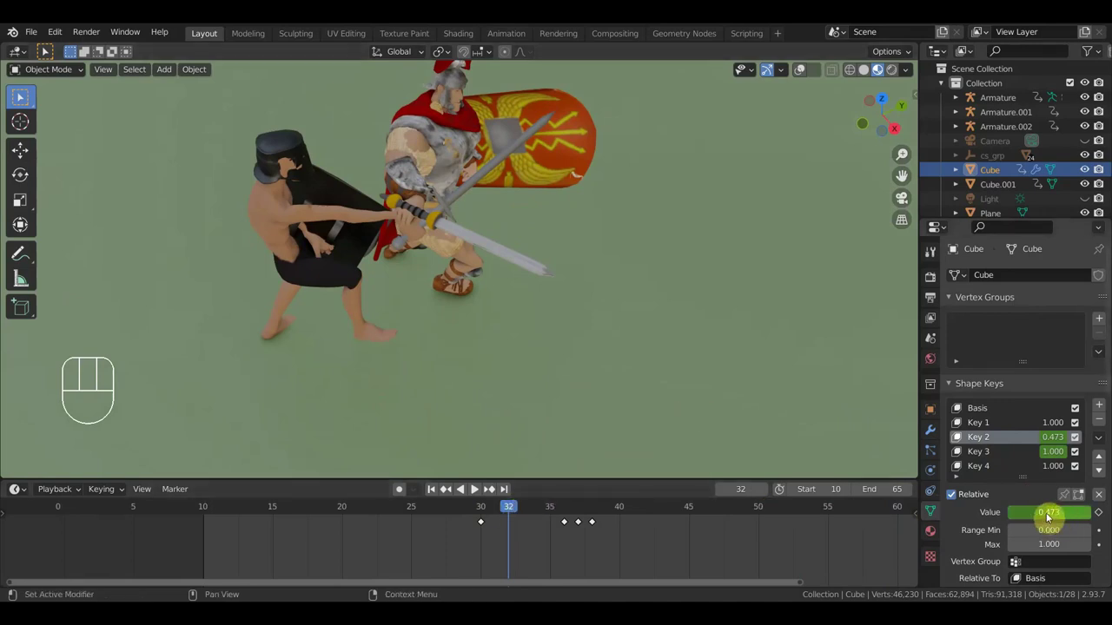
left_click_drag(626, 315, 609, 268)
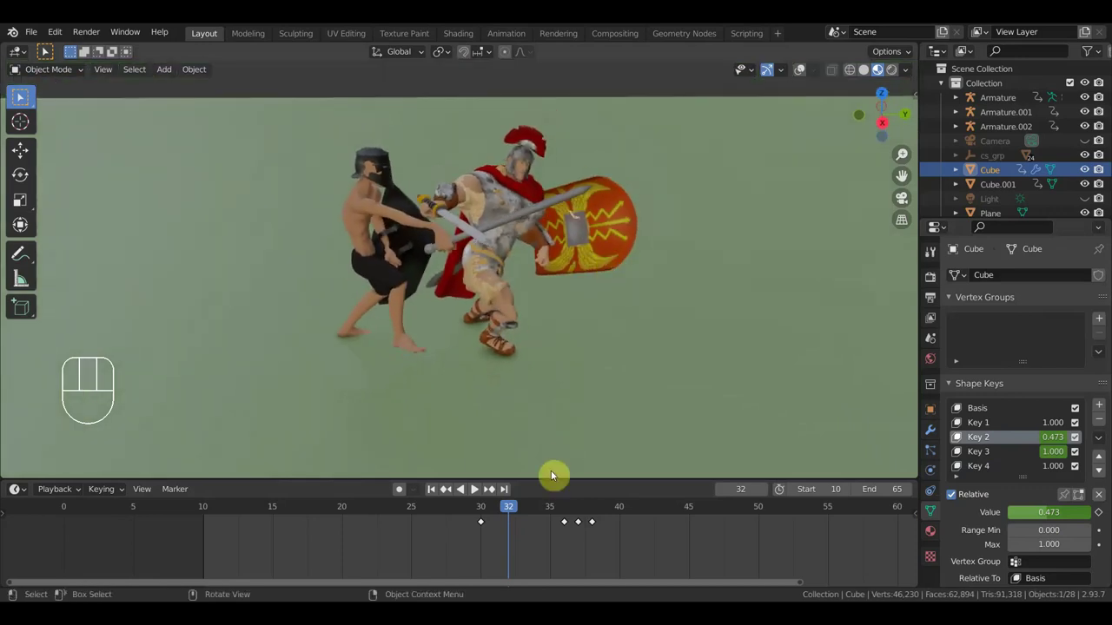
key("s")
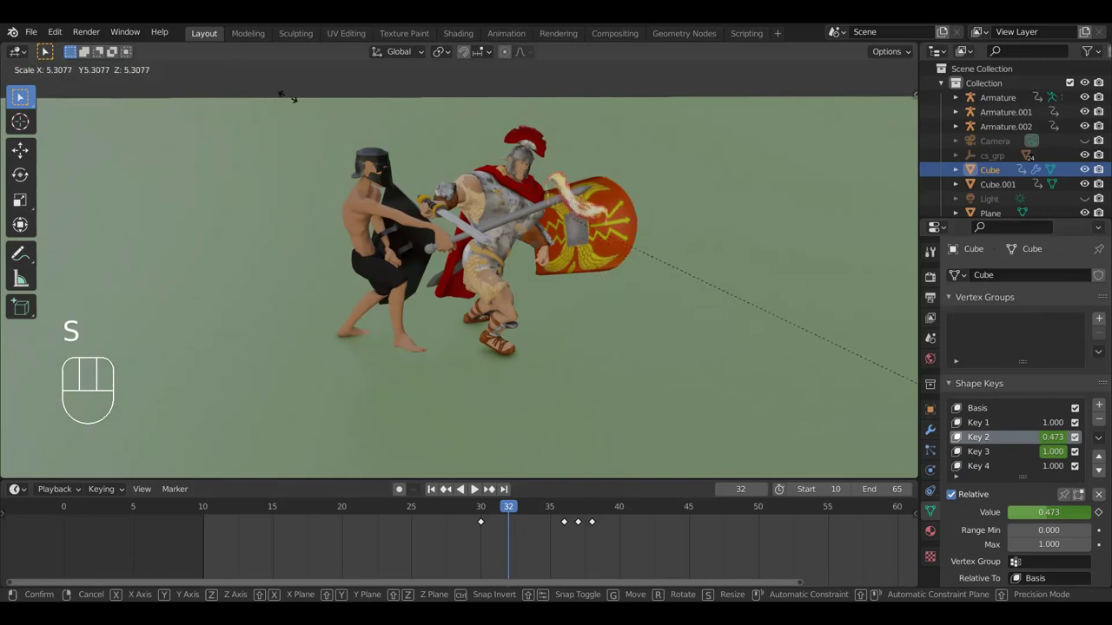
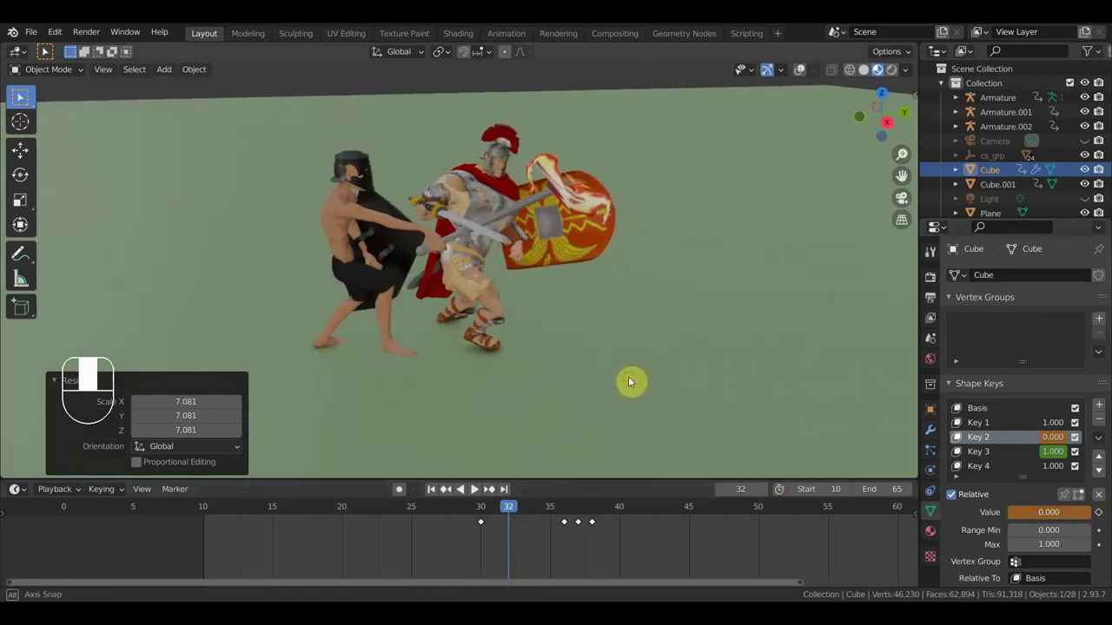
Rotate the burst mesh to about −31° beside the Roman soldier's shield
key("r")
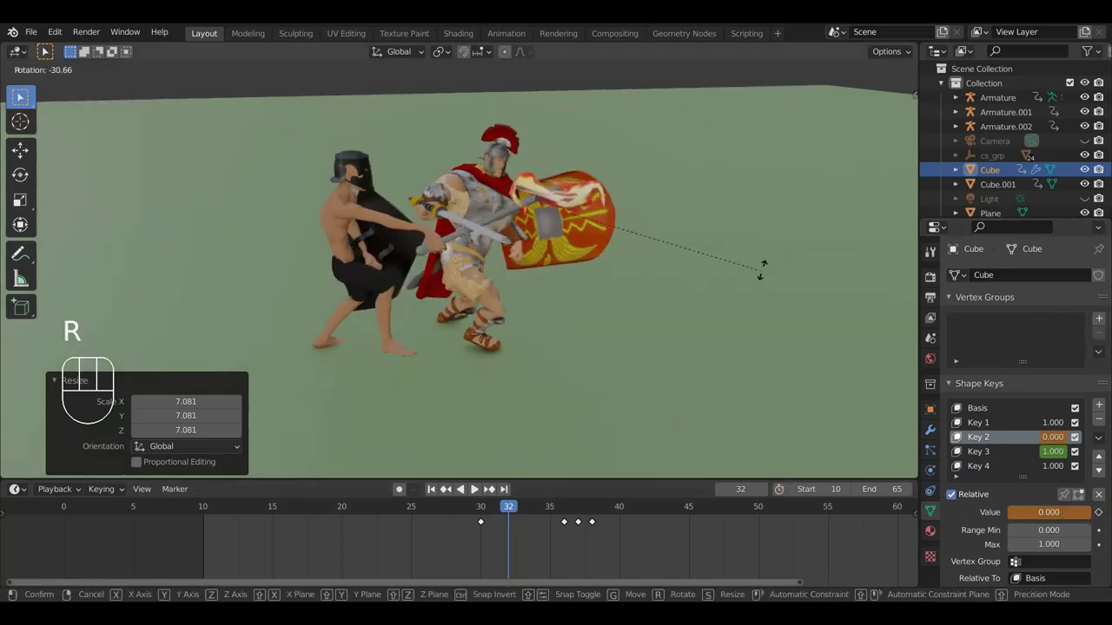
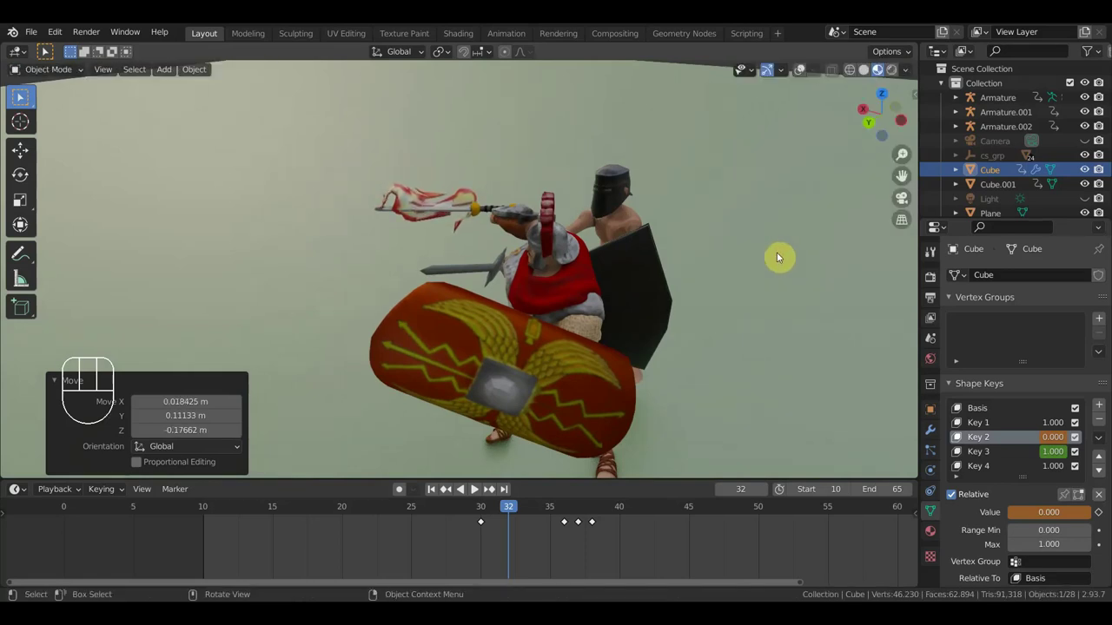
Scale the burst up slightly and keyframe its location, rotation and scale at frame 32
key("s")
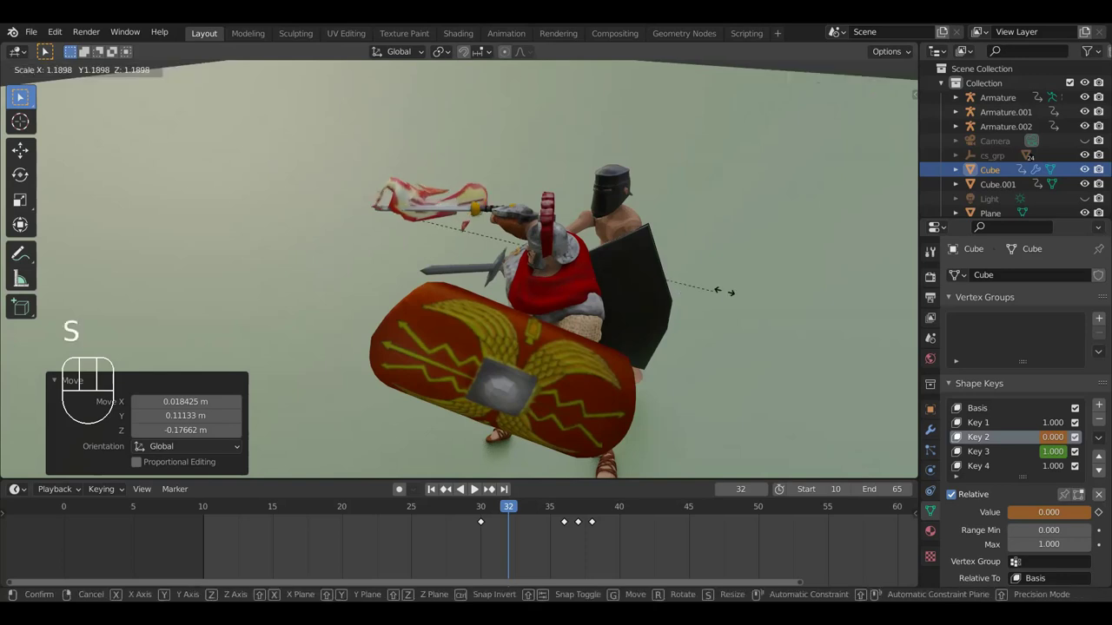
key("i")
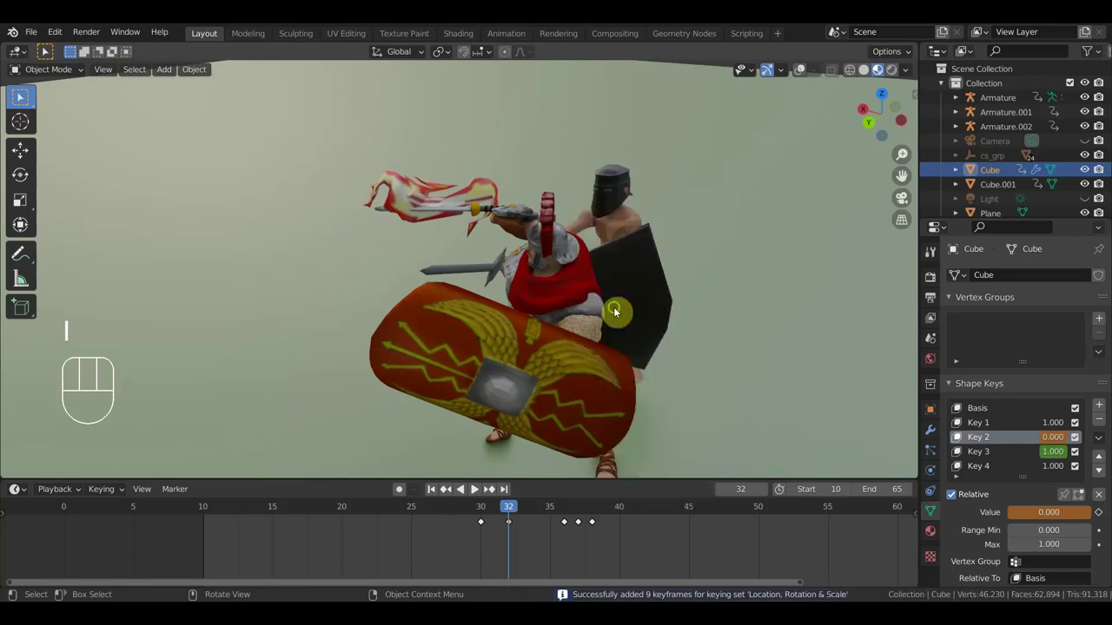
left_click_drag(630, 312, 790, 318)
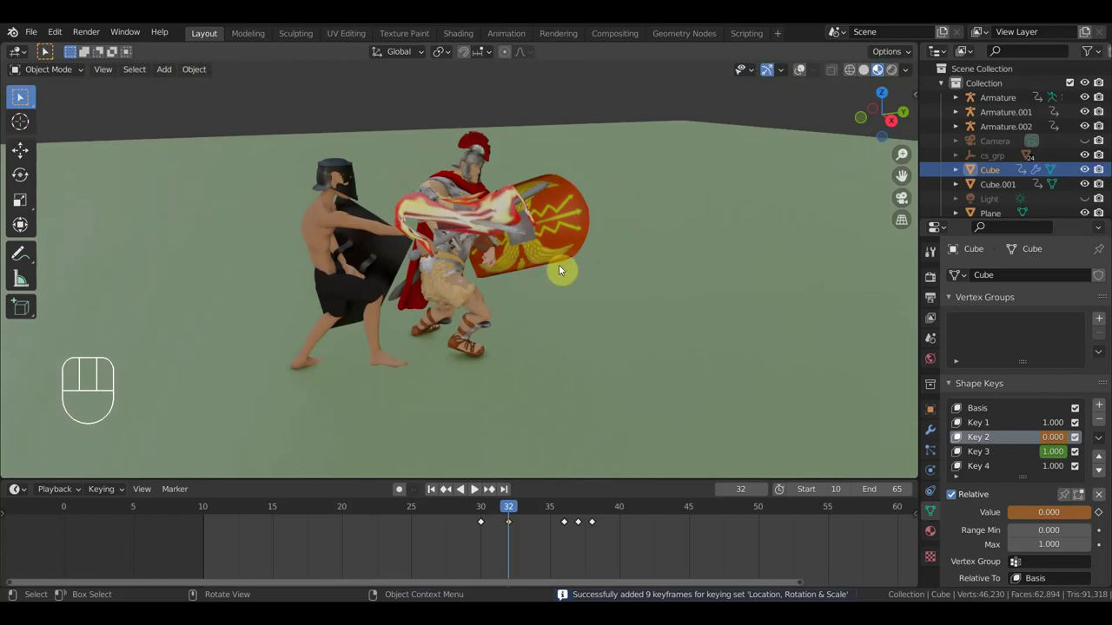
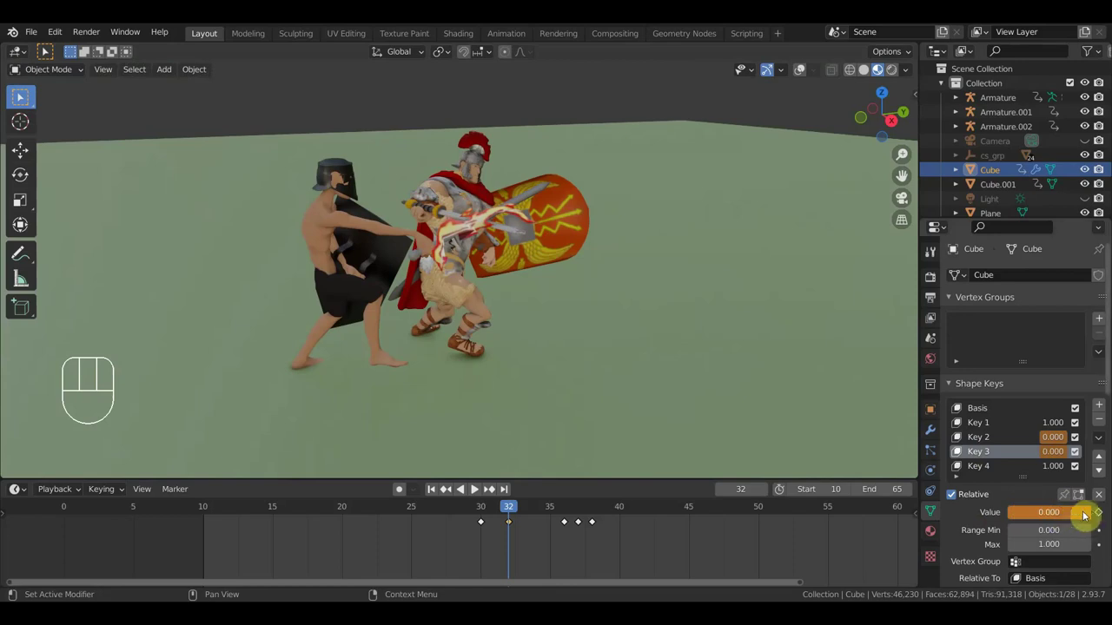
Key the Key 3 shape value at 0 on frame 32 and enlarge the burst further
left_click_drag(1103, 516, 849, 436)
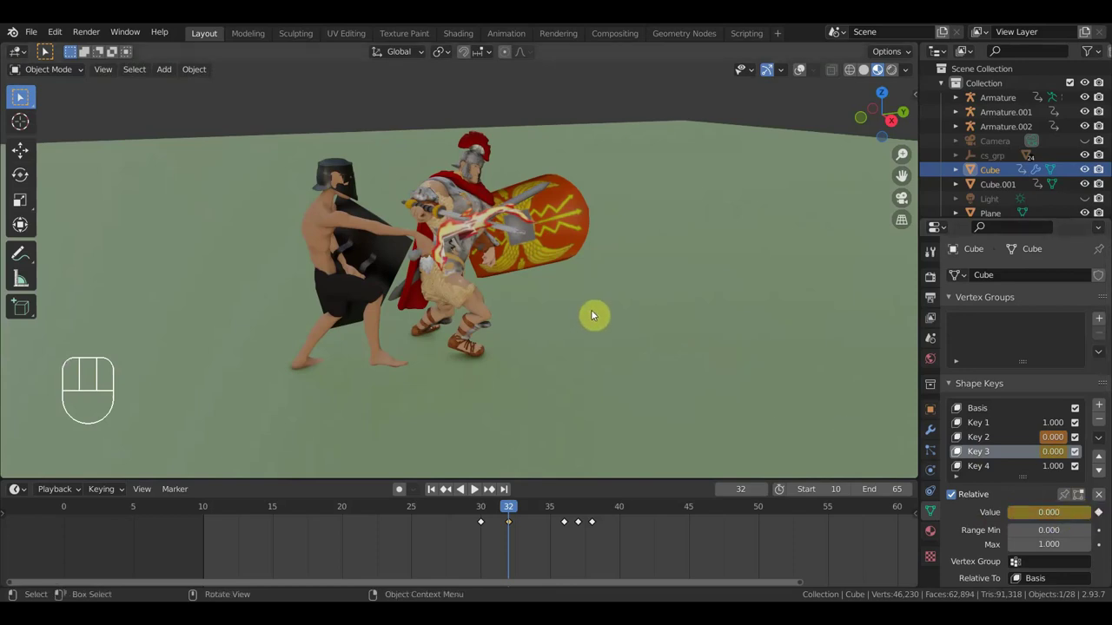
key("s")
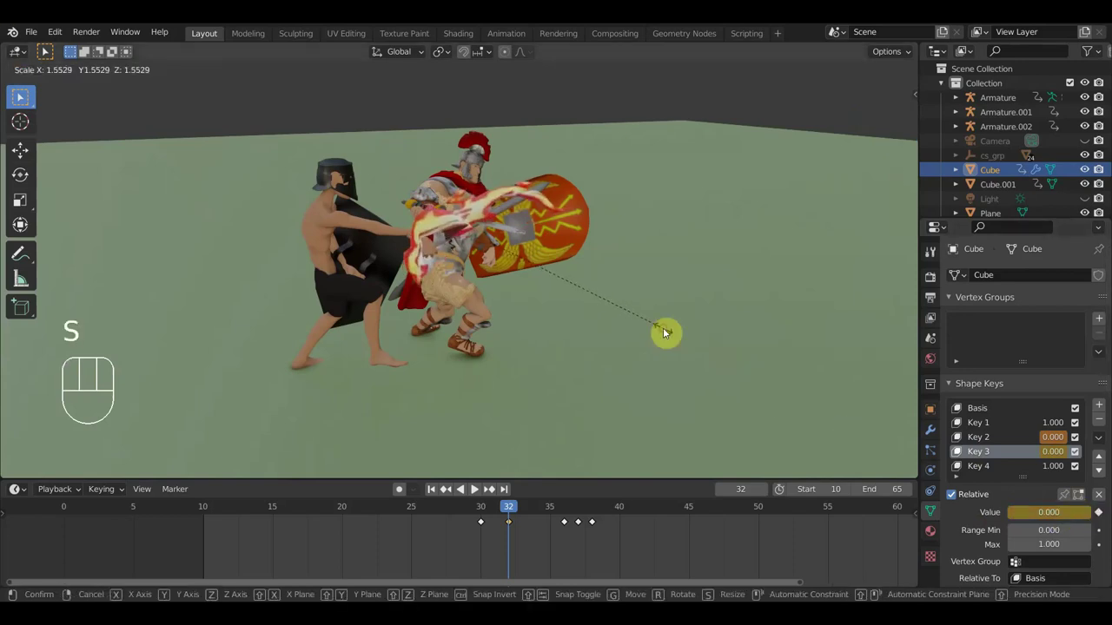
key("i")
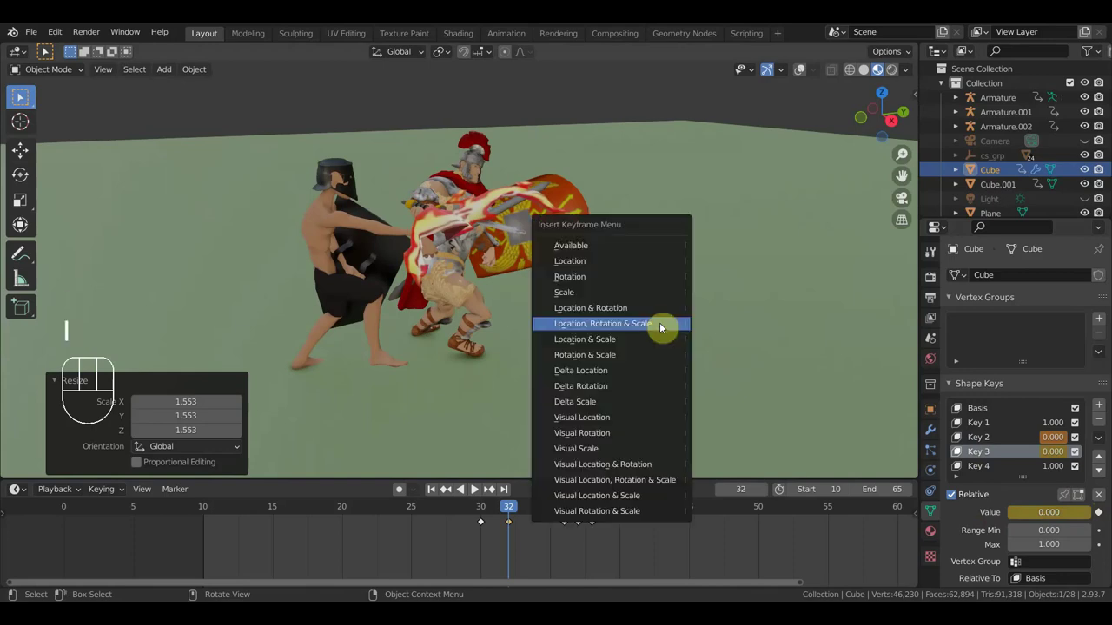
Record location, rotation and scale keyframes for the burst and rotate it across the clash
left_click_drag(623, 336, 559, 315)
left_click_drag(587, 322, 647, 284)
key("r")
left_click(308, 260)
left_click_drag(471, 305, 632, 274)
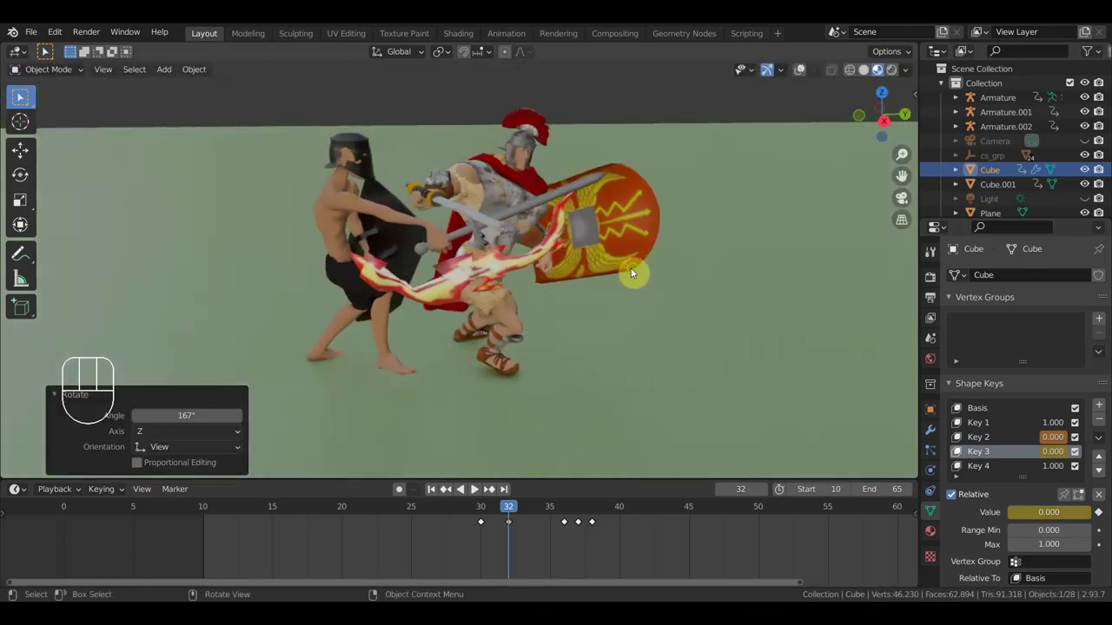
left_click_drag(664, 284, 726, 323)
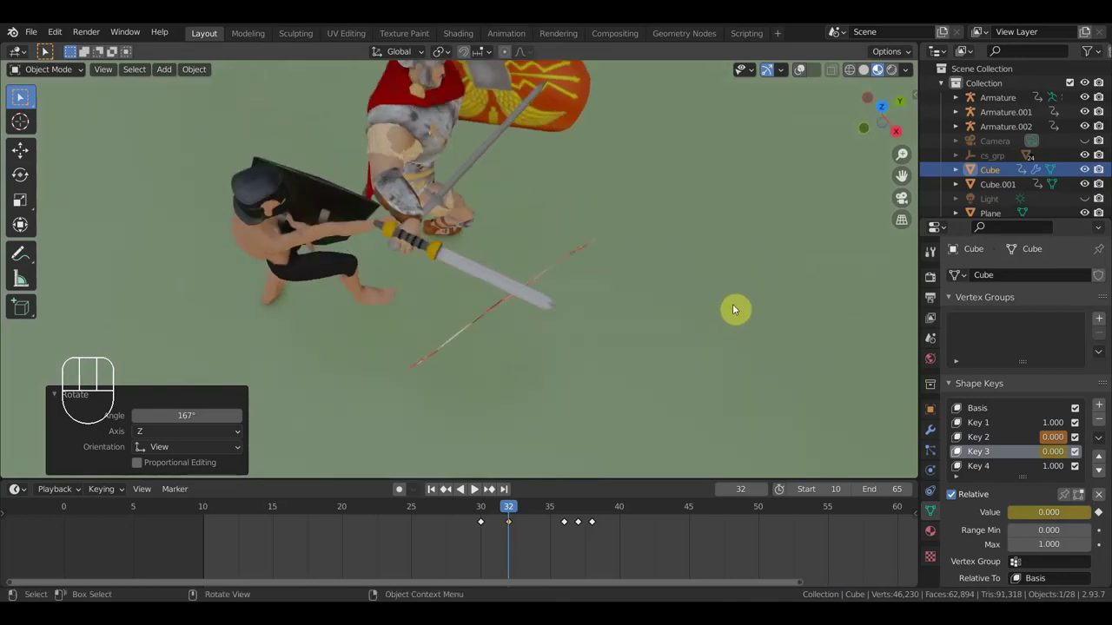
key("r")
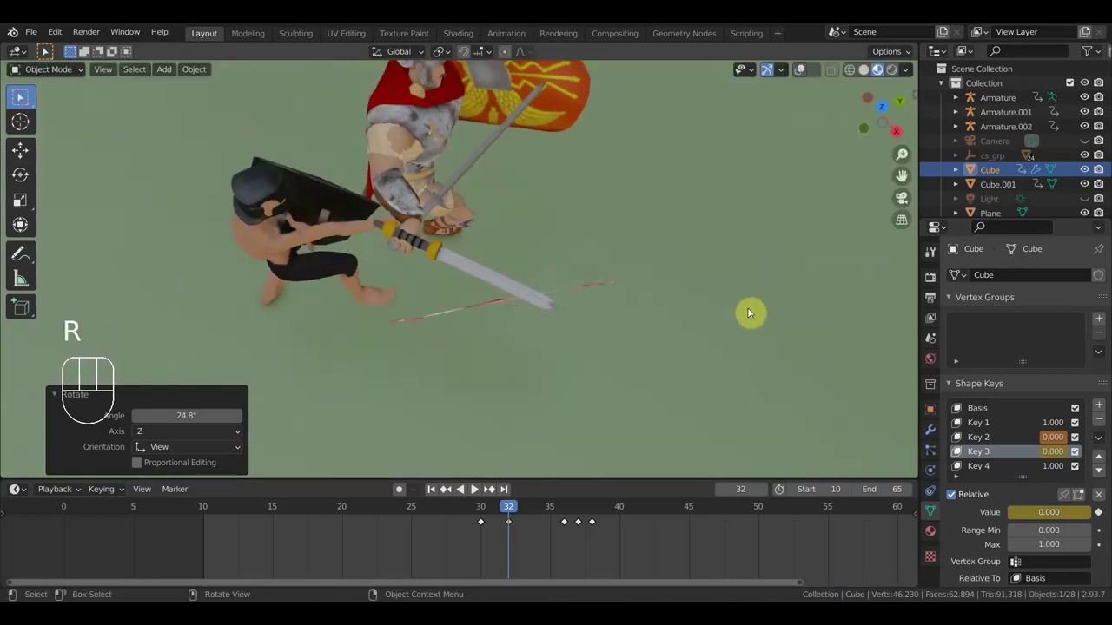
key("g")
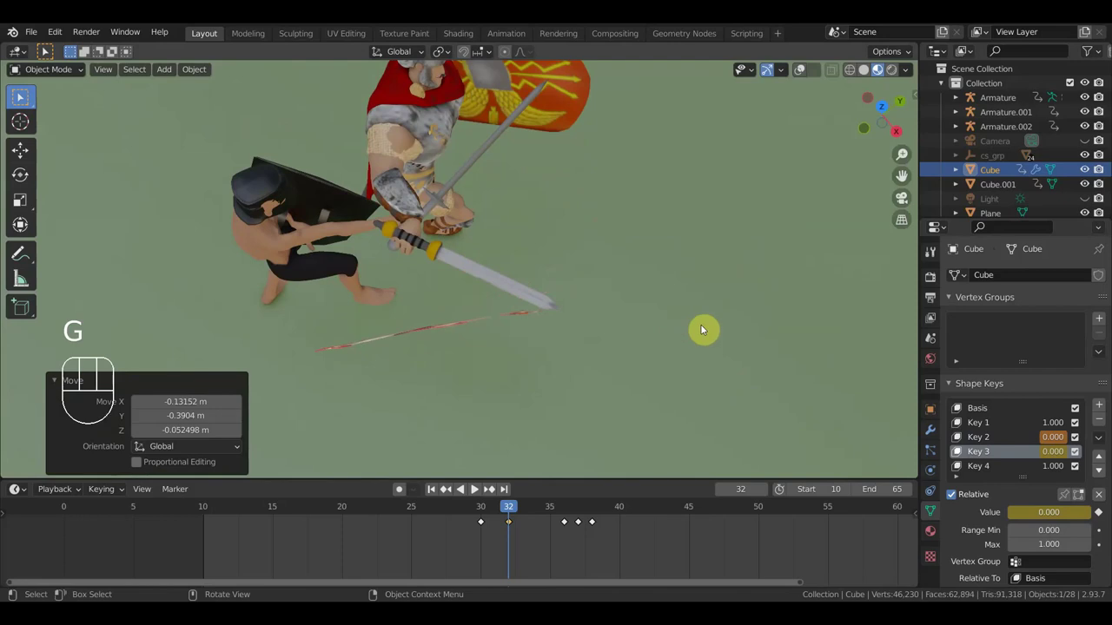
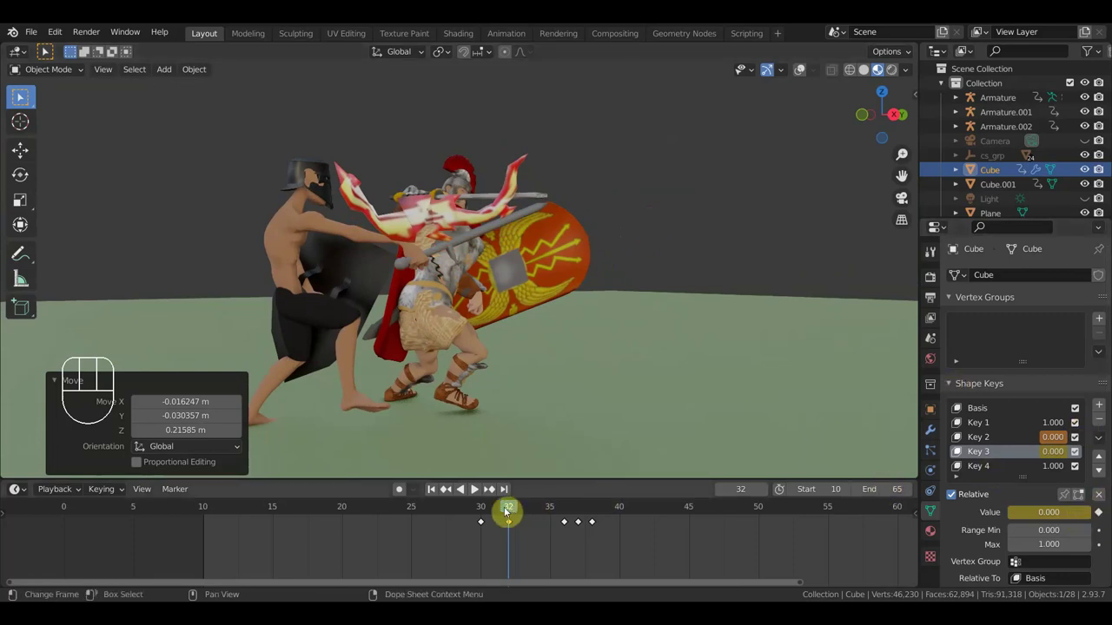
Bring up the keyframe insertion choices for the burst at frame 32
key("i")
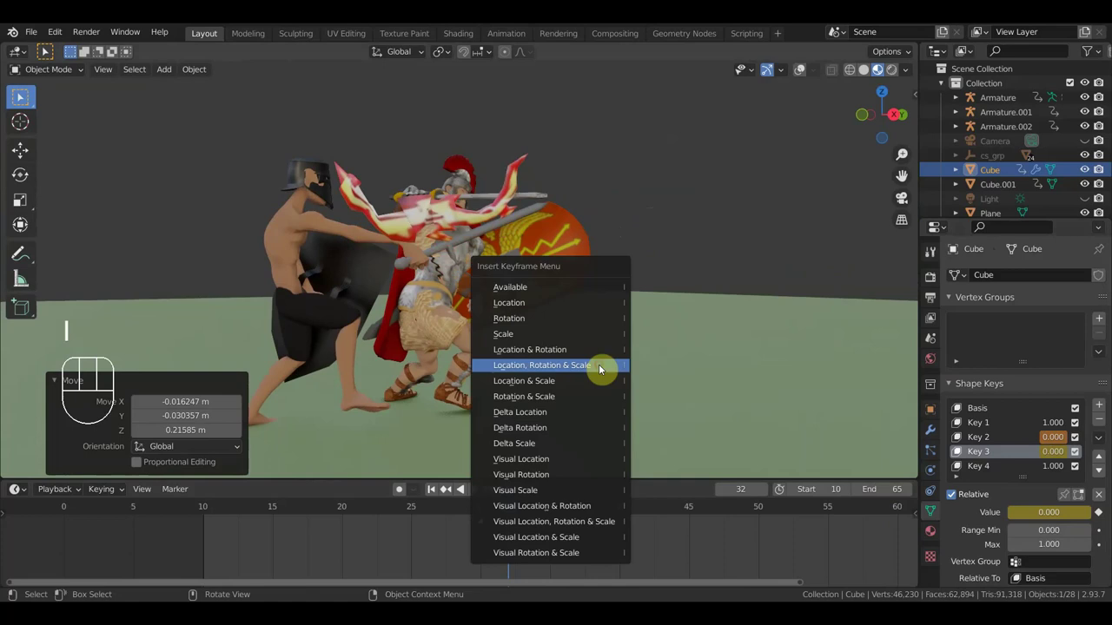
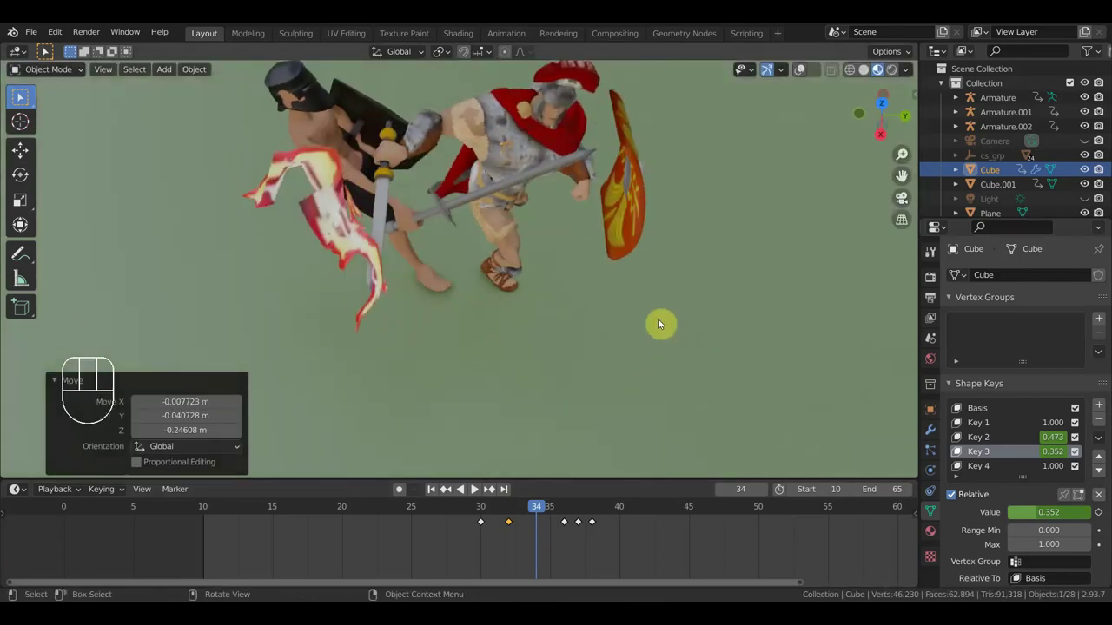
Adjust the burst's rotation and position at frame 34 and orbit around the fighters
key("r")
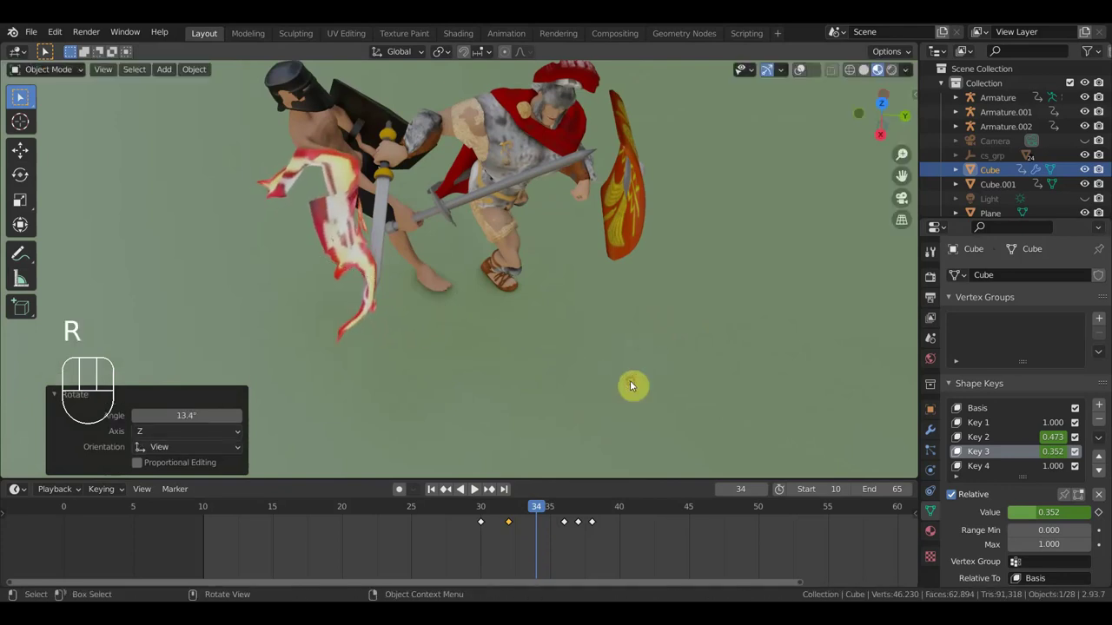
key("g")
left_click_drag(623, 337, 694, 334)
left_click_drag(737, 312, 767, 288)
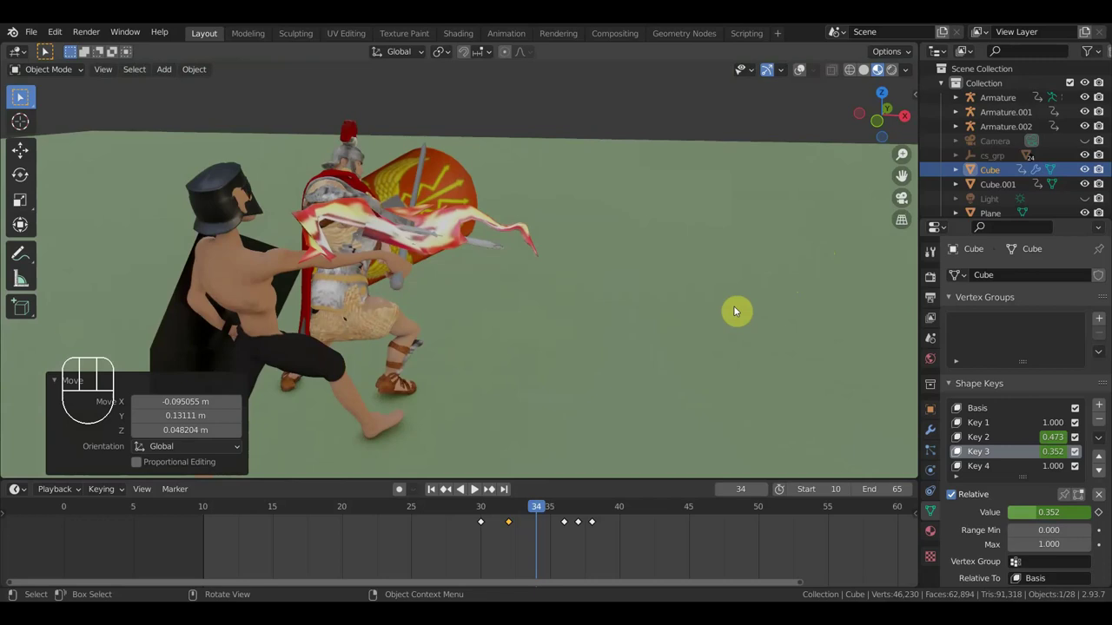
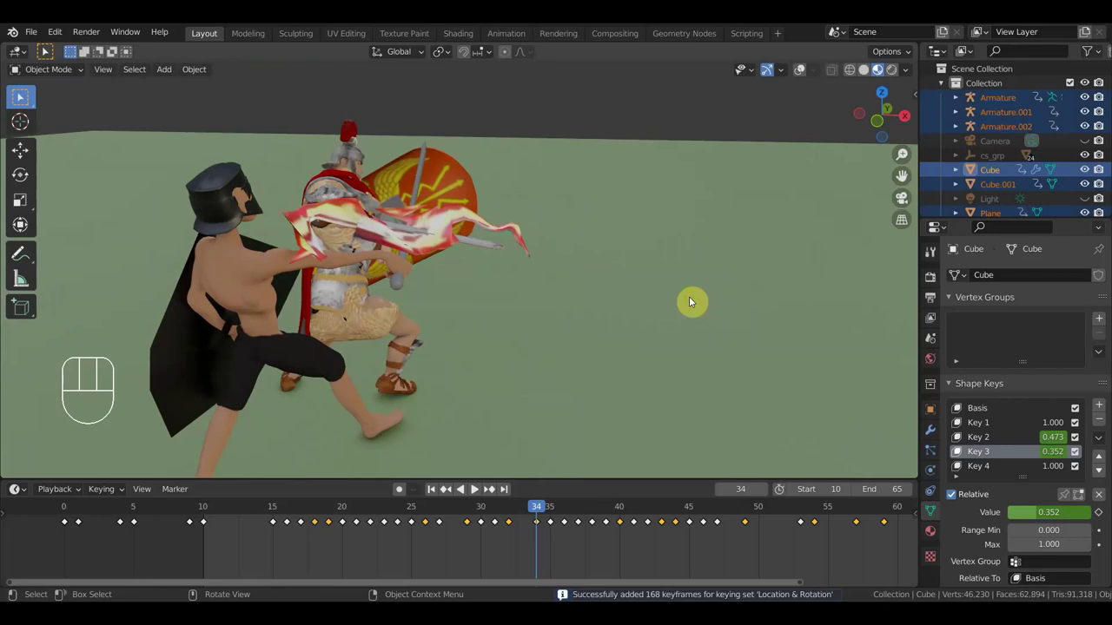
Play the fighters' animation with the spike burst, then stop at frame 36 facing the Roman soldier
key("space")
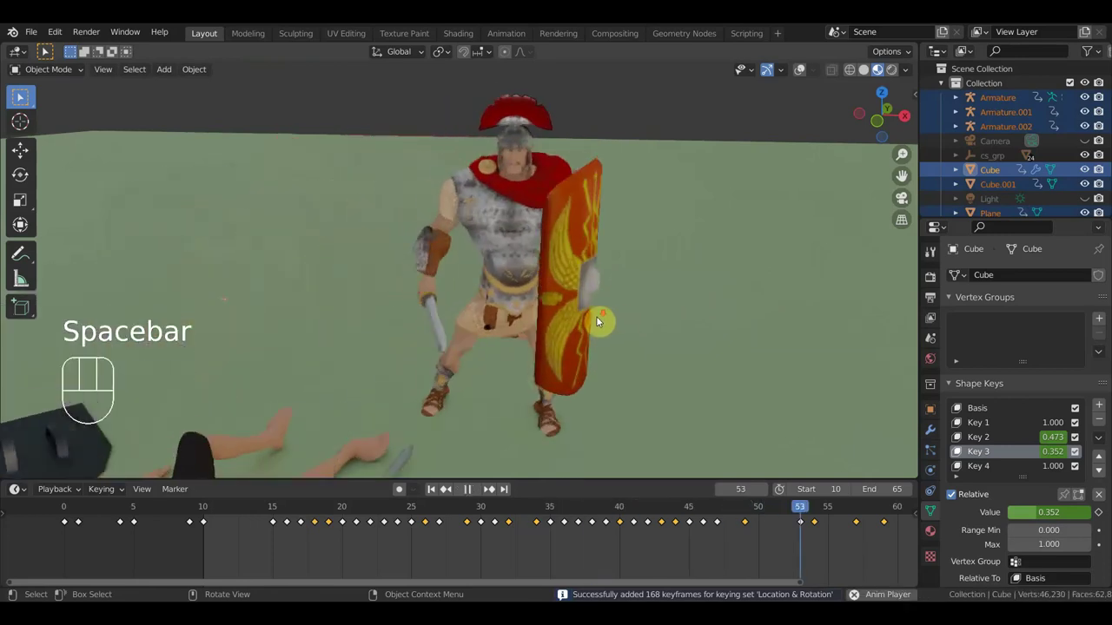
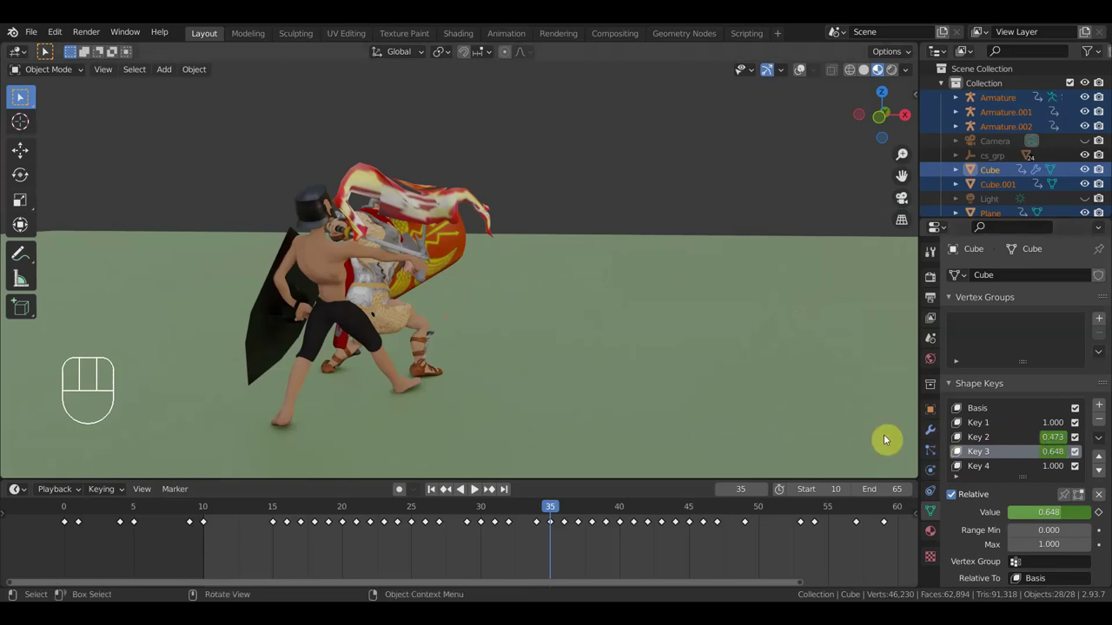
left_click_drag(605, 370, 474, 489)
left_click(492, 508)
left_click_drag(499, 508, 535, 419)
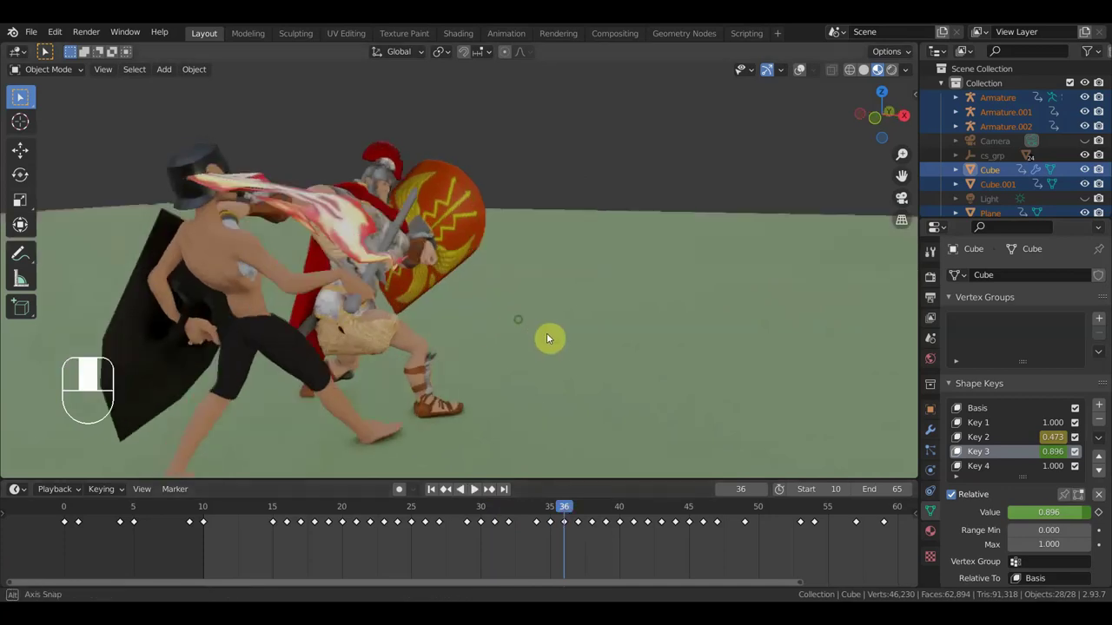